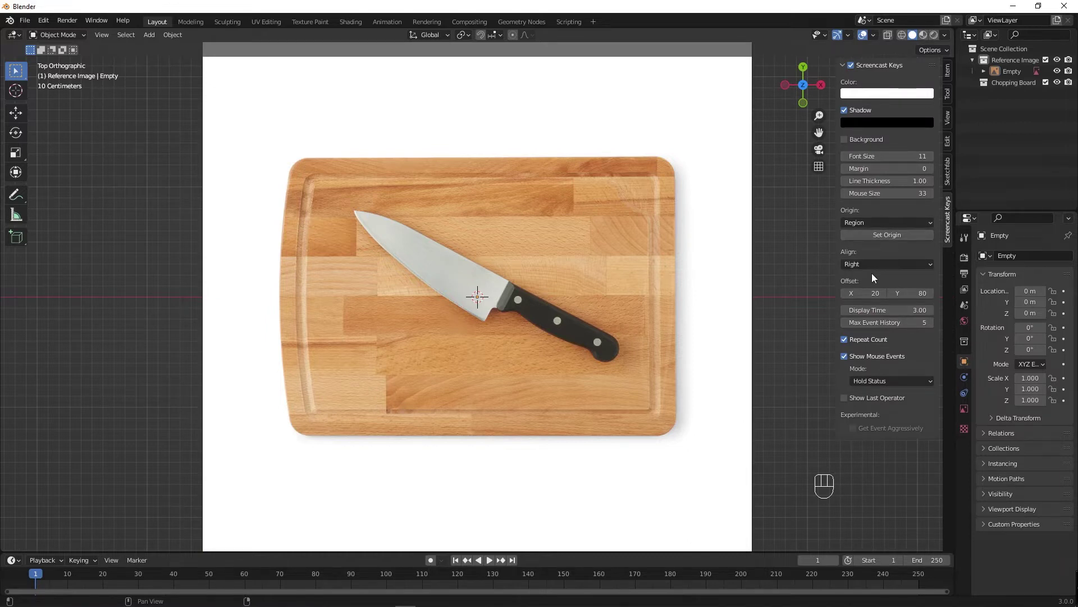
Disable the Screencast Keys shadow and zero its X offset in the N sidebar.
key(n)
key(n)
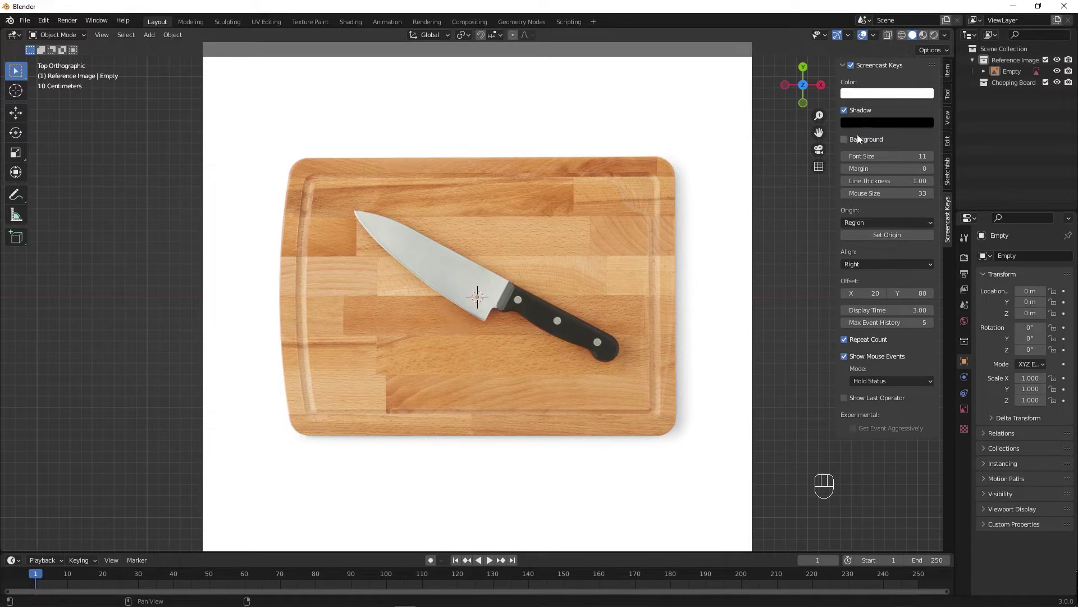
click(860, 116)
click(860, 116)
click(861, 115)
click(859, 115)
click(861, 115)
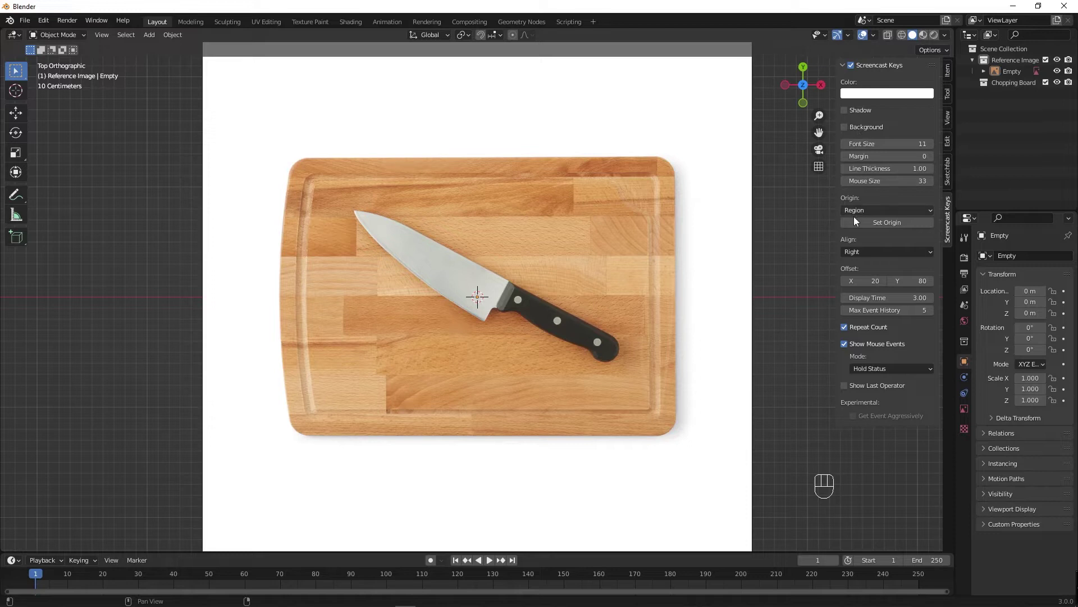
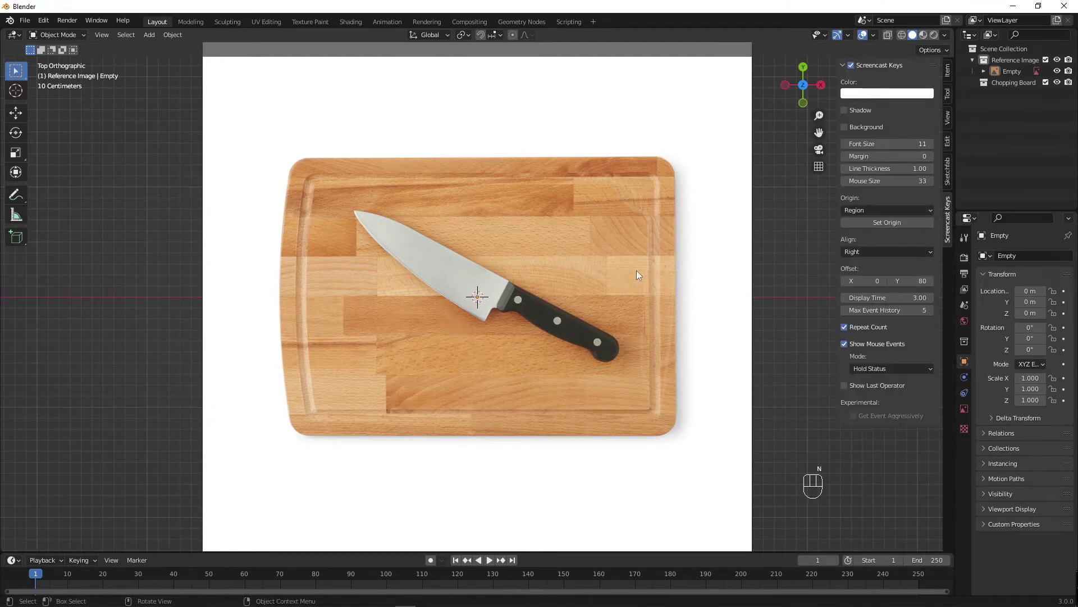
Widen the outliner and show its selectability filter toggles.
key(n)
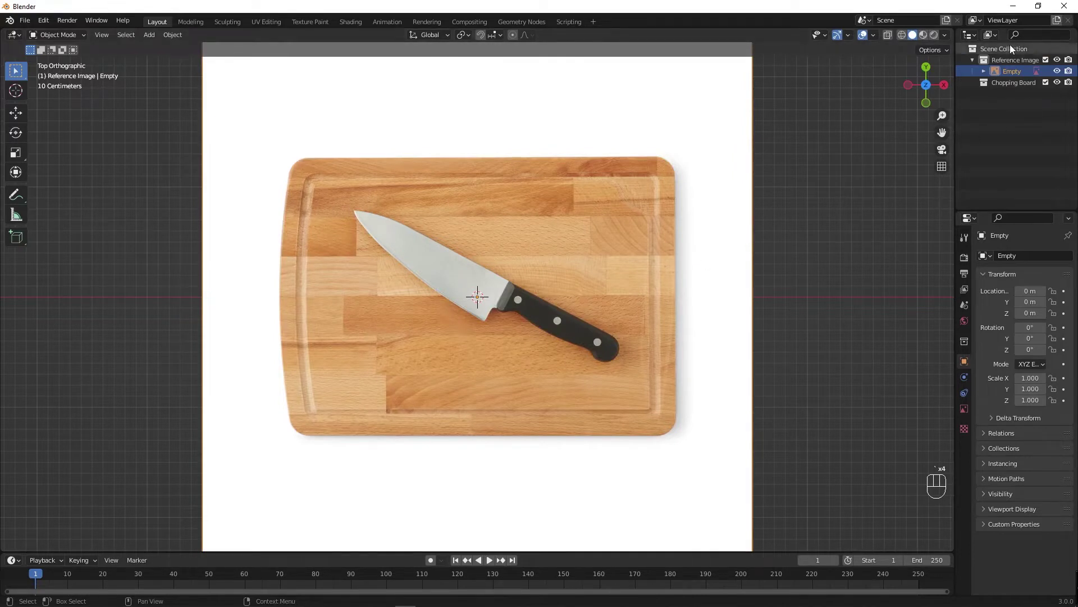
drag(997, 39, 1048, 51)
click(1052, 47)
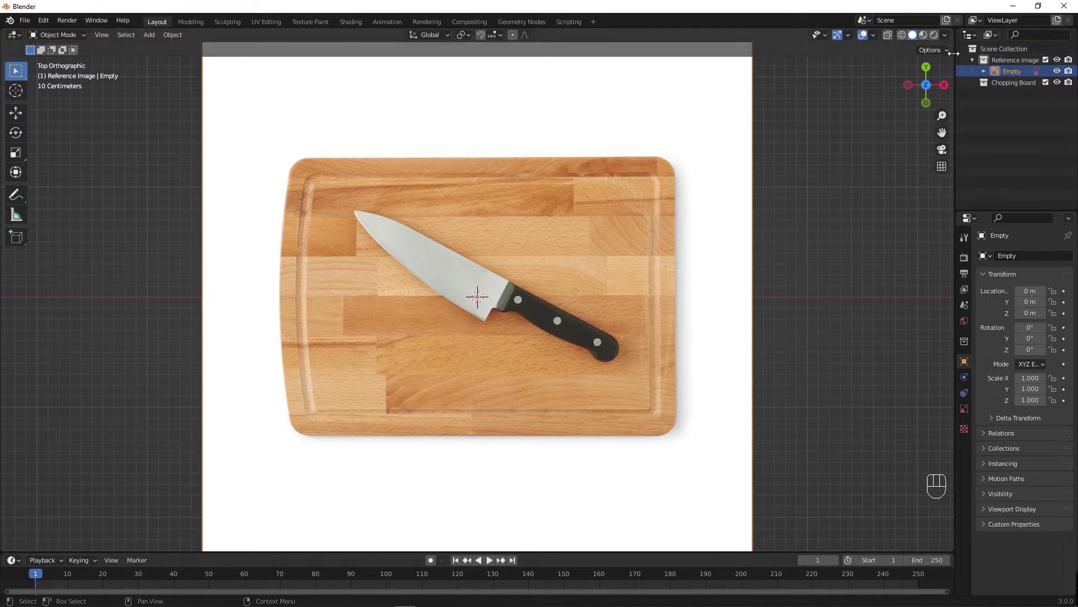
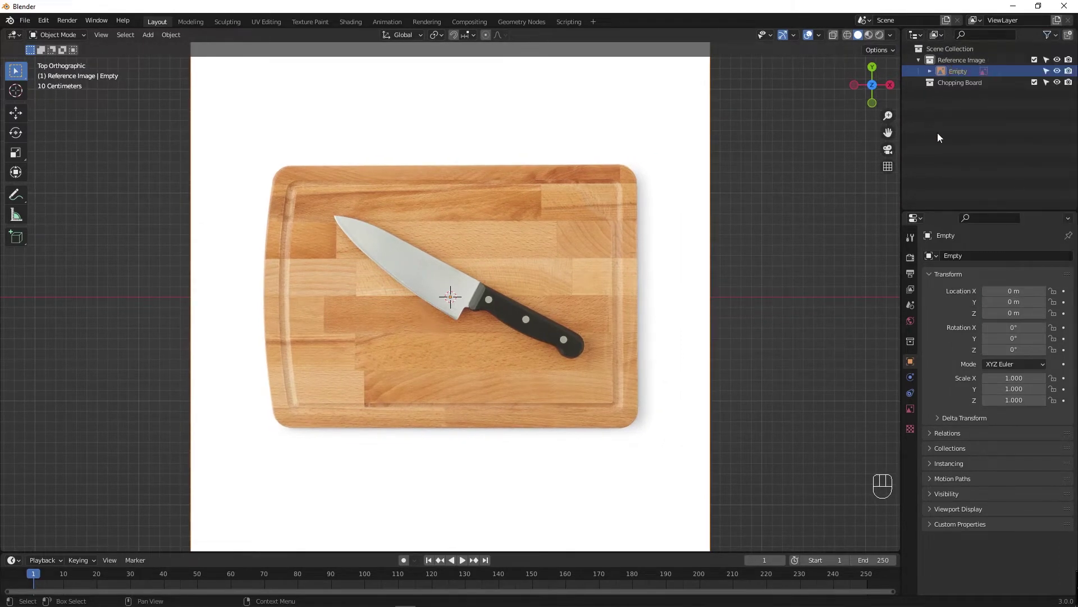
click(1051, 67)
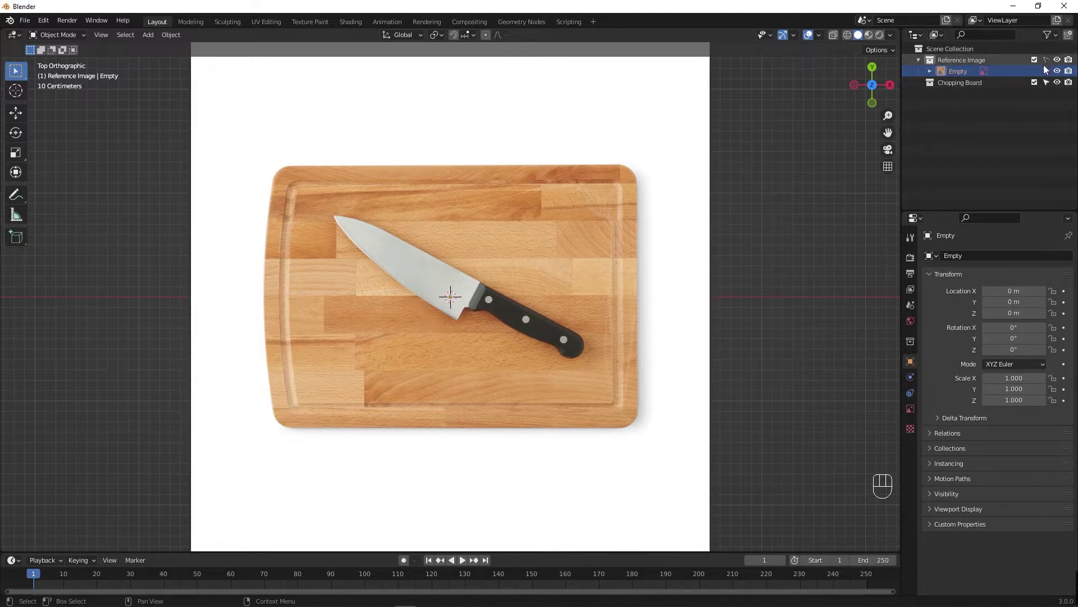
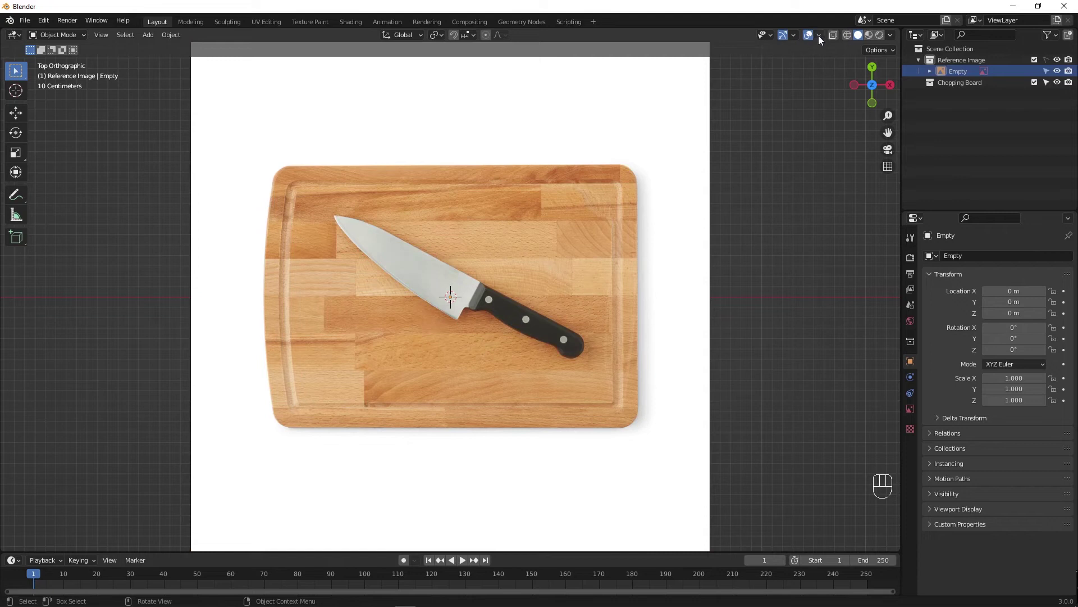
Zoom in on the chopping-board reference image from the top view.
drag(821, 40, 501, 247)
key(`)
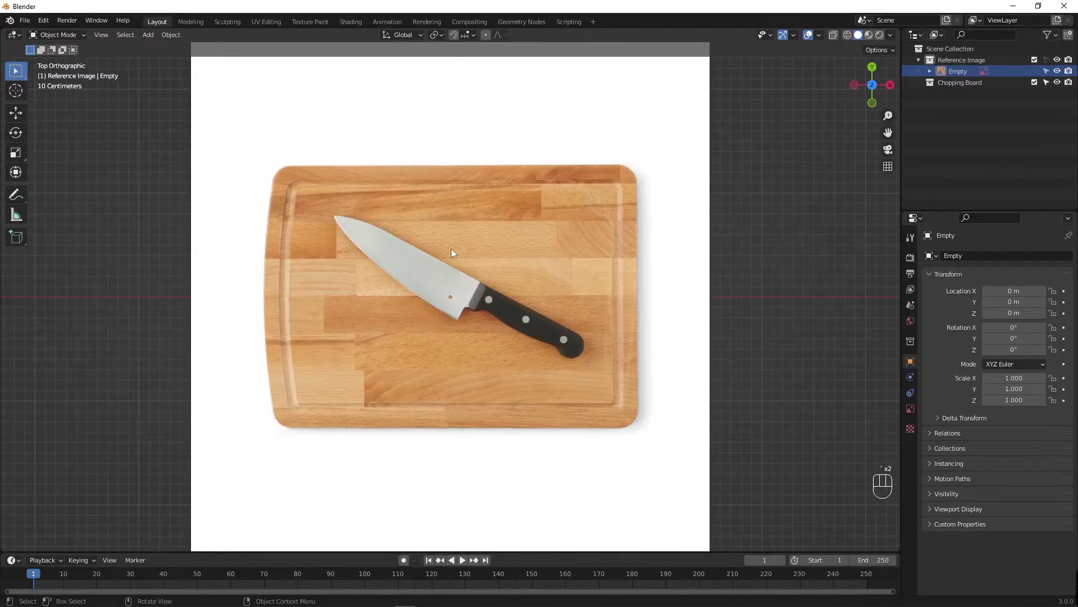
click(538, 259)
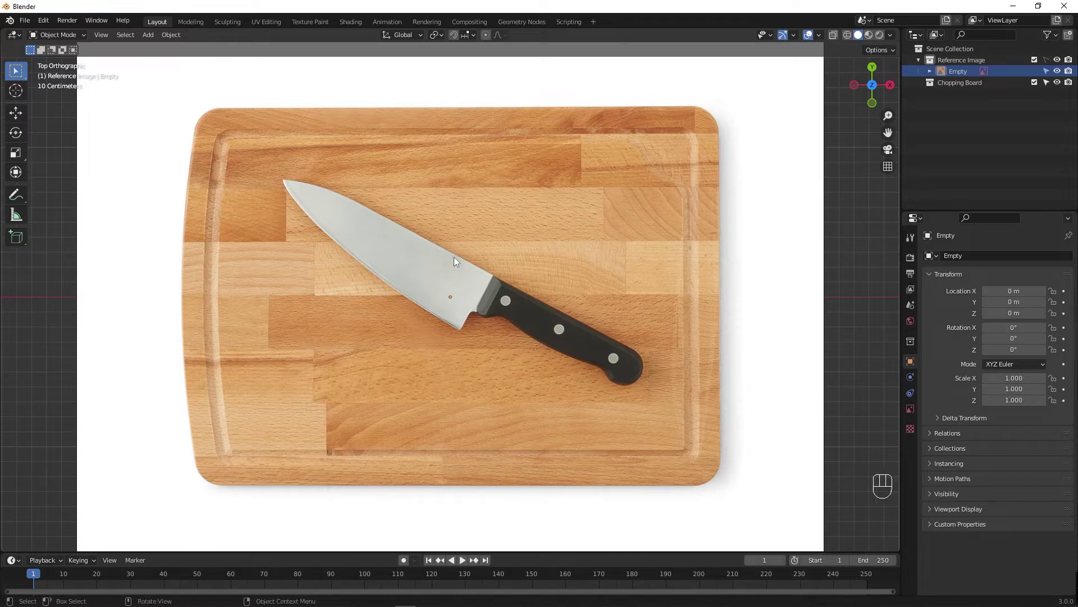
Add a plane mesh over the board photo via Shift+A and enter Edit Mode.
key(shift+a)
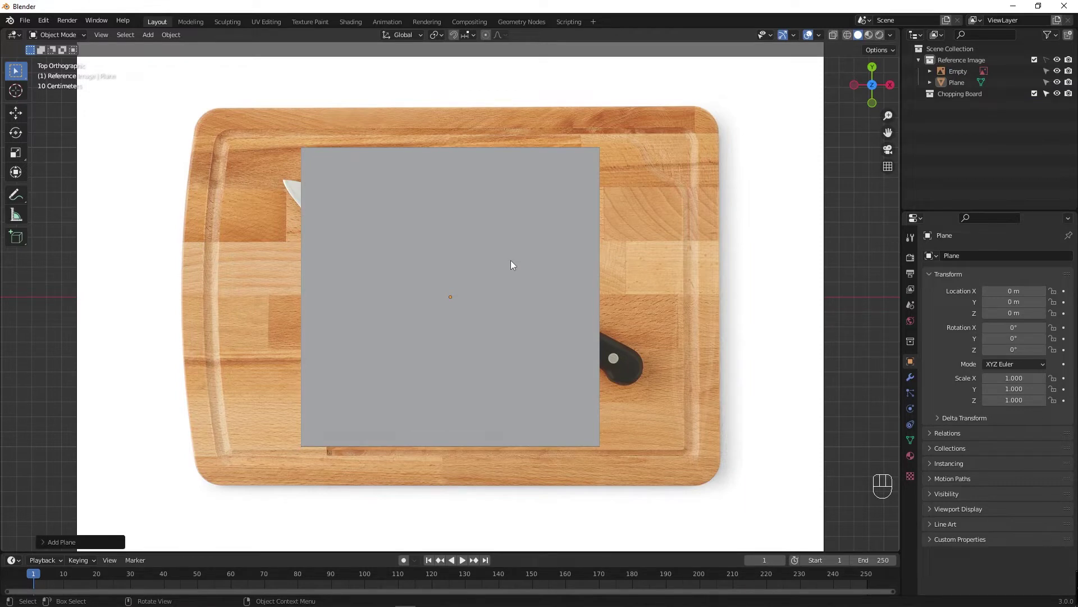
key(s)
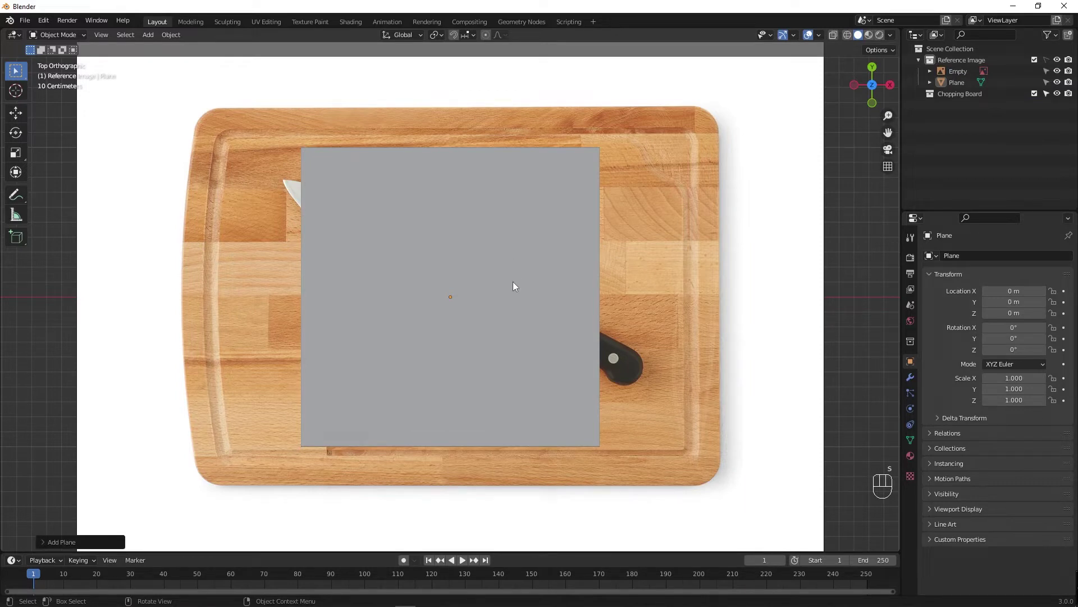
click(479, 289)
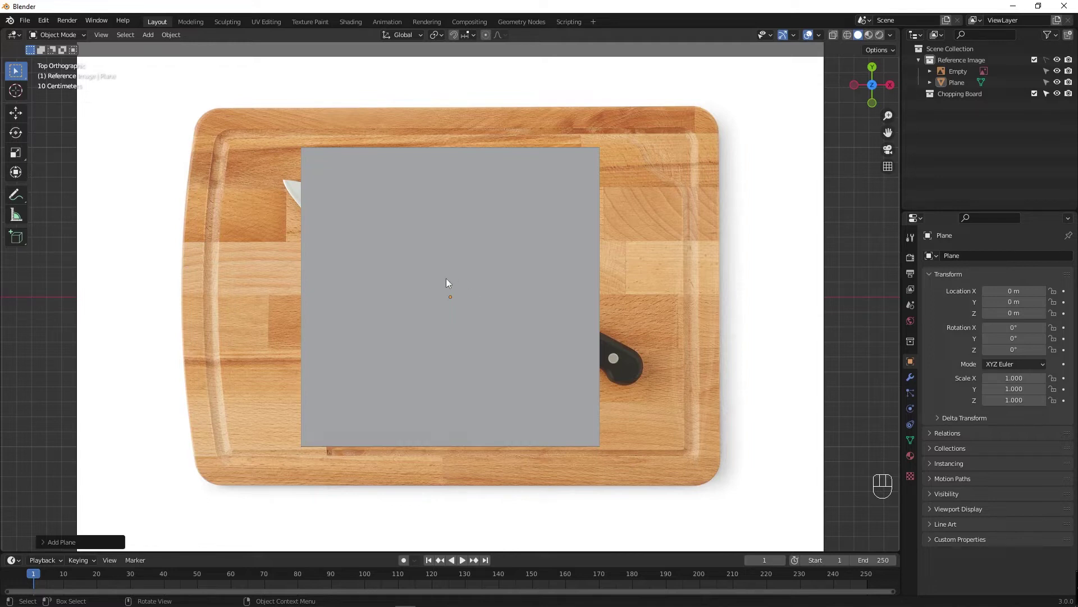
key(q)
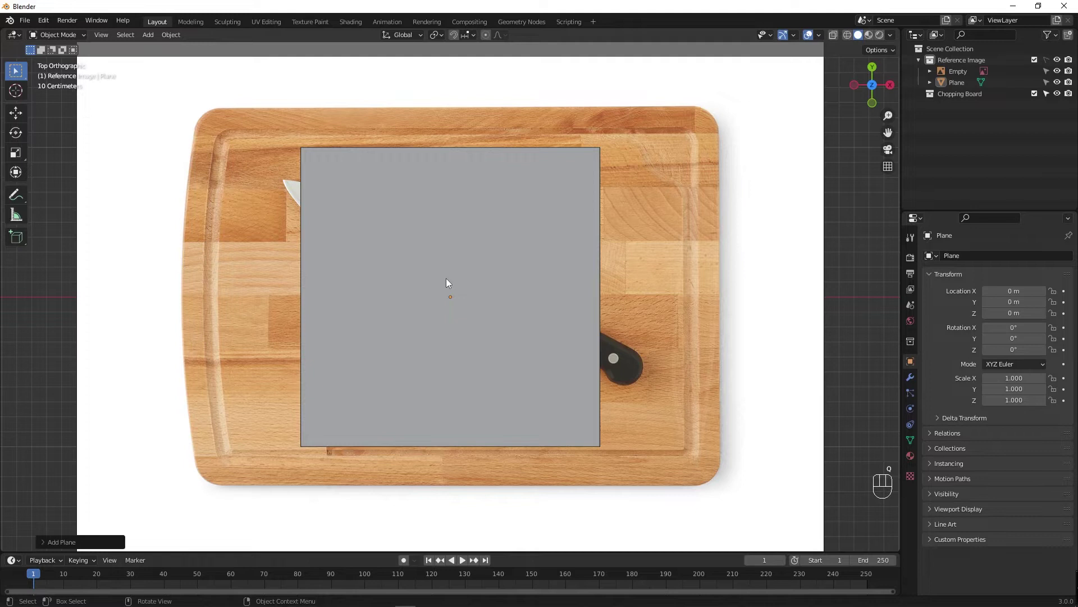
key(s)
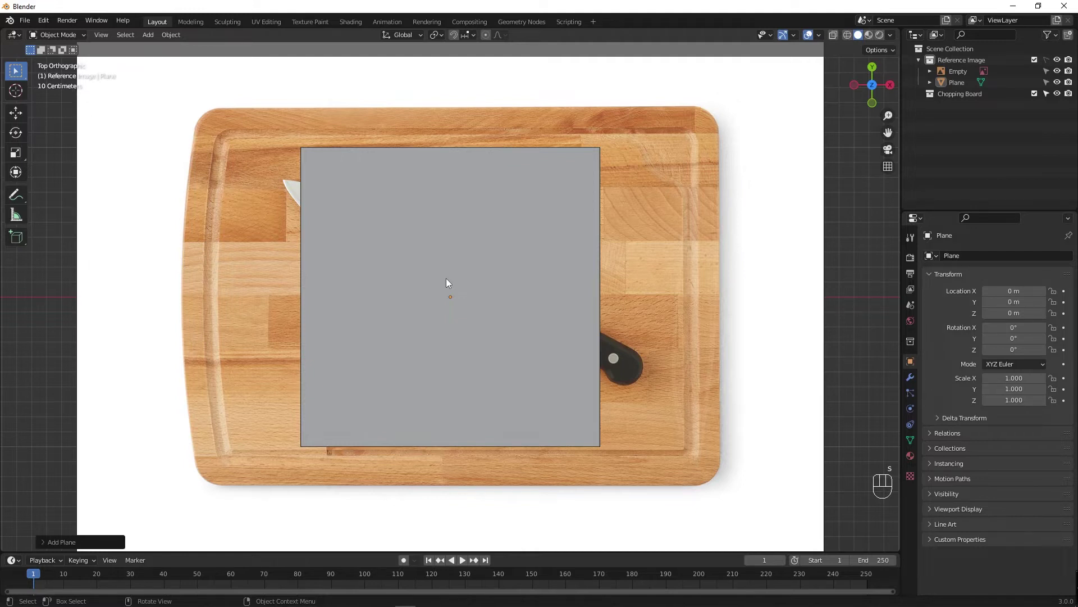
key(Tab)
With X-ray on, move the plane's corner vertices out to the board's corners.
key(s)
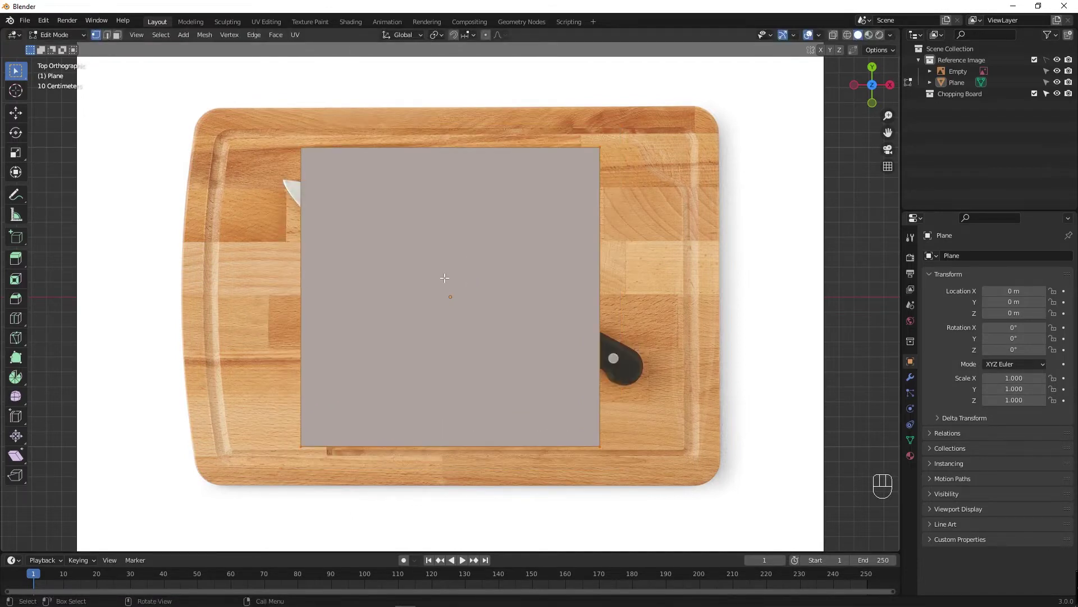
key(alt+z)
key(alt+z)
key(1)
click(586, 197)
key(g)
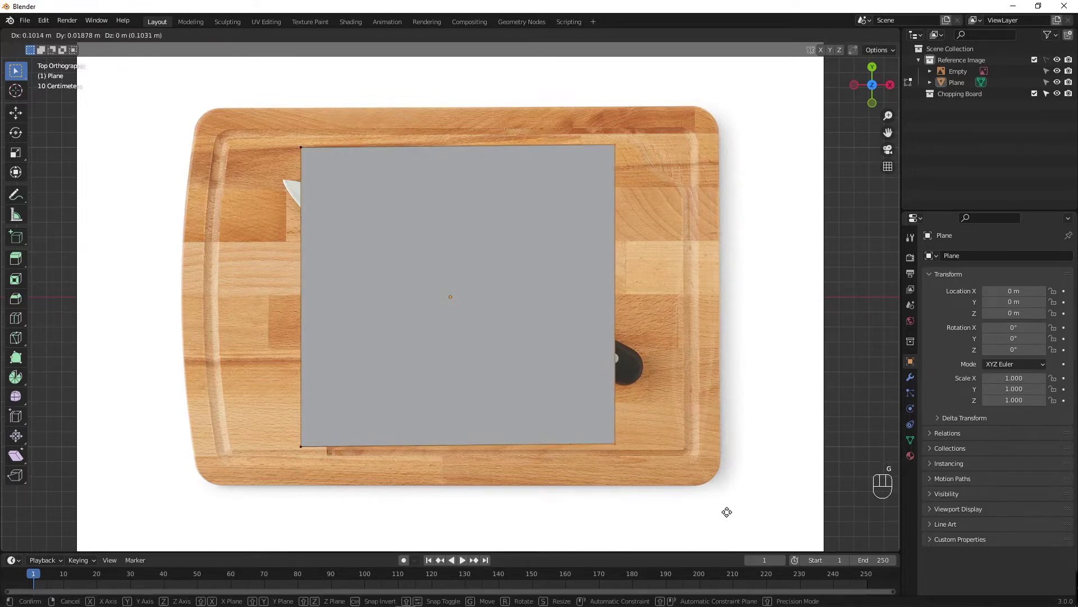
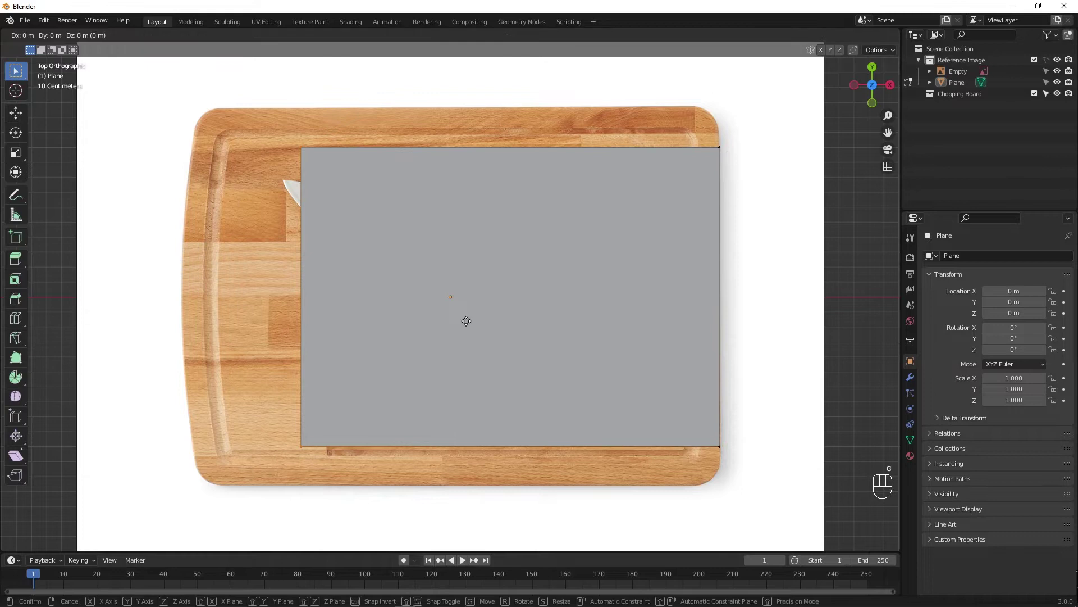
key(g)
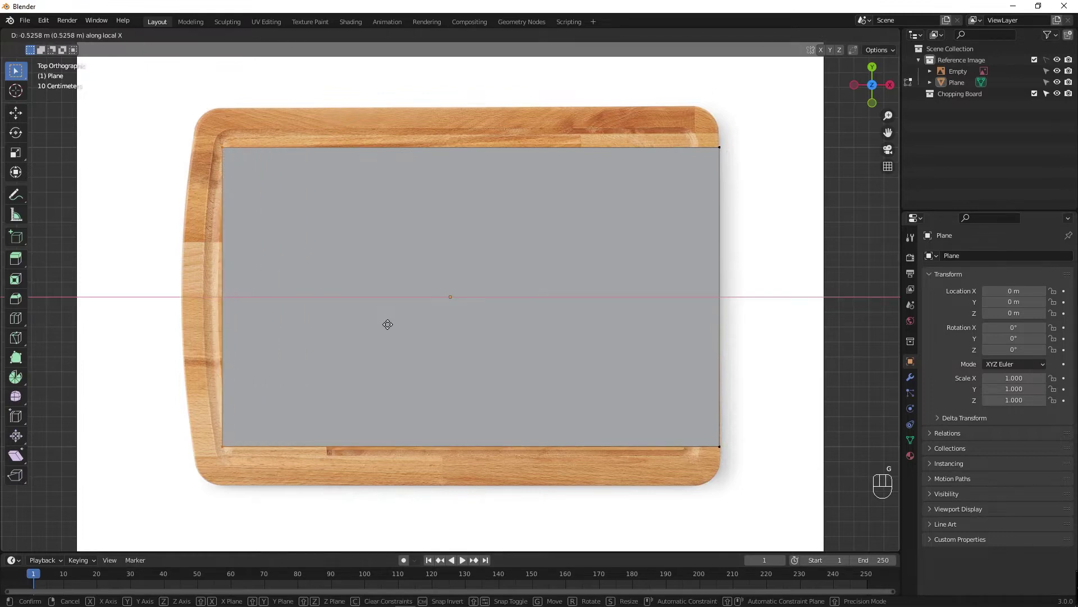
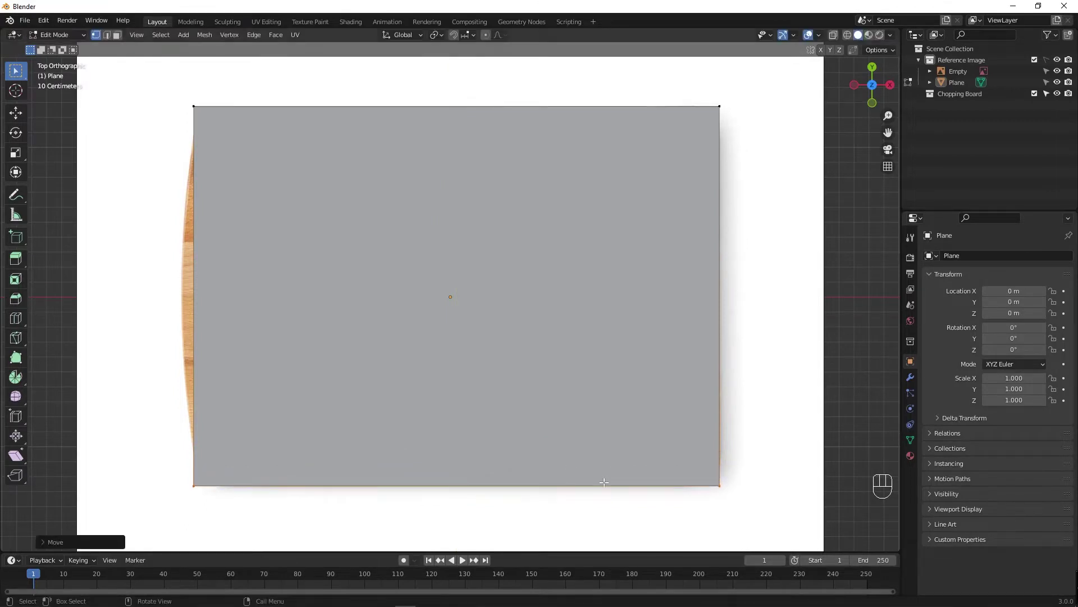
Select the whole plane, bevel its corners, and return to Object Mode.
key(a)
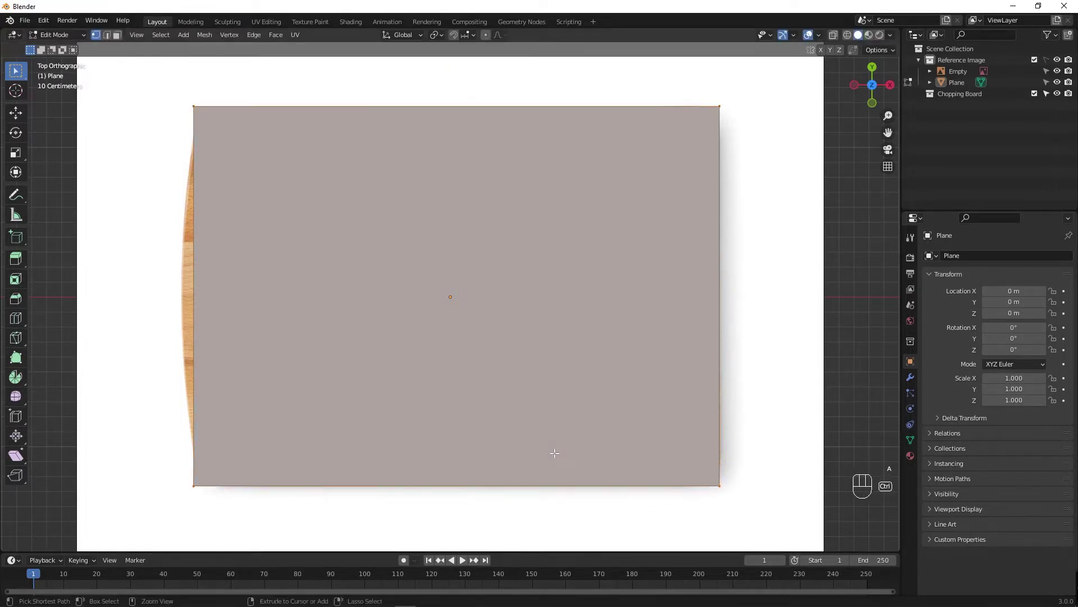
key(ctrl+b)
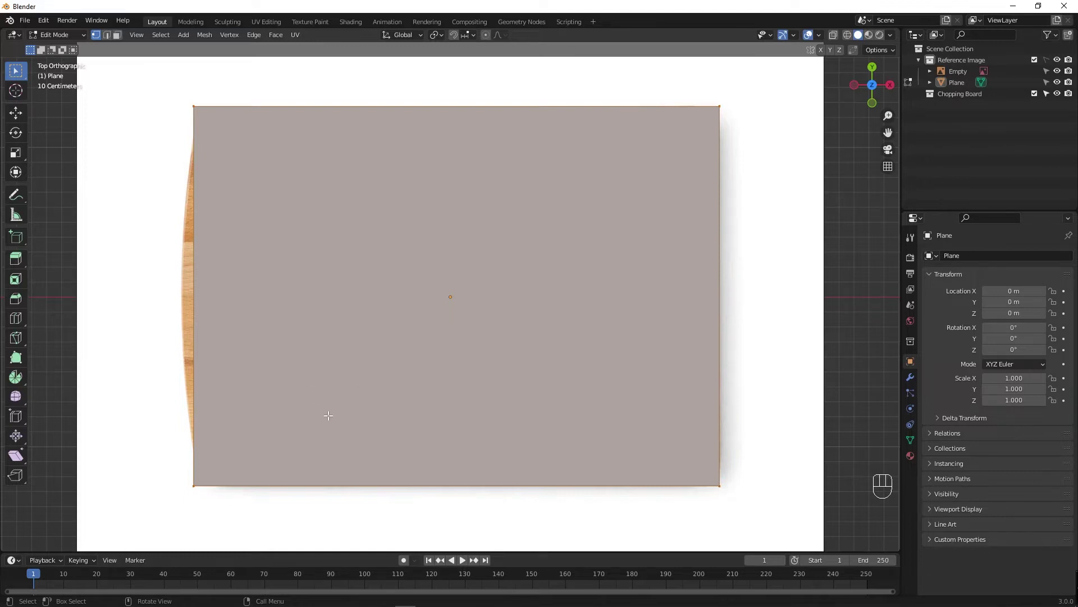
key(ctrl+r)
key(Tab)
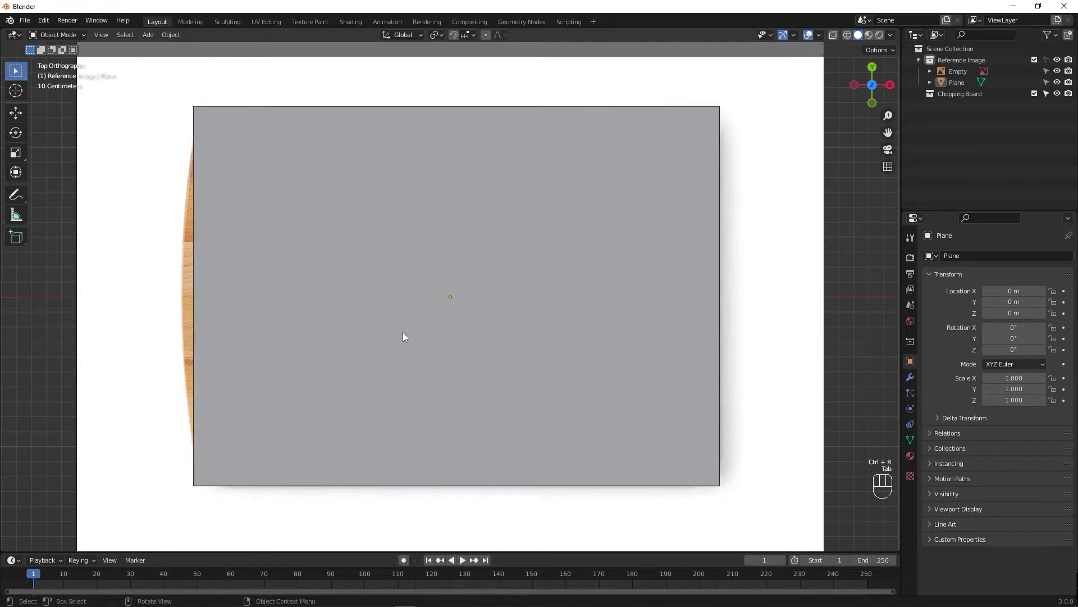
Add an edge loop and bulge the plane's left edge outward to follow the board.
key(ctrl+r)
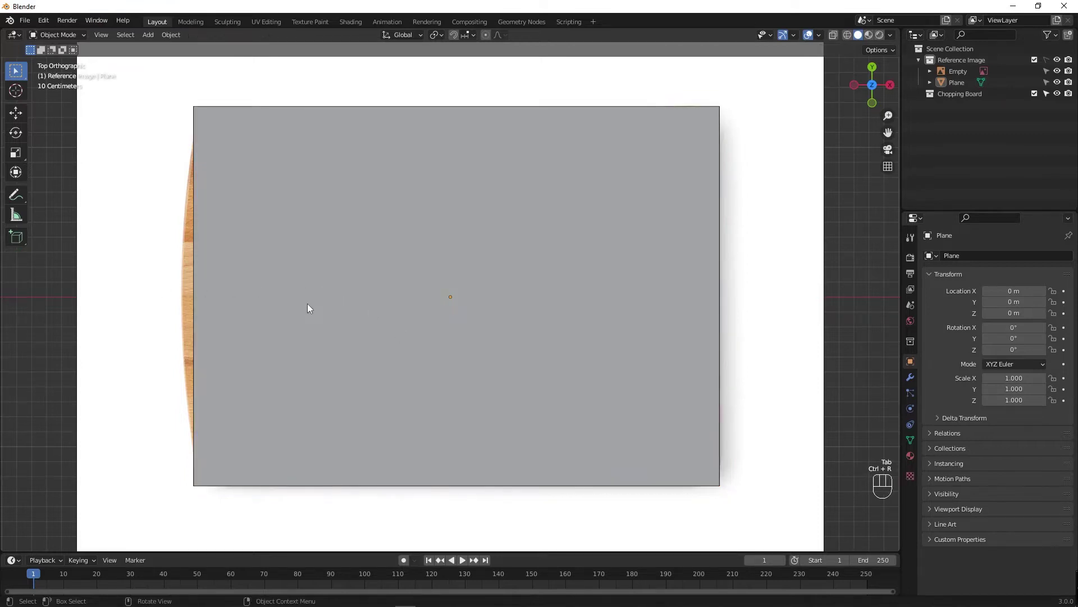
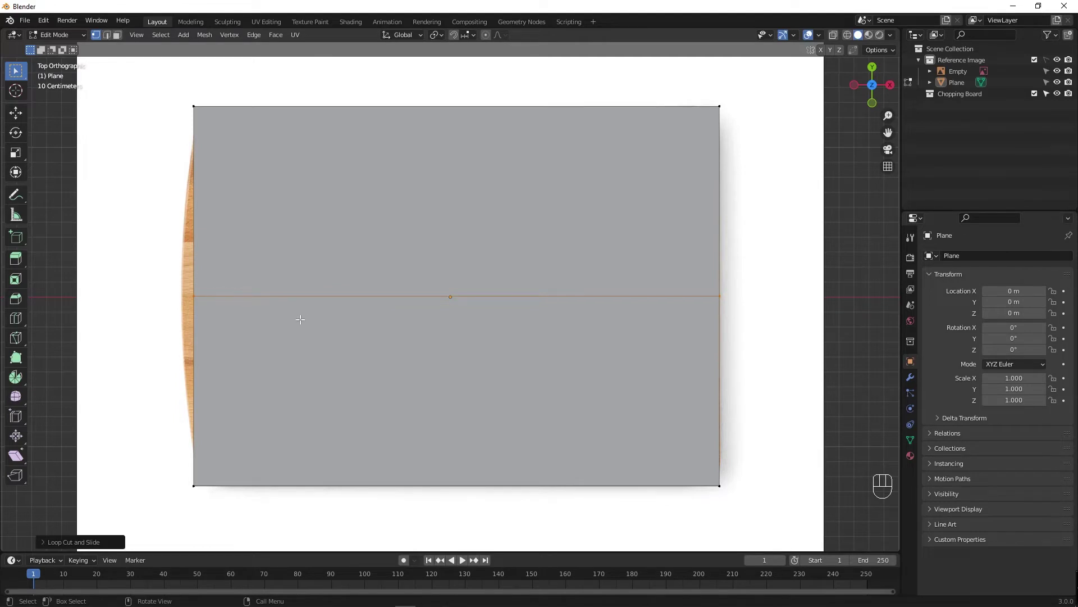
drag(303, 314, 300, 318)
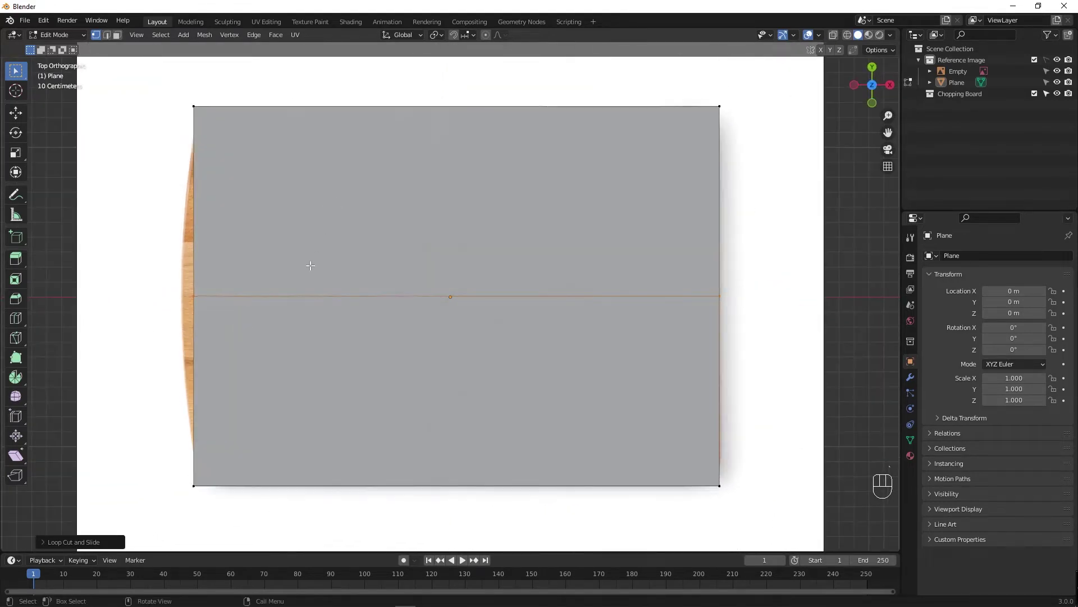
key(w)
drag(209, 309, 267, 340)
key(g)
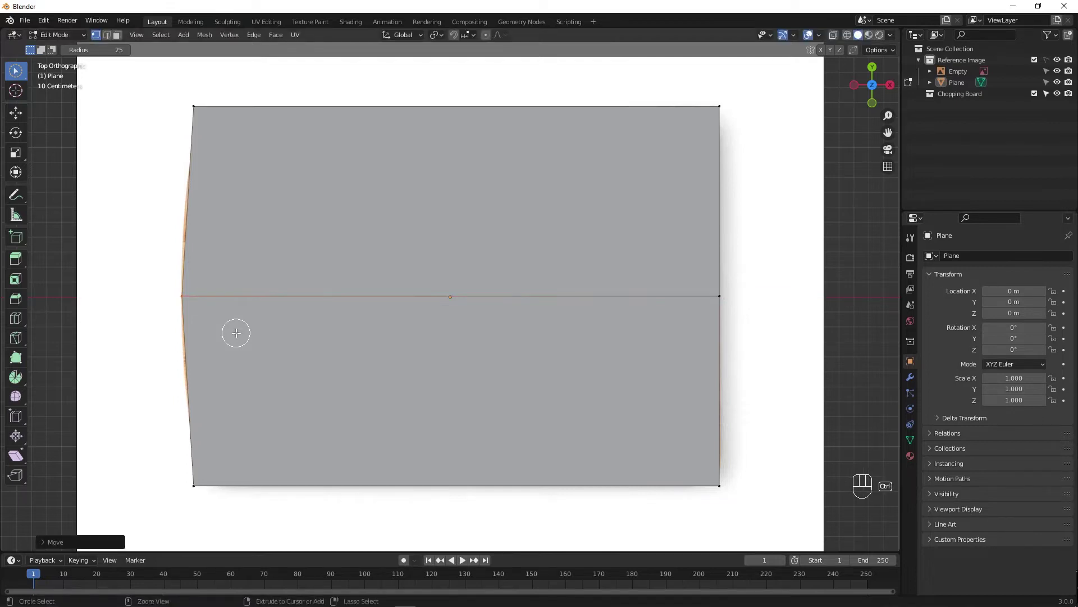
Add horizontal edge loops near the top and make the mesh see-through again.
key(ctrl+r)
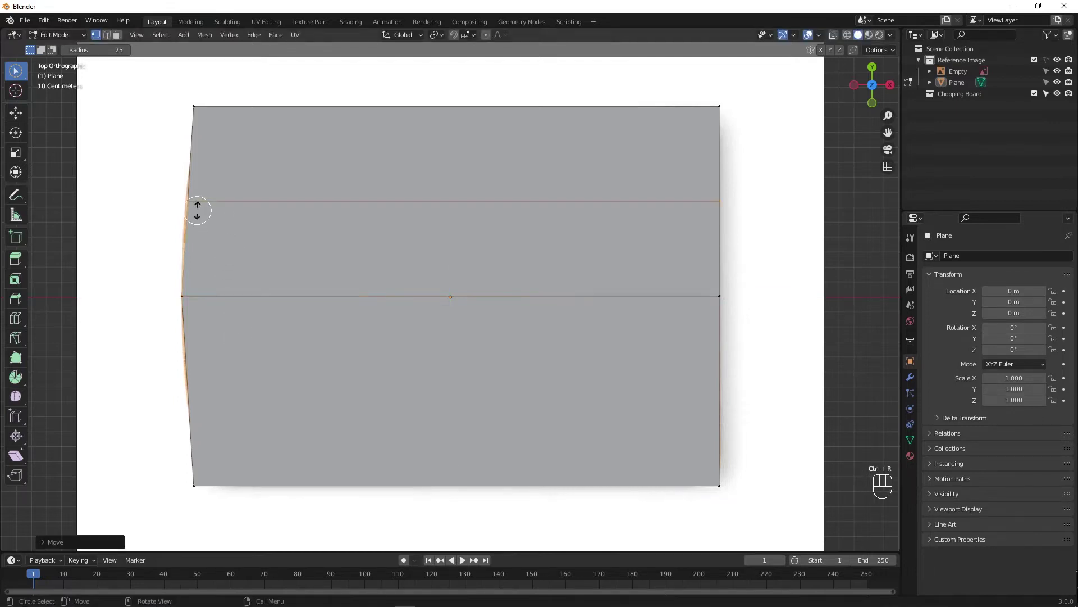
key(ctrl+r)
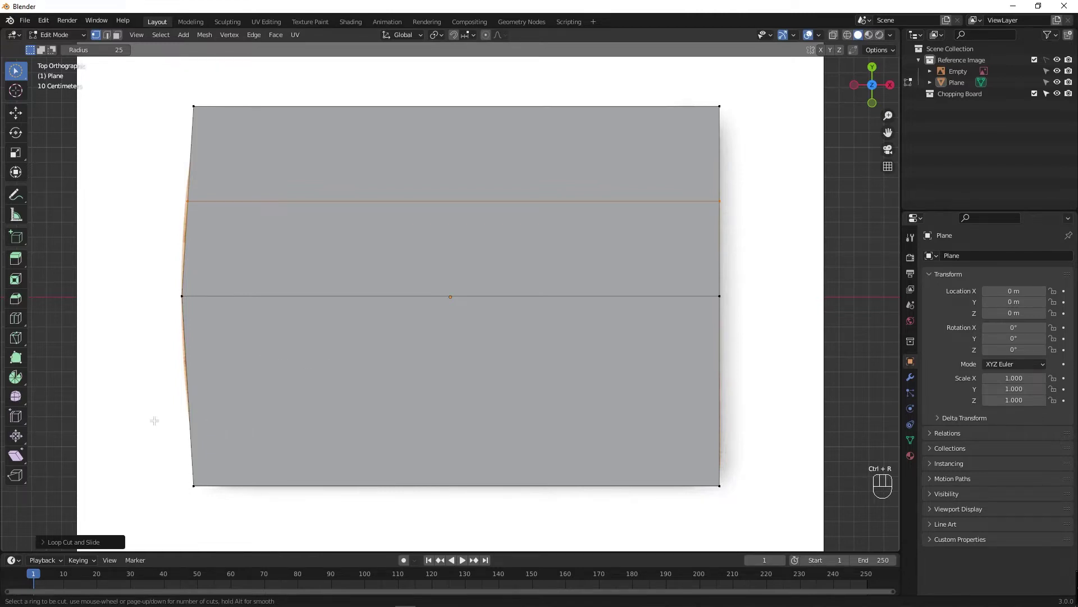
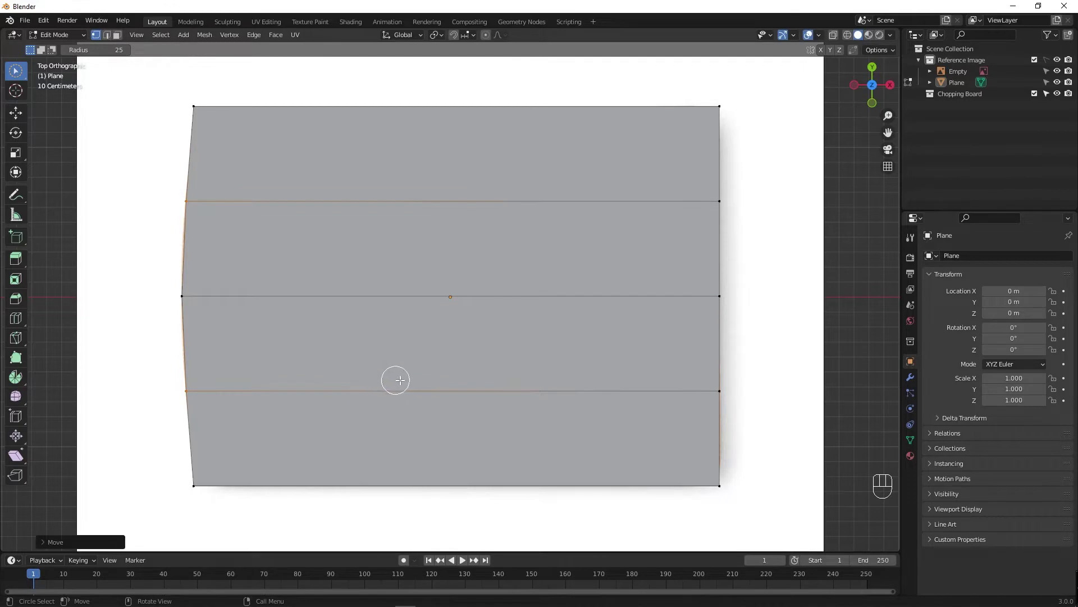
key(Tab)
key(Tab)
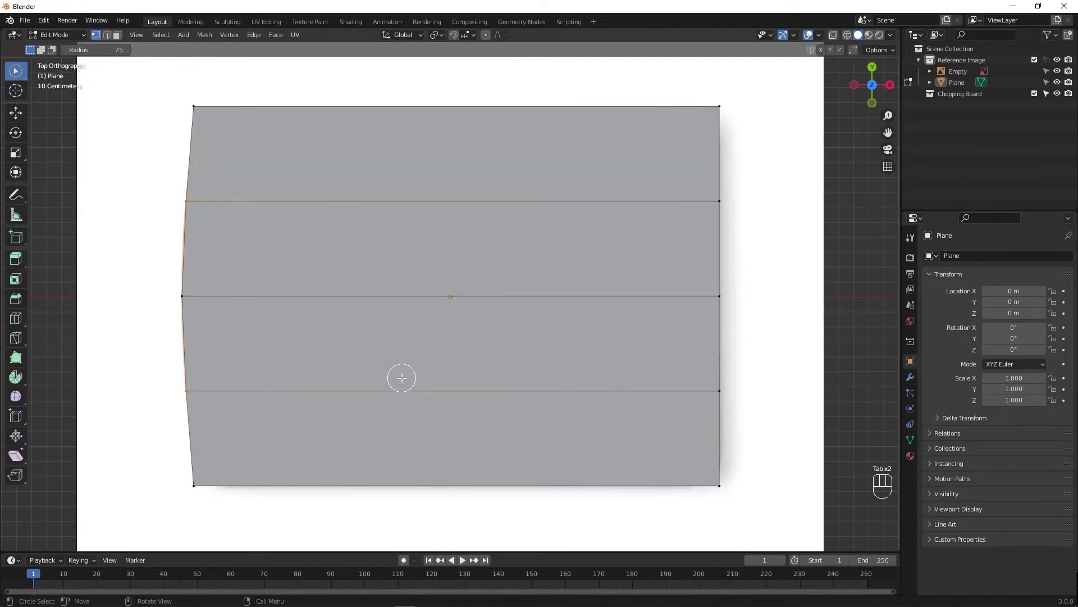
Cut vertical edge loops along the left groove and start one at the right edge.
key(alt+z)
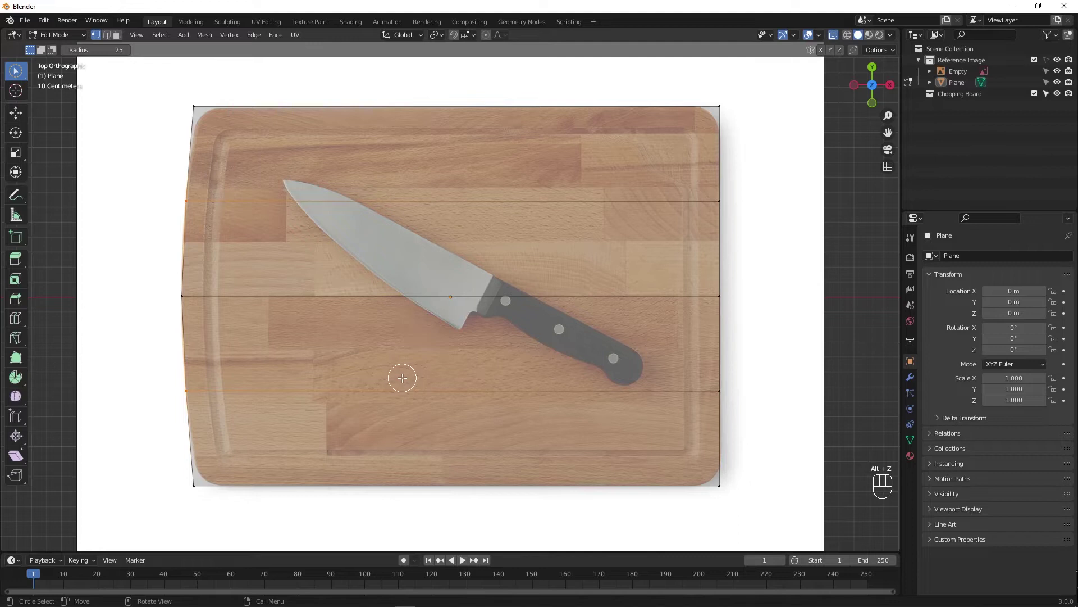
key(ctrl+r)
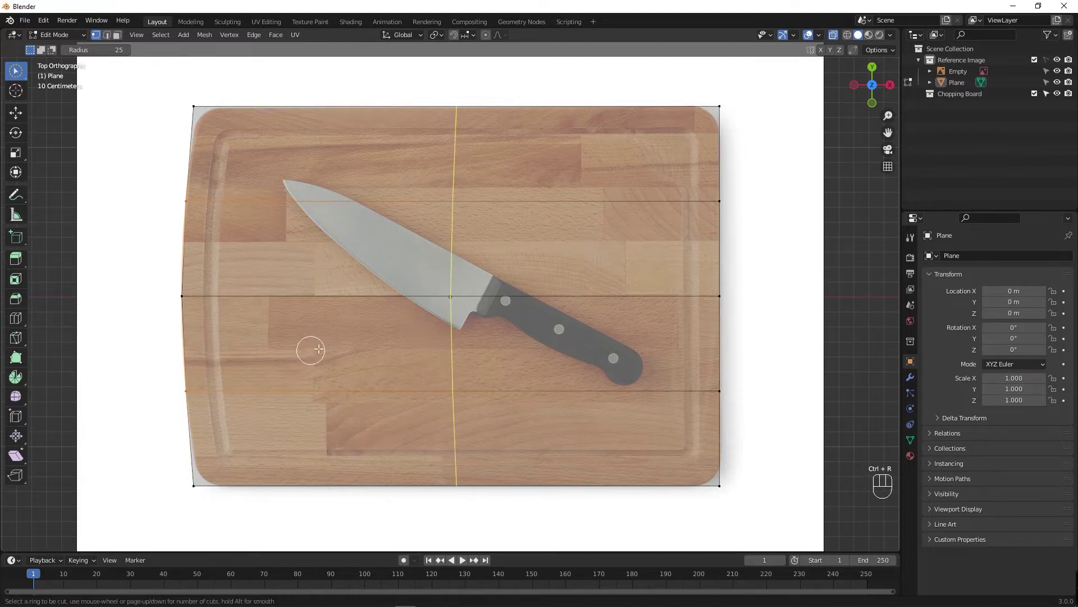
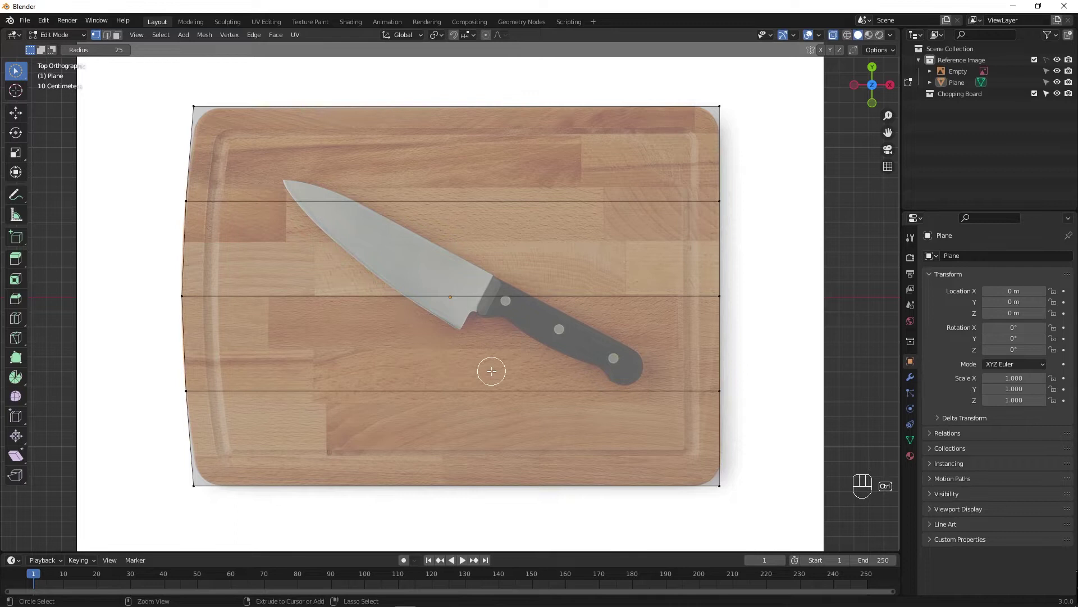
key(ctrl+r)
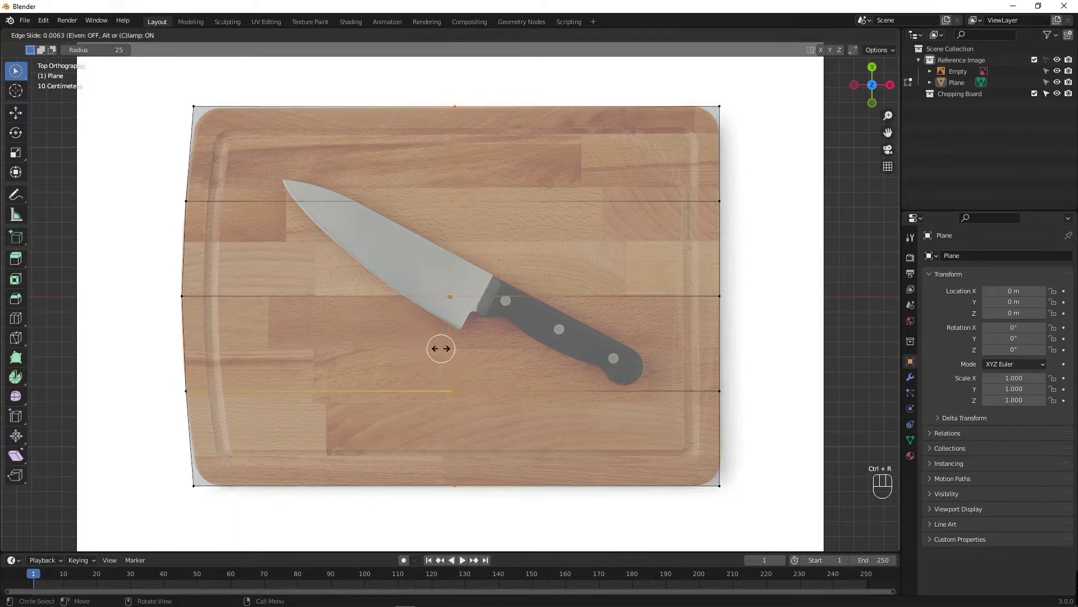
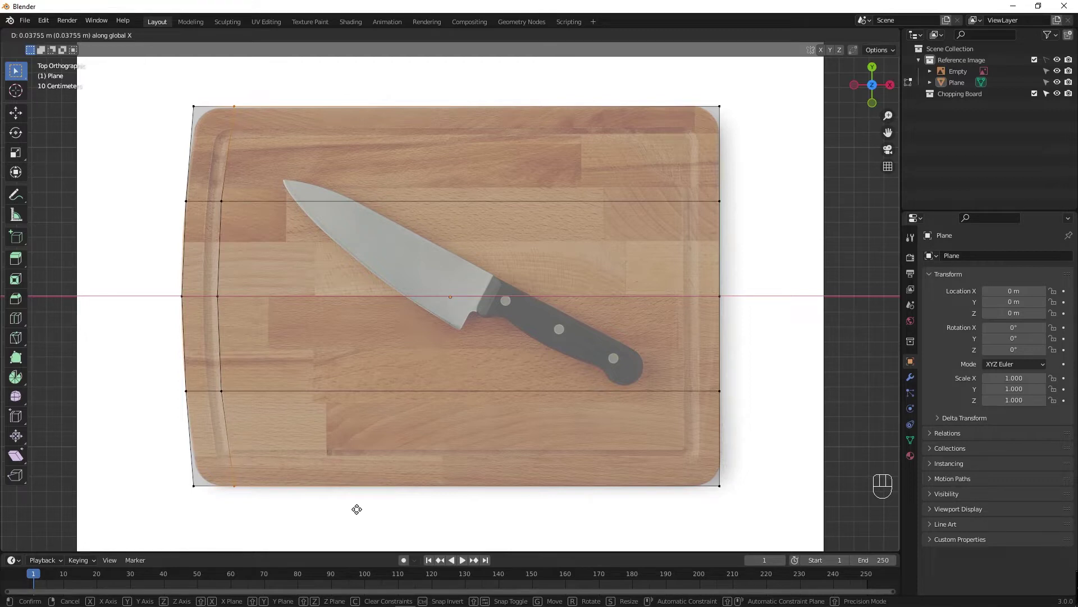
key(ctrl+r)
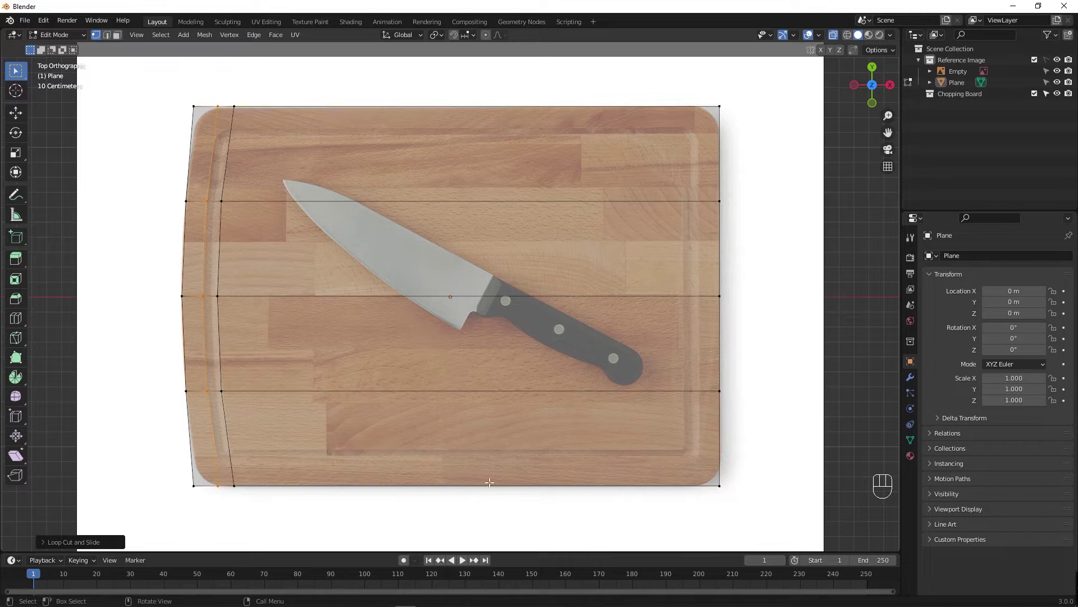
key(ctrl+r)
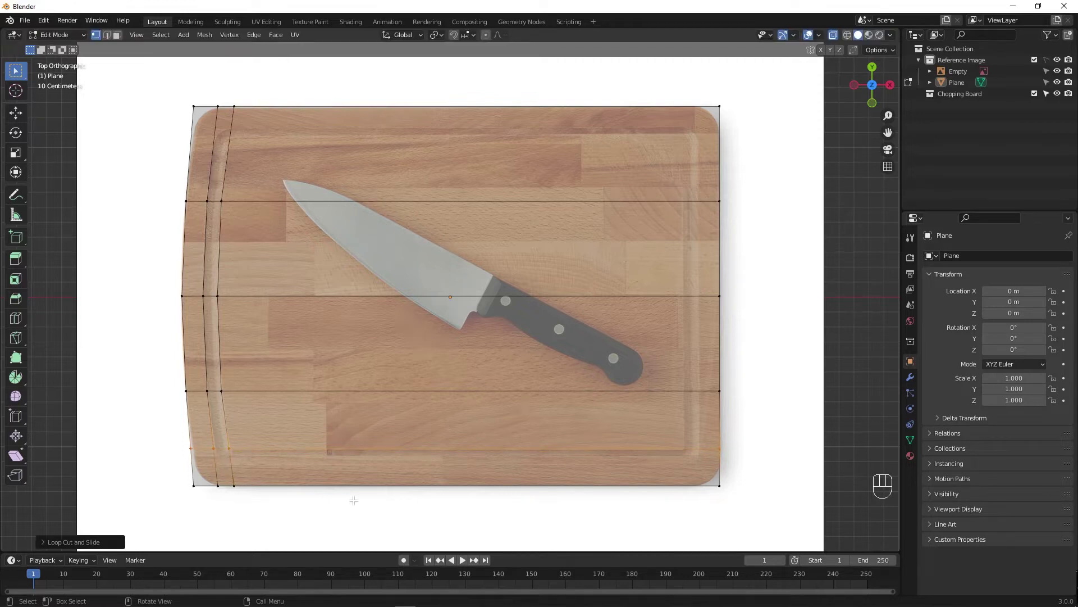
key(ctrl+r)
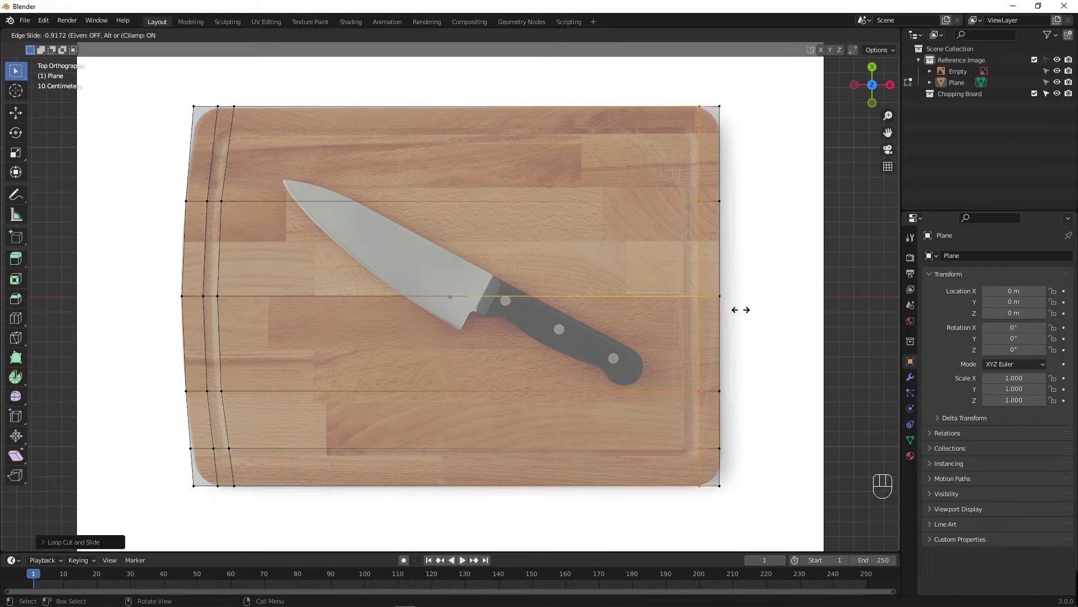
Undo and redo through the history to discard the unwanted centre loop cut.
key(ctrl+z)
key(ctrl+z)
key(ctrl+z)
key(ctrl+z)
key(ctrl+z)
key(ctrl+z)
key(ctrl+z)
key(ctrl+z)
key(ctrl+z)
key(ctrl+z)
key(ctrl+z)
key(ctrl+z)
key(ctrl+z)
key(ctrl+z)
key(ctrl+z)
key(ctrl+z)
key(ctrl+z)
key(ctrl+shift+z)
key(ctrl+shift+z)
key(ctrl+shift+z)
key(ctrl+shift+z)
key(ctrl+shift+z)
key(ctrl+shift+z)
key(ctrl+shift+z)
key(ctrl+shift+z)
key(ctrl+shift+z)
key(ctrl+shift+z)
key(ctrl+shift+z)
key(ctrl+shift+z)
key(ctrl+shift+z)
key(ctrl+shift+z)
key(ctrl+shift+z)
key(ctrl+shift+z)
key(ctrl+shift+z)
key(ctrl+shift+z)
key(ctrl+shift+z)
key(ctrl+shift+z)
key(ctrl+shift+z)
key(ctrl+shift+z)
key(ctrl+shift+z)
key(ctrl+shift+z)
key(ctrl+shift+z)
key(ctrl+shift+z)
key(g)
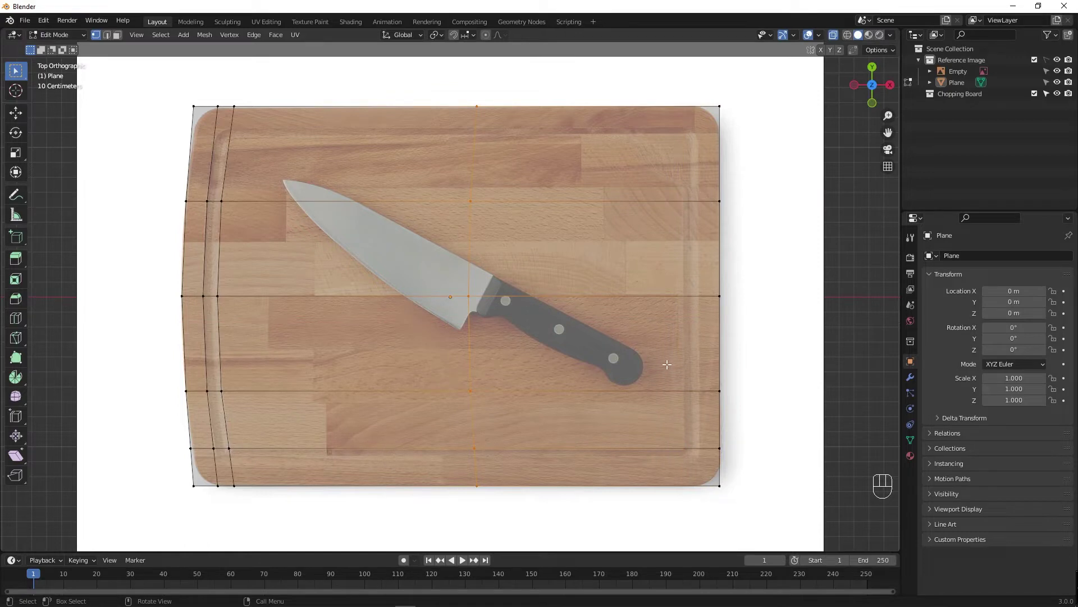
key(ctrl+z)
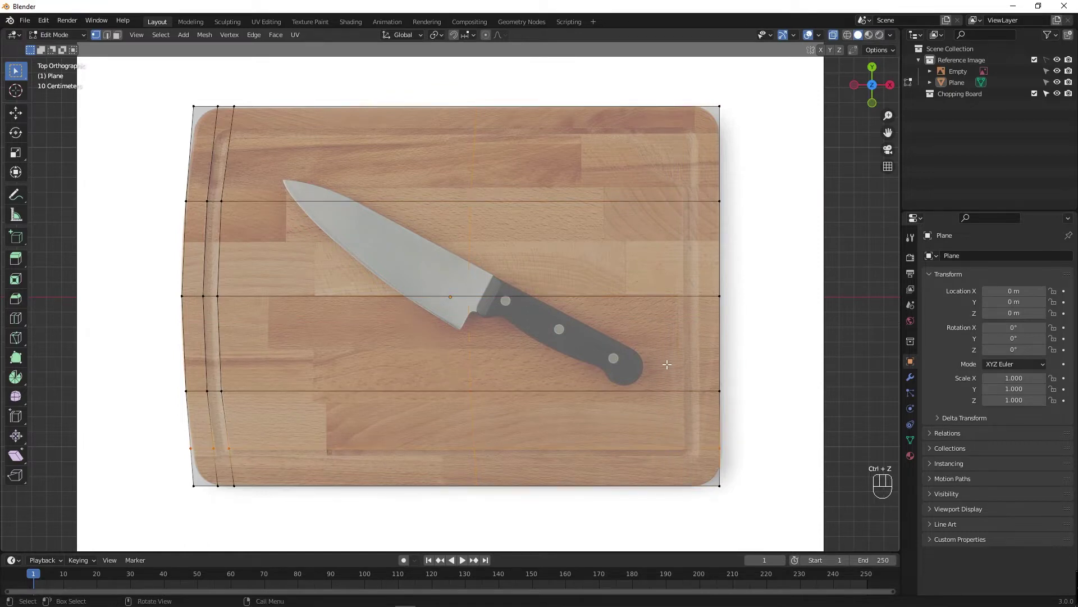
Add two edge loops hugging the right edge and start loops near the top edge.
key(ctrl+r)
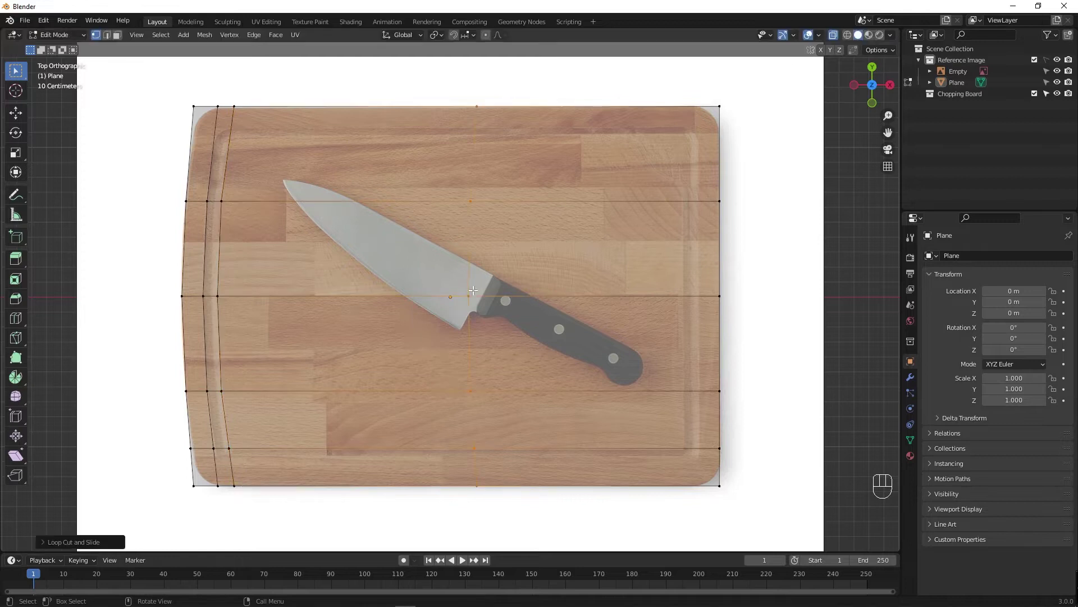
key(ctrl+z)
key(ctrl+r)
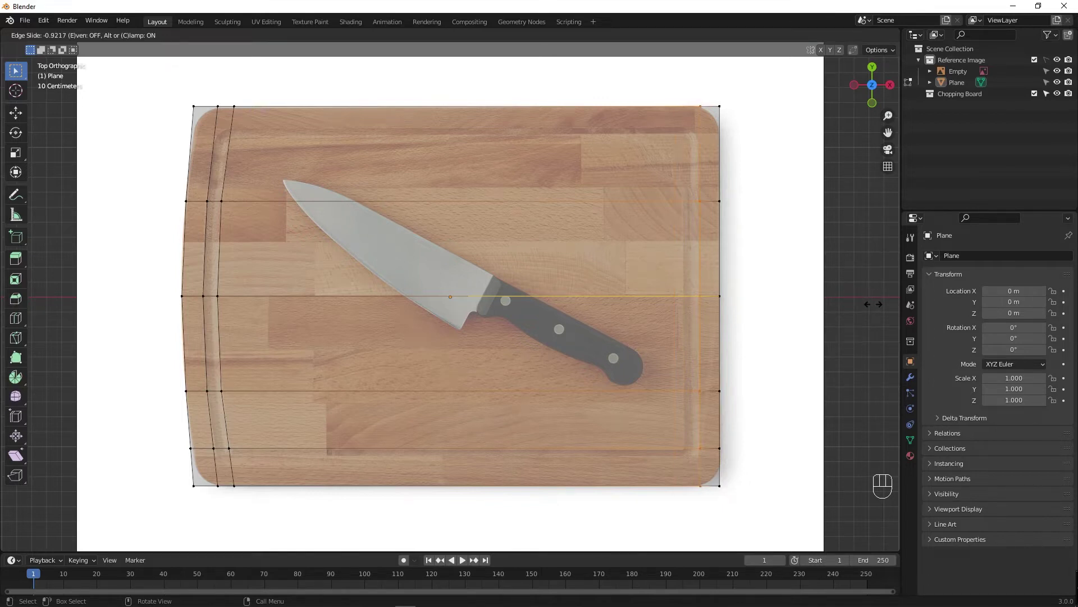
key(ctrl+r)
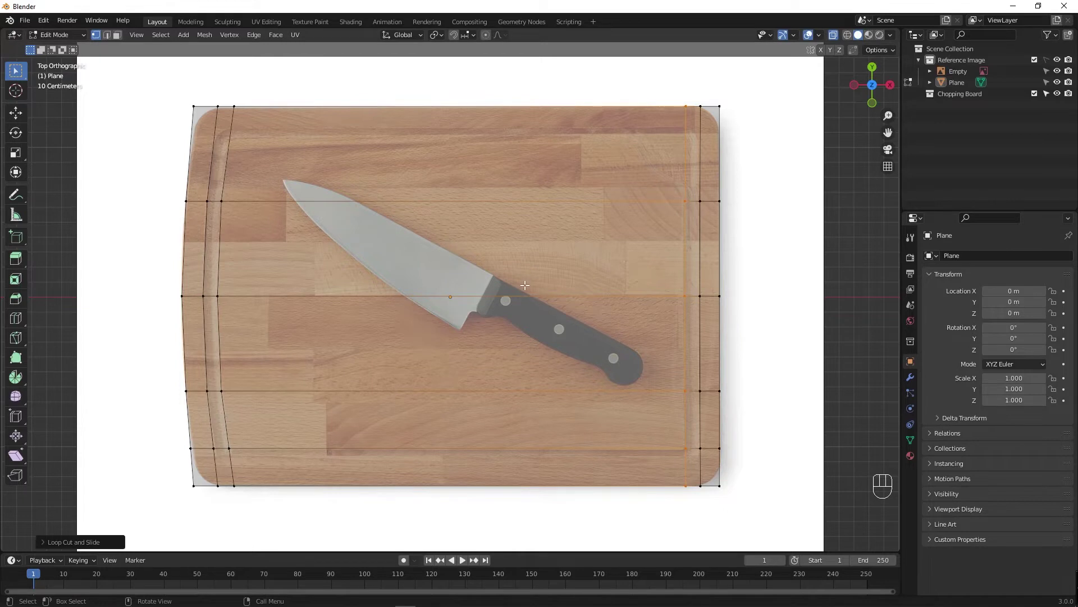
key(ctrl+r)
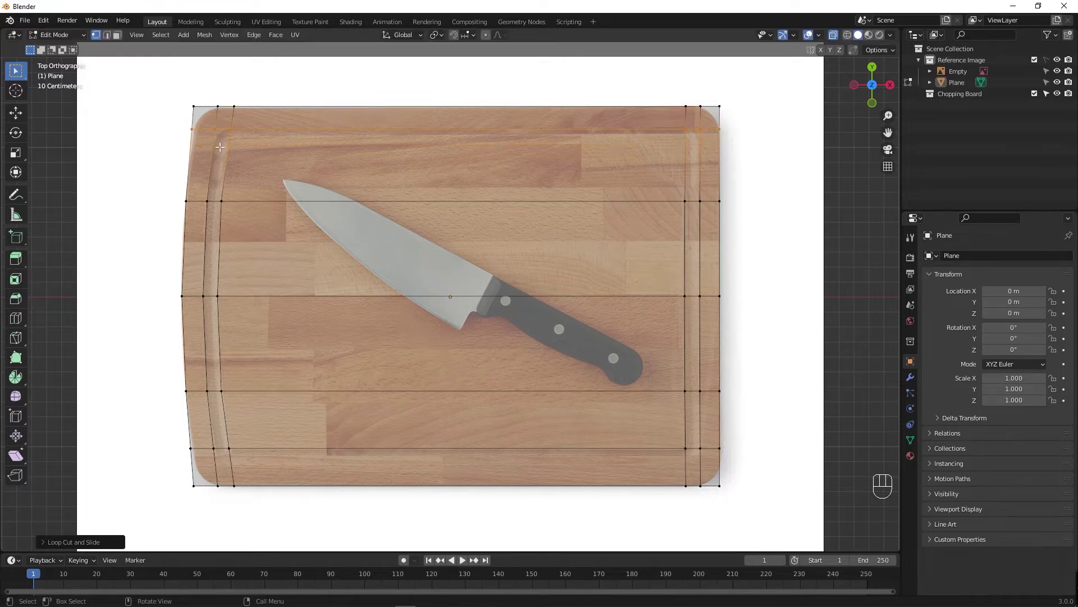
key(ctrl+r)
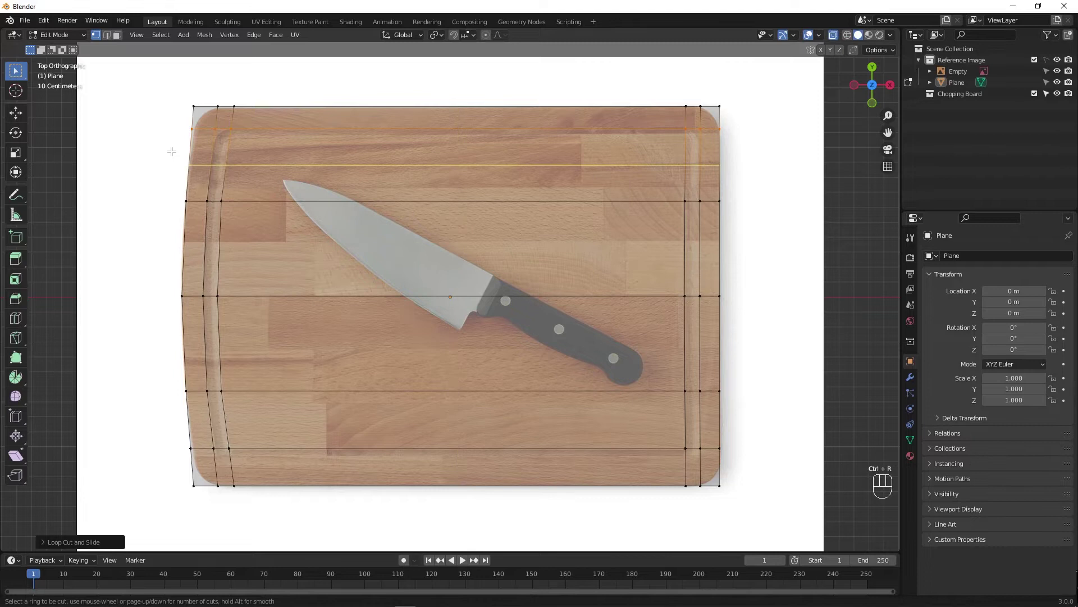
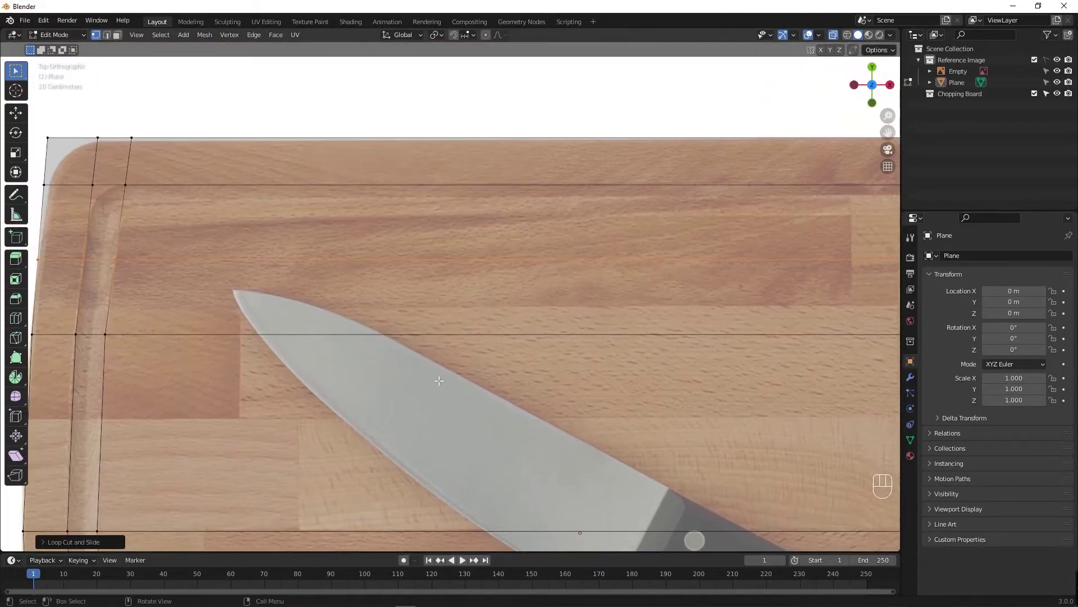
Add a second loop on the top groove and one near the bottom edge.
key(ctrl+z)
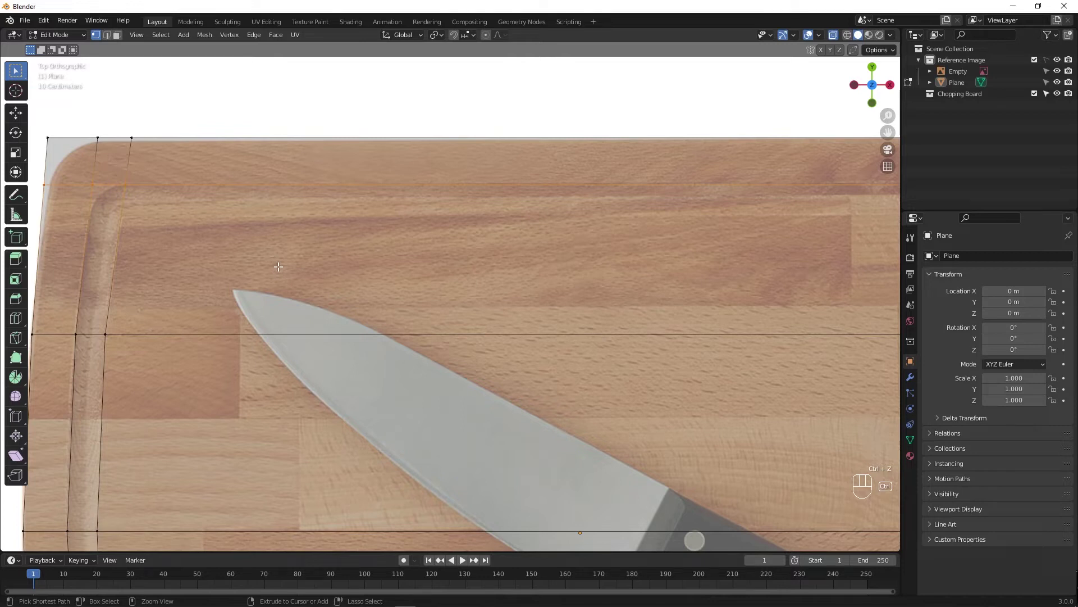
key(ctrl+r)
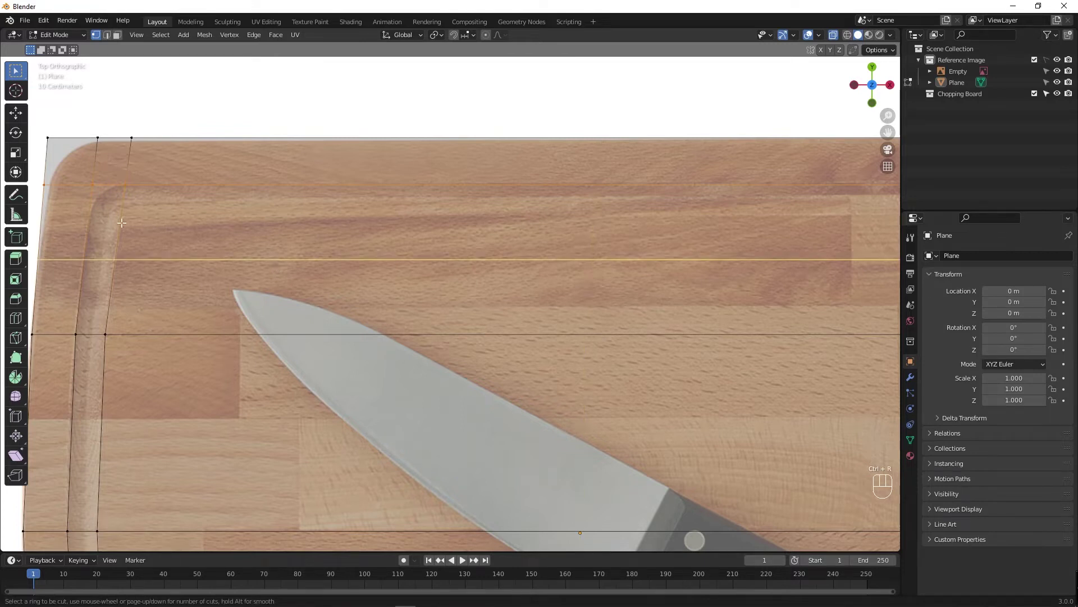
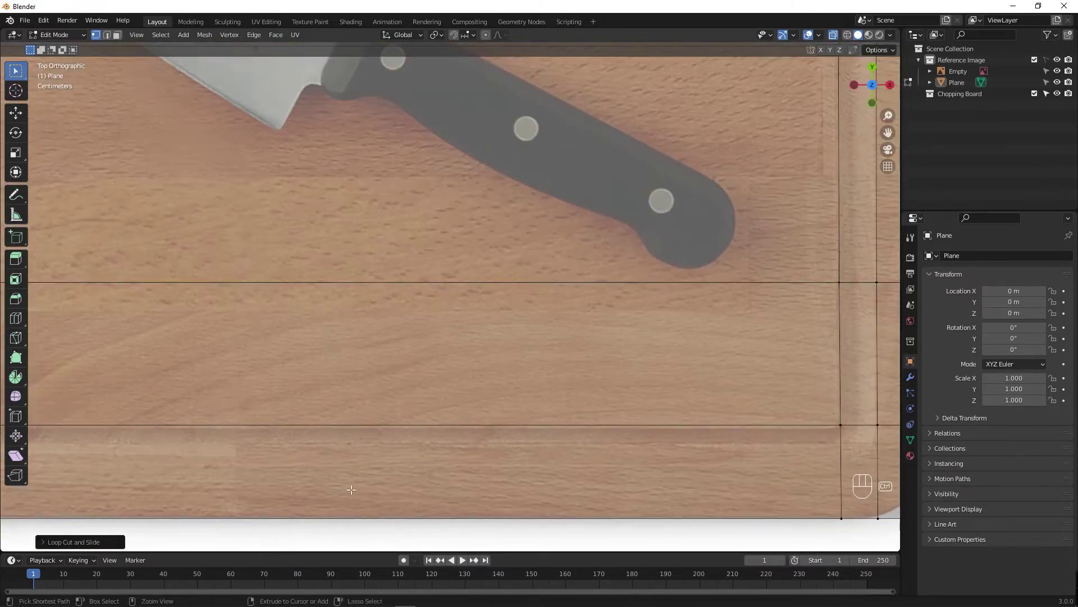
key(ctrl+r)
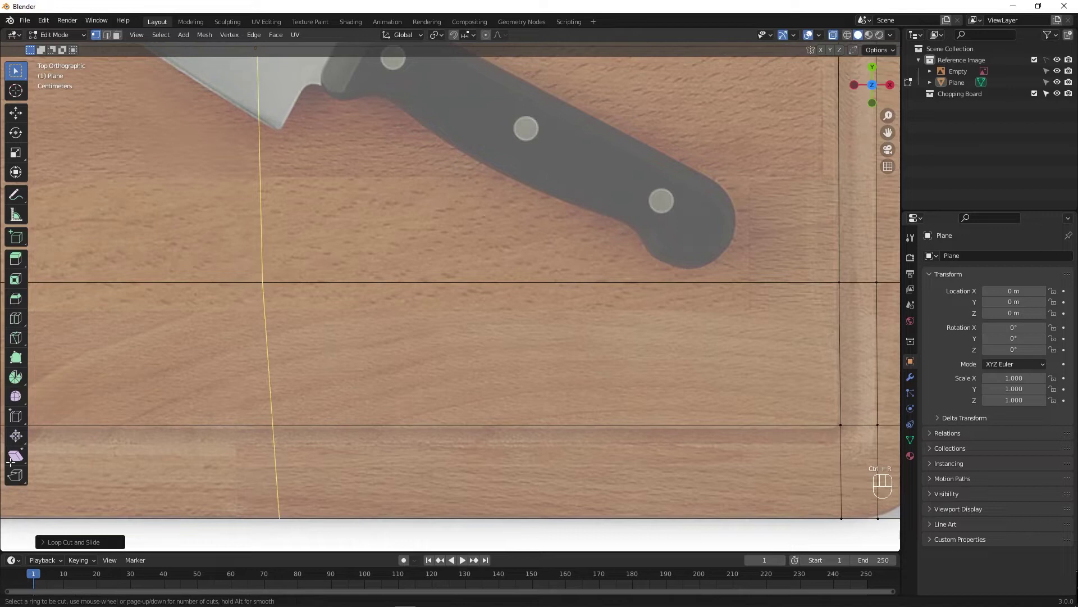
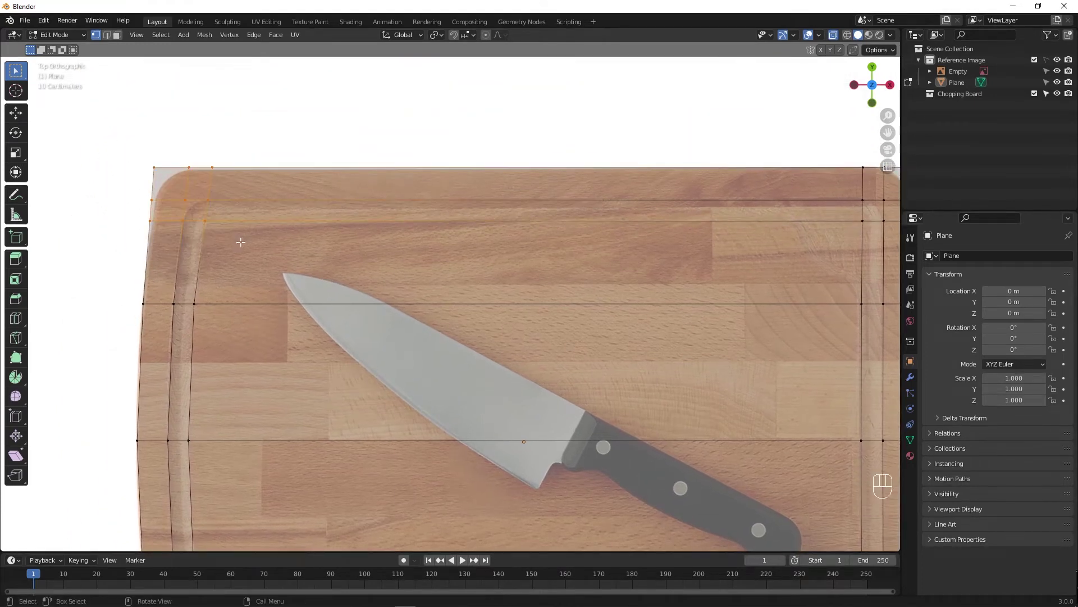
Scale the top-left corner vertices outward to round the corner.
key(s)
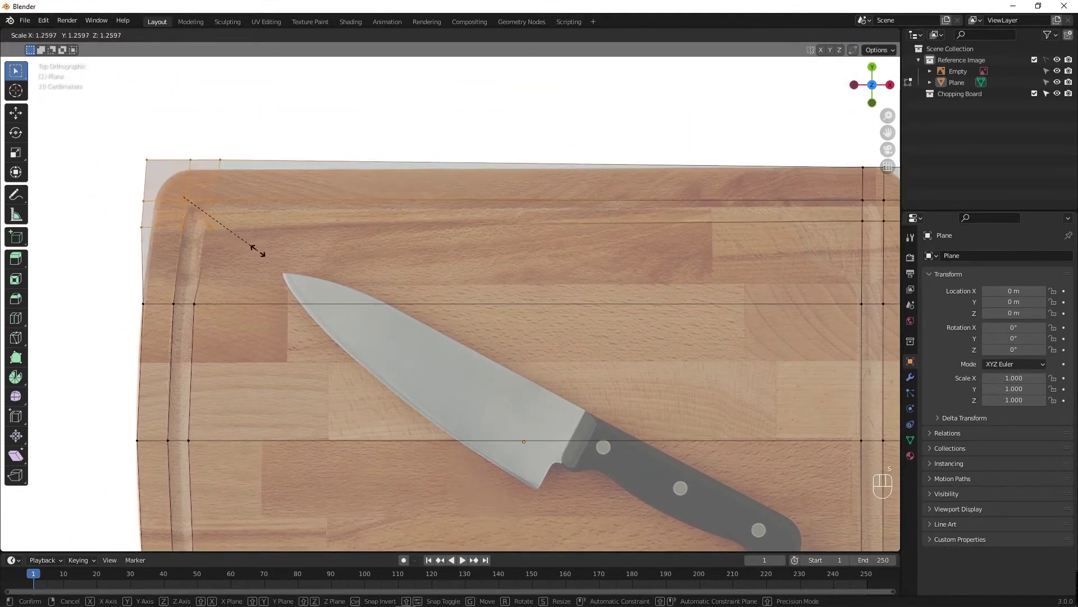
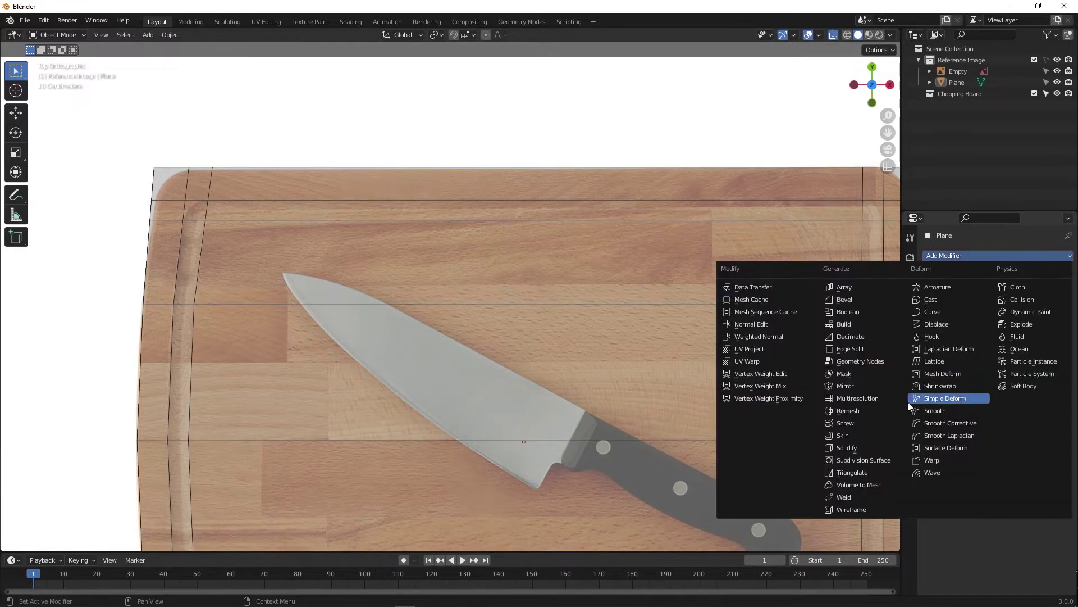
Add a Subdivision modifier and preview the smoothed board against the reference.
click(874, 460)
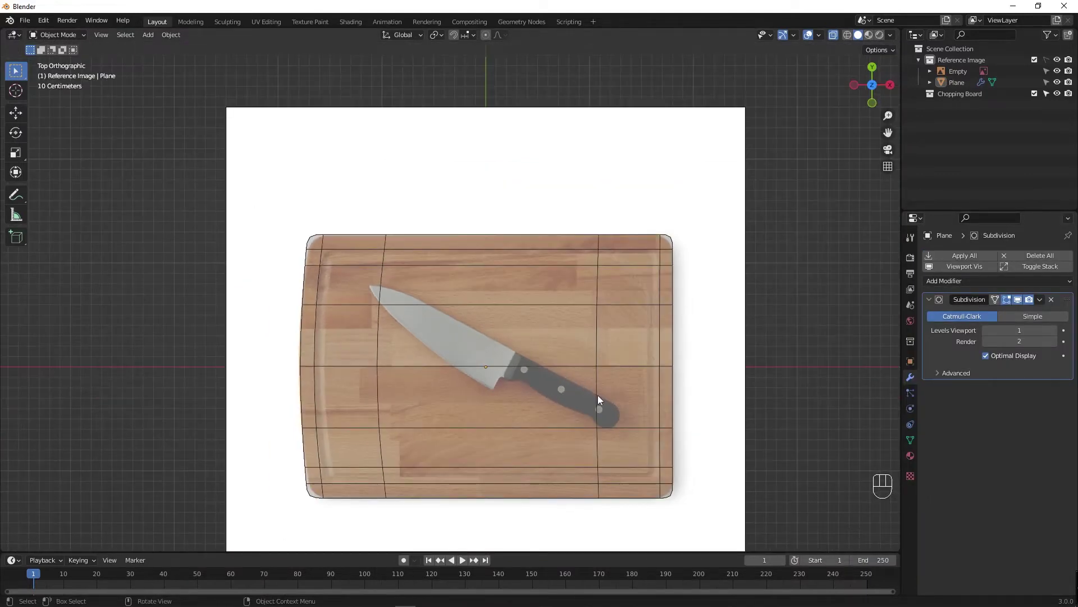
key(Tab)
key(Tab)
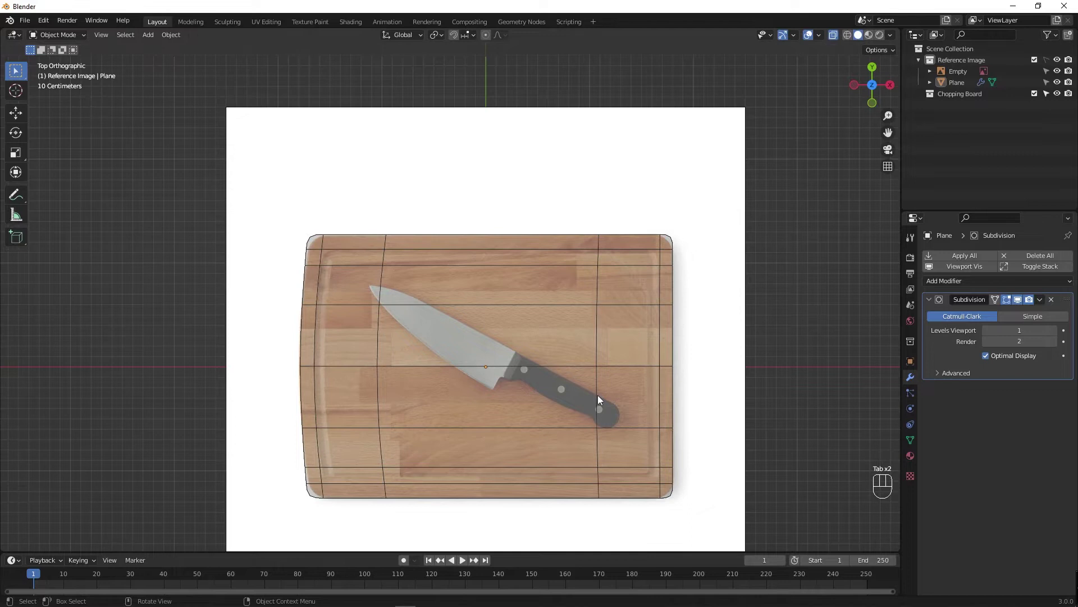
key(Tab)
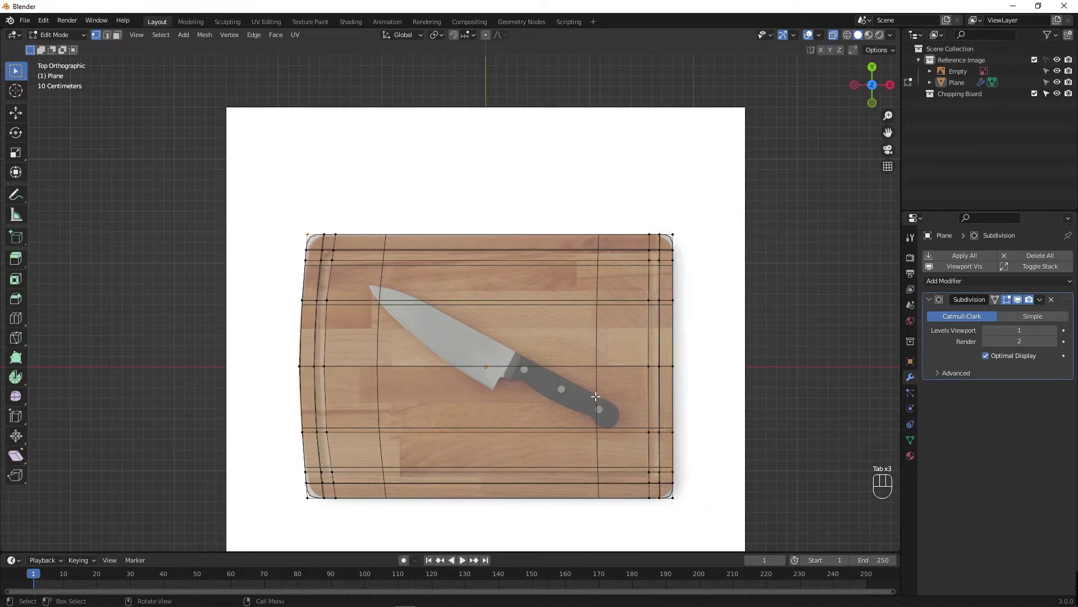
key(Tab)
key(alt+z)
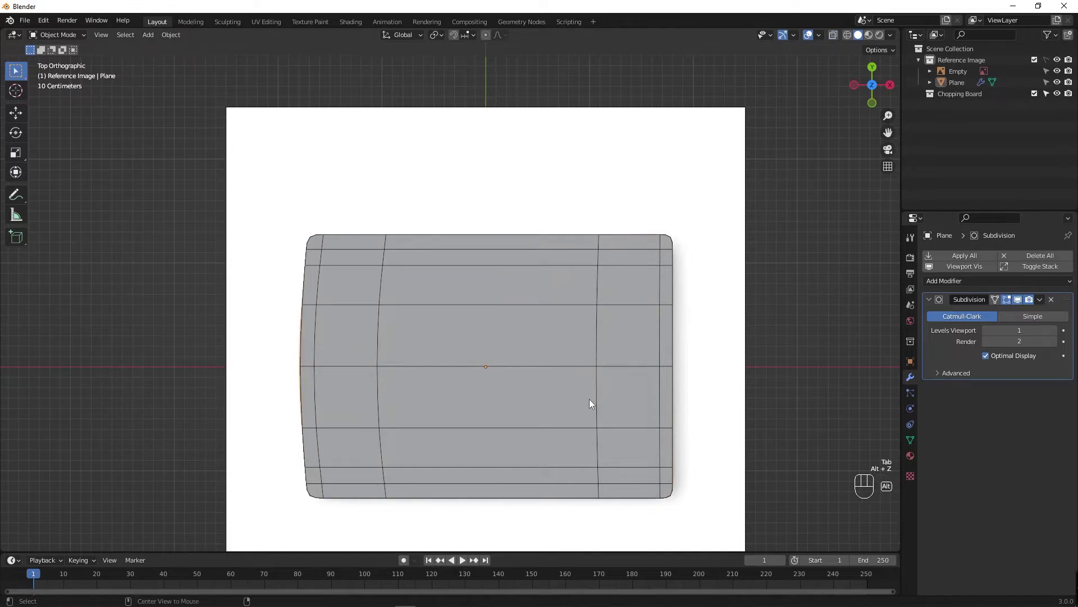
key(alt+z)
key(Tab)
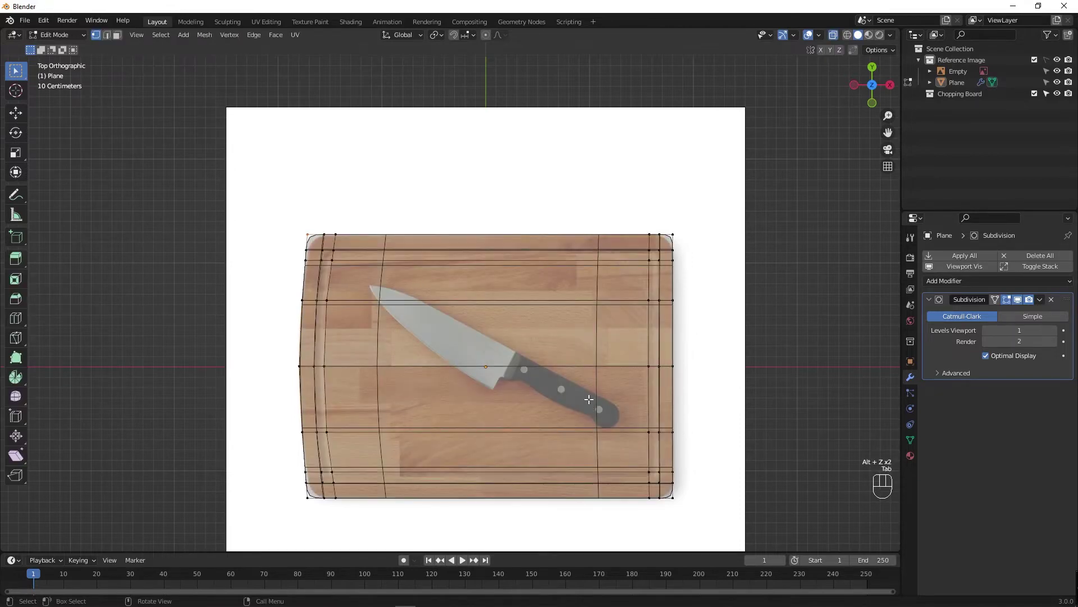
key(Tab)
key(Tab)
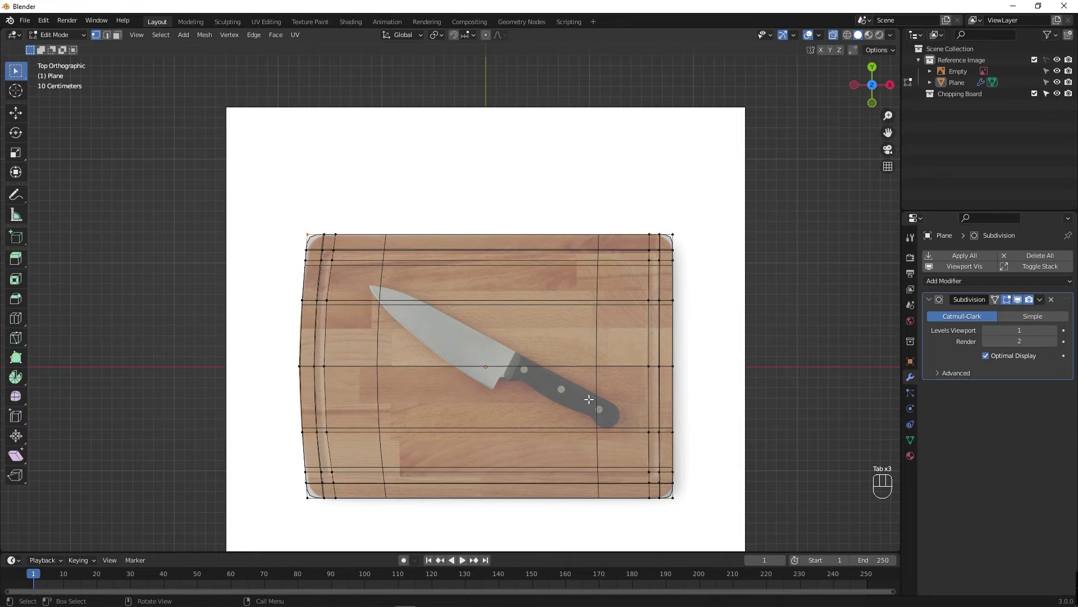
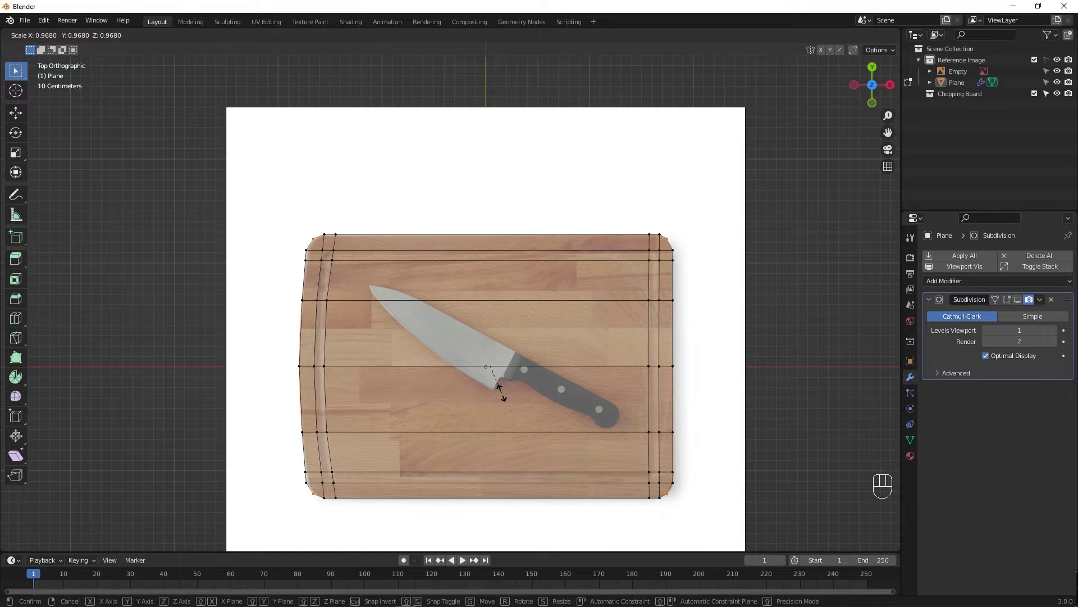
key(Tab)
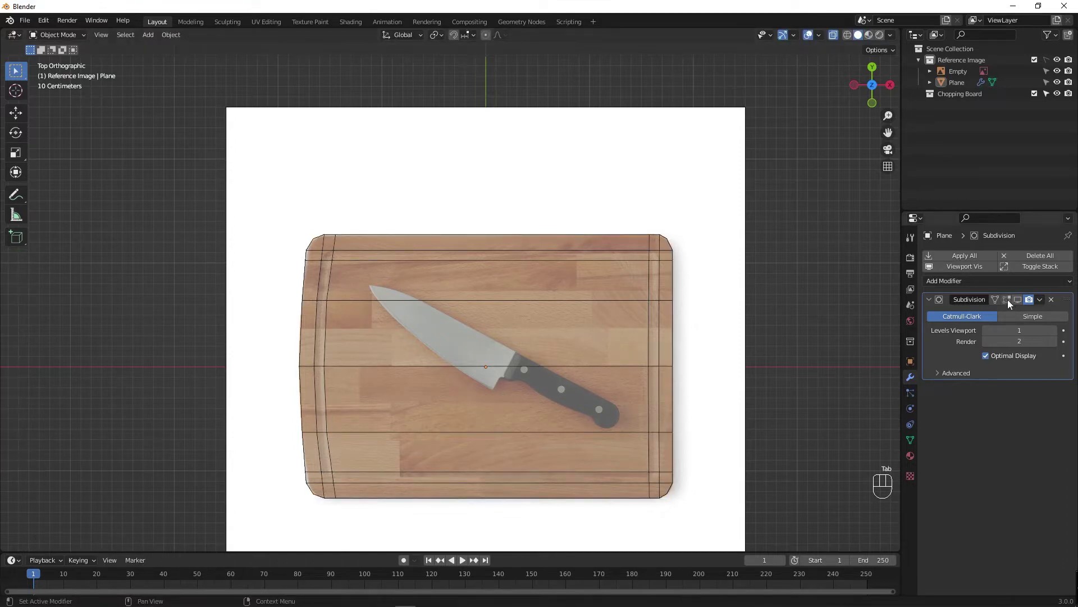
Show the modifier's result in Edit Mode and display the board solid, X-ray off.
click(1019, 304)
click(1010, 303)
key(Tab)
key(Tab)
key(alt+z)
key(Tab)
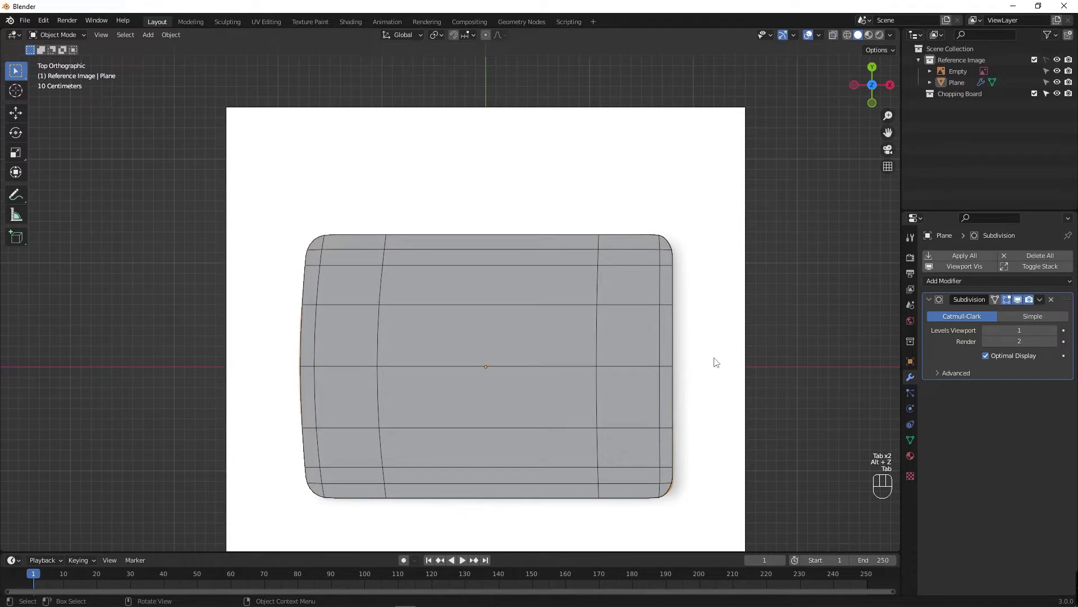
key(Tab)
click(1015, 301)
key(Tab)
key(Tab)
key(Tab)
key(Tab)
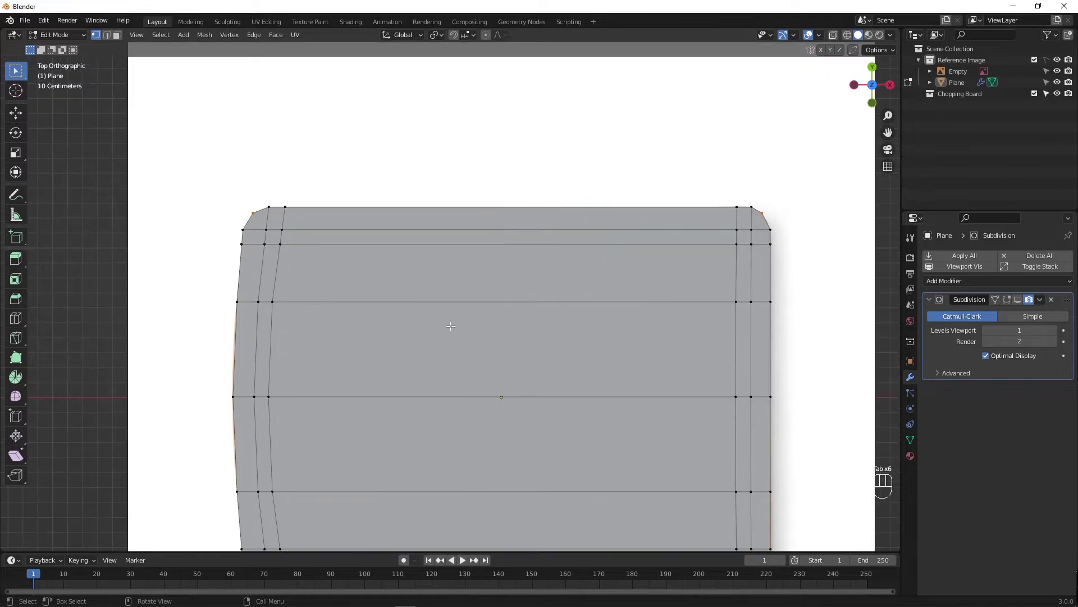
Select all vertices of the board mesh for extruding thickness.
key(a)
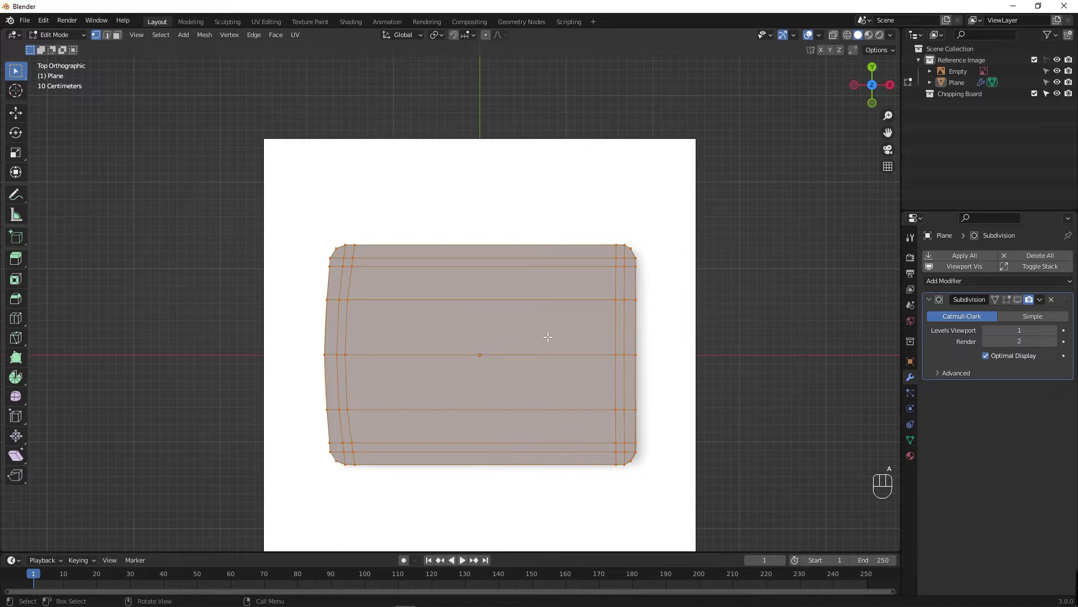
Extrude the board's faces along the normal so the flat plane becomes a thick slab.
key(z)
key(z)
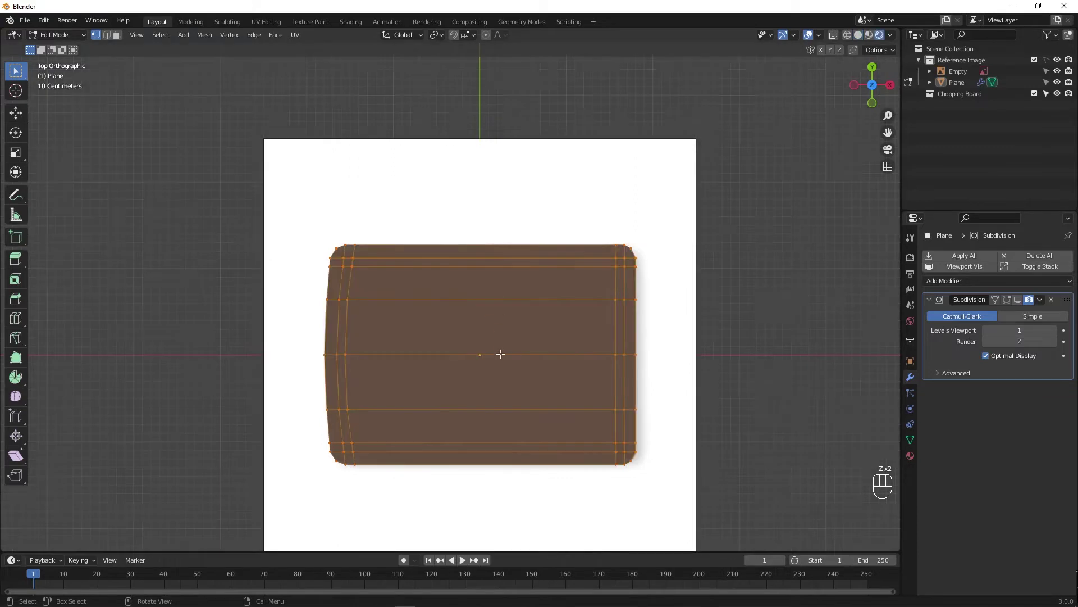
key(z)
drag(481, 365, 470, 281)
middle_click(471, 281)
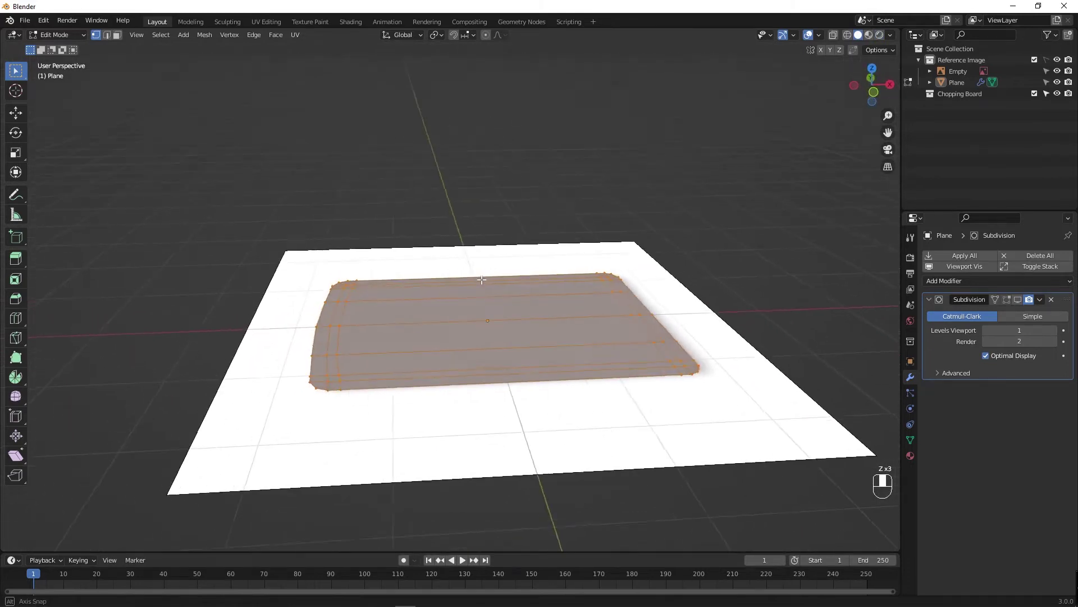
key(3)
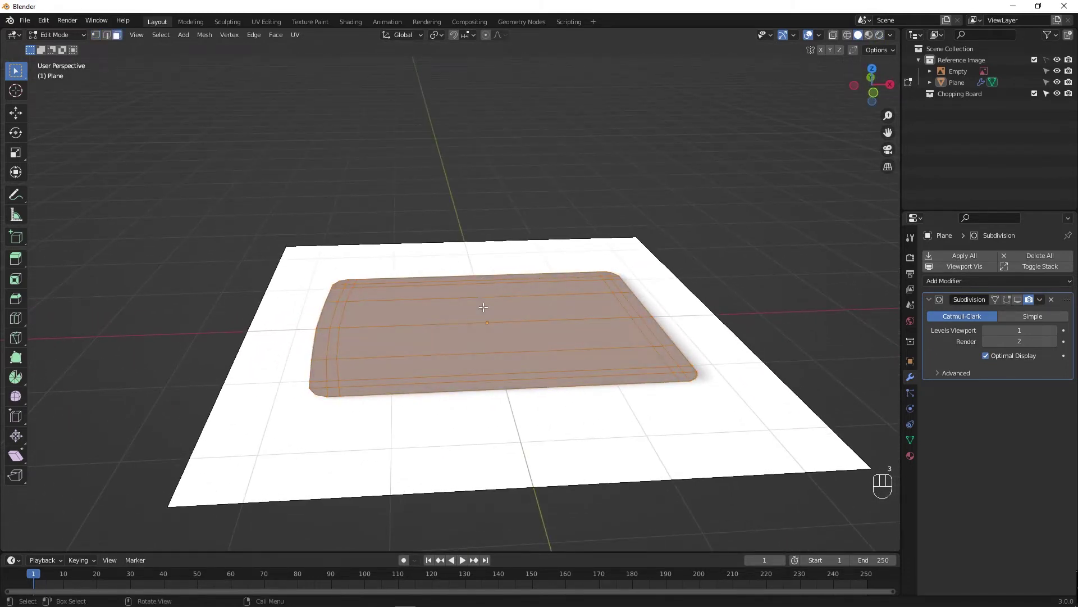
key(e)
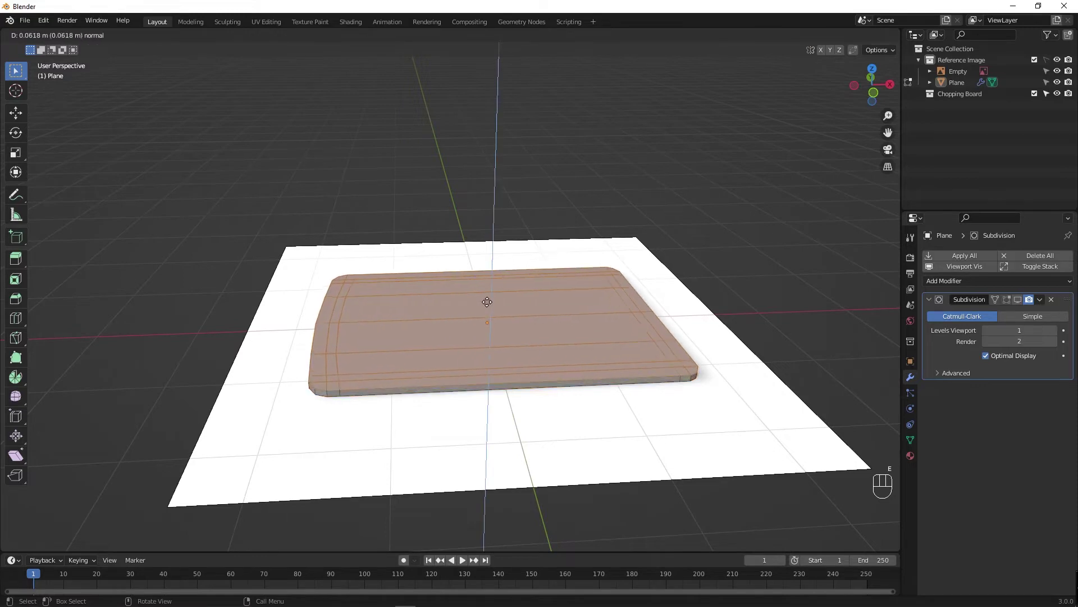
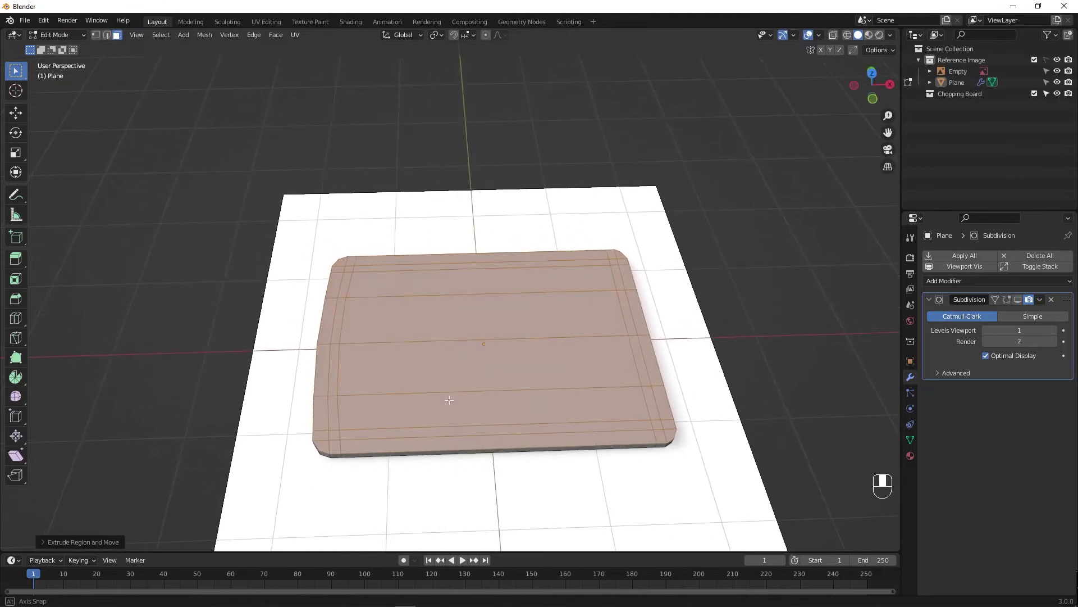
Return to Object Mode and view the thickened board from straight above.
key(Tab)
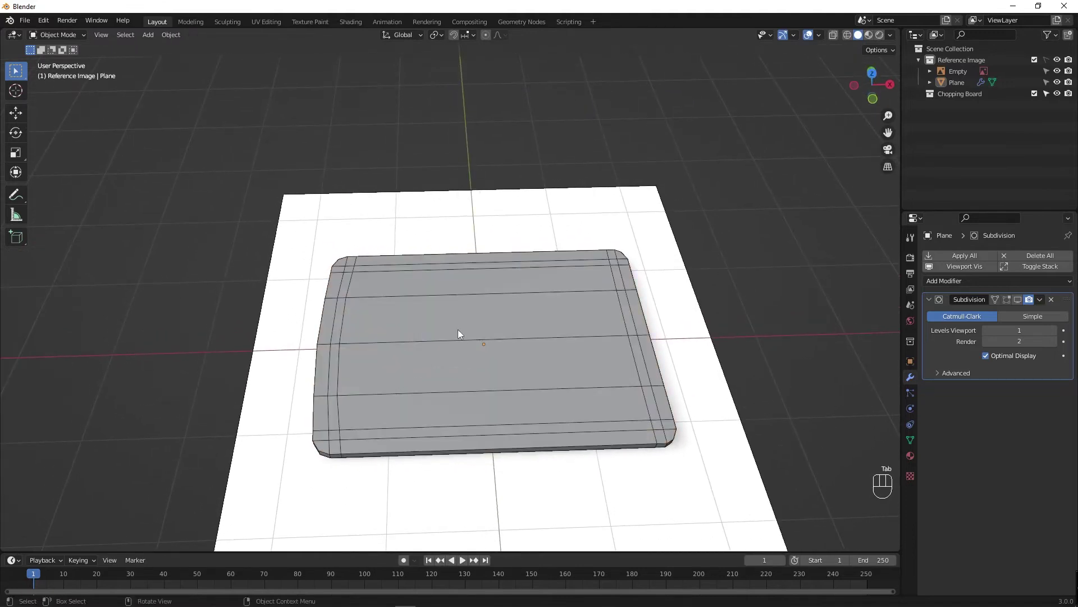
middle_click(463, 347)
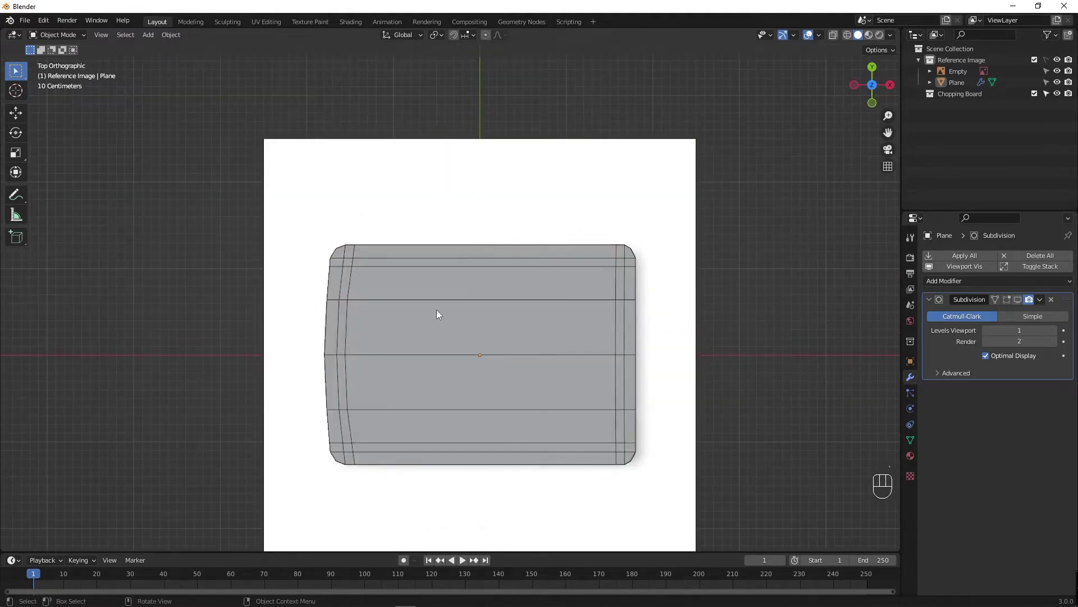
middle_click(458, 285)
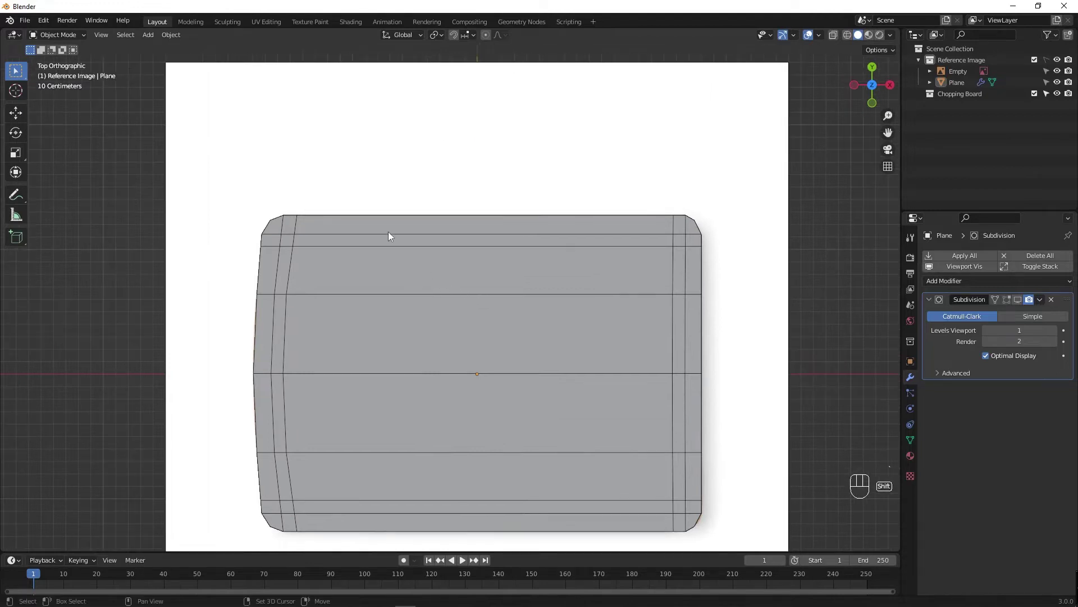
click(332, 240)
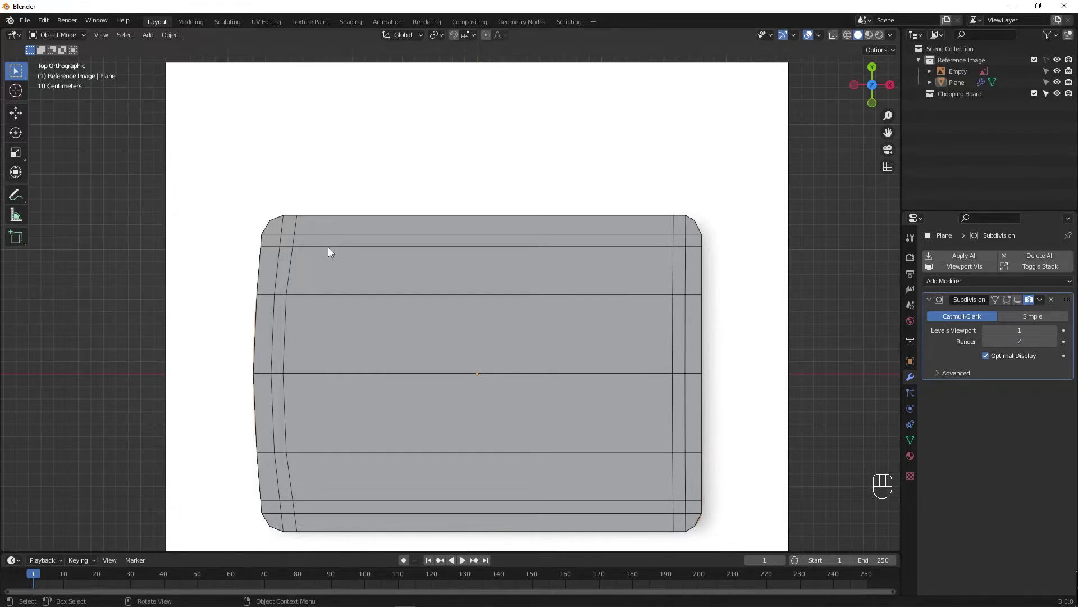
Begin saving the scene as a new version, Chopping Board 02.blend.
key(ctrl+s)
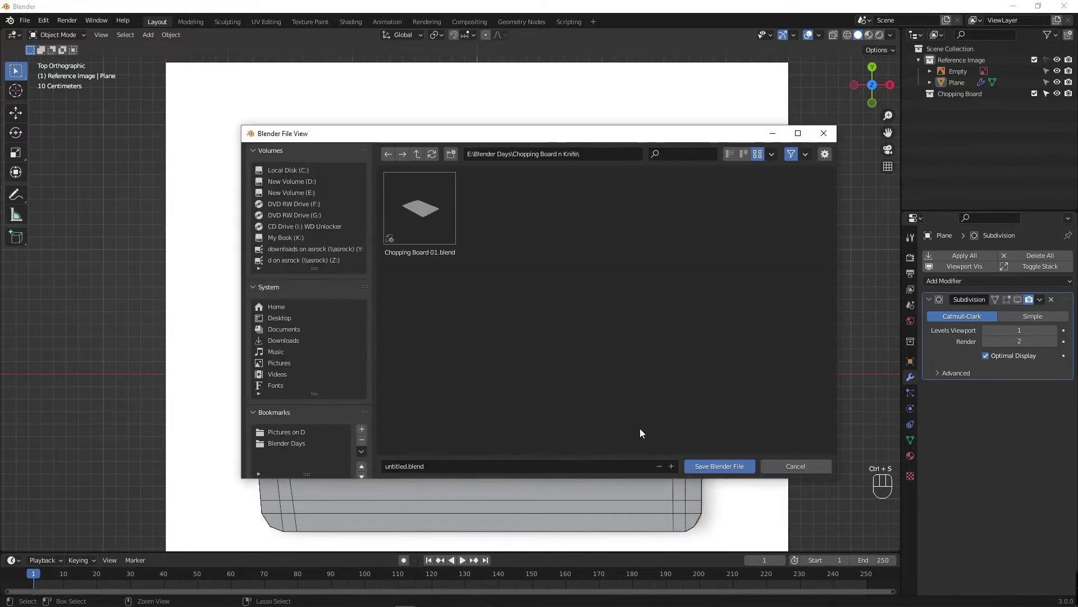
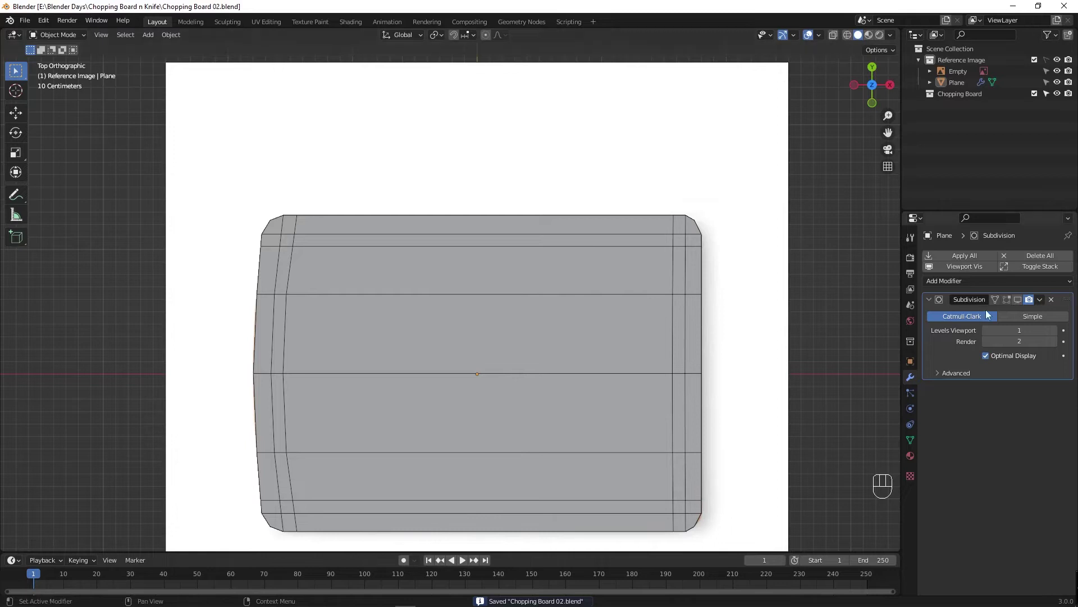
Show the Subdivision modifier result and view the thick board in perspective.
click(1011, 304)
key(Tab)
key(Tab)
click(746, 281)
key(F4)
click(417, 364)
drag(421, 345, 422, 295)
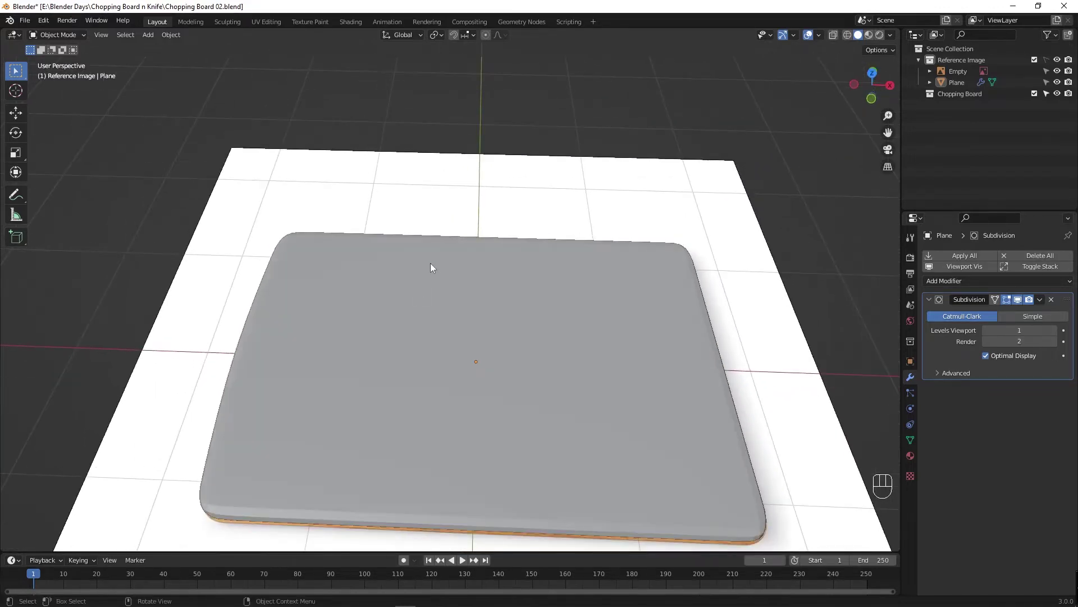
Apply Shade Smooth to the board so its surface reads as rounded, not faceted.
click(373, 364)
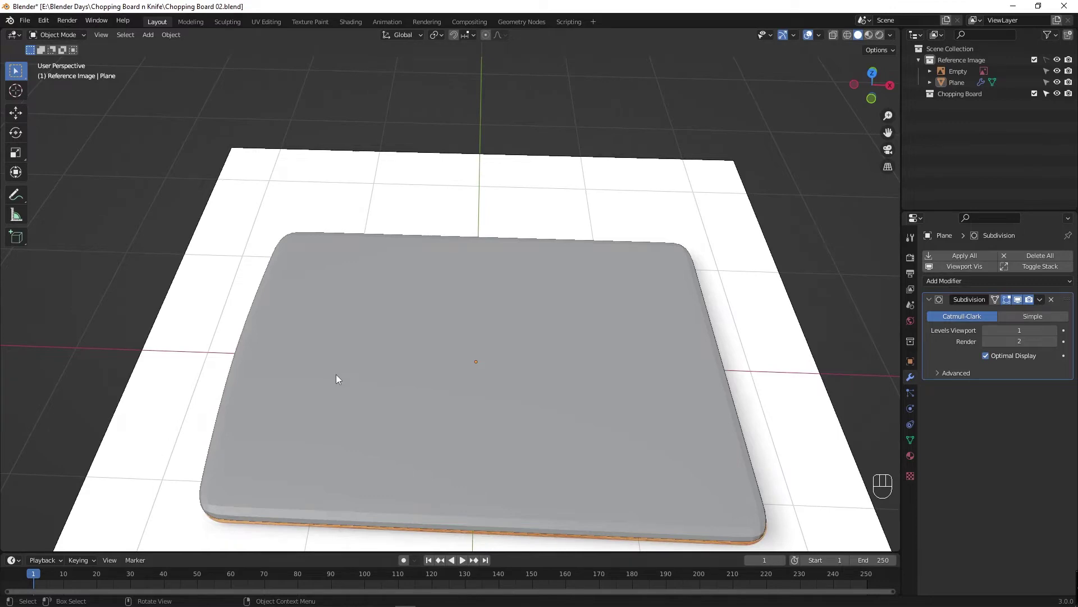
key(Tab)
key(Tab)
click(340, 374)
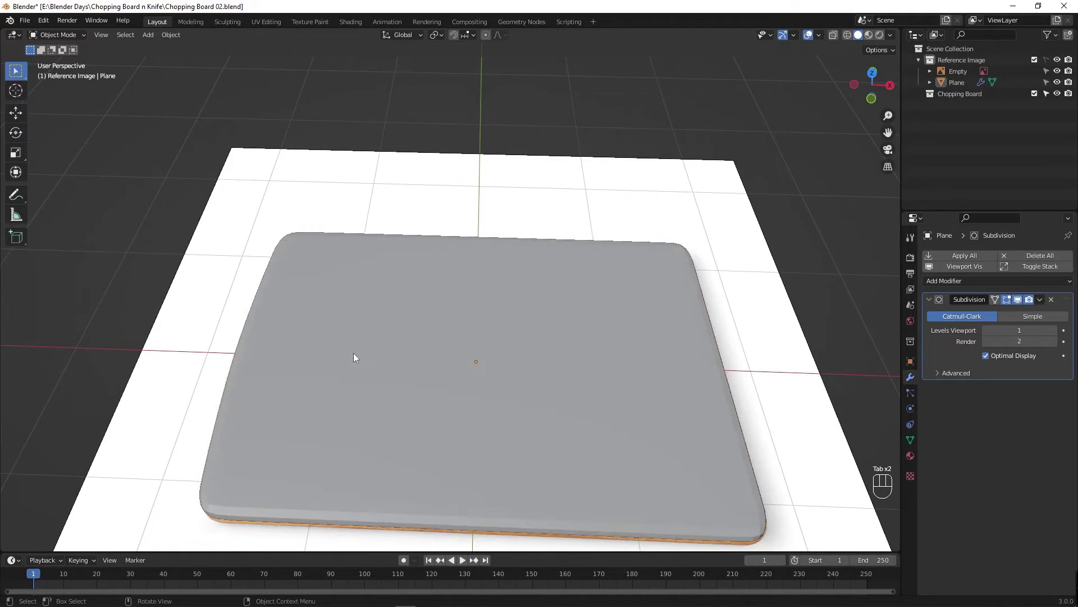
key(F4)
key(F4)
click(357, 353)
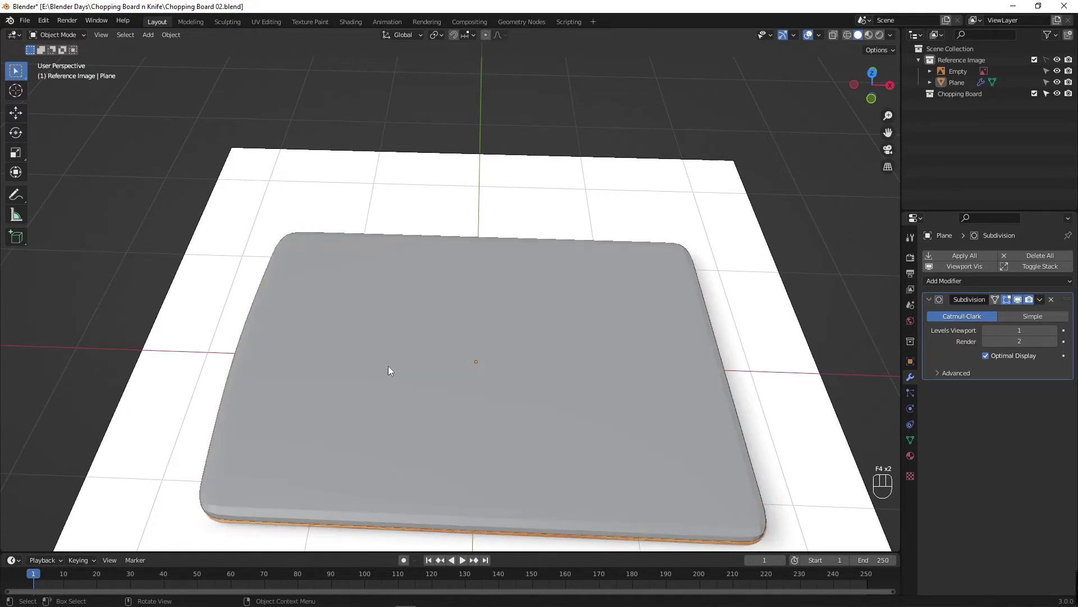
key(g)
click(392, 401)
double_click(393, 401)
click(394, 401)
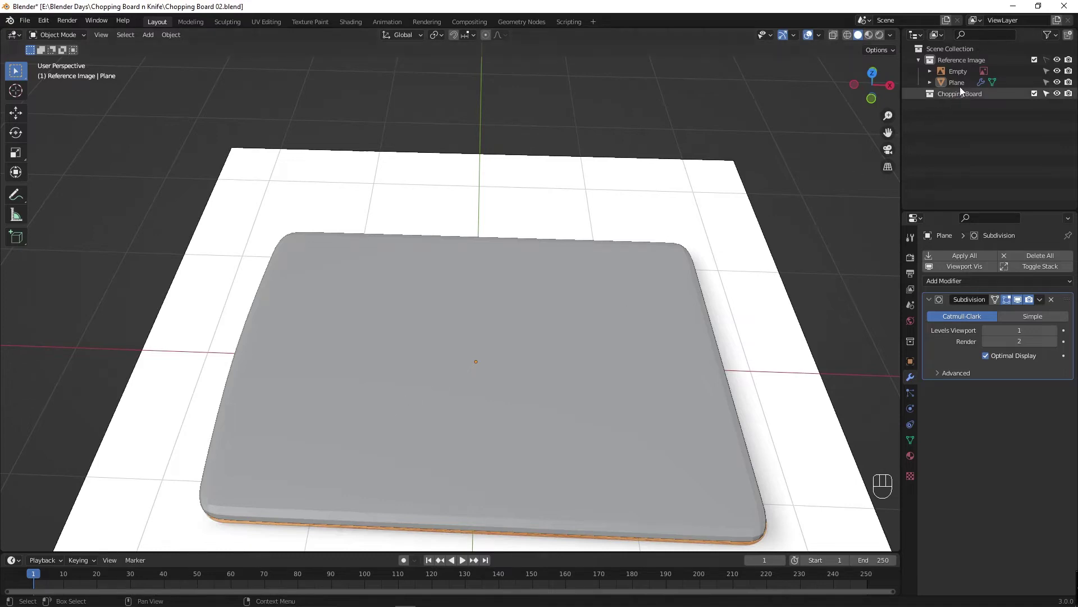
Drag the Plane object into the Chopping Board collection and begin renaming it.
drag(964, 87, 961, 99)
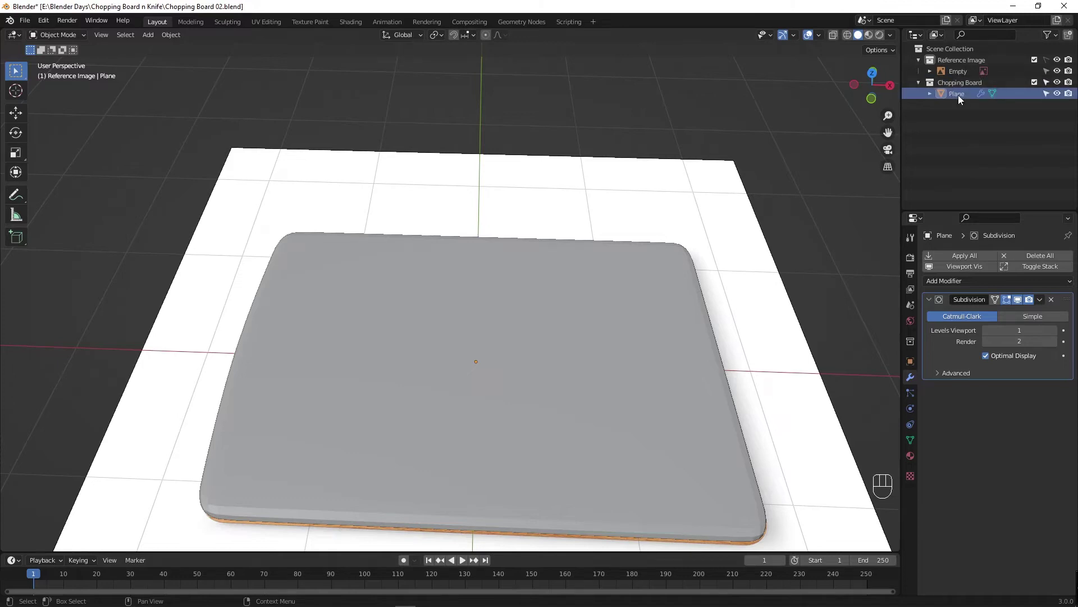
drag(509, 314, 437, 323)
key(g)
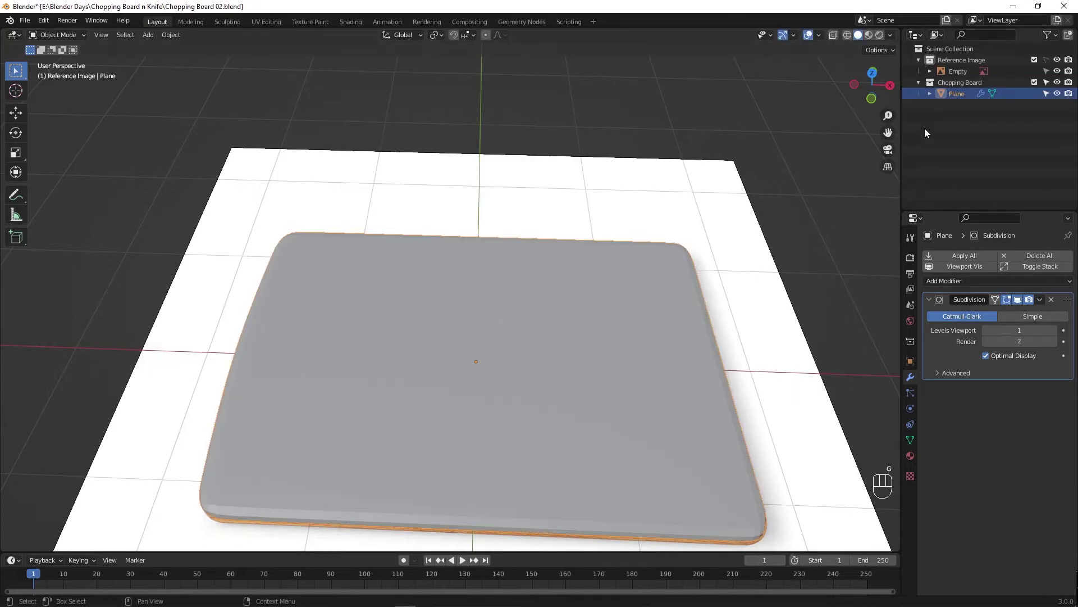
click(960, 96)
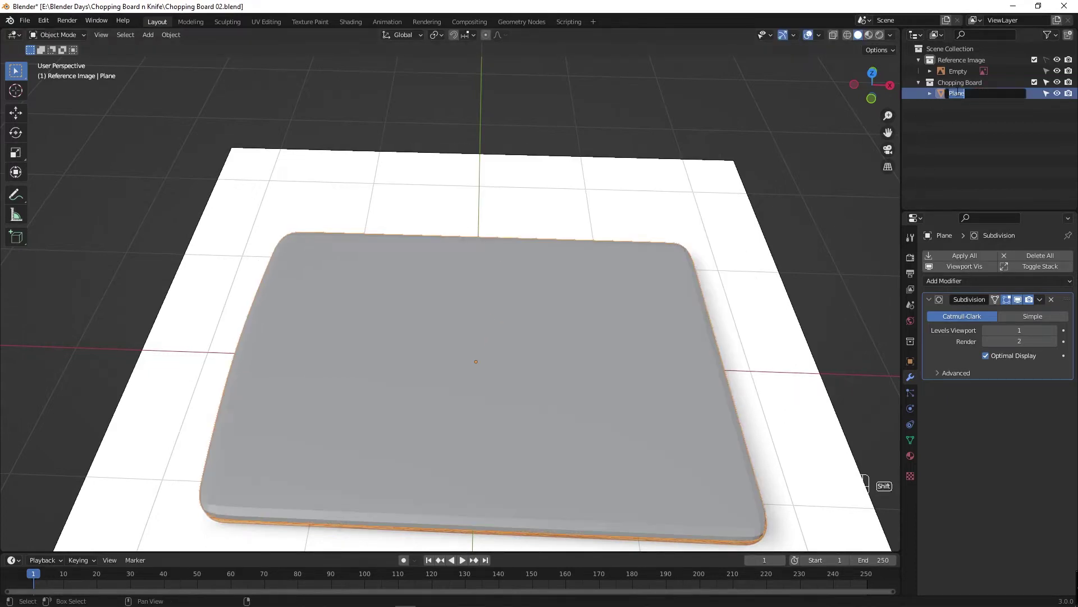
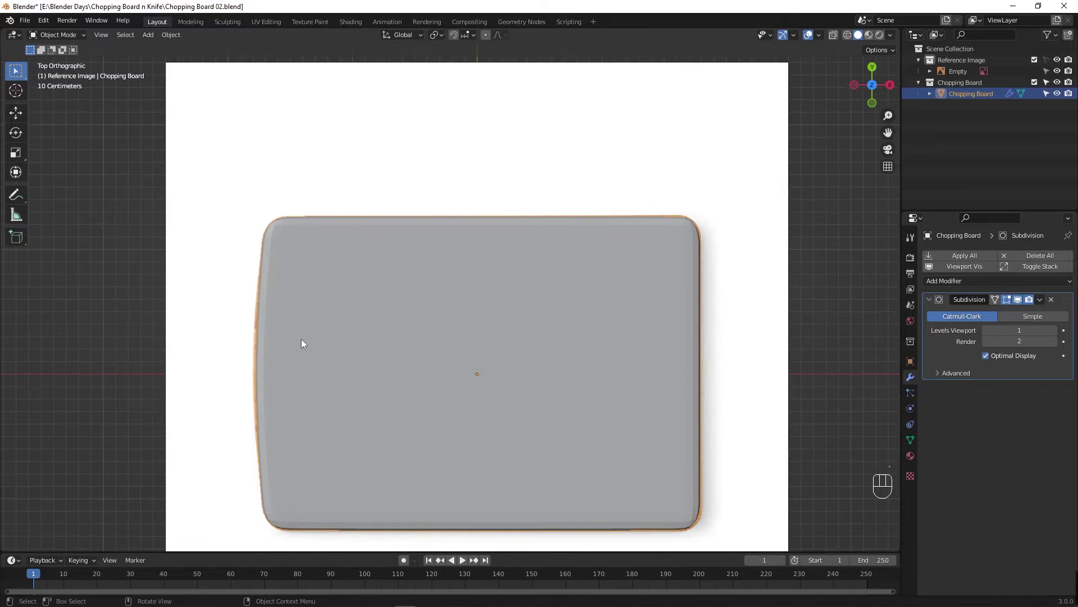
Confirm the name Chopping Board, hide the Reference Image collection and view the board from above.
click(308, 301)
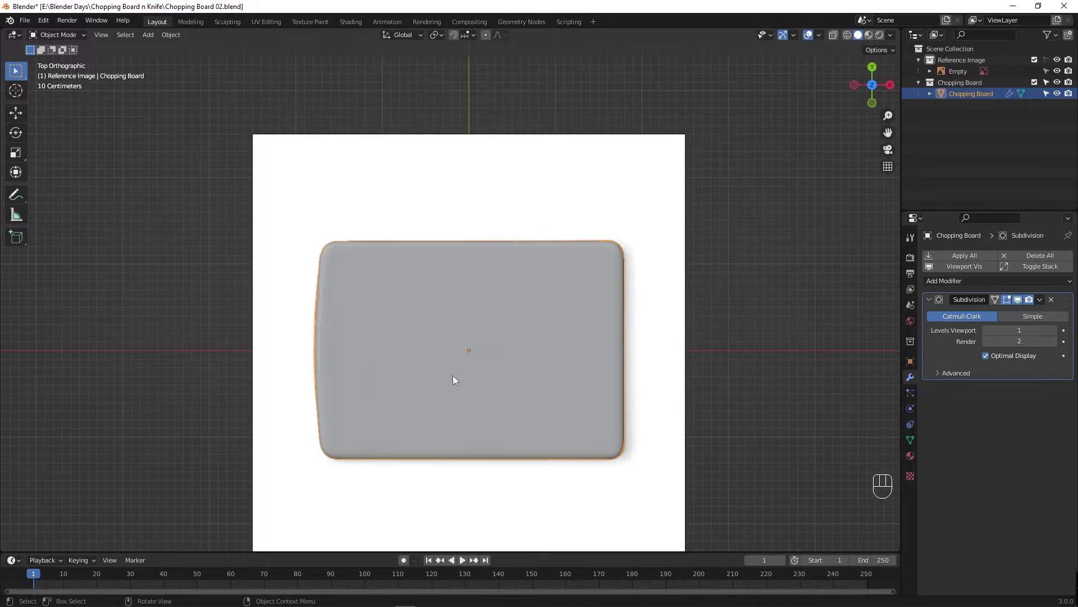
drag(455, 363, 455, 304)
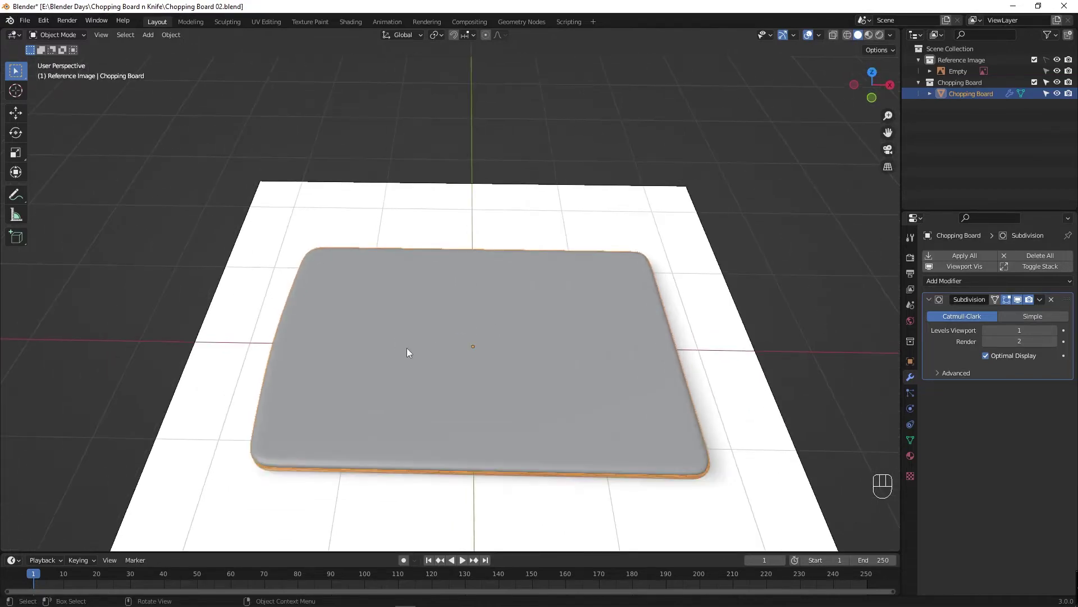
click(1058, 63)
drag(448, 438, 448, 458)
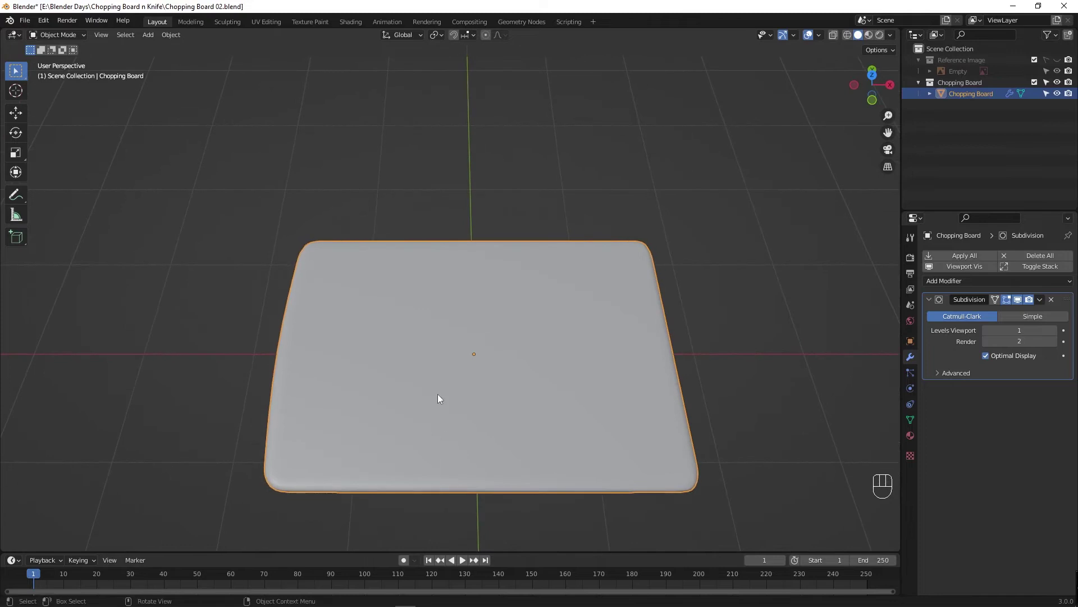
drag(473, 306, 458, 214)
middle_click(456, 227)
Save the file and select the ring of faces just inside the board's top edge.
key(ctrl+s)
key(Tab)
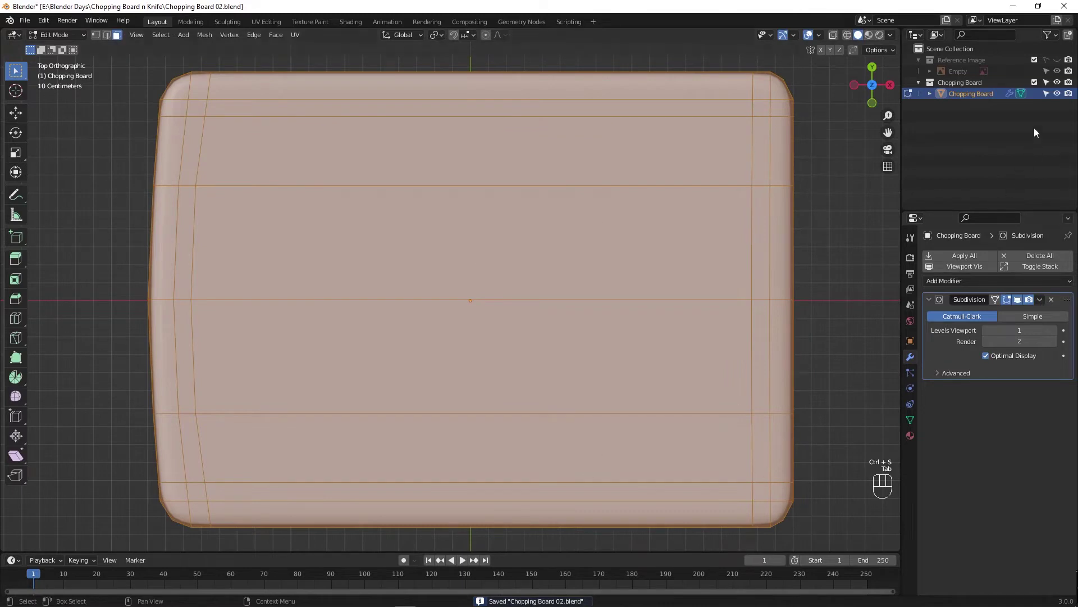
drag(1011, 308, 1024, 306)
key(Tab)
key(Tab)
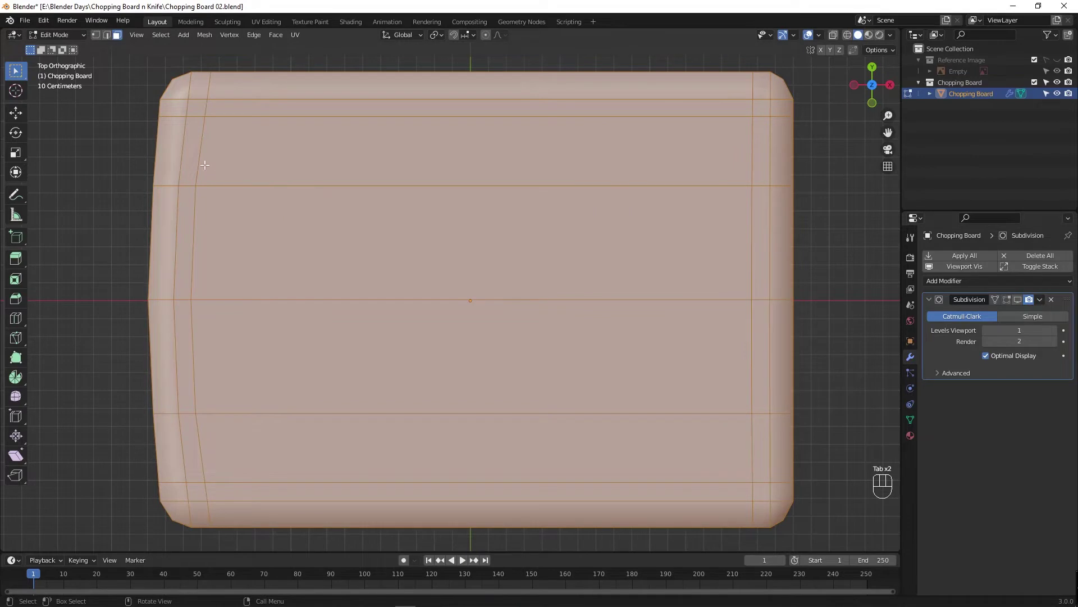
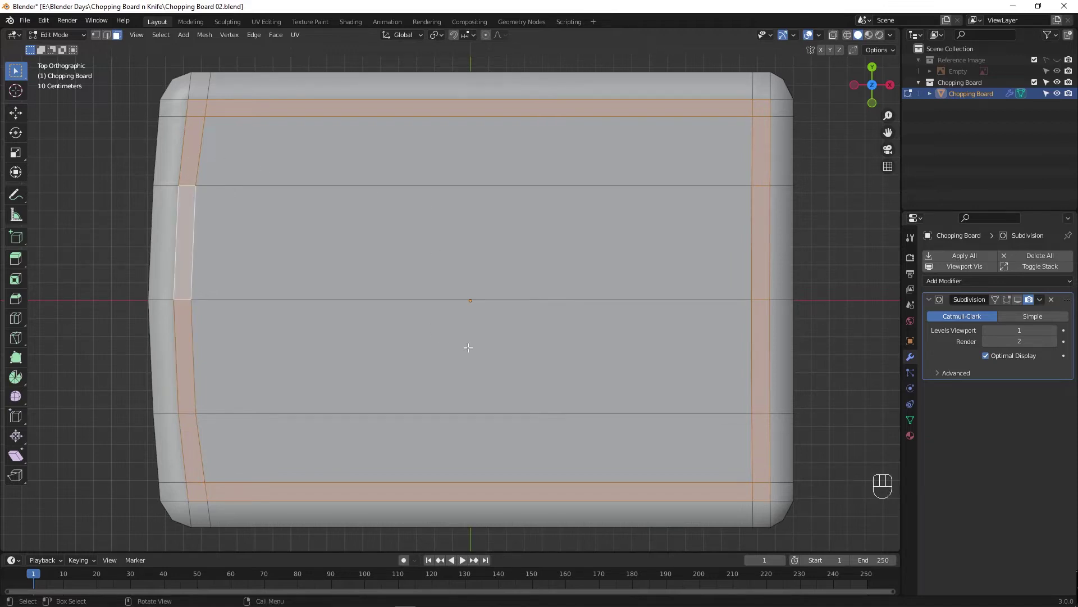
Save a new version as Chopping Board 03.blend and view the board in perspective.
key(ctrl+s)
key(ctrl+shift+s)
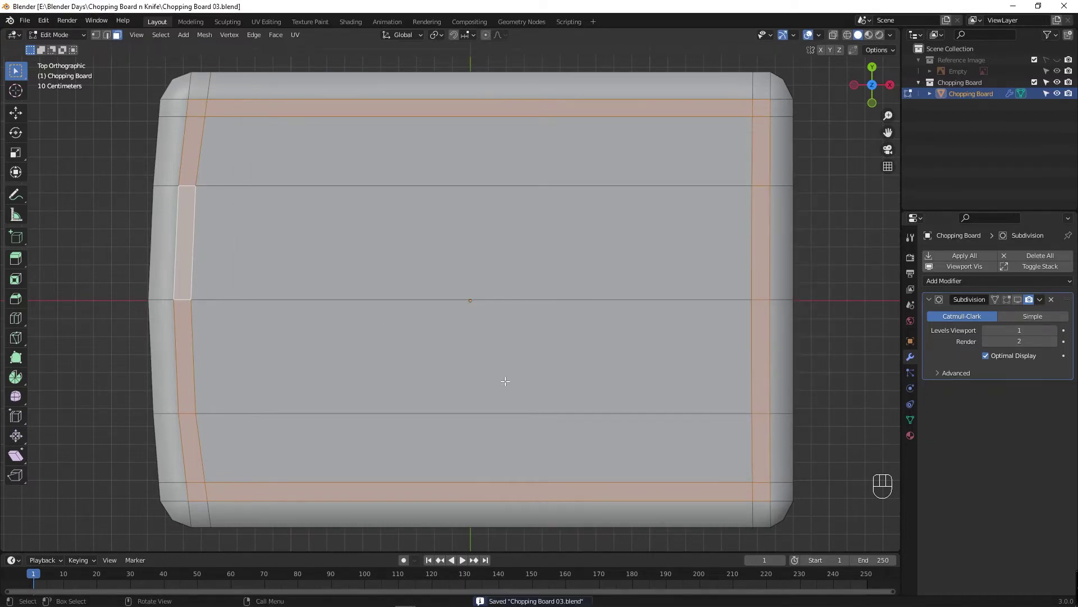
drag(482, 362, 486, 274)
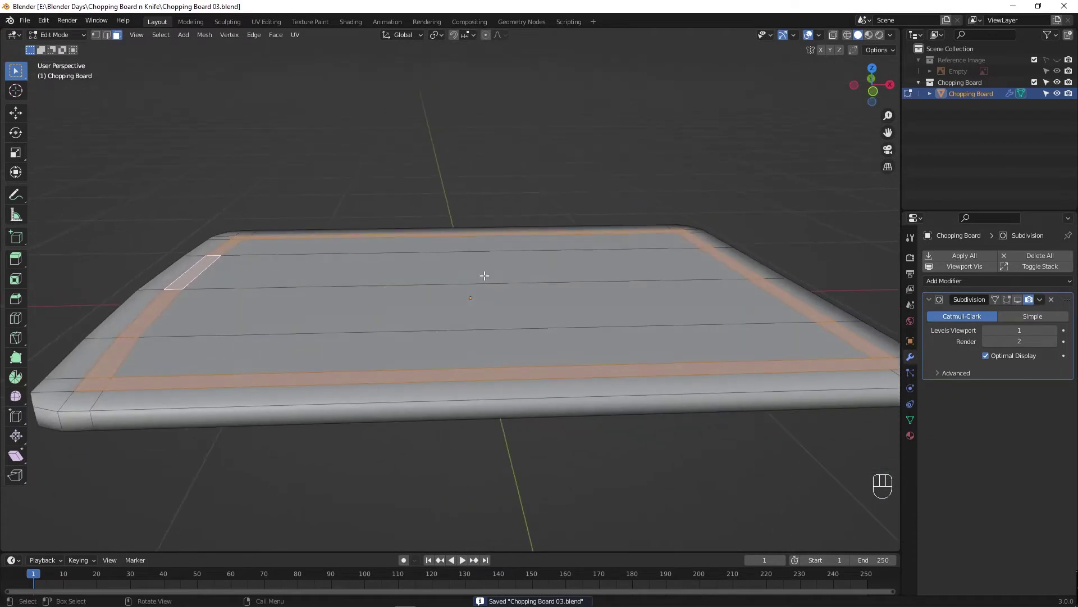
Extrude the face ring and push it down into the board, cutting a groove around the edge.
key(e)
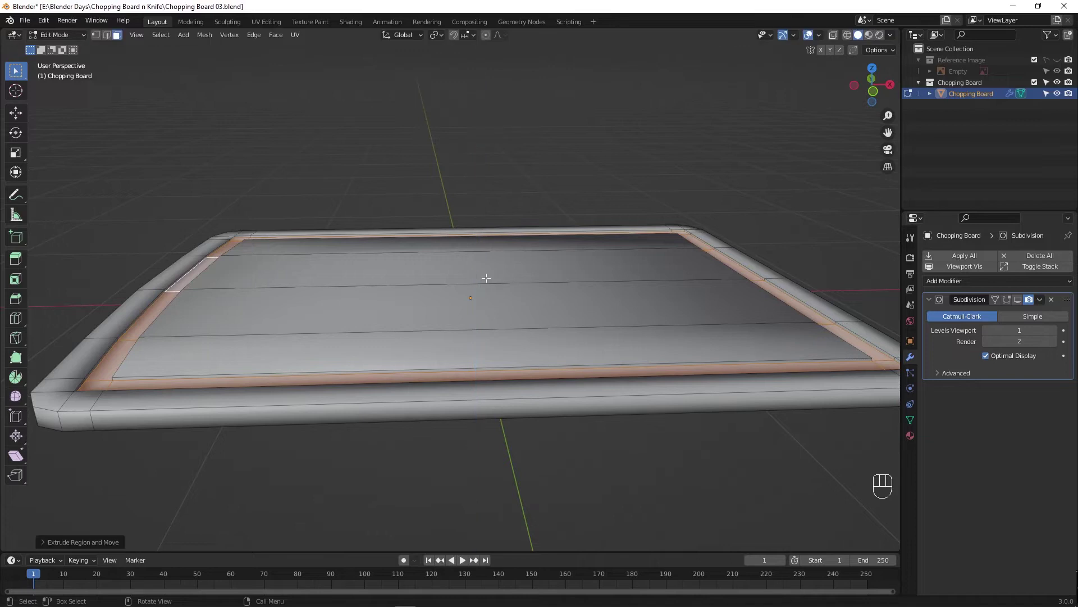
key(s)
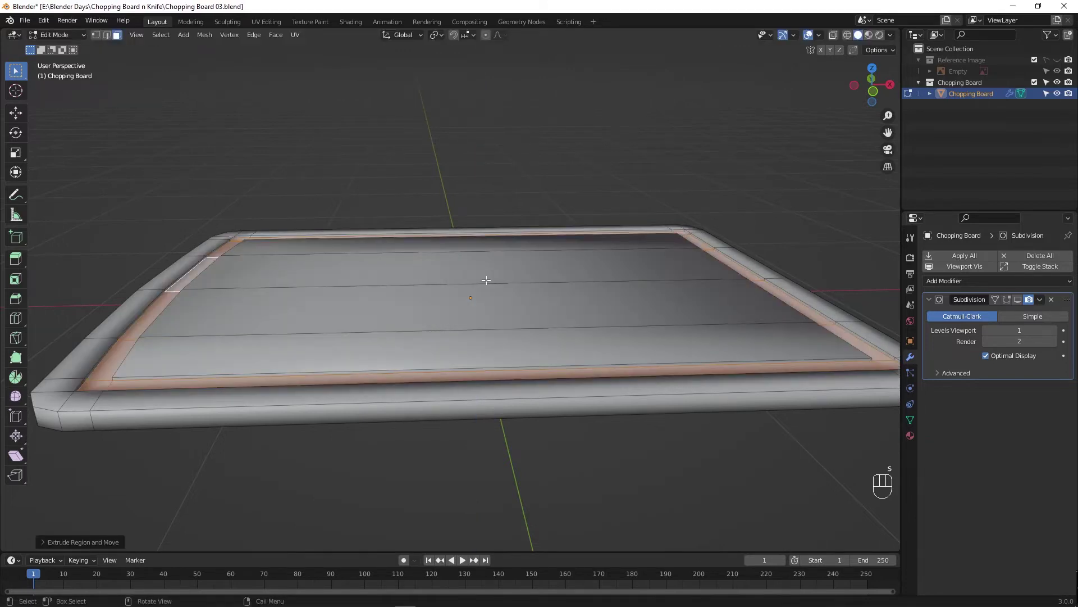
key(e)
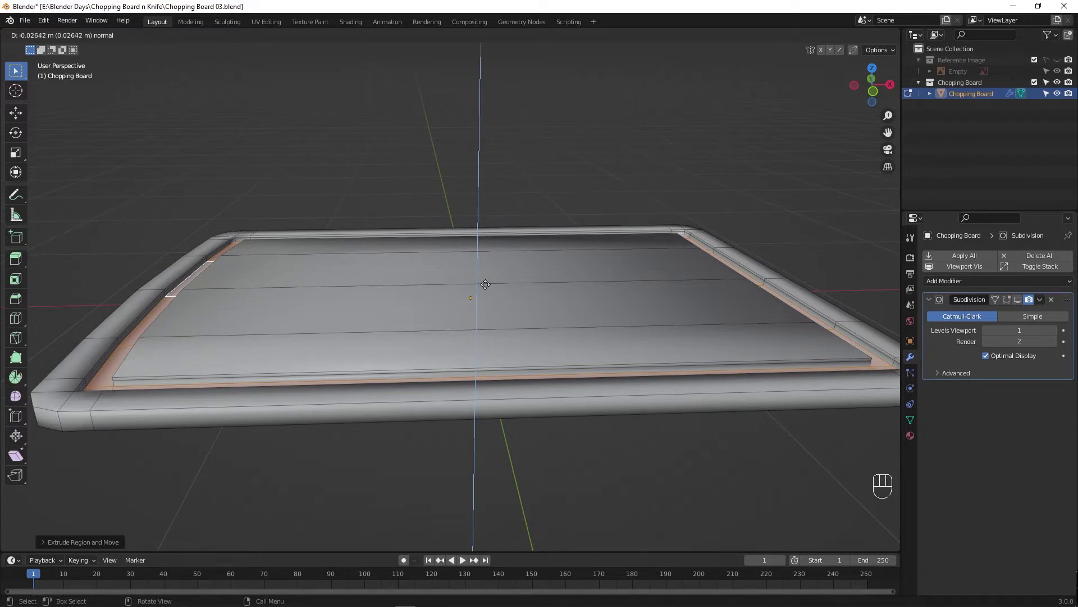
drag(466, 295, 488, 308)
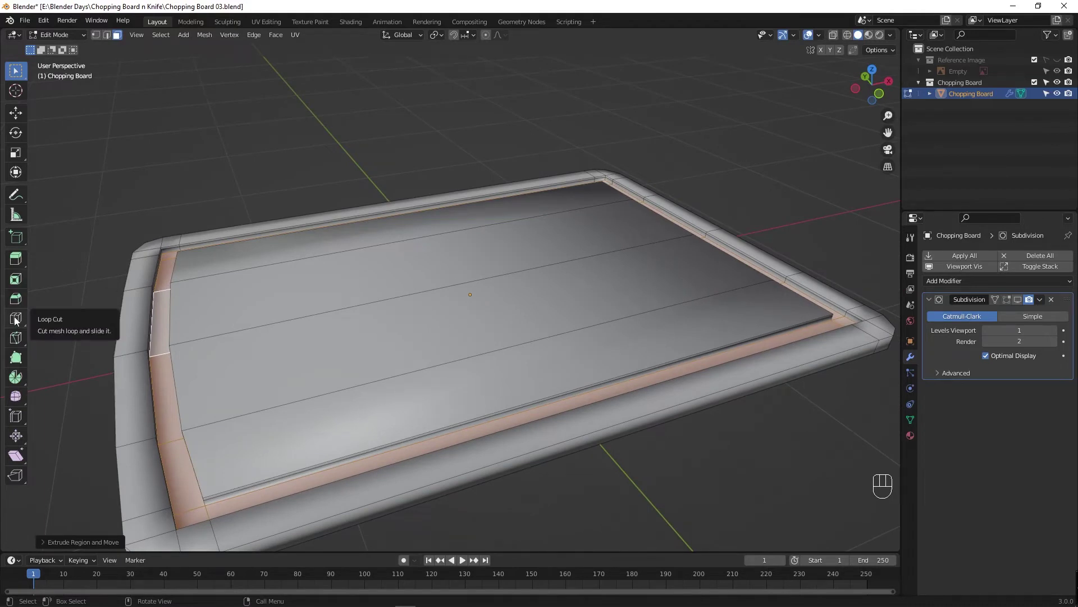
Inset the top face and lower its centre so the board becomes a tray with a raised rim.
click(16, 320)
drag(167, 368, 12, 332)
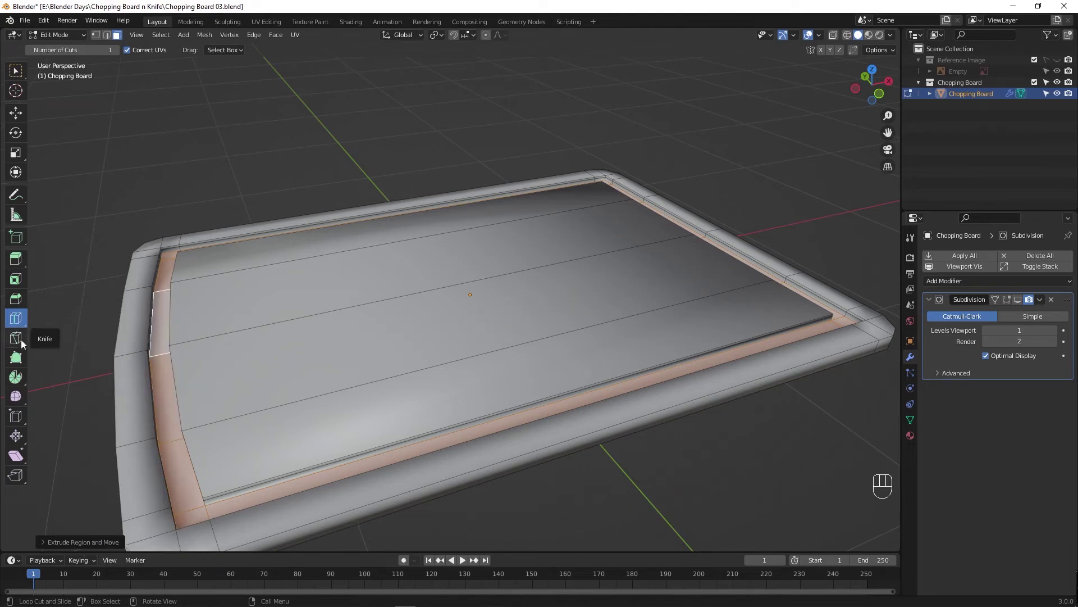
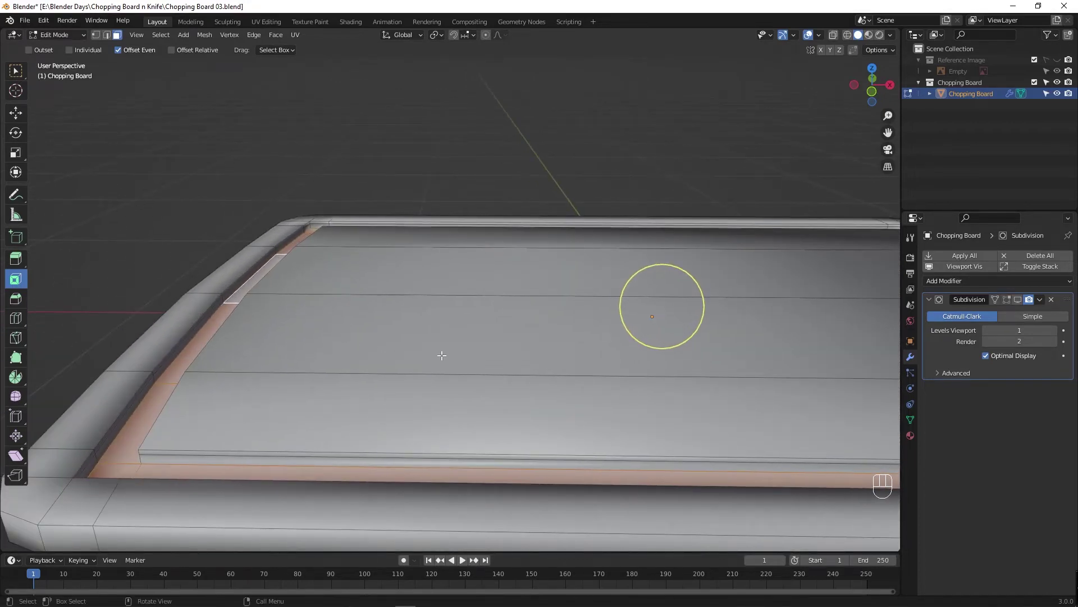
key(e)
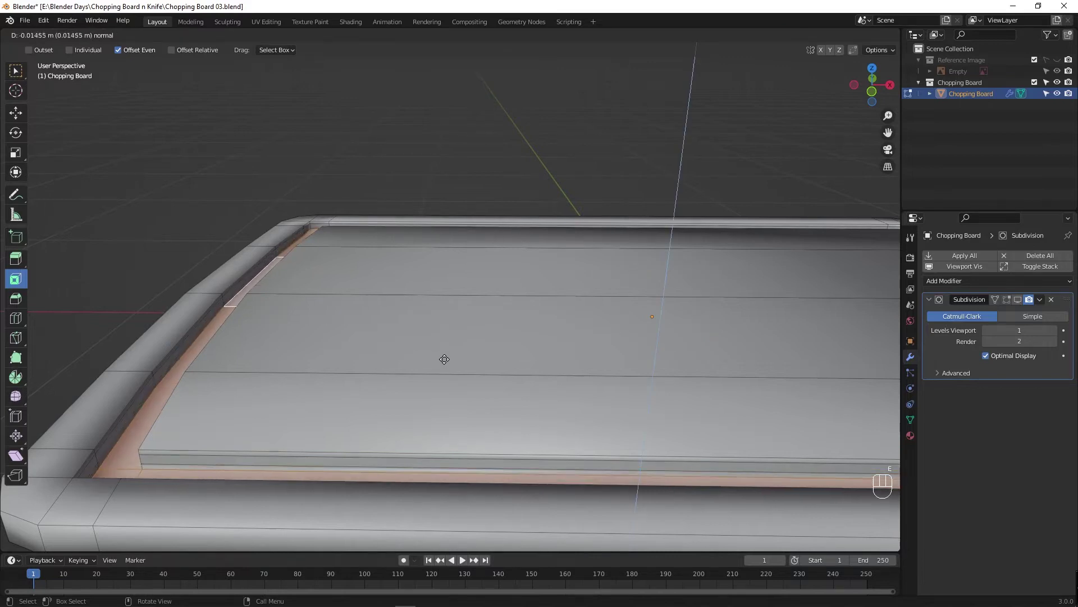
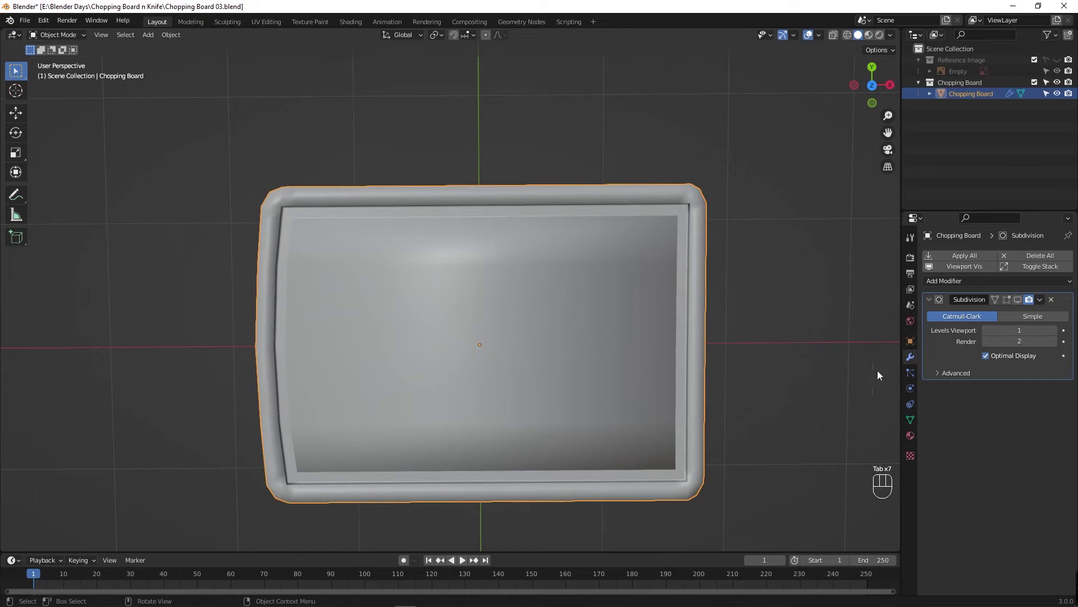
Undo the inset and extrude steps so the top is flat again with only the narrow groove.
click(1015, 308)
drag(1027, 306, 547, 366)
key(Tab)
key(Tab)
key(Tab)
key(Tab)
key(Tab)
key(Tab)
key(ctrl+z)
key(ctrl+z)
key(ctrl+z)
key(ctrl+z)
key(ctrl+z)
double_click(1016, 307)
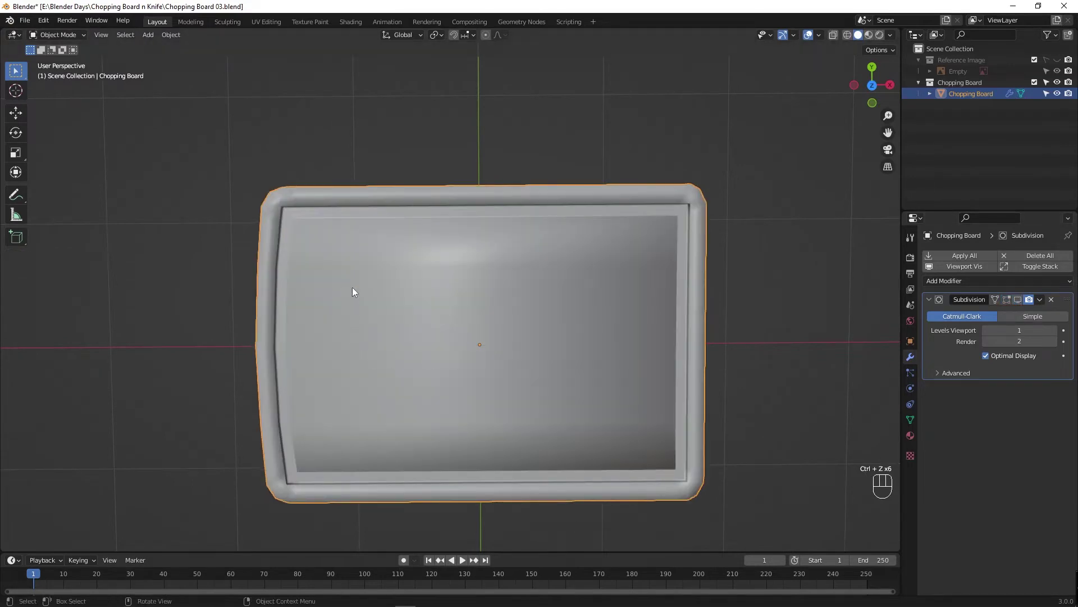
Check the restored groove in Edit Mode, then return the board to Object Mode.
click(455, 346)
key(Tab)
key(Tab)
key(Tab)
drag(411, 370, 390, 280)
drag(367, 334, 341, 383)
key(Tab)
key(Tab)
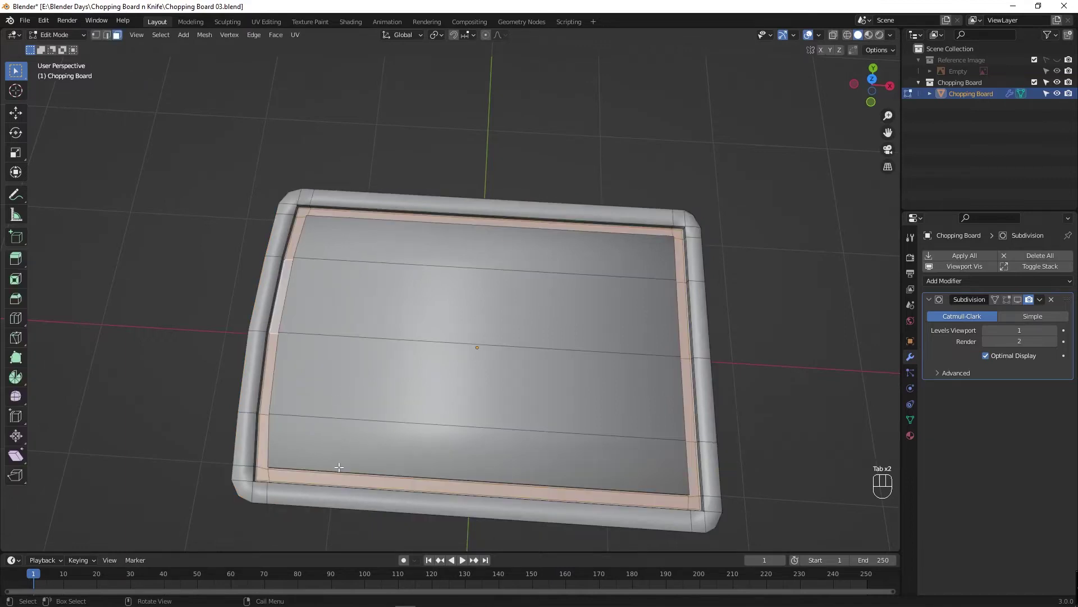
key(Tab)
Orbit from top view to a perspective angle to inspect the flat board and its groove.
drag(486, 399, 485, 355)
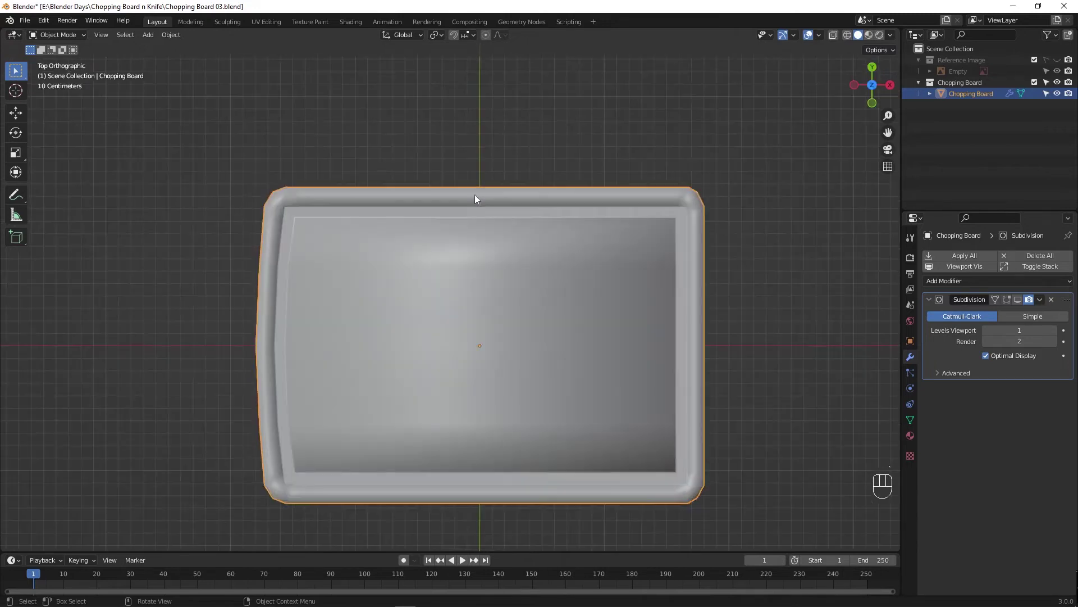
drag(405, 300, 394, 312)
click(395, 312)
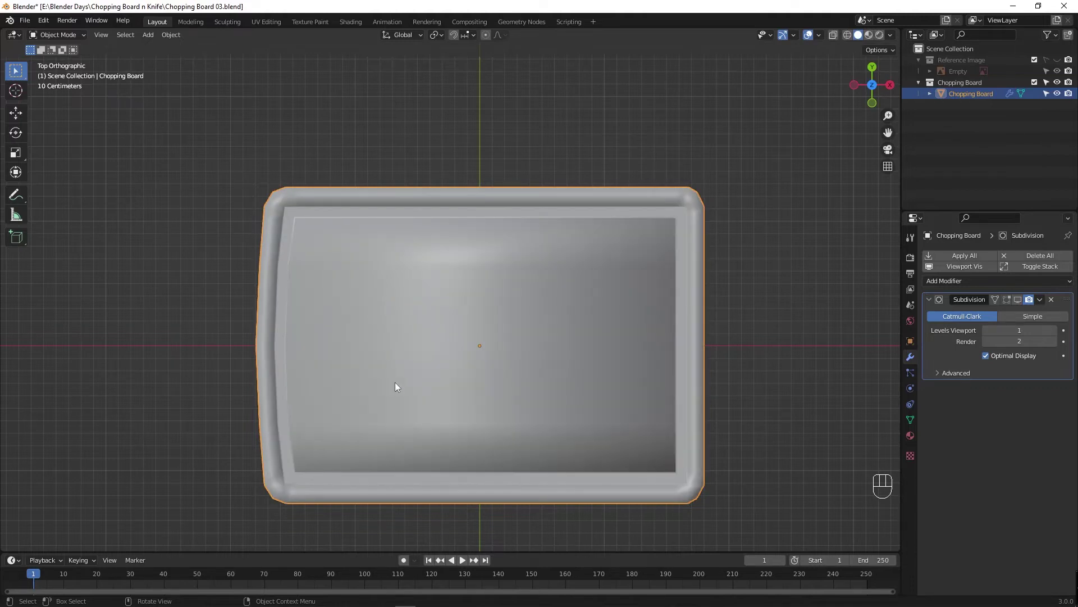
drag(415, 413, 407, 340)
click(407, 340)
drag(407, 340, 404, 358)
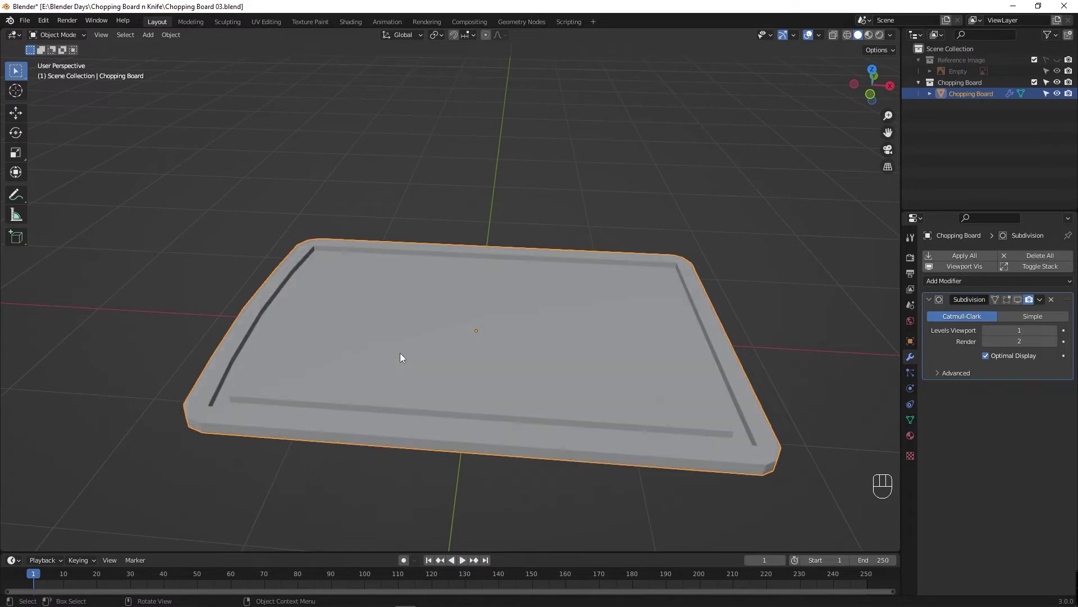
In Edit Mode, add Ctrl+R edge loops beside the groove and outer rim to keep them sharp.
key(F4)
drag(395, 353, 400, 390)
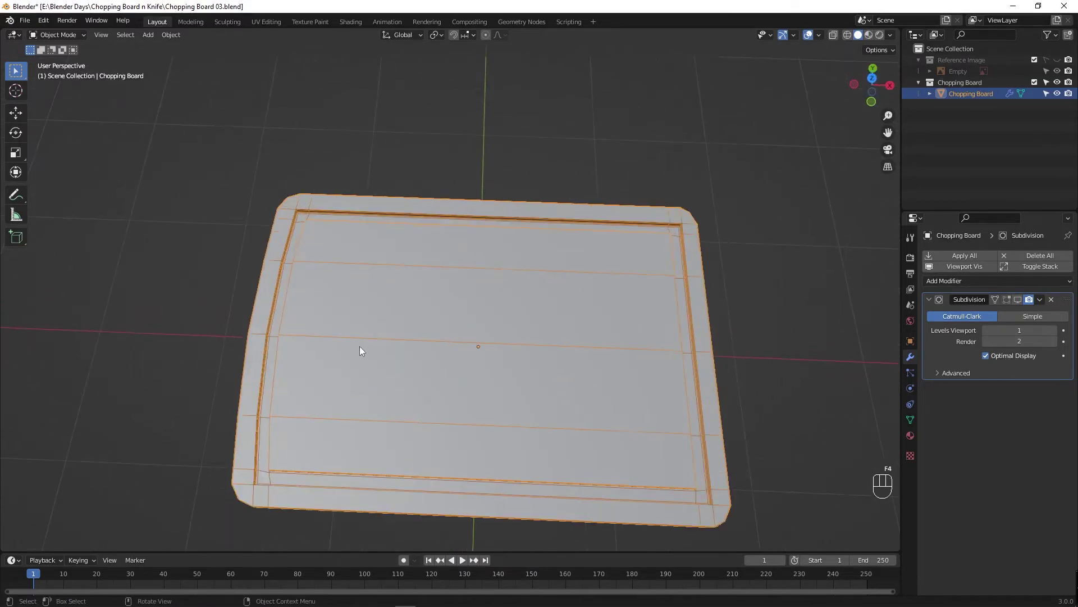
key(Tab)
drag(396, 315, 391, 343)
middle_click(415, 320)
drag(433, 314, 388, 292)
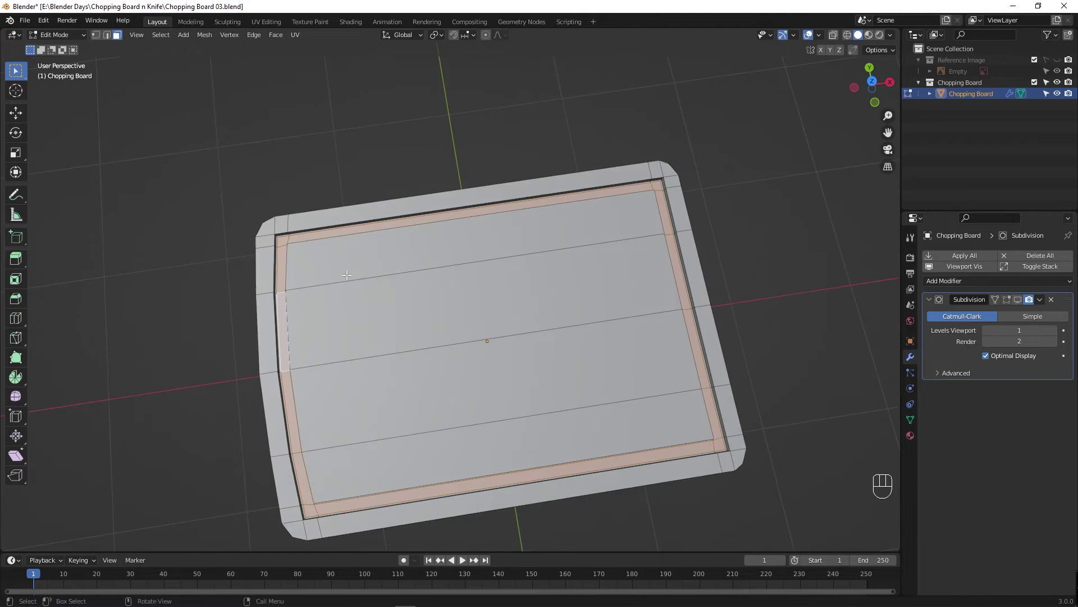
drag(352, 398, 358, 426)
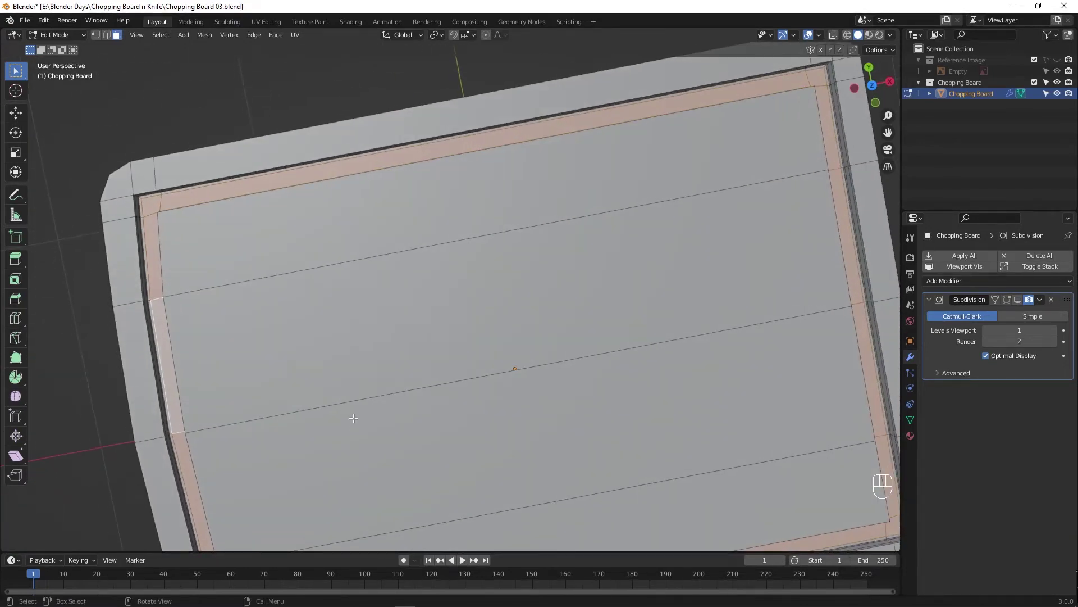
key(`)
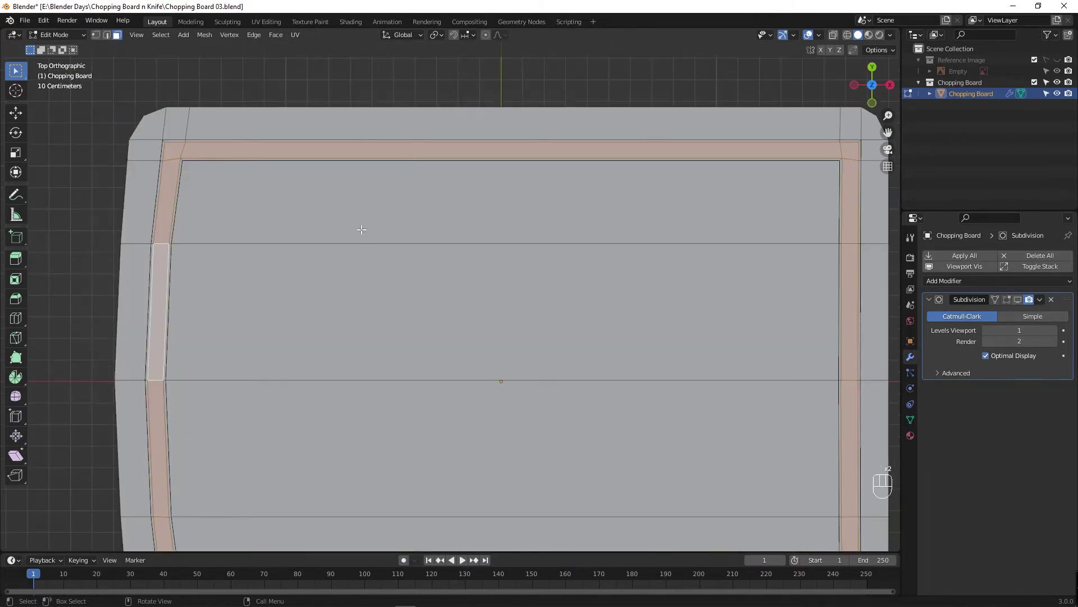
key(ctrl+r)
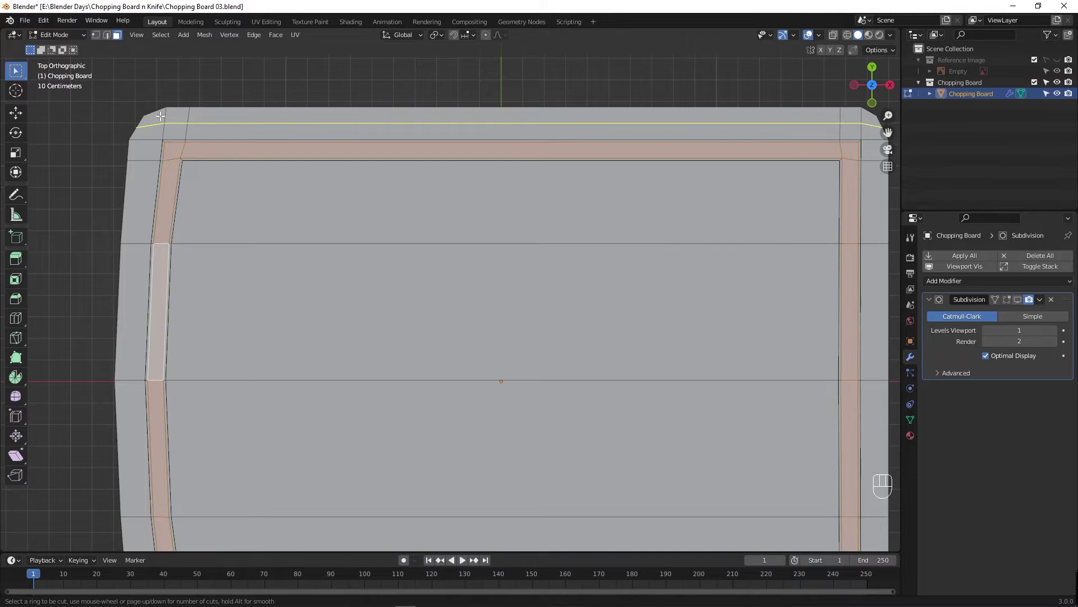
middle_click(314, 251)
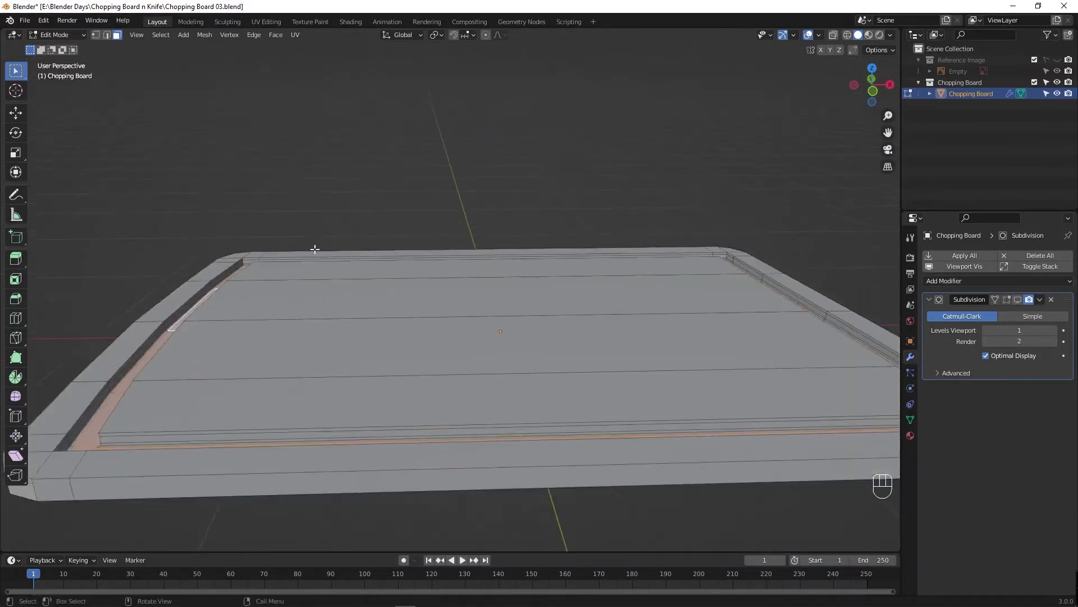
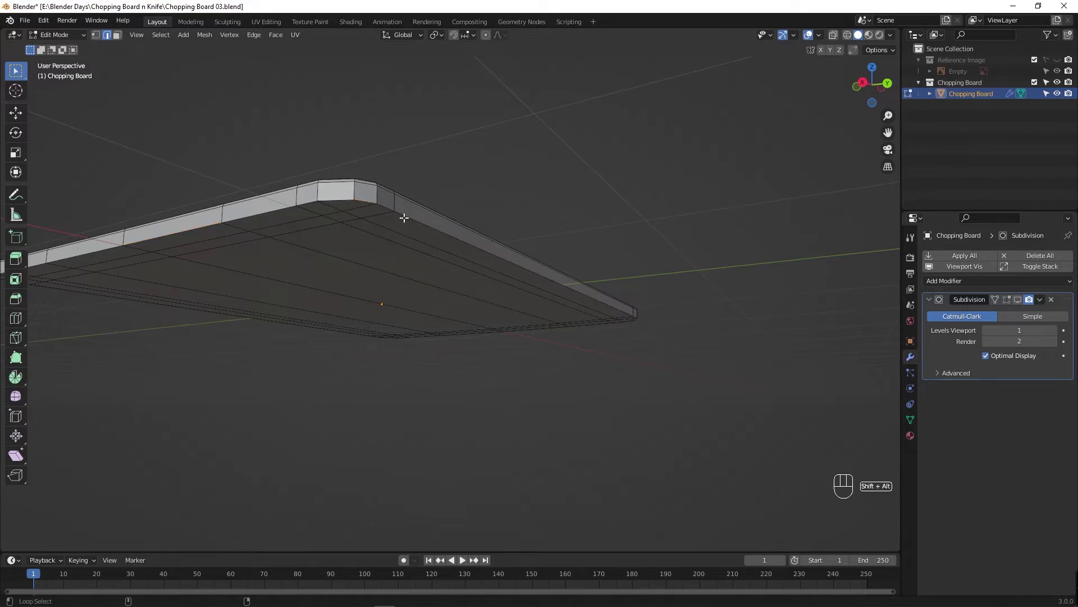
Bevel the selected bottom edge loop to about 0.00591 m width with 2 segments, then return to Object Mode.
key(z)
key(z)
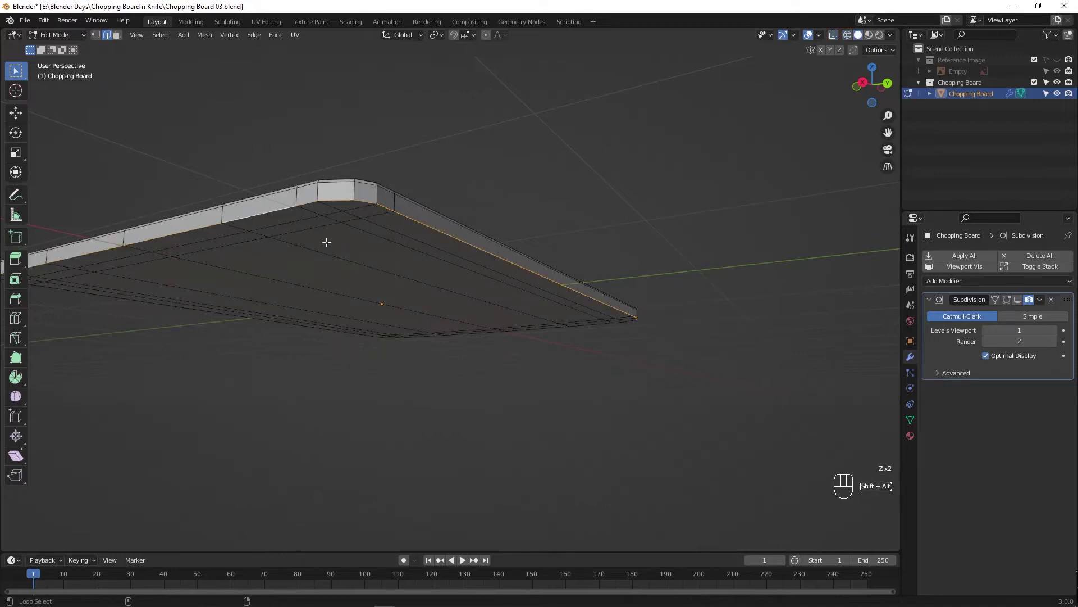
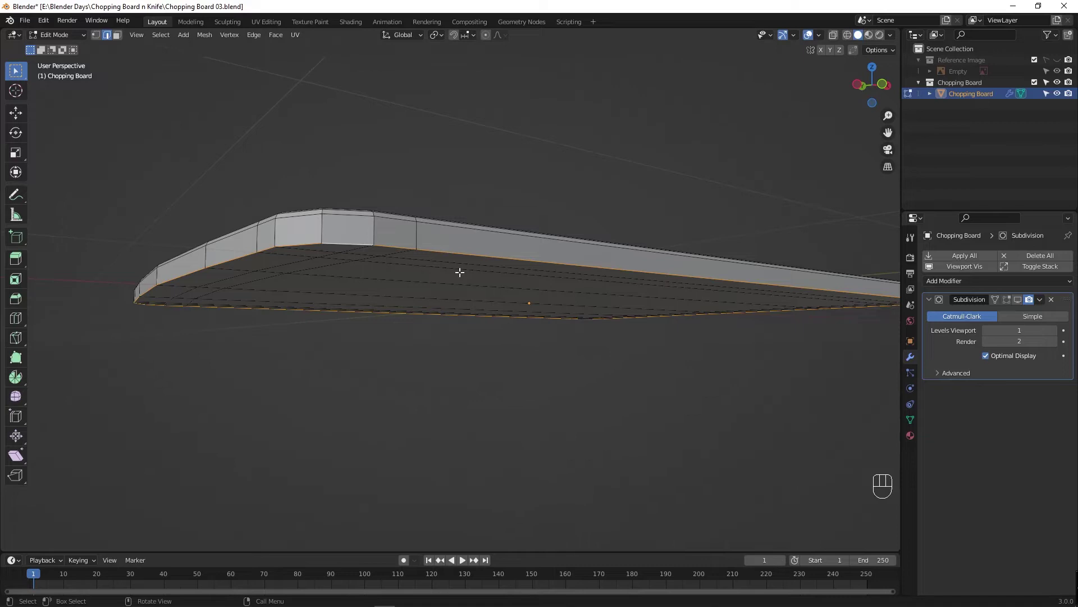
key(ctrl+b)
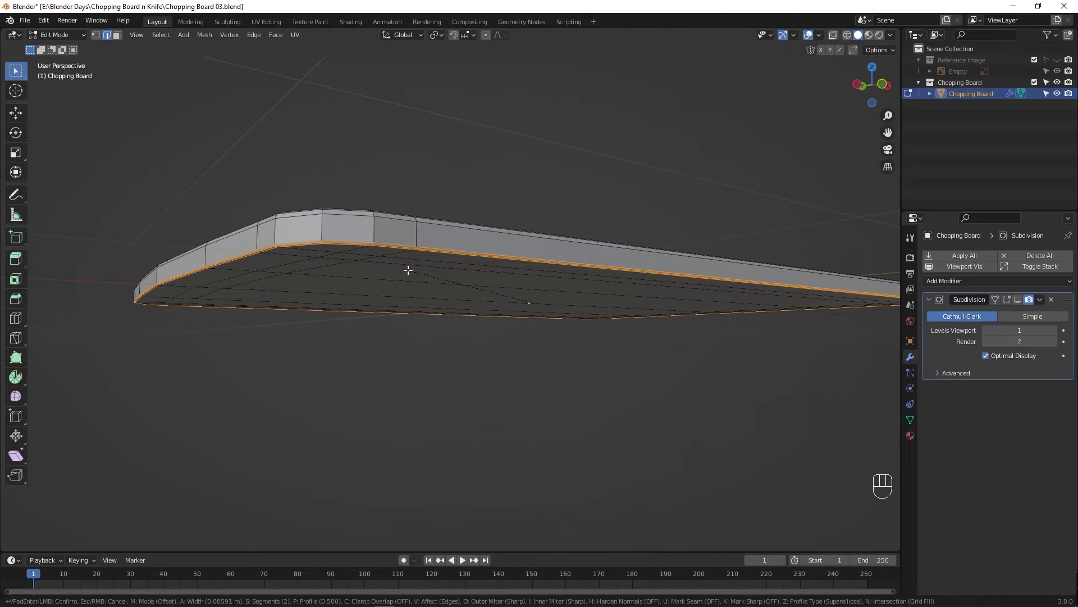
drag(420, 354, 437, 347)
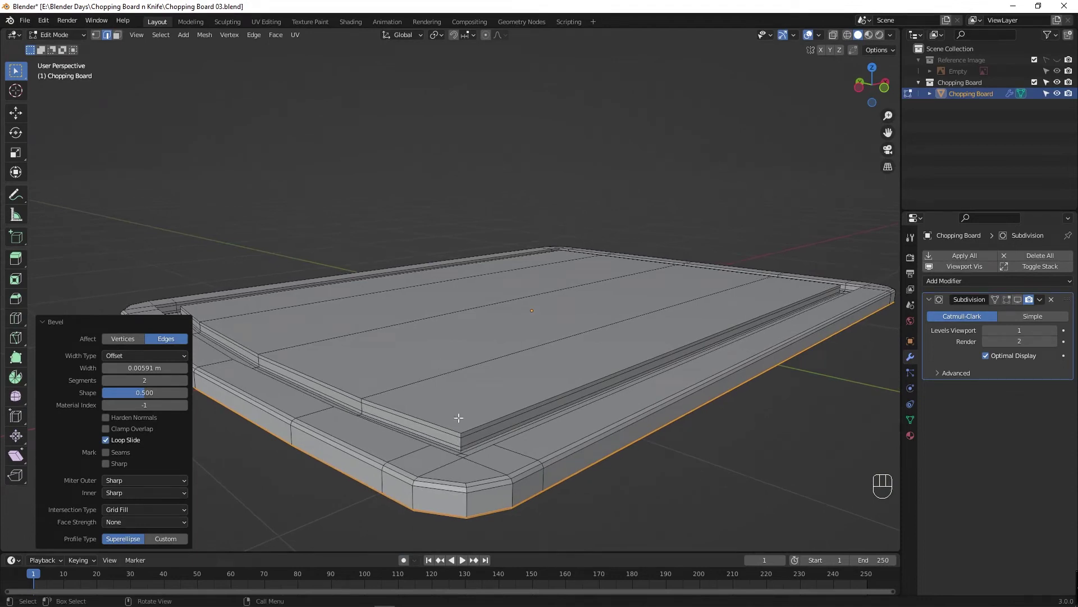
key(Tab)
drag(457, 477, 332, 525)
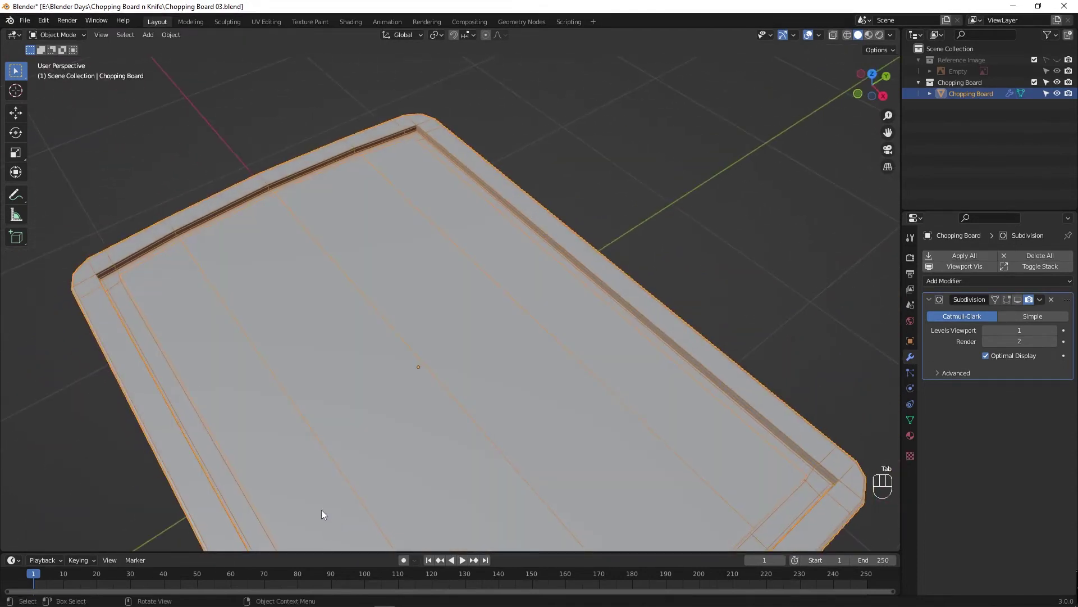
drag(176, 284, 331, 358)
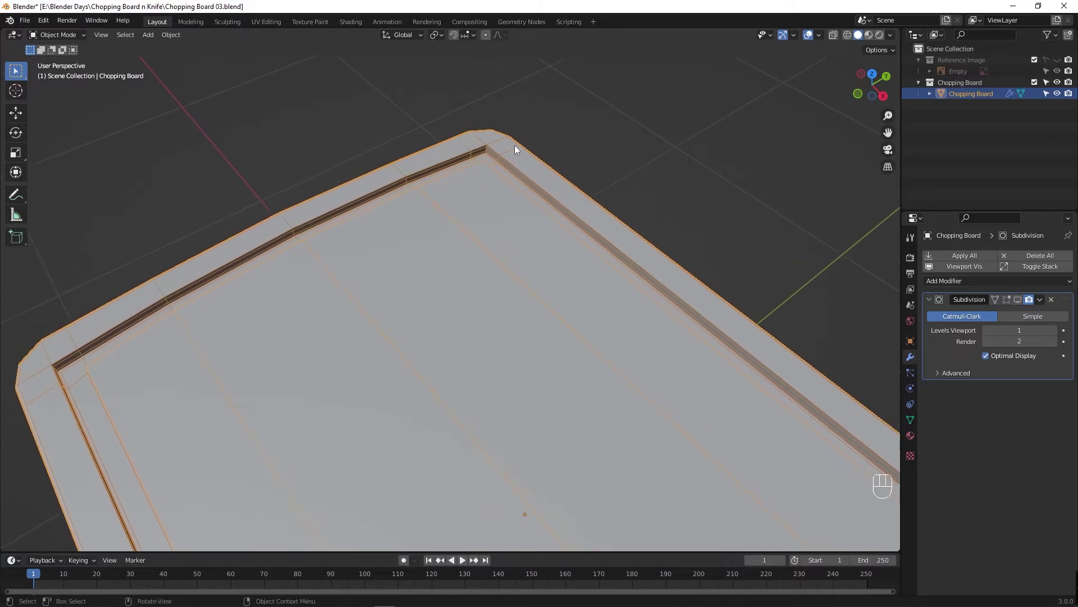
drag(504, 137, 494, 235)
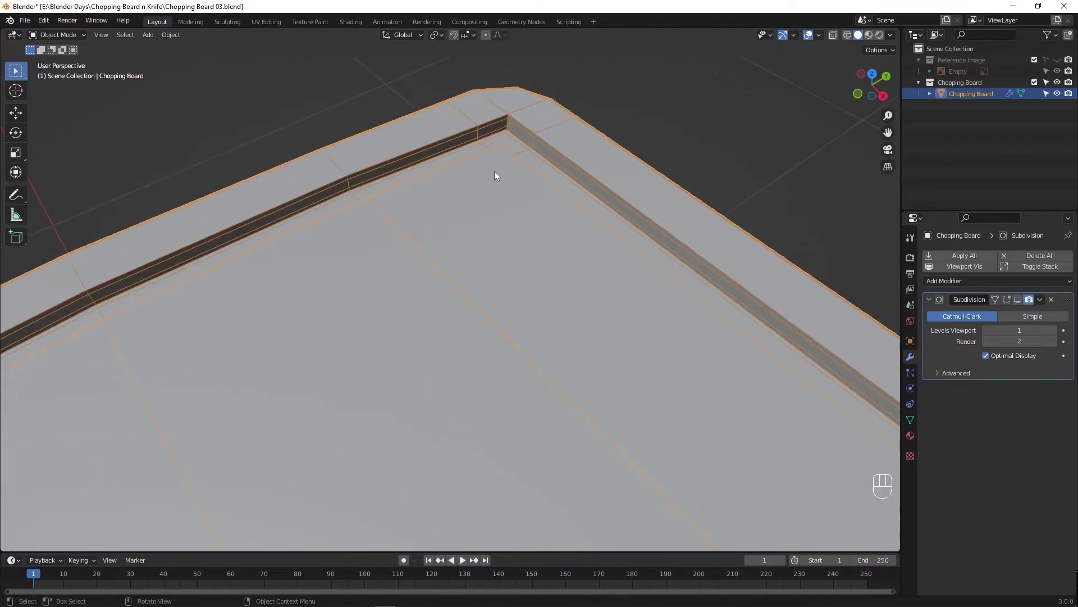
key(Tab)
key(Tab)
drag(349, 400, 411, 358)
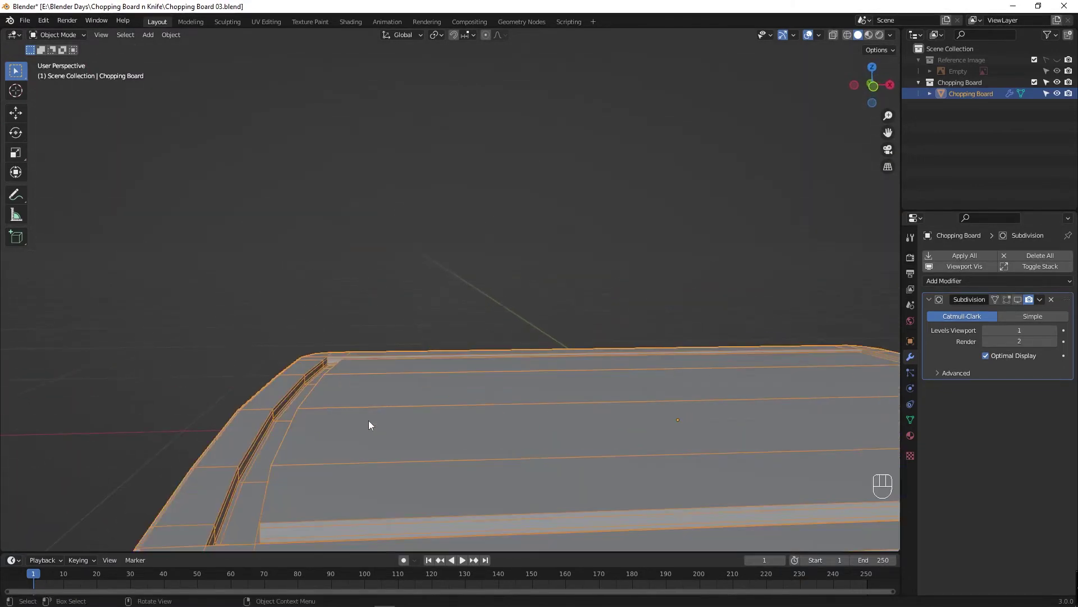
drag(405, 418, 383, 359)
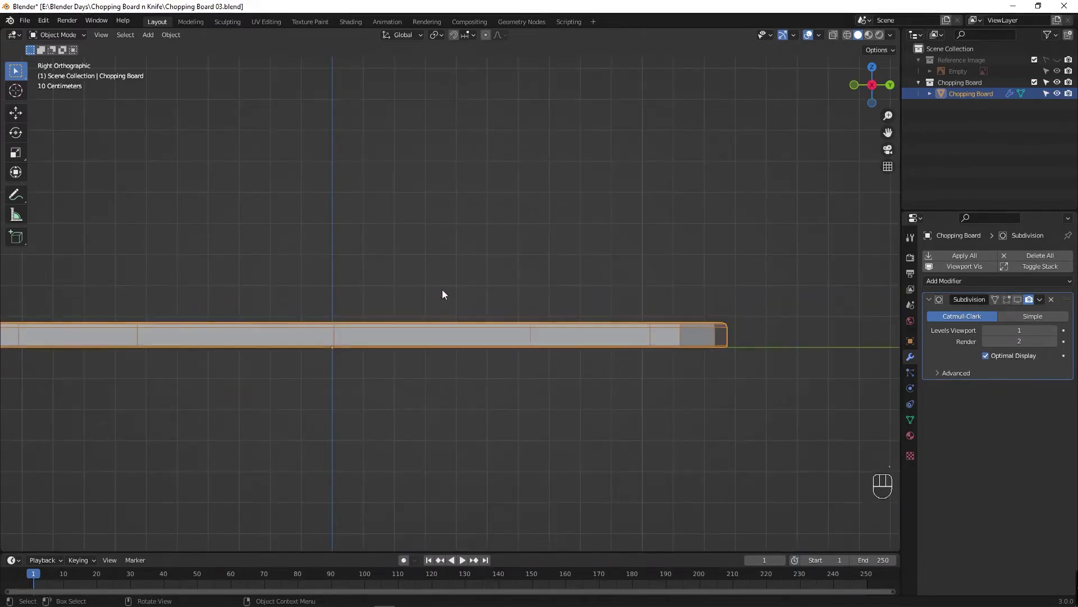
drag(383, 285, 382, 377)
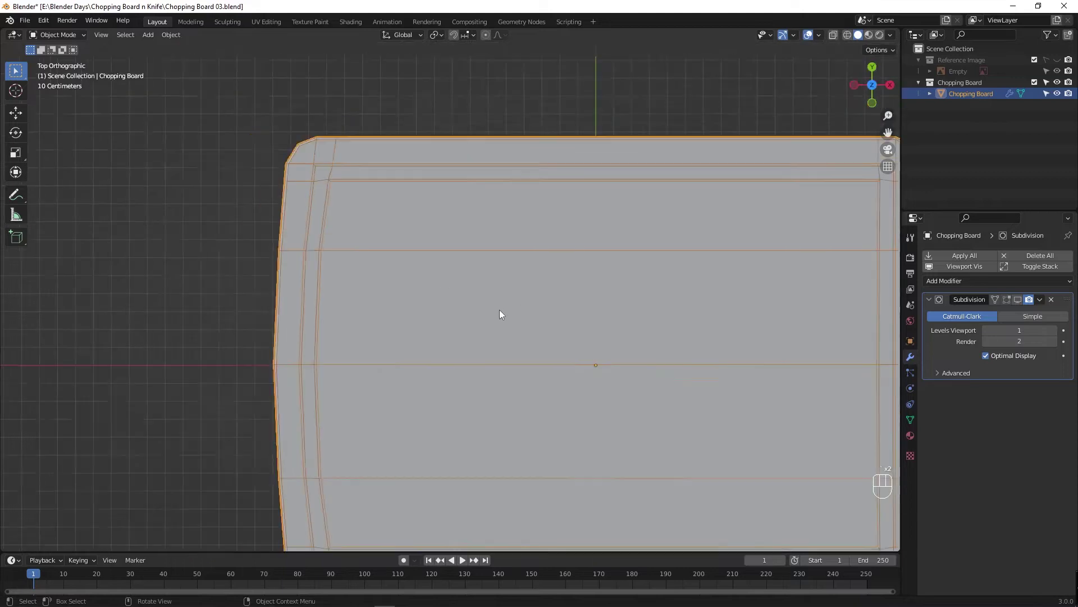
drag(616, 326, 586, 321)
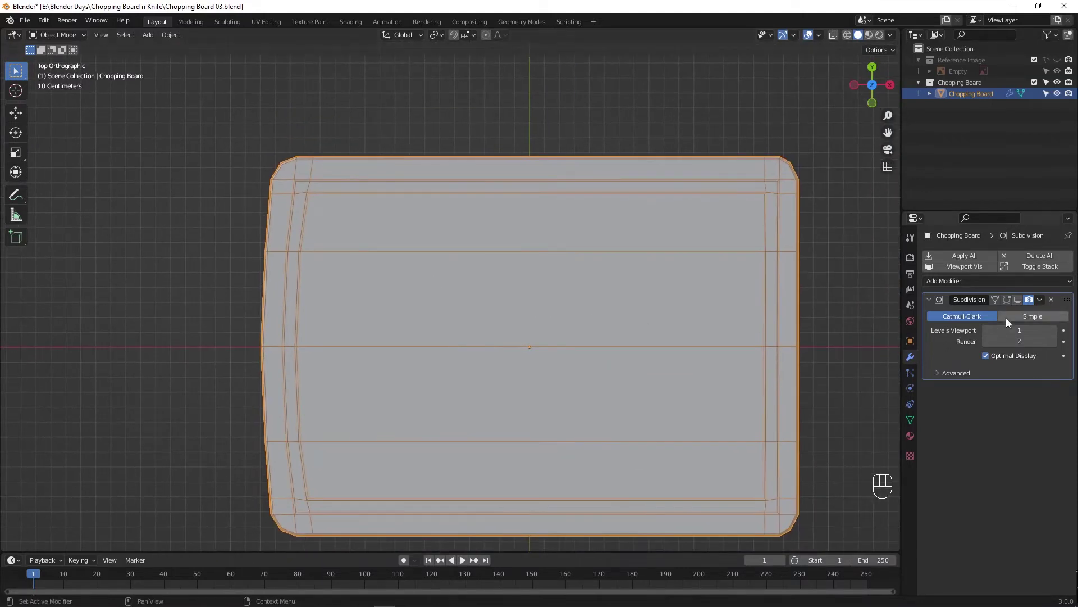
Make the Subdivision modifier active with Levels Viewport 2 and toggle its viewport display.
click(1020, 306)
click(1008, 304)
key(Tab)
click(351, 139)
key(Tab)
key(Tab)
key(F4)
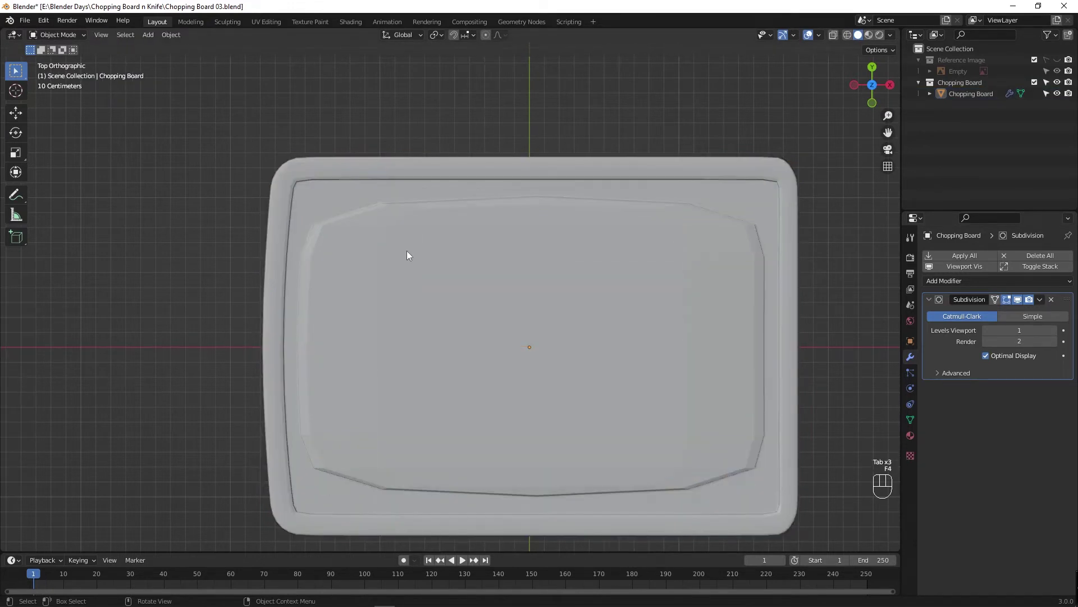
drag(409, 255, 409, 239)
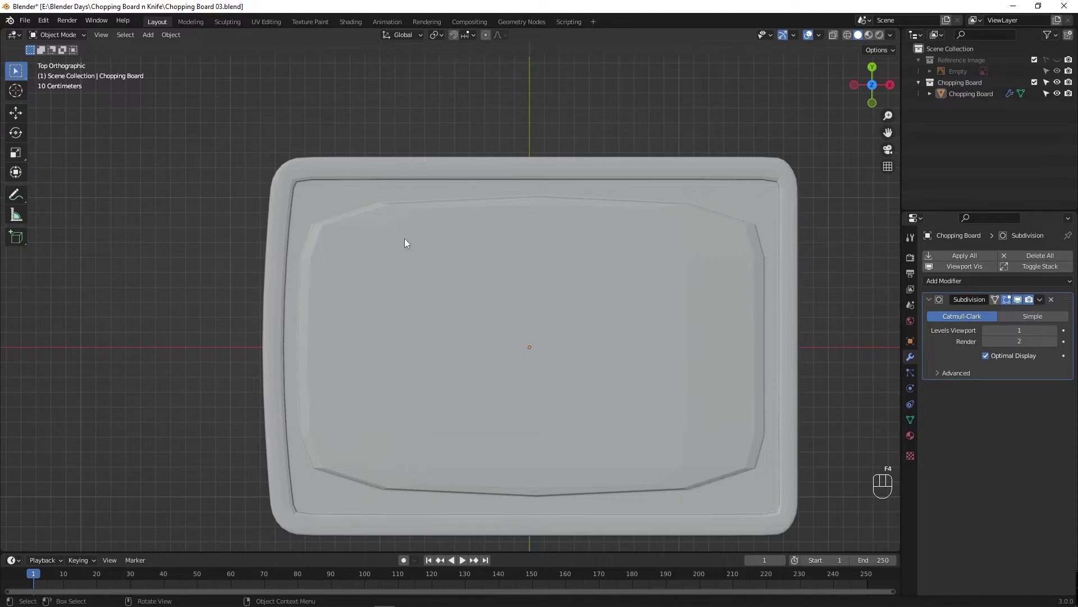
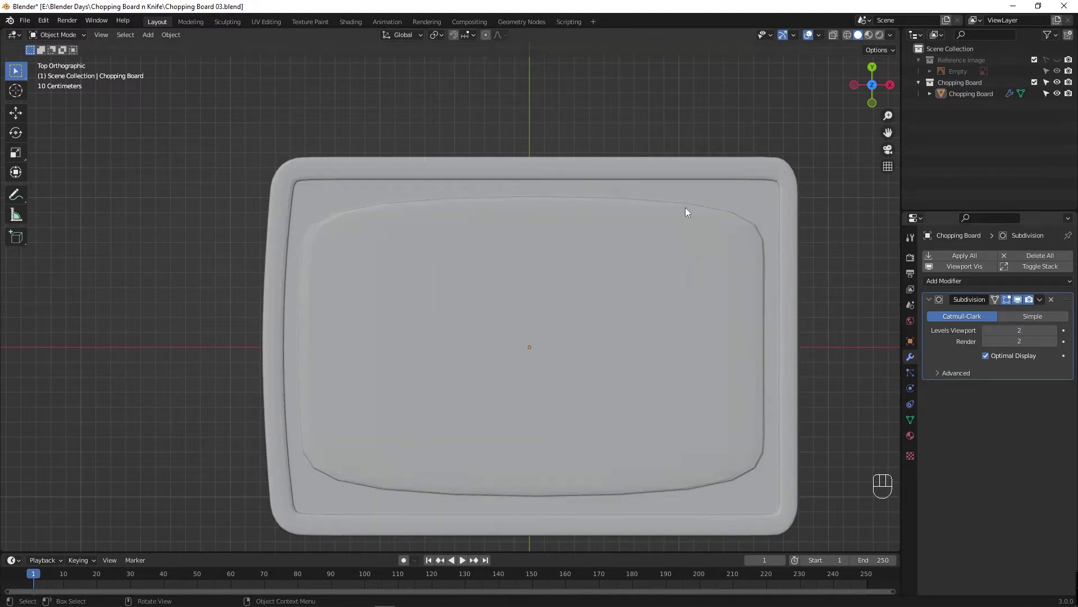
Move in on the board's rim corner and flip between Edit and Object Mode to inspect the groove geometry.
drag(529, 369, 485, 337)
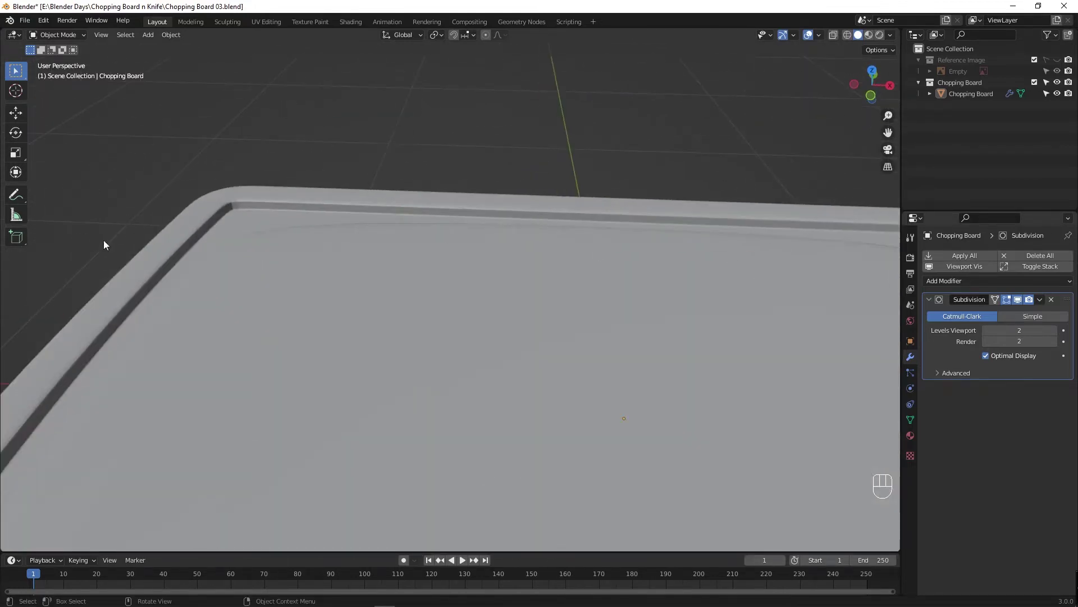
drag(198, 213, 352, 342)
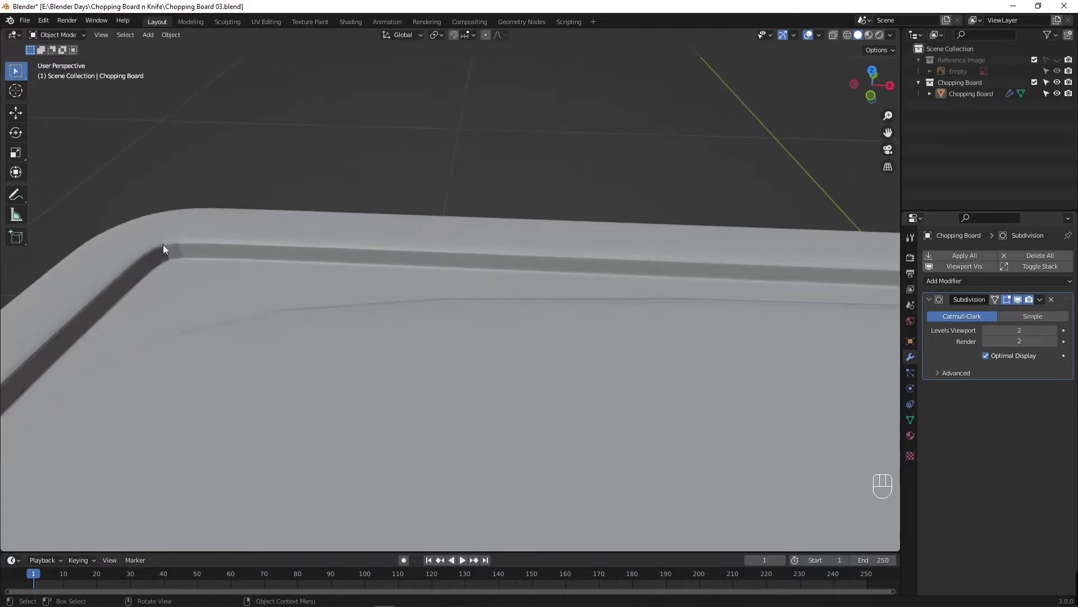
drag(193, 274, 381, 335)
key(Tab)
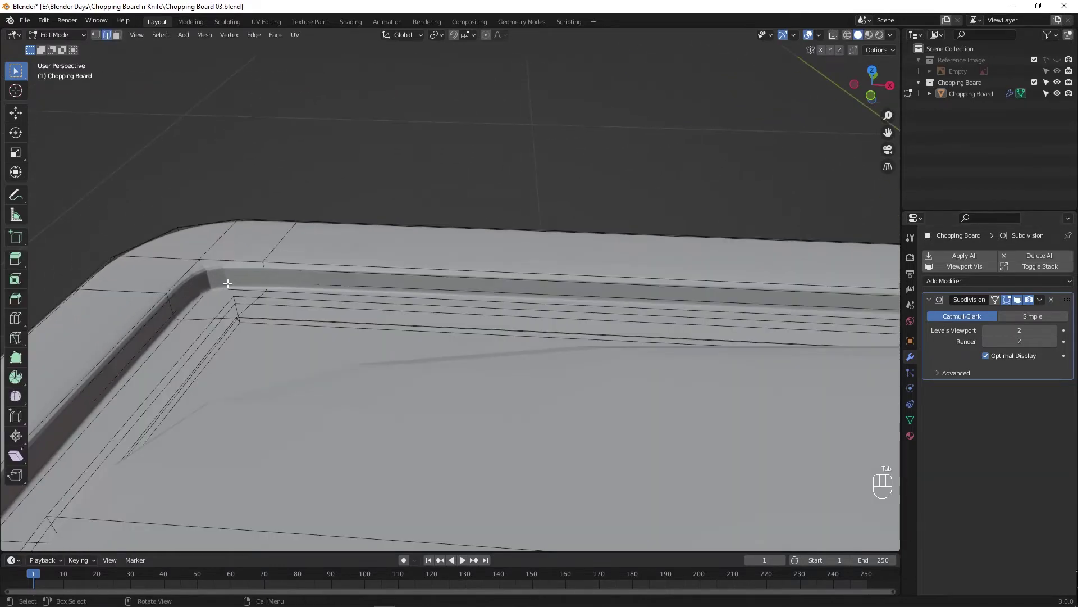
key(Tab)
key(Tab)
key(F4)
key(F4)
key(F4)
key(Tab)
key(Tab)
drag(232, 288, 399, 290)
key(Tab)
key(Tab)
key(Tab)
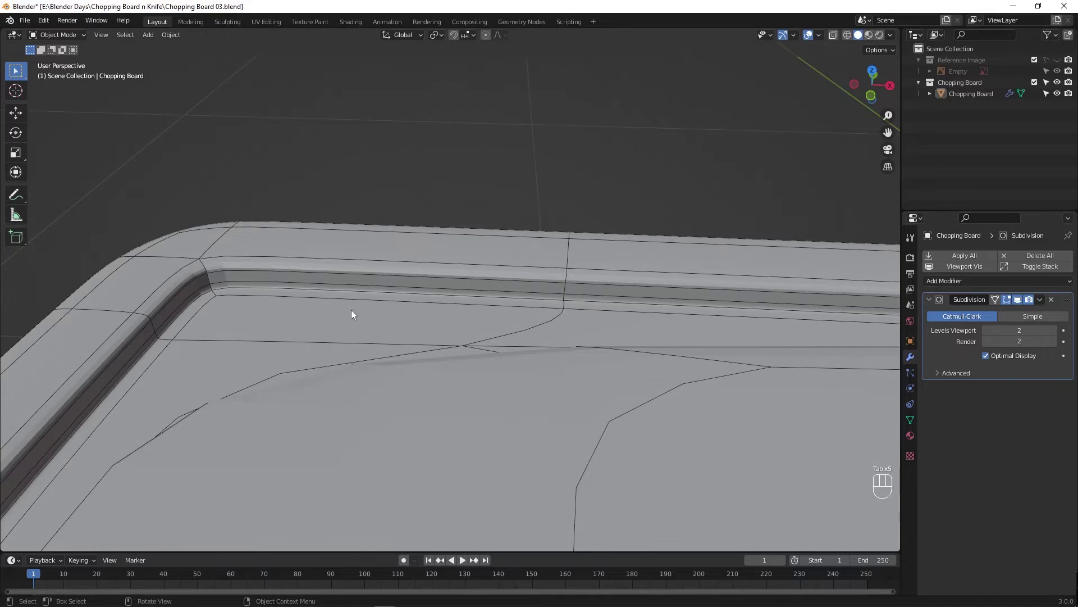
Hide the Subdivision smoothing in the viewport and enter Edit Mode on the unsmoothed groove corner.
click(1009, 305)
click(1017, 304)
key(Tab)
drag(200, 271, 491, 327)
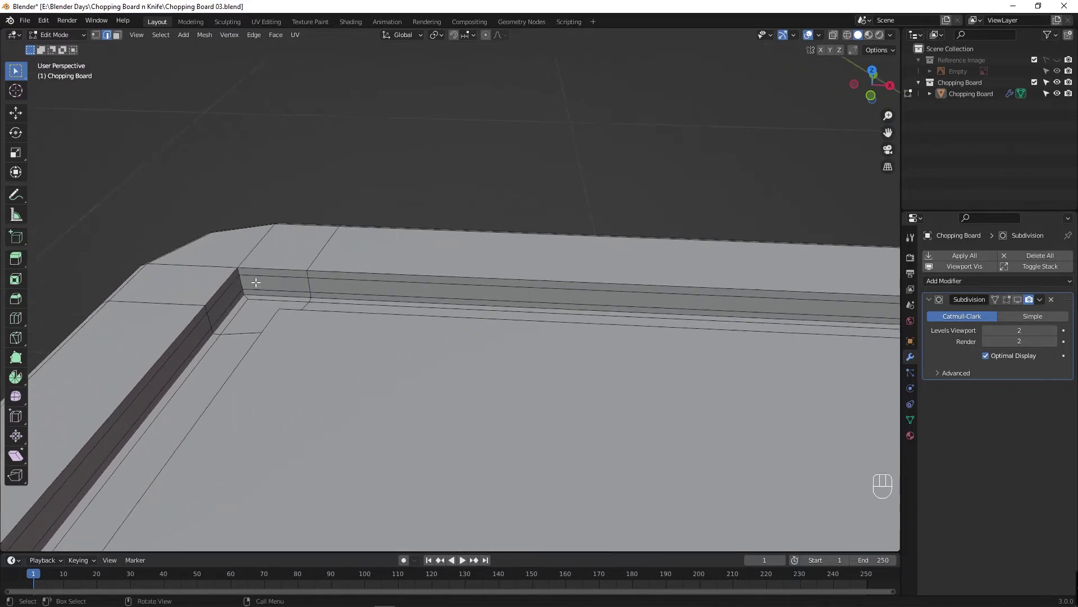
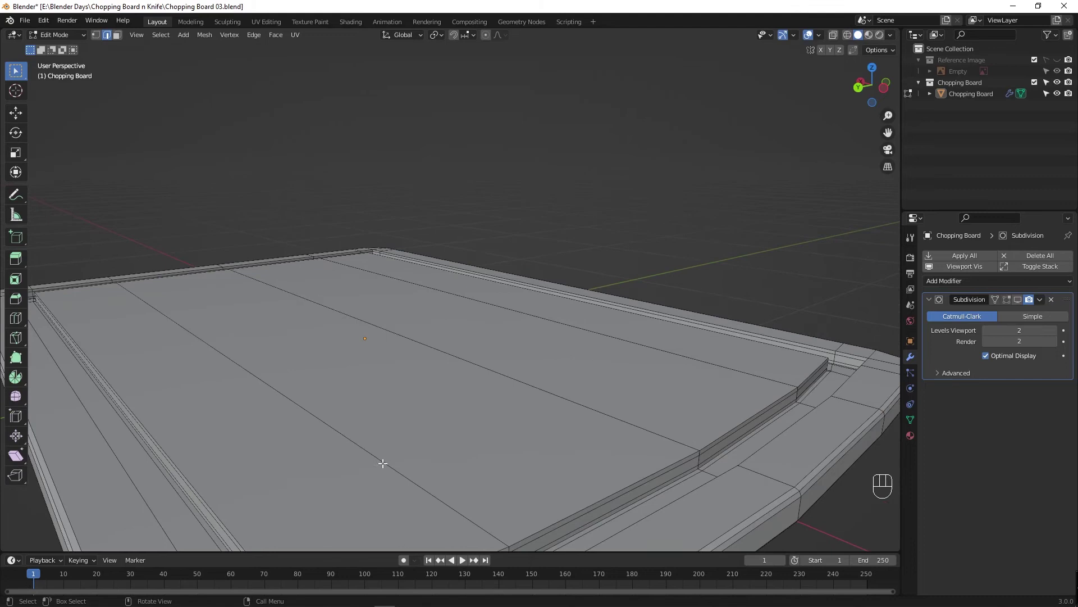
drag(383, 433, 439, 262)
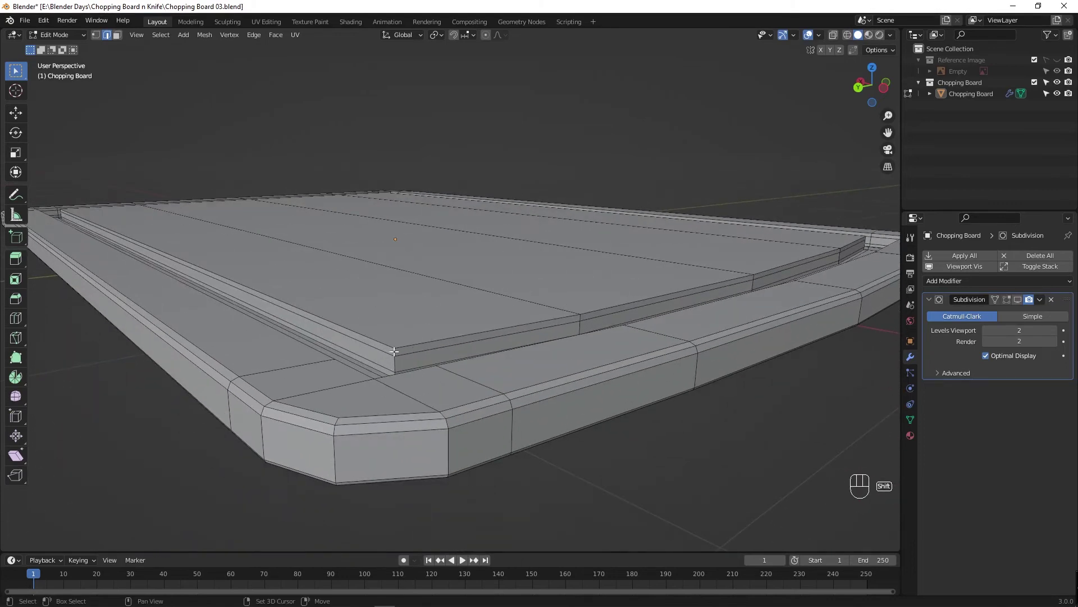
click(394, 360)
drag(412, 382, 425, 389)
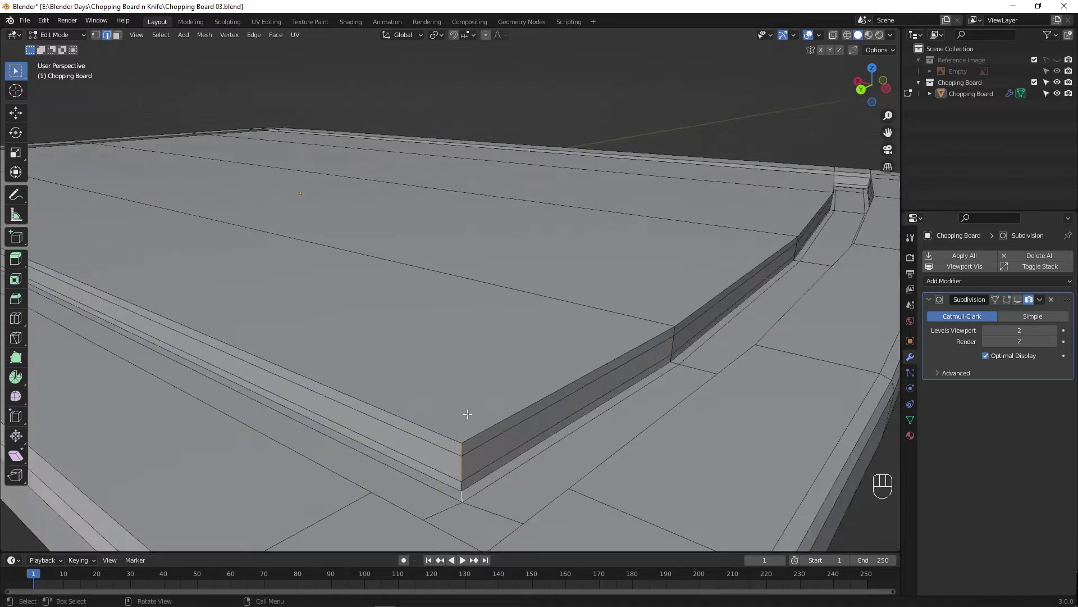
middle_click(481, 461)
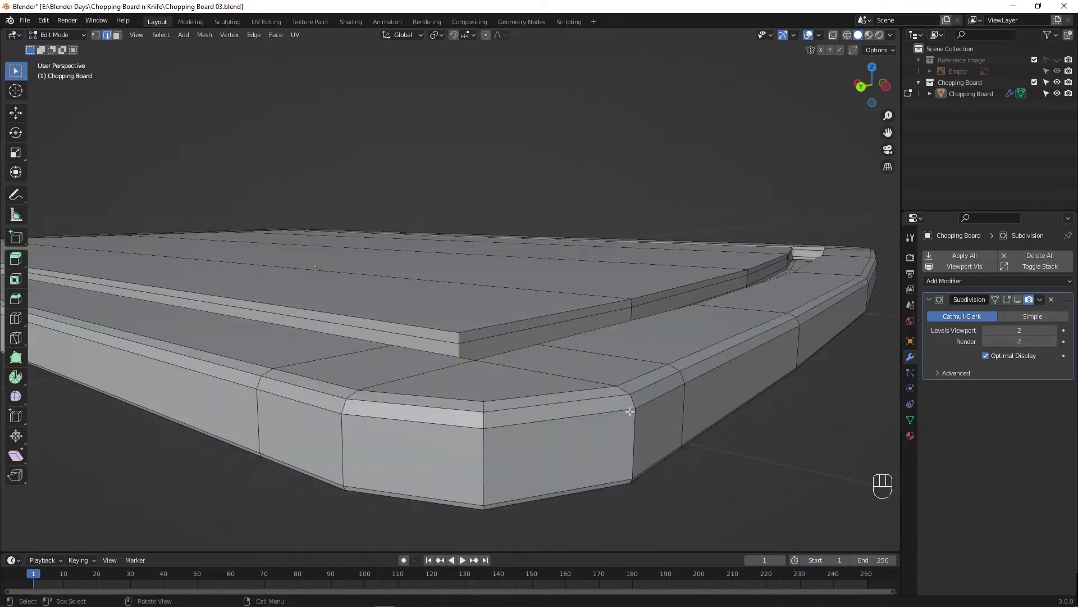
drag(531, 403, 370, 446)
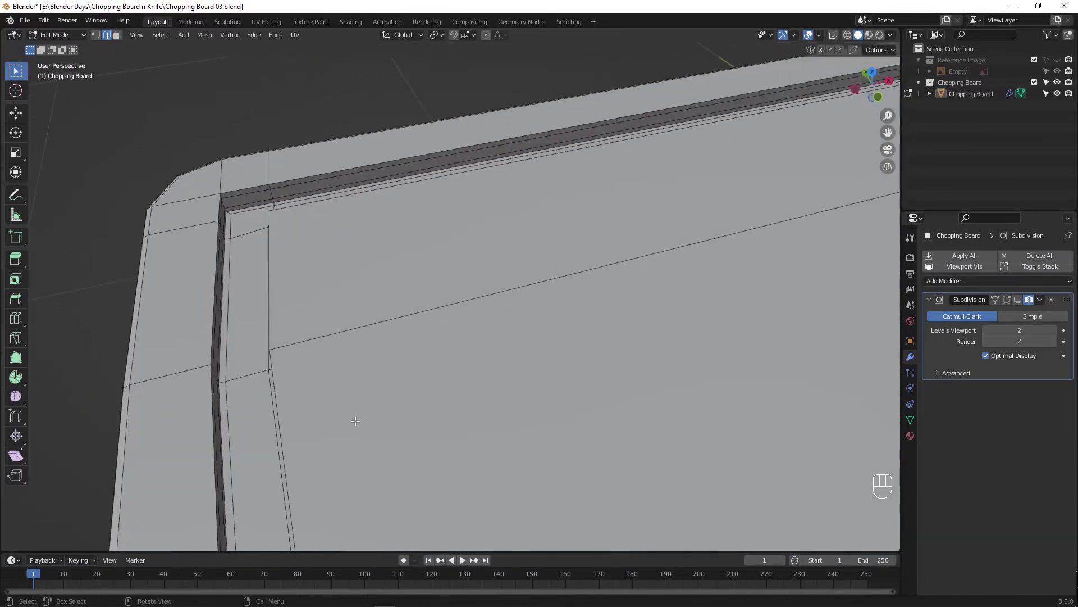
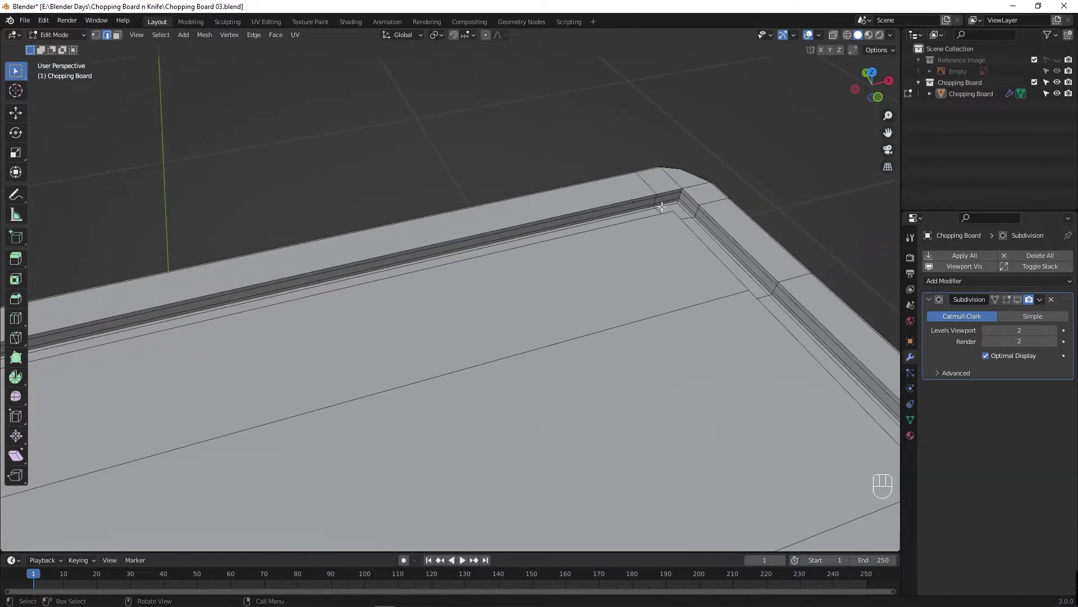
drag(697, 213, 437, 409)
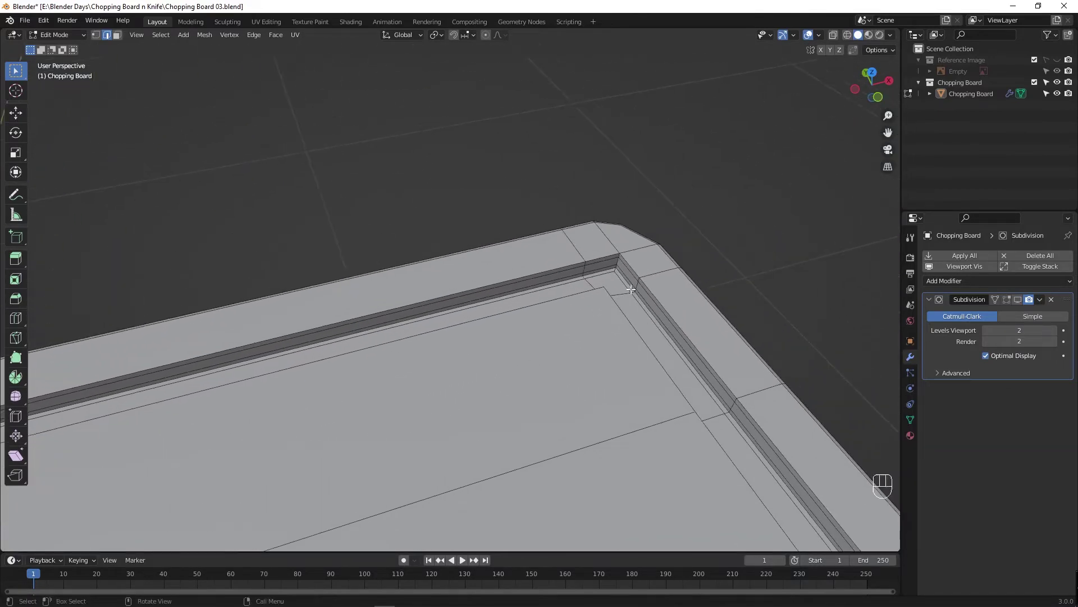
click(653, 252)
middle_click(653, 261)
drag(659, 260, 692, 263)
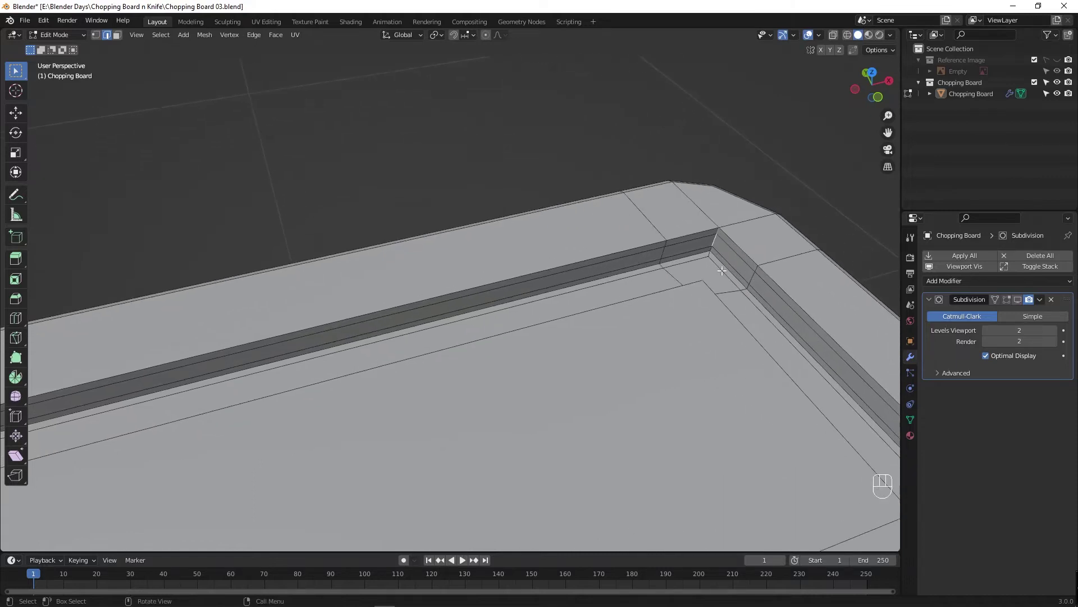
click(711, 248)
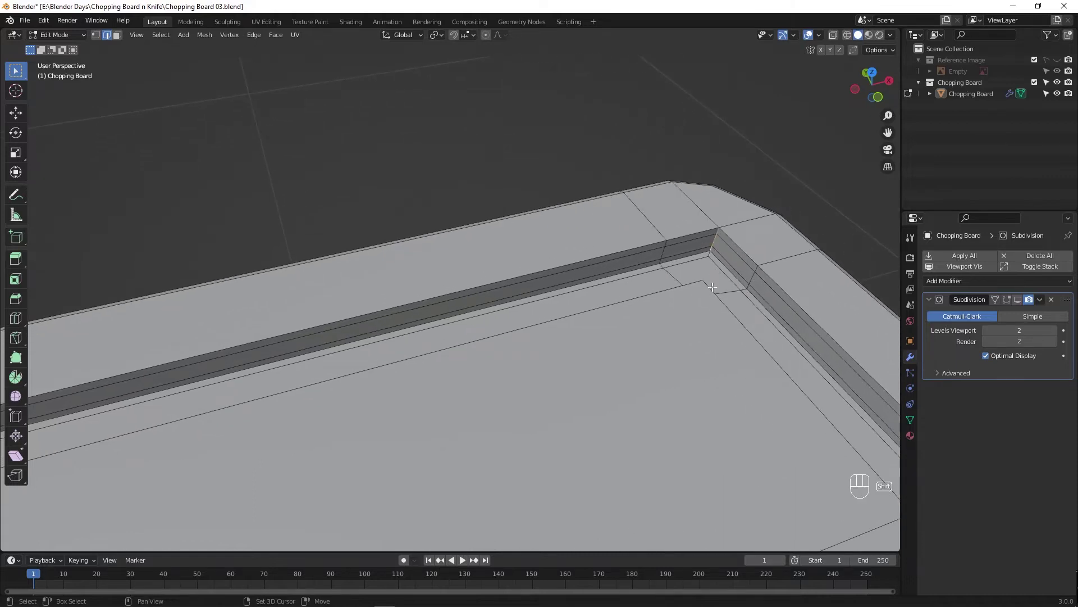
drag(675, 330, 420, 292)
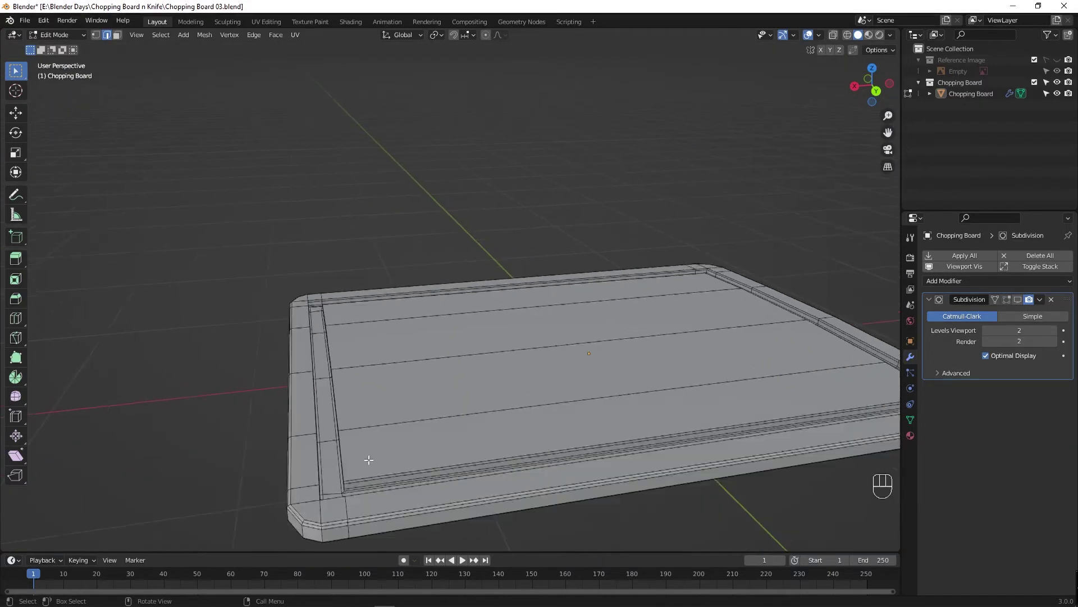
drag(365, 495, 413, 501)
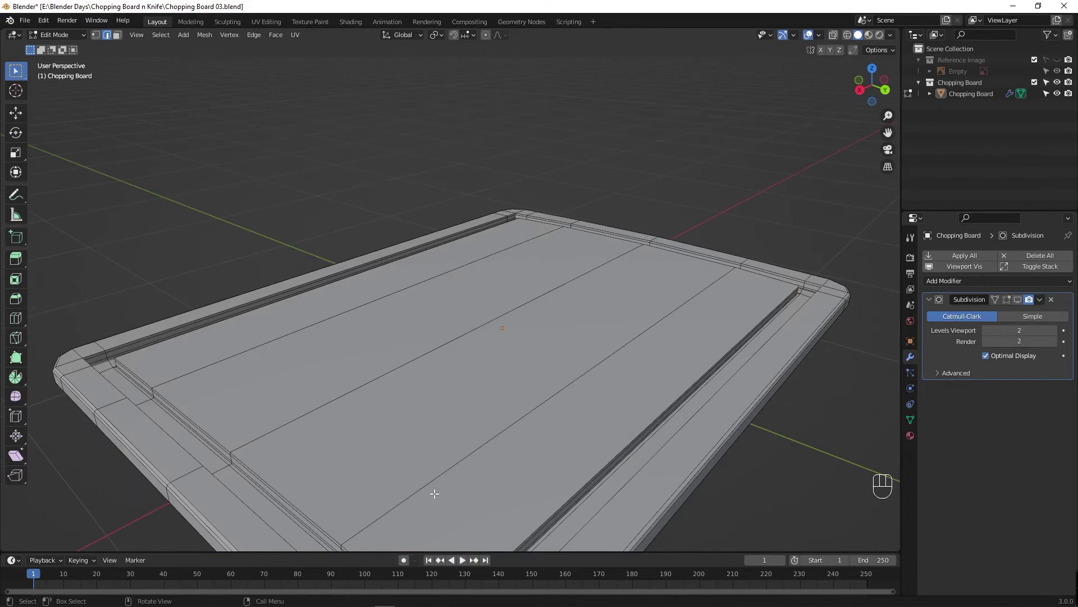
drag(447, 442, 484, 304)
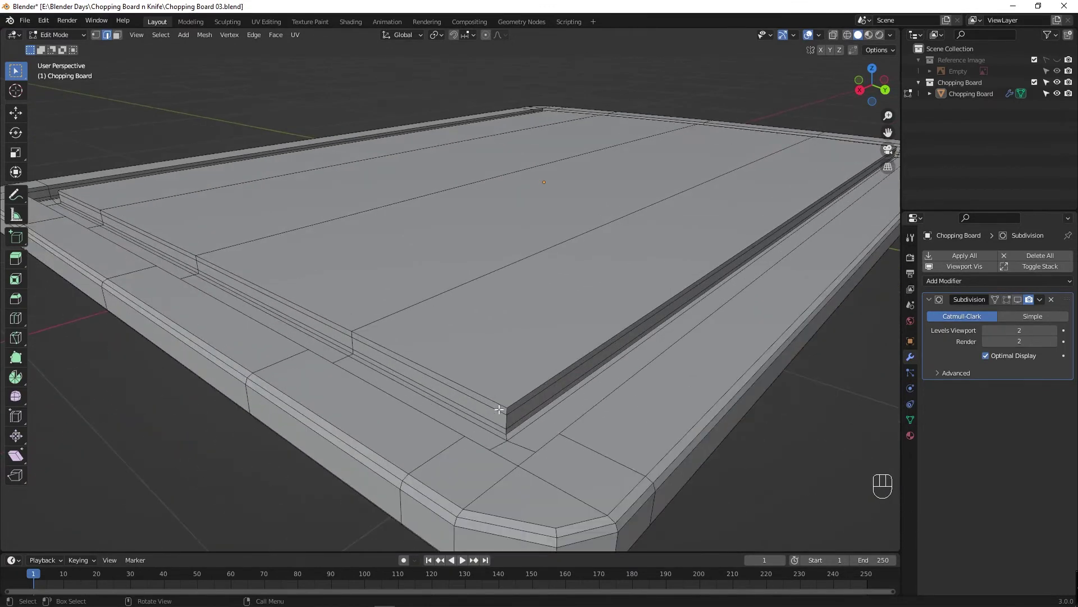
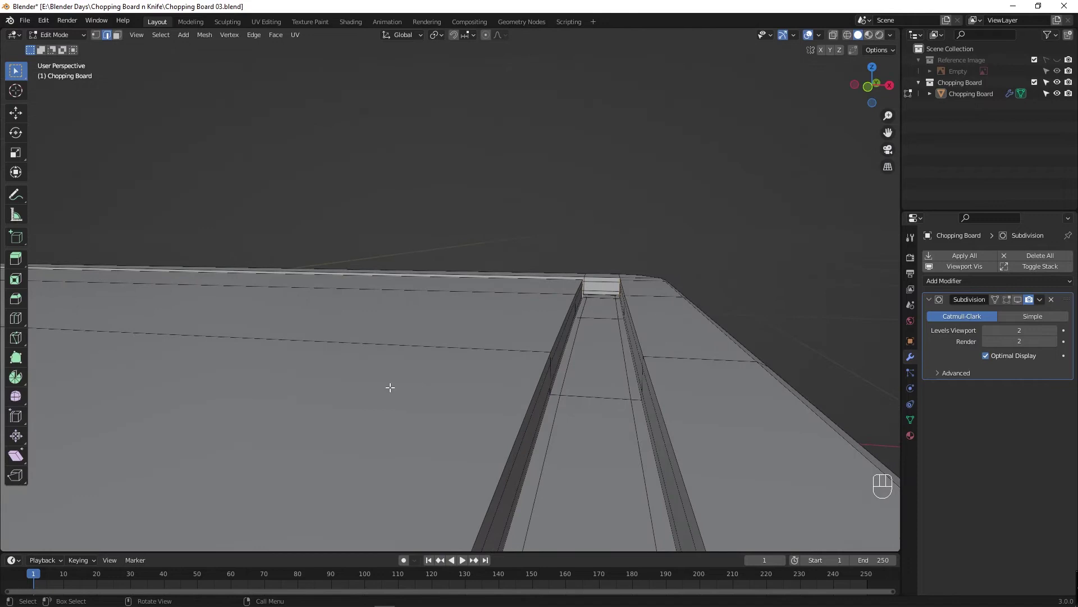
middle_click(431, 421)
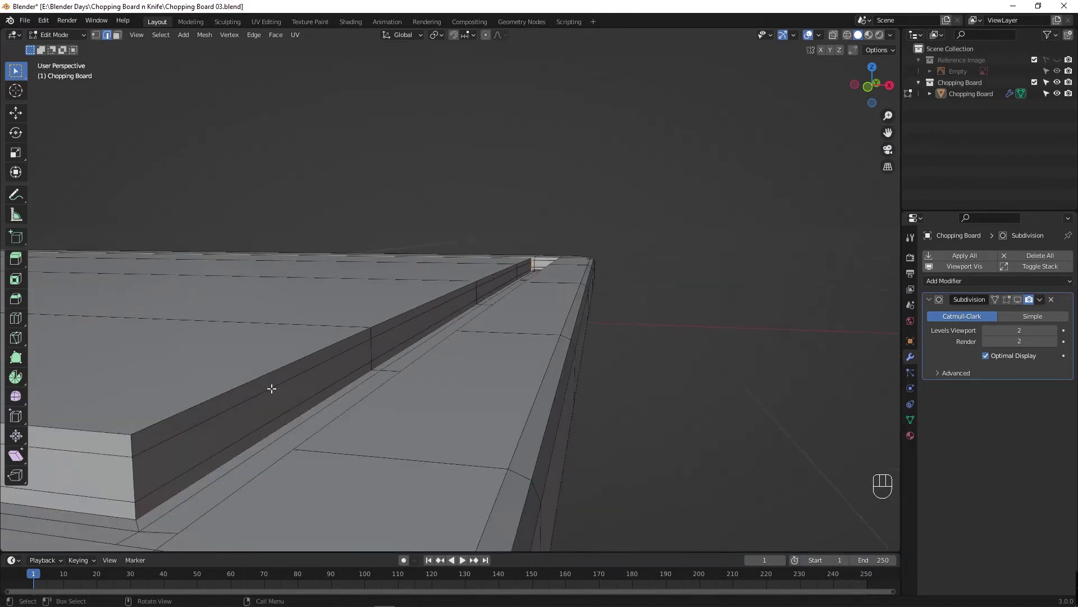
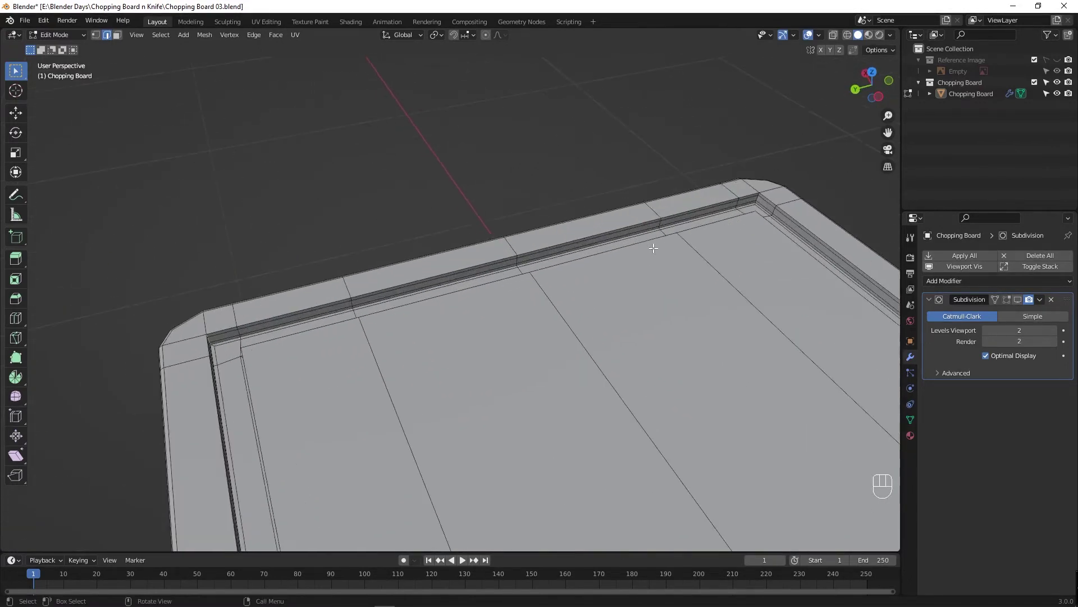
middle_click(755, 211)
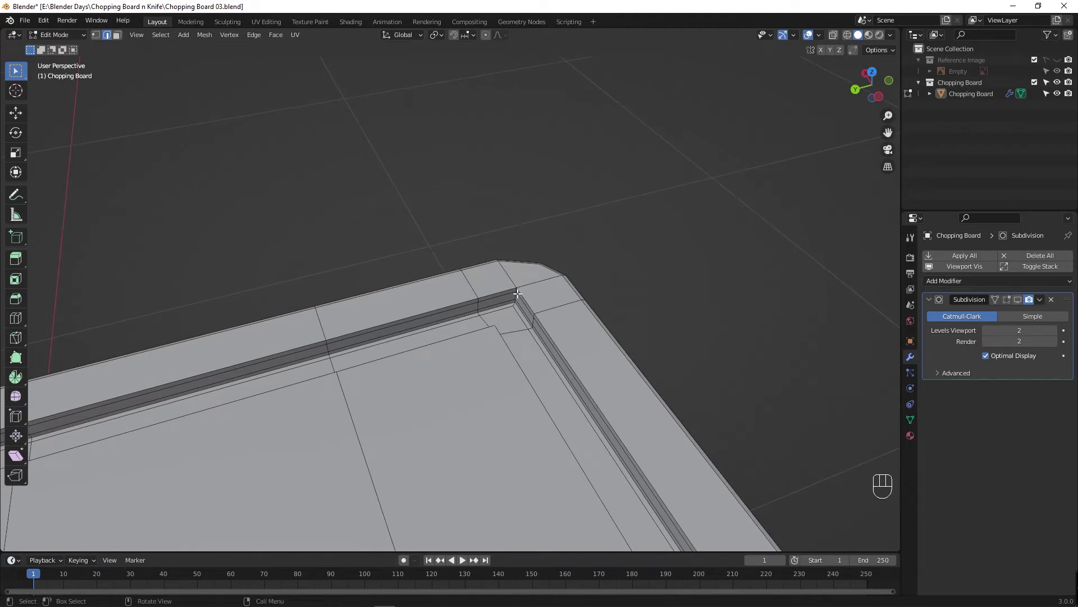
middle_click(548, 286)
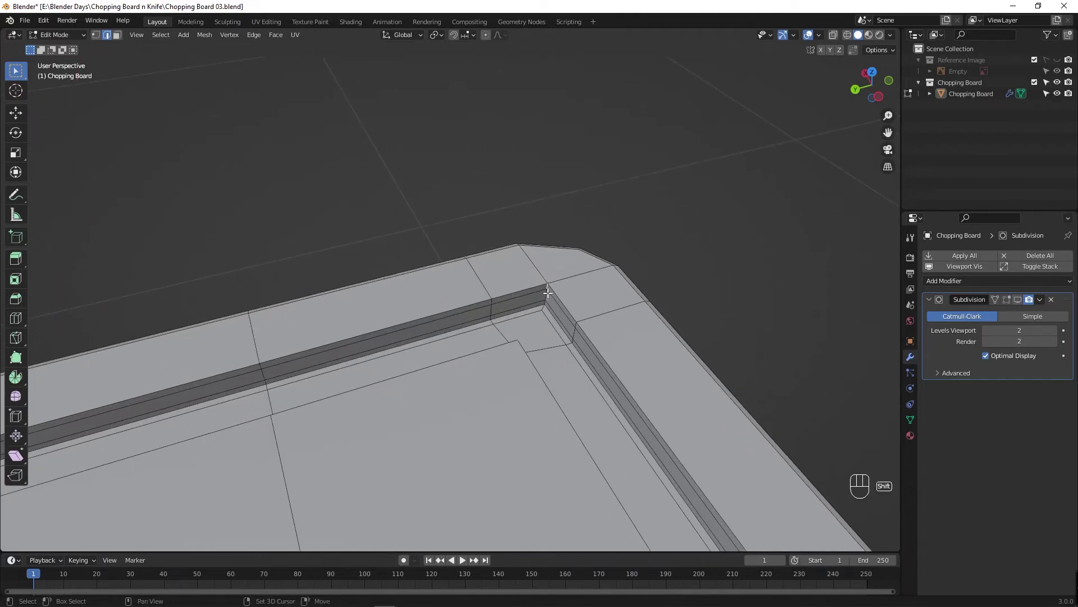
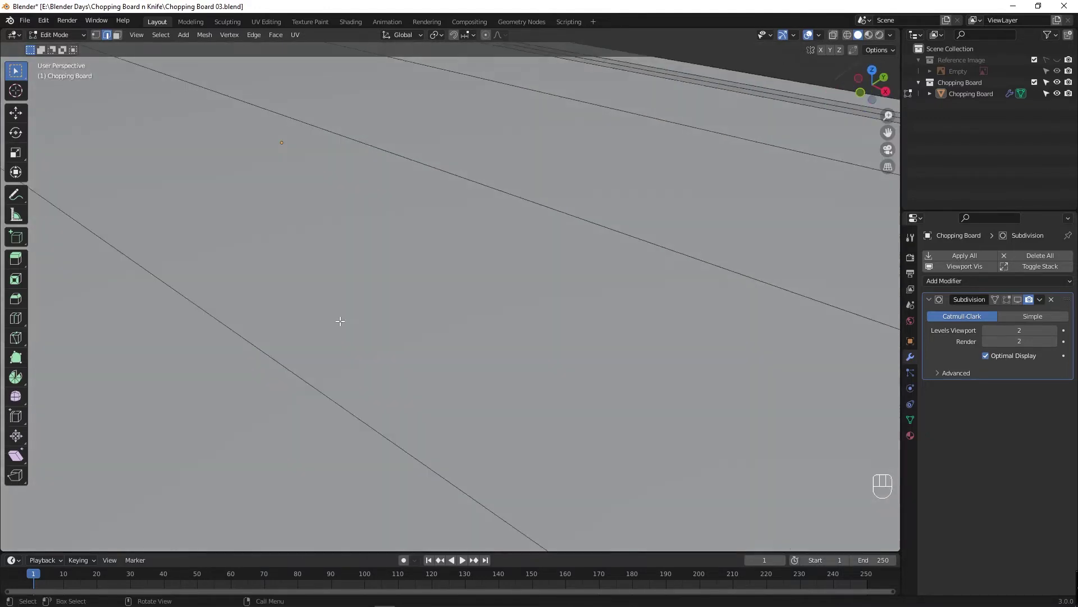
middle_click(147, 344)
middle_click(169, 340)
drag(223, 337, 751, 313)
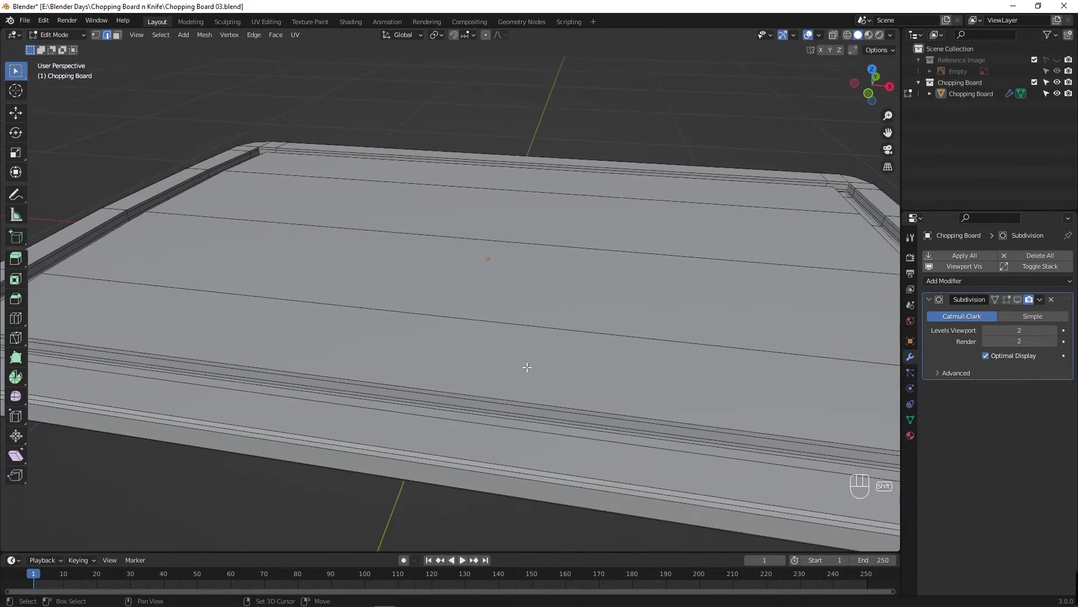
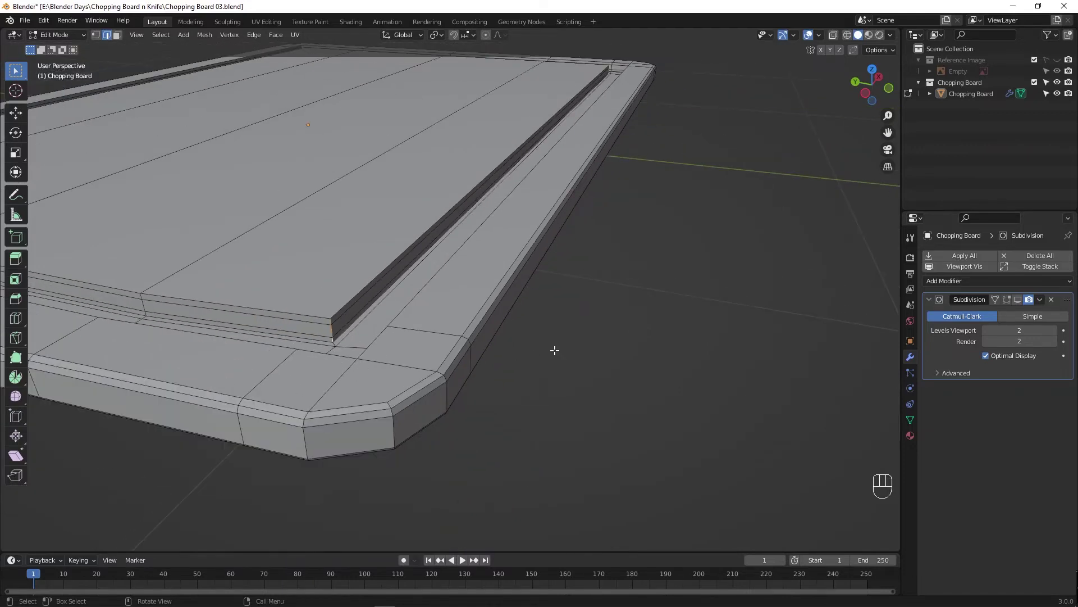
drag(301, 343, 492, 355)
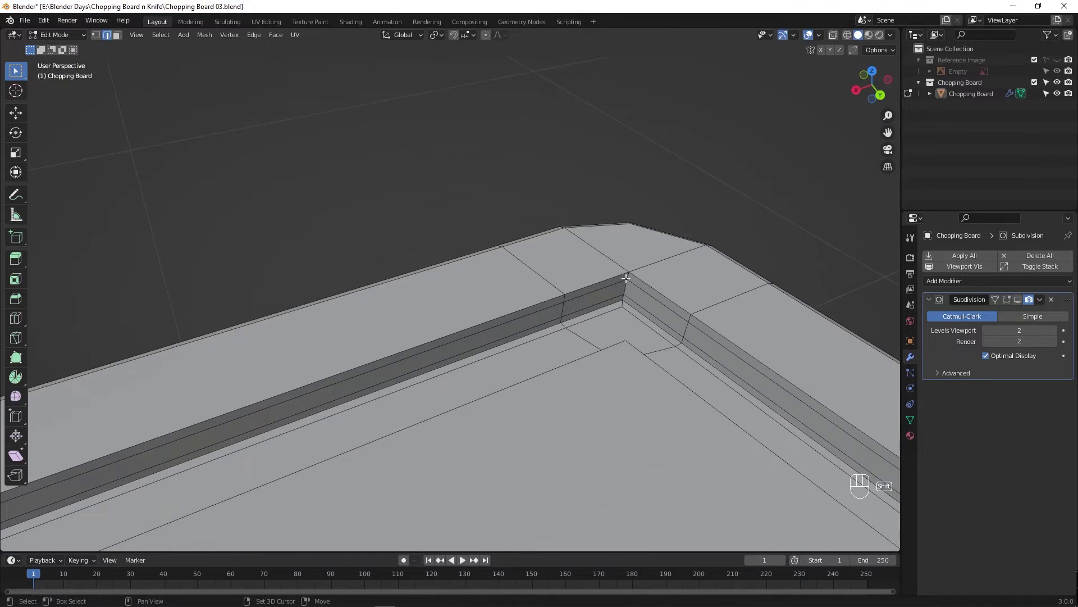
click(629, 278)
click(626, 288)
click(625, 297)
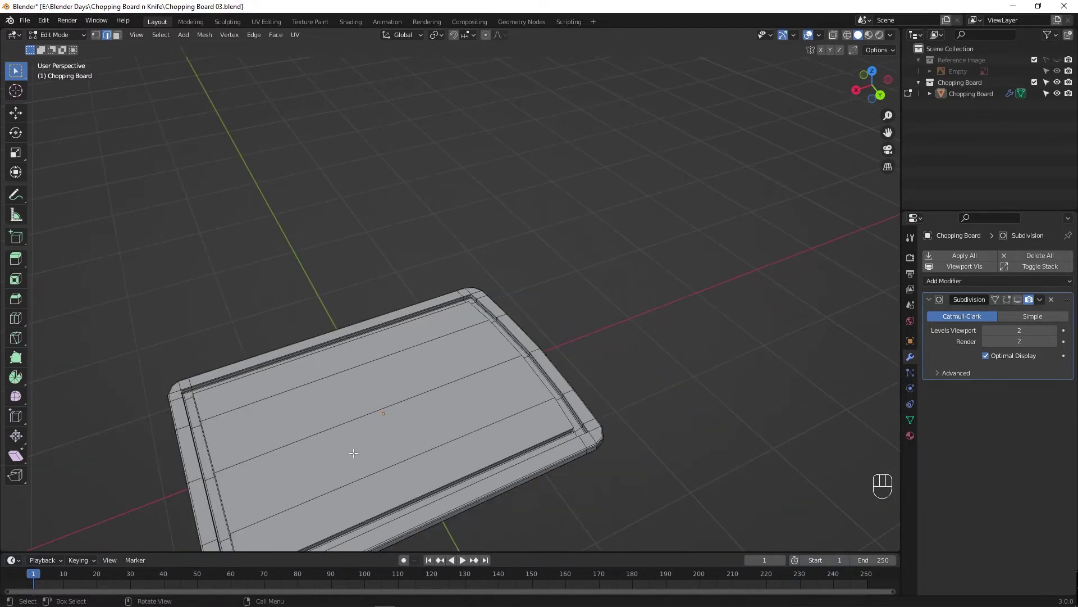
In X-ray view, try a bevel on the groove's inner corner, cancel it, and start a fresh bevel with Ctrl+B.
key(z)
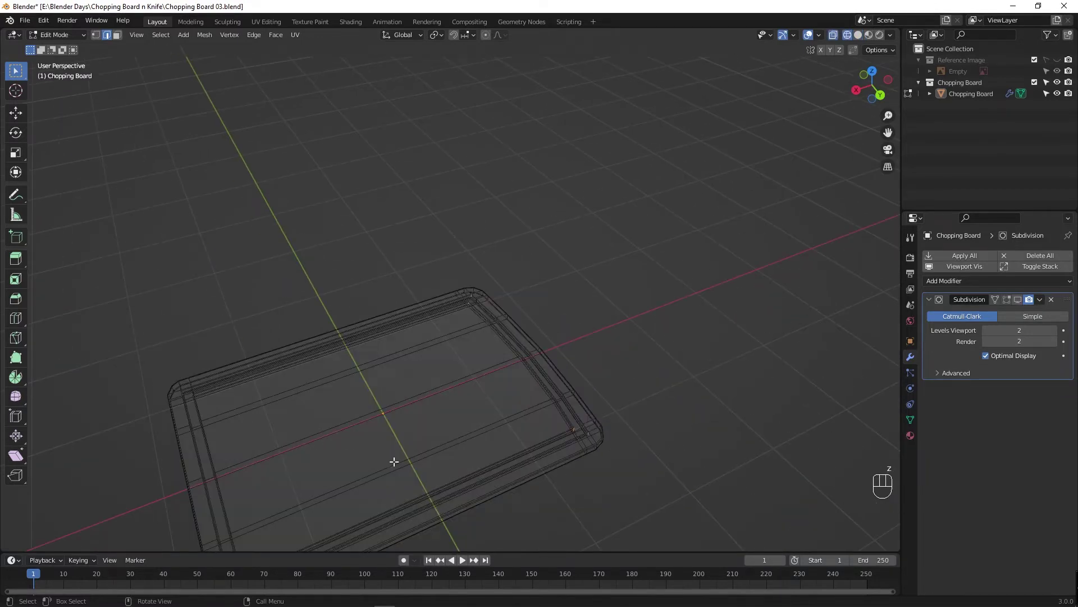
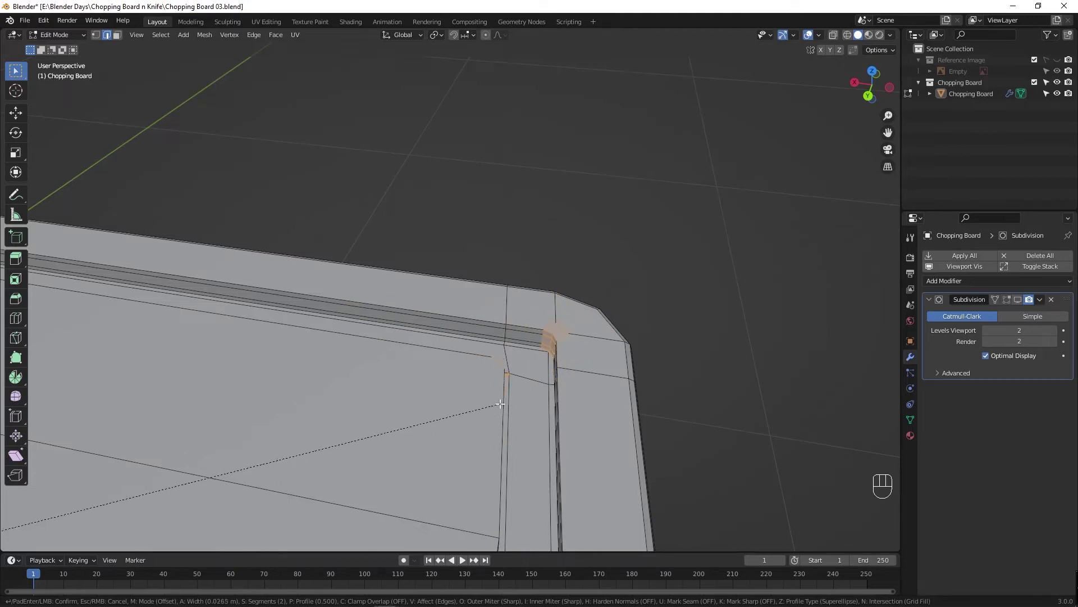
drag(513, 411, 458, 407)
click(458, 407)
right_click(458, 407)
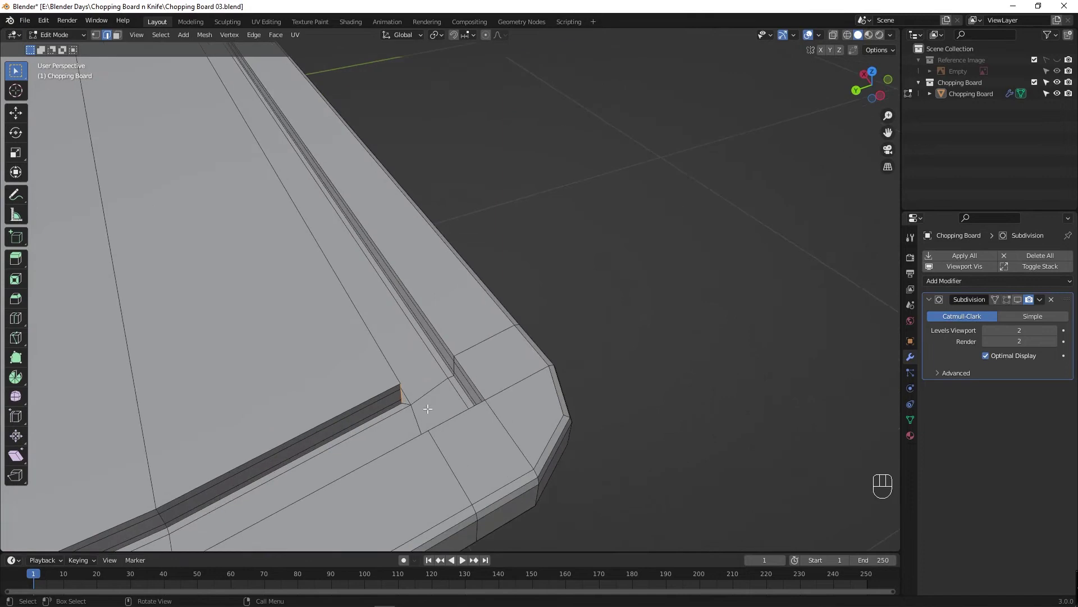
key(ctrl+b)
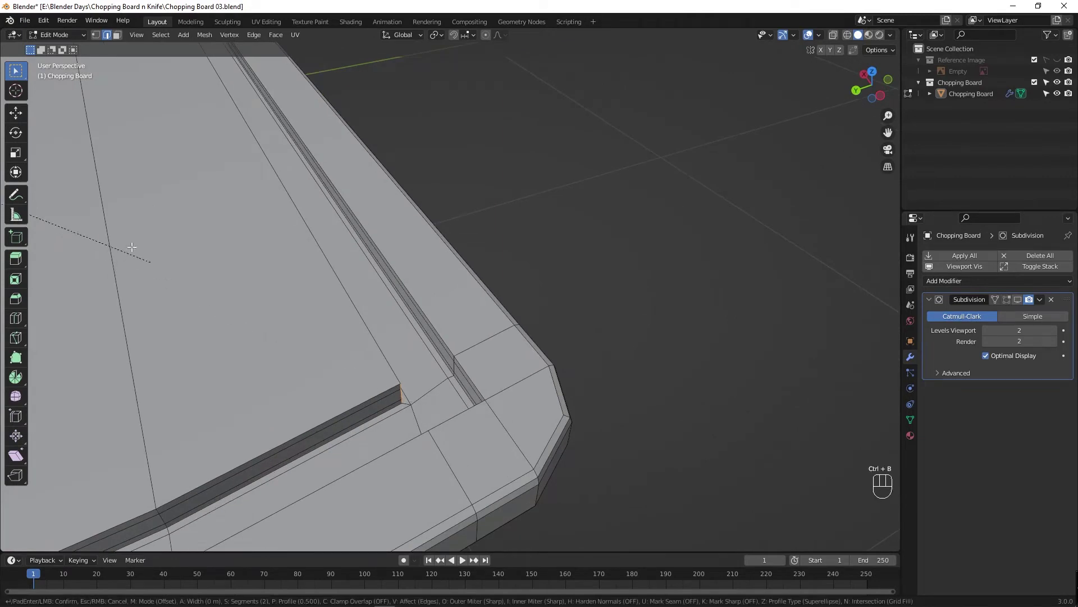
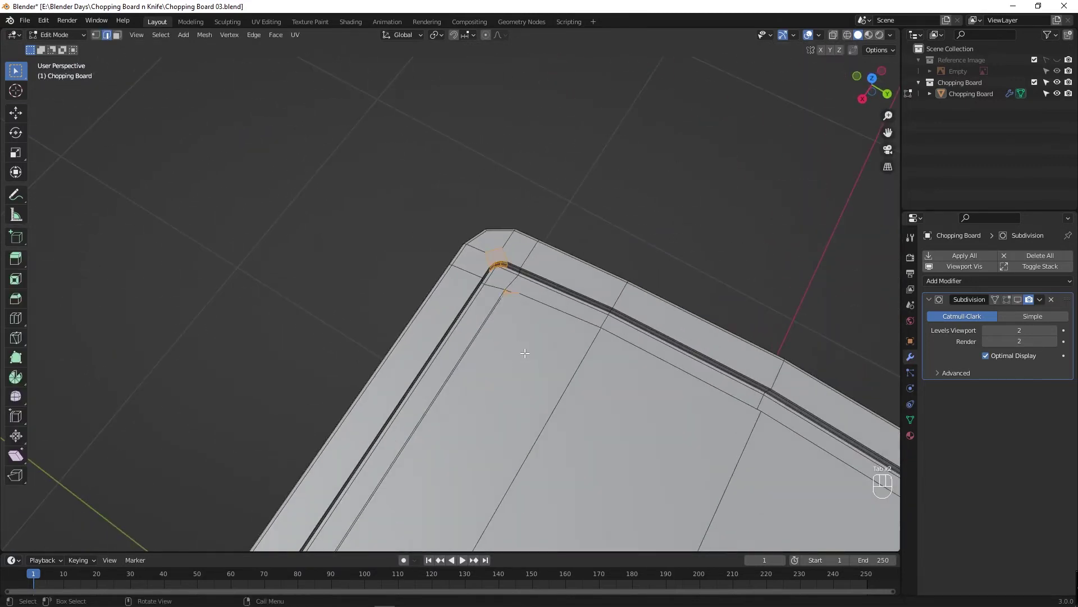
Check the rounded groove corners from side and top views and leave Edit Mode for Object Mode.
key(Tab)
key(Tab)
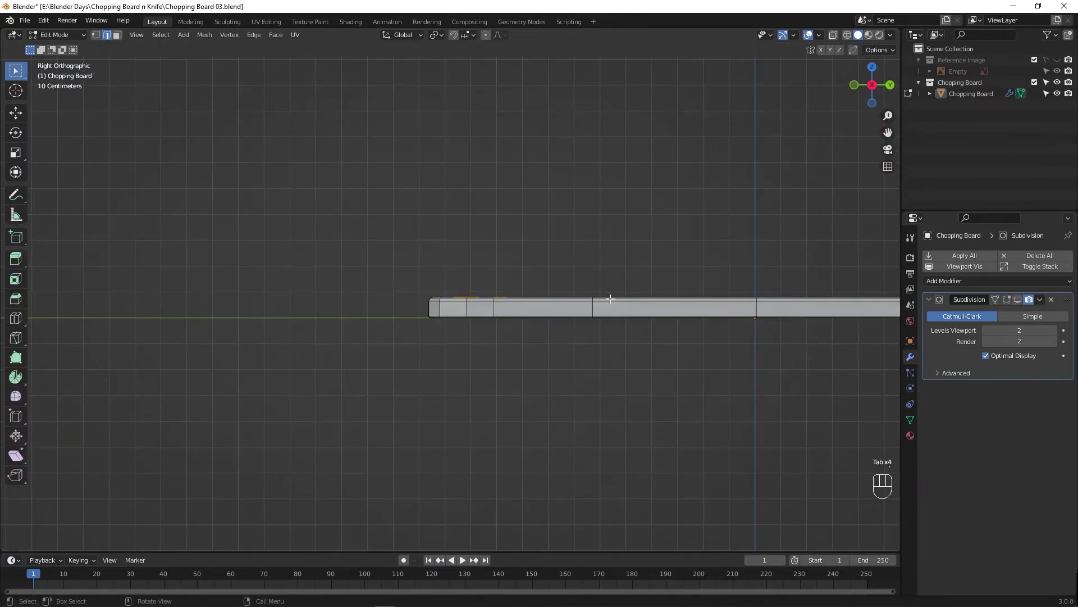
key(`)
key(`)
drag(481, 236, 336, 402)
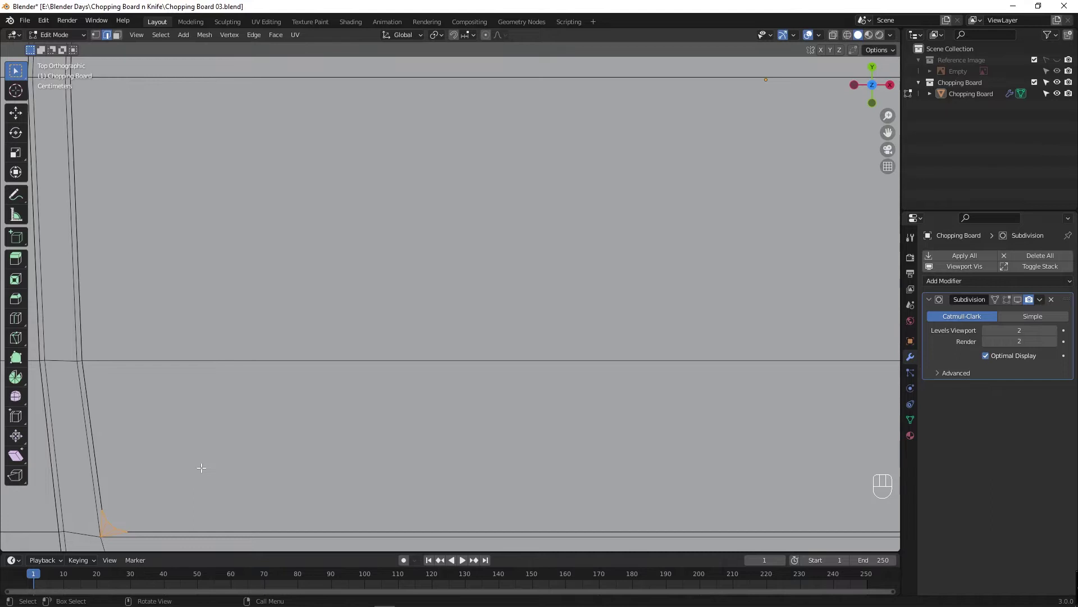
key(Tab)
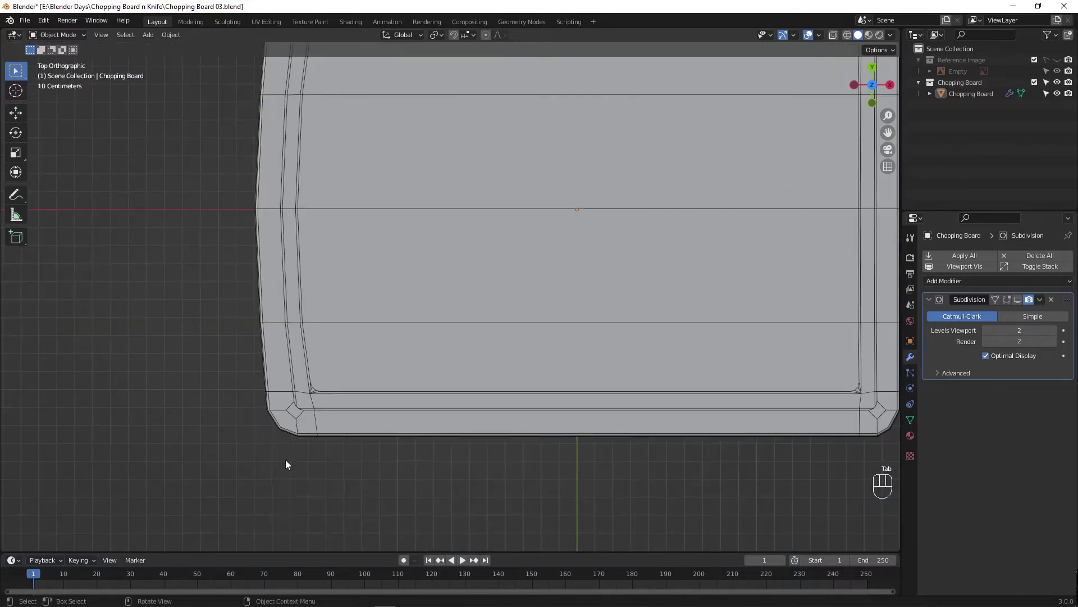
key(Tab)
key(Tab)
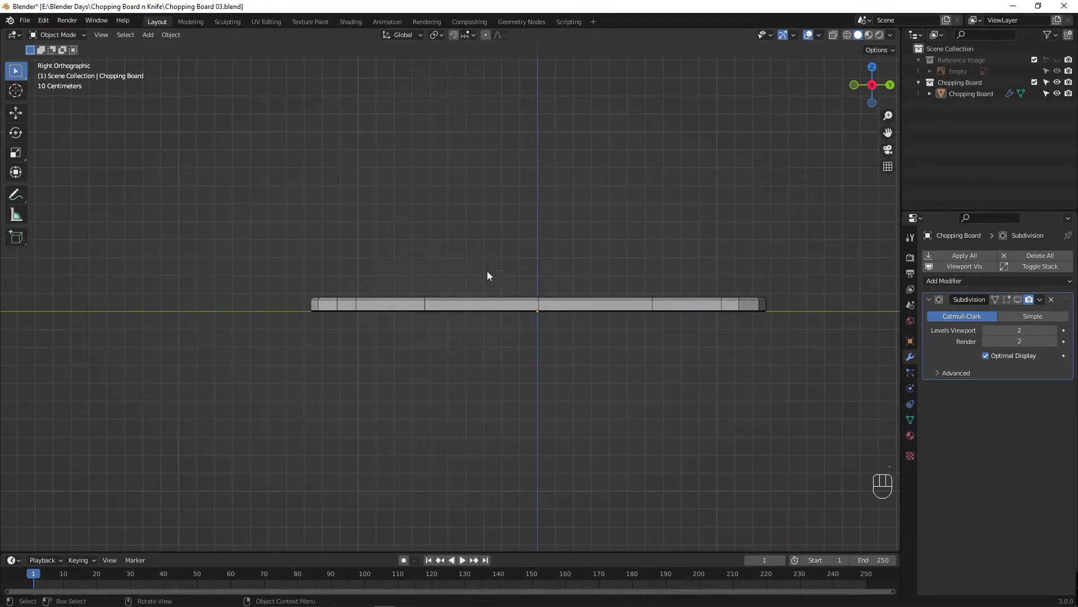
key(`)
key(`)
drag(538, 235, 445, 369)
Toggle modes and views again, ending with the subdivided board shown in perspective in Object Mode.
key(`)
key(`)
key(F4)
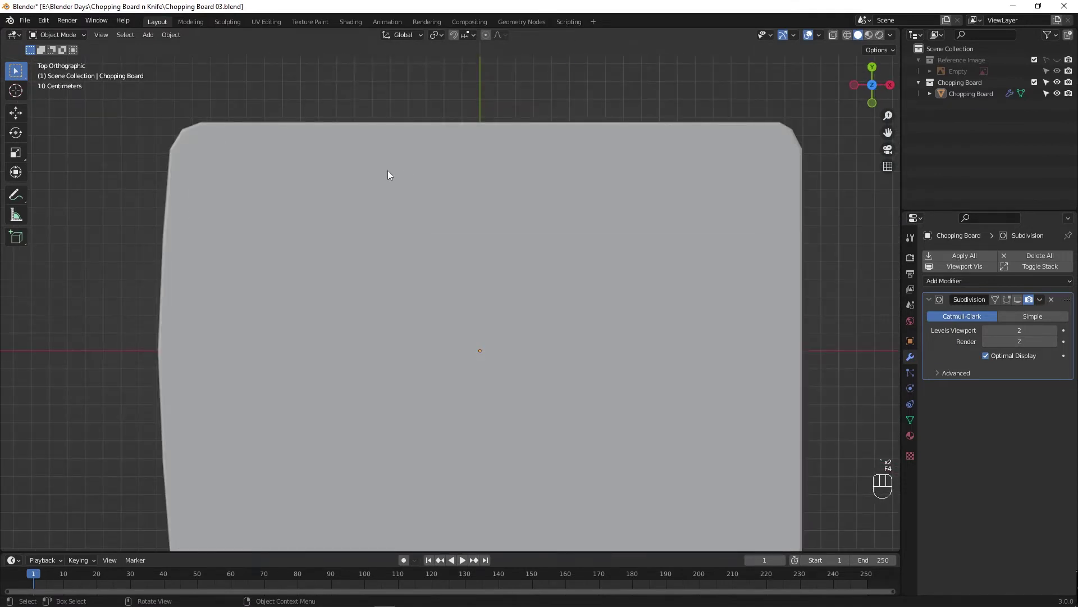
key(Tab)
key(KP_Enter)
key(Tab)
key(Tab)
click(388, 305)
drag(404, 366, 402, 309)
key(Tab)
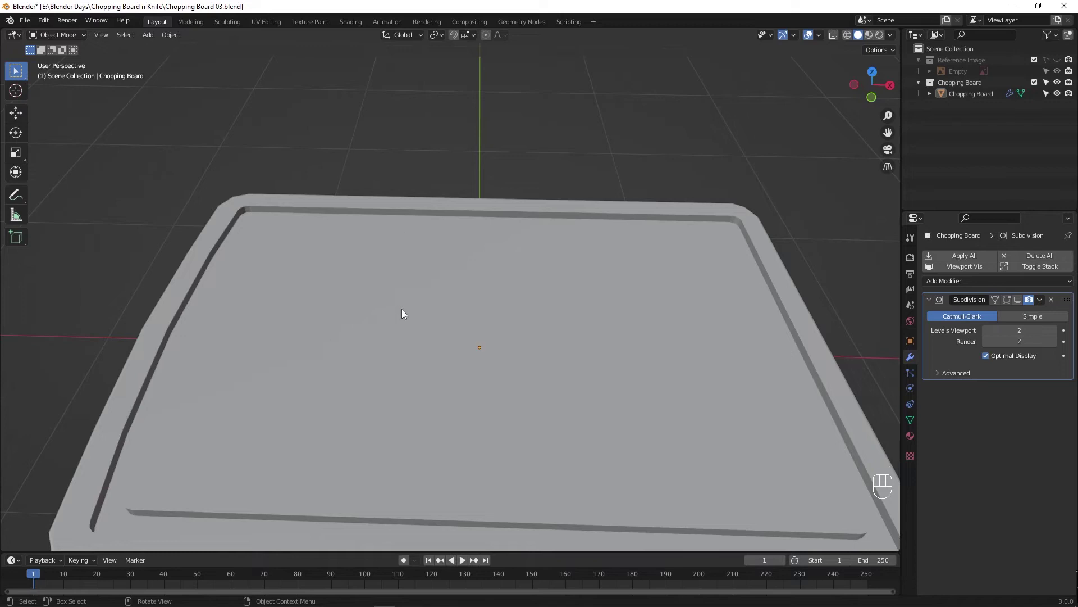
click(413, 339)
click(420, 345)
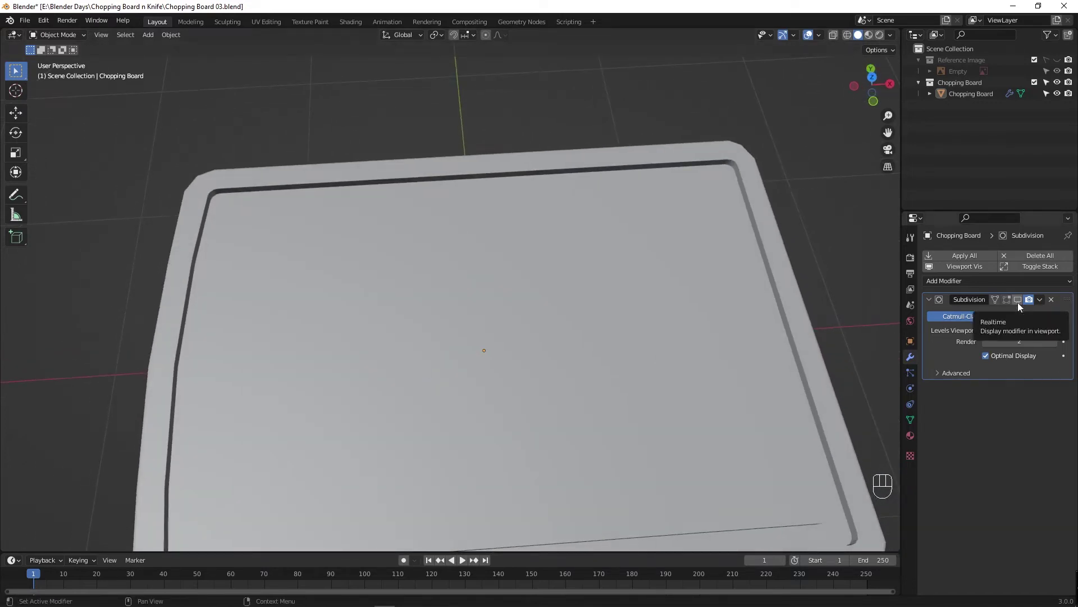
Turn the Subdivision modifier's viewport display back on and inspect the smoothed board.
click(1020, 306)
drag(339, 345, 340, 390)
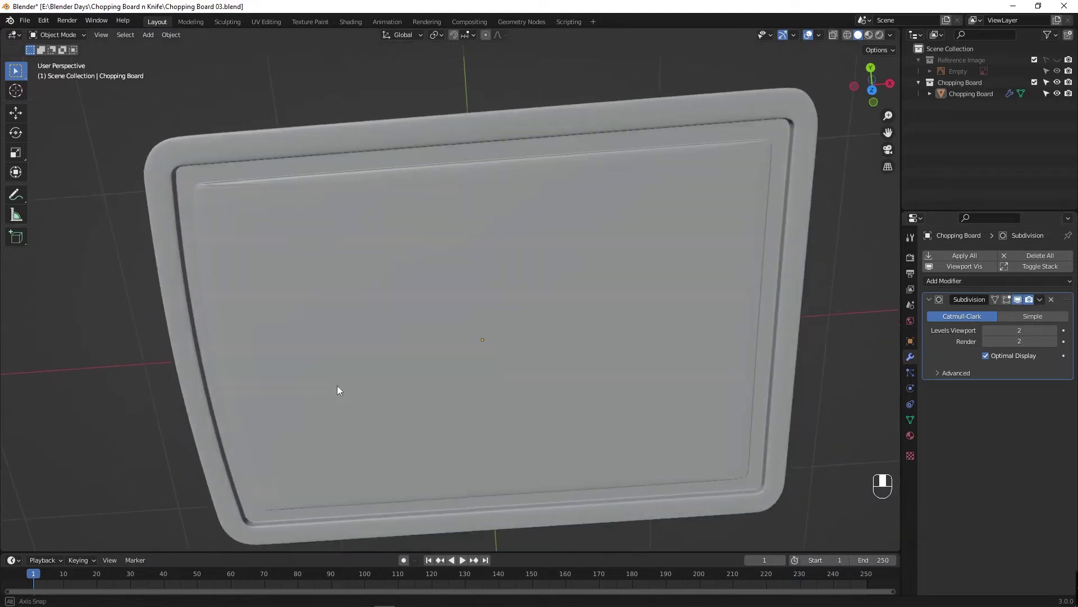
drag(339, 384, 344, 334)
drag(344, 335, 321, 261)
Undo back through the recent edits and start a three-segment bevel on the groove corner edges.
key(ctrl+z)
key(ctrl+z)
key(ctrl+z)
key(ctrl+z)
key(ctrl+z)
key(ctrl+z)
key(ctrl+z)
key(ctrl+z)
key(ctrl+z)
key(ctrl+z)
key(ctrl+z)
key(ctrl+z)
key(ctrl+z)
key(ctrl+z)
drag(391, 412, 425, 390)
key(ctrl+b)
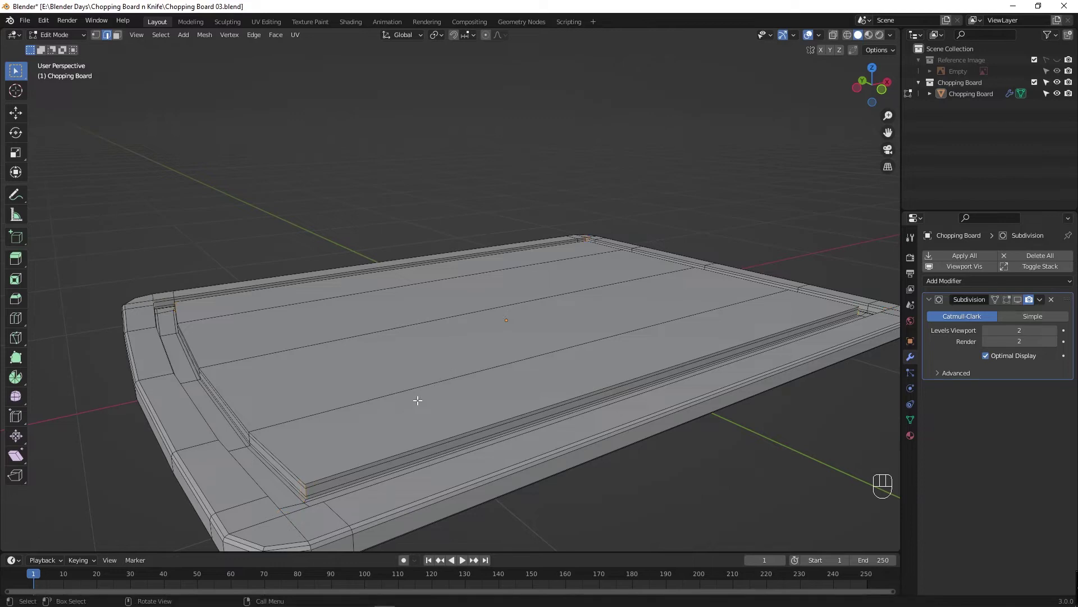
From a top-down view, try a loop cut near the groove edge and undo it along with earlier steps.
drag(381, 402, 359, 449)
drag(359, 448, 360, 199)
key(ctrl+r)
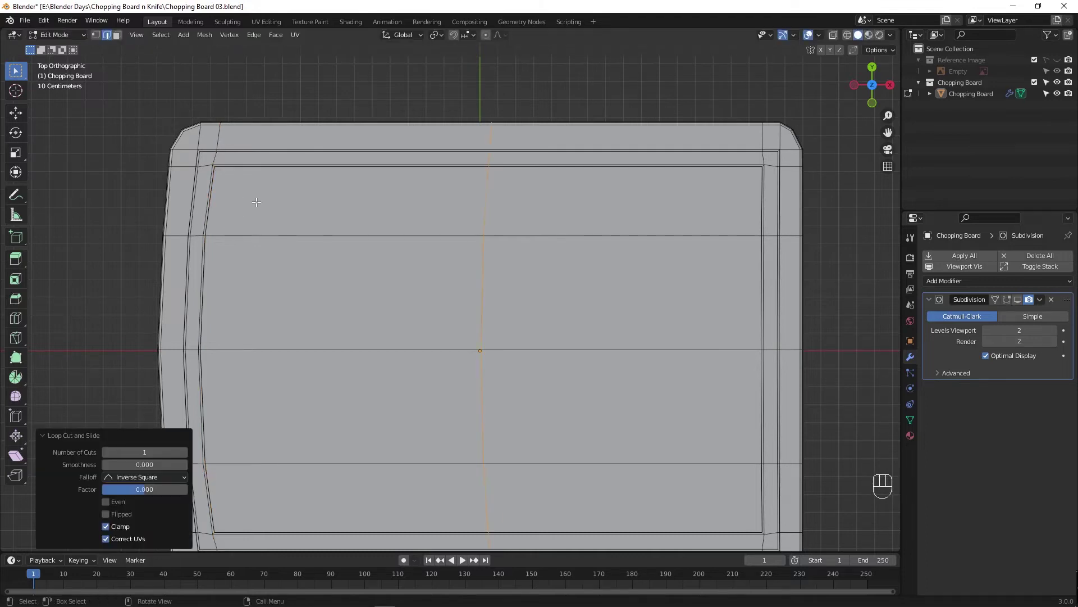
key(ctrl+z)
key(ctrl+z)
key(ctrl+z)
key(ctrl+z)
key(ctrl+z)
key(ctrl+z)
Add supporting loop cuts beside both groove edges and near the top and bottom rims, slid in close.
key(ctrl+r)
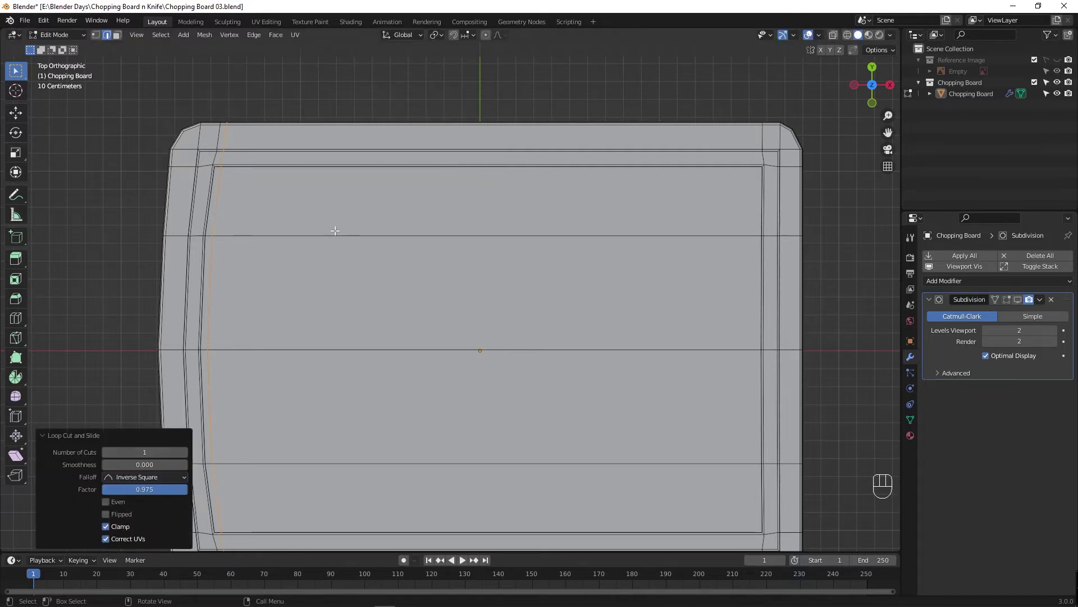
key(ctrl+r)
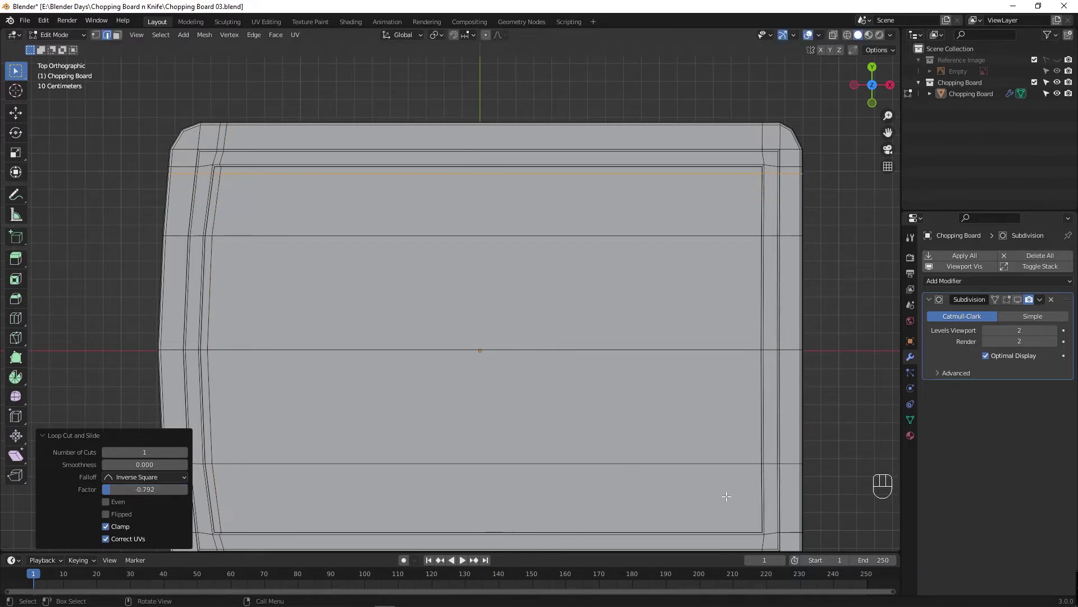
key(ctrl+r)
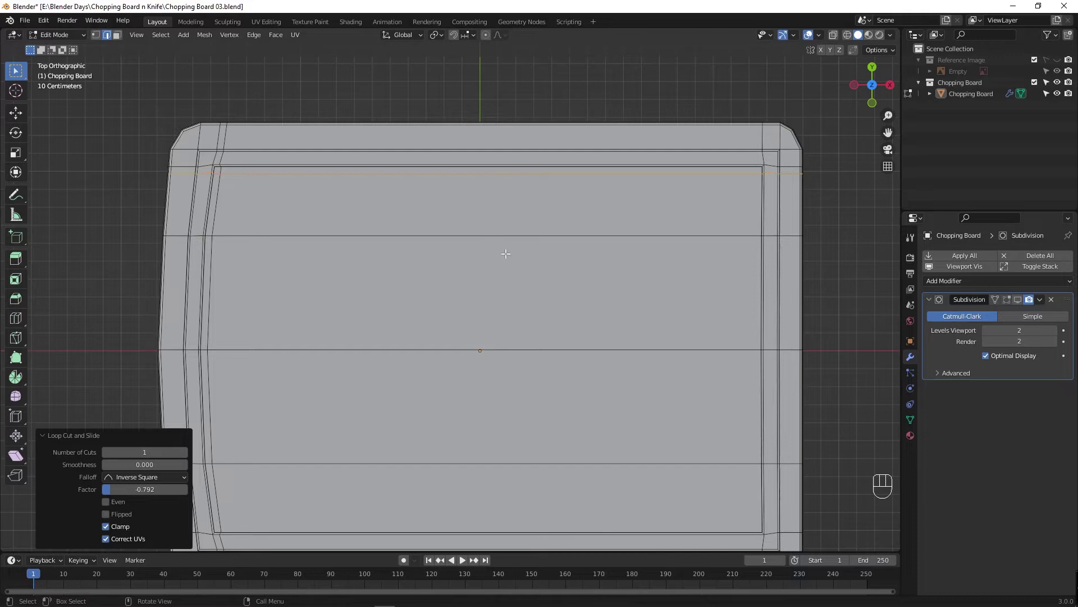
key(ctrl+z)
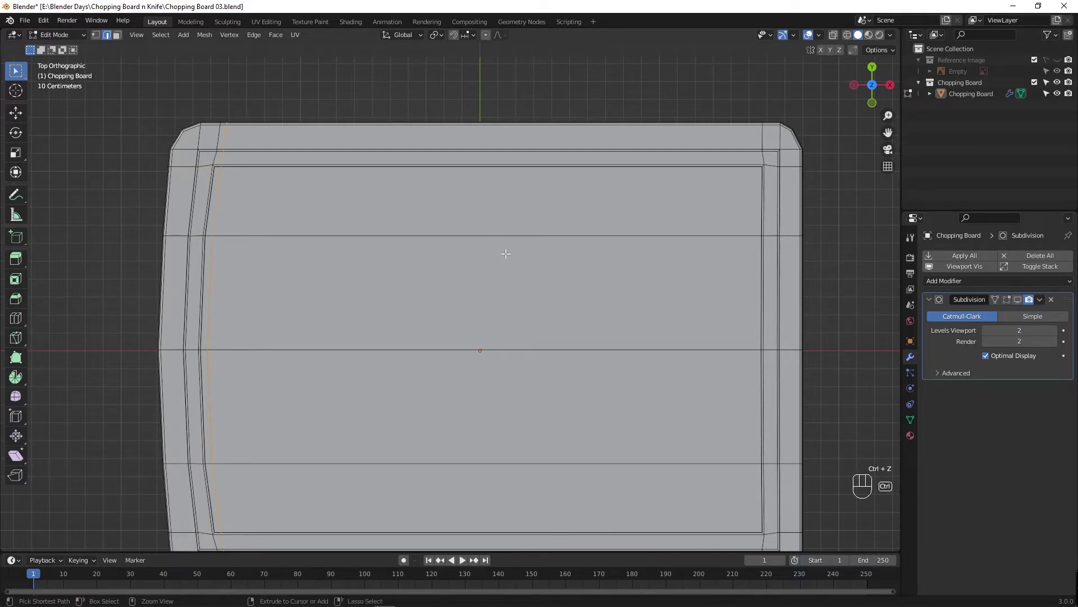
key(ctrl+r)
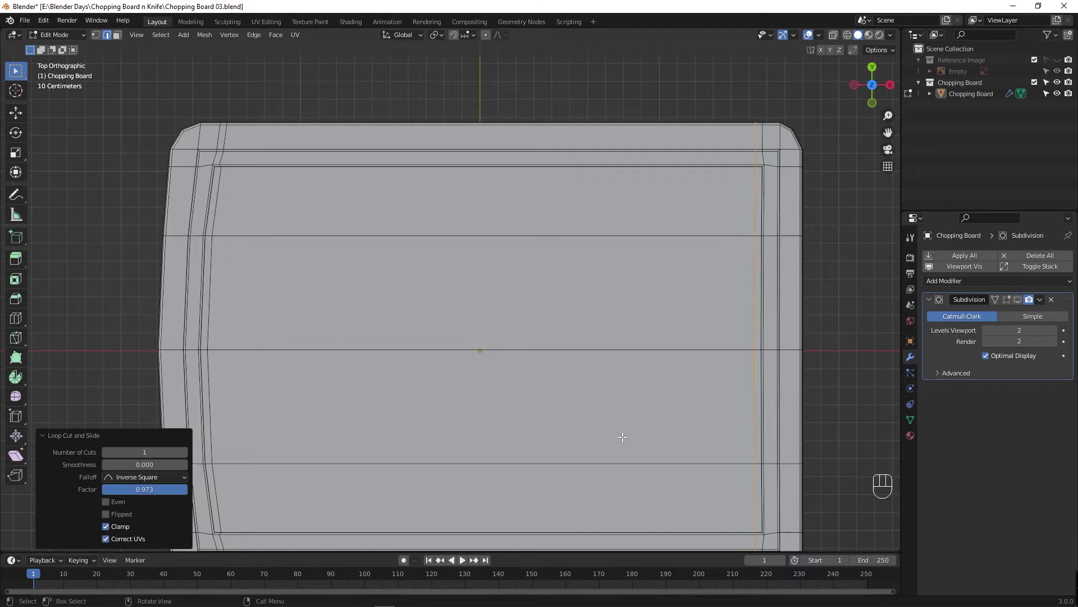
key(ctrl+r)
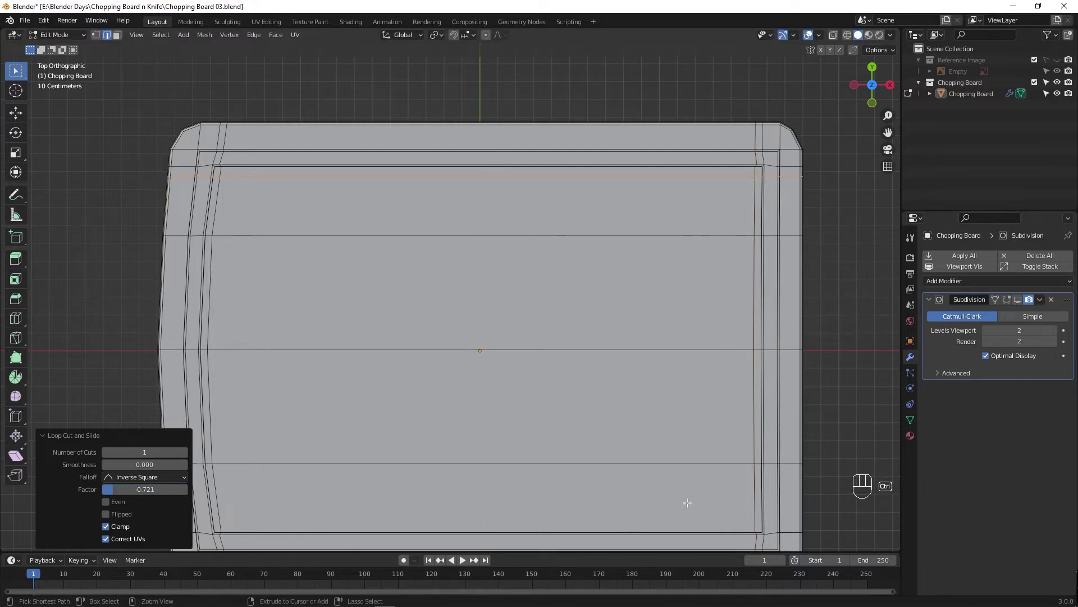
key(ctrl+r)
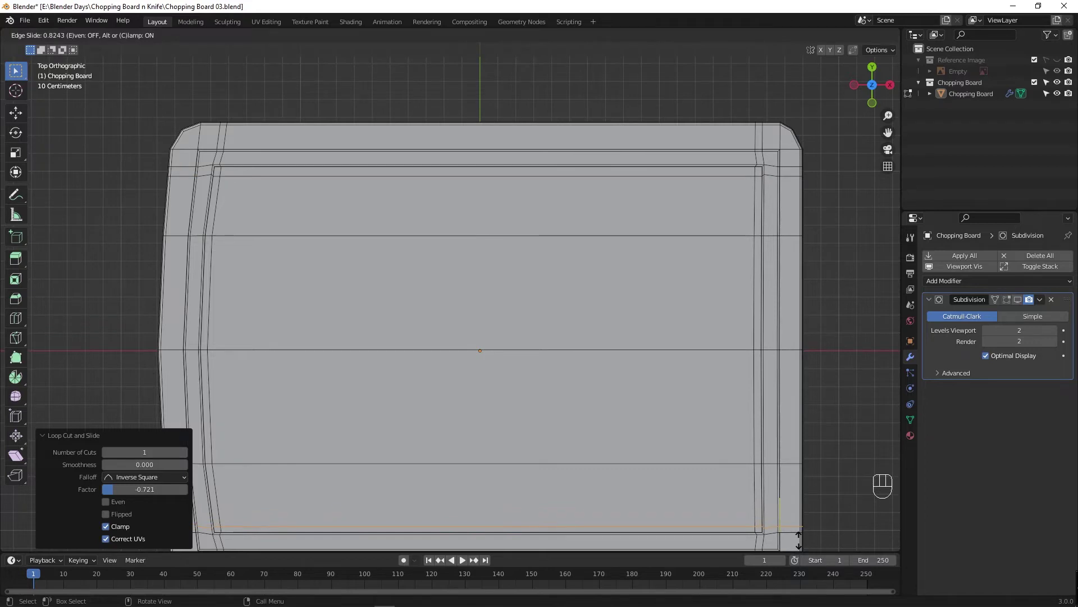
Return to Object Mode and view the smoothed board with its crisper edges.
key(Tab)
drag(419, 361, 419, 313)
drag(1020, 303, 1007, 305)
drag(413, 349, 450, 281)
click(423, 307)
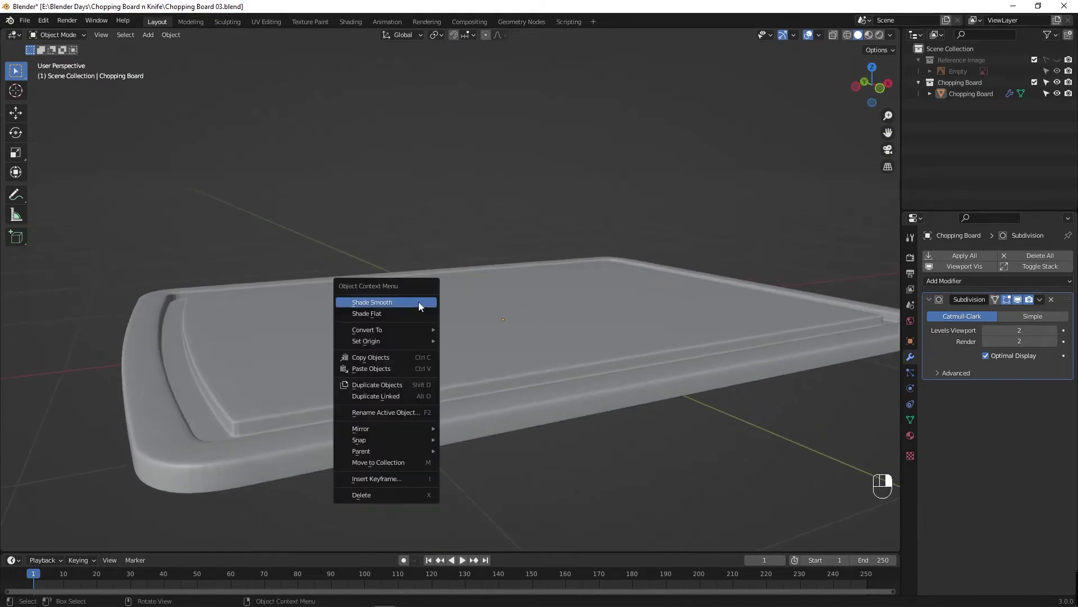
drag(357, 424, 382, 416)
middle_click(382, 416)
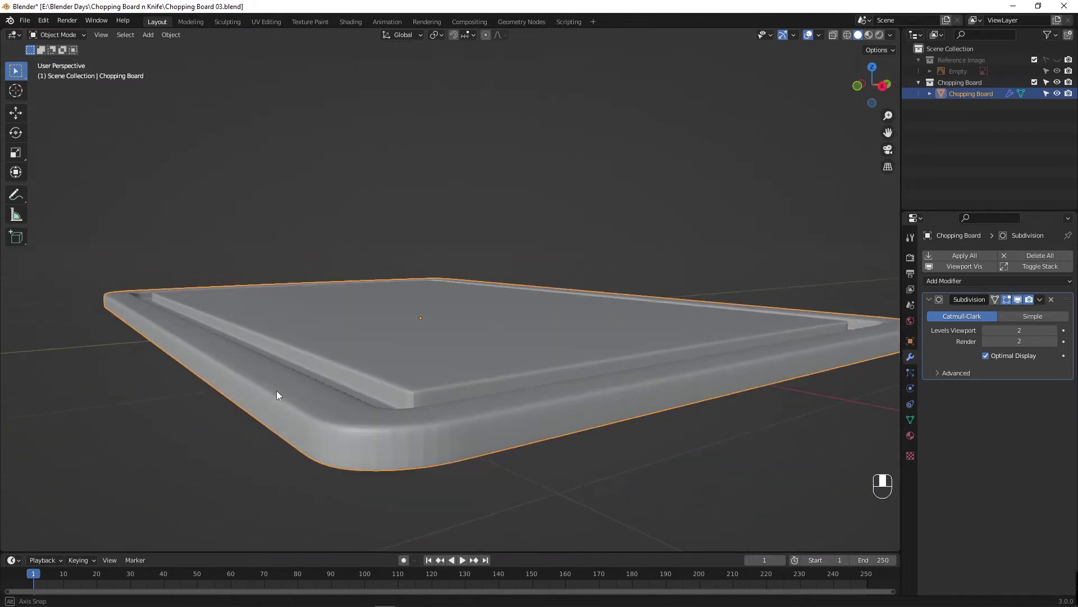
drag(328, 442, 332, 417)
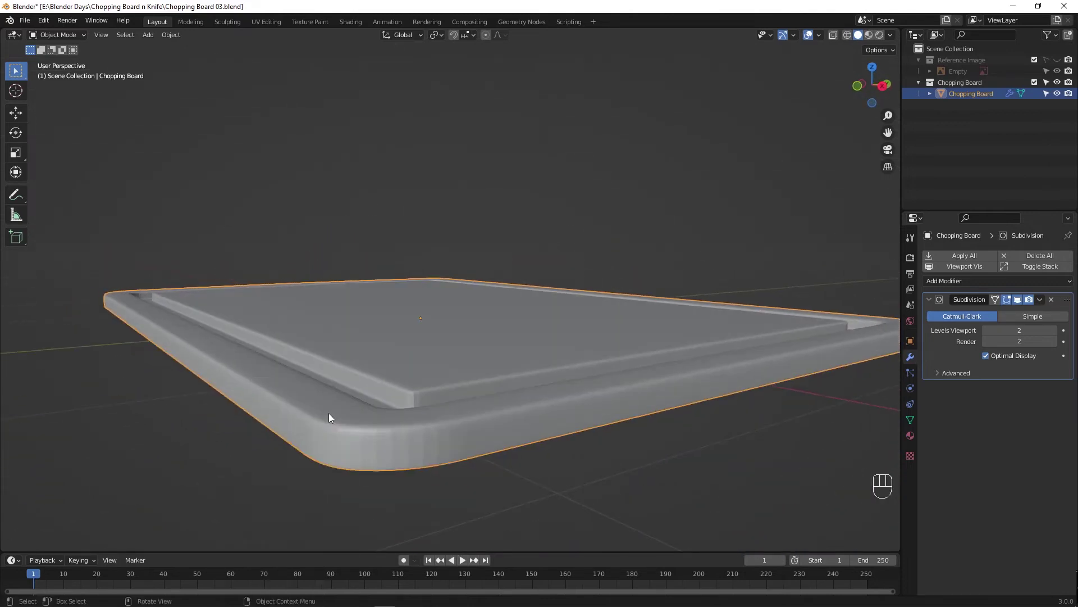
click(354, 380)
drag(355, 381, 359, 370)
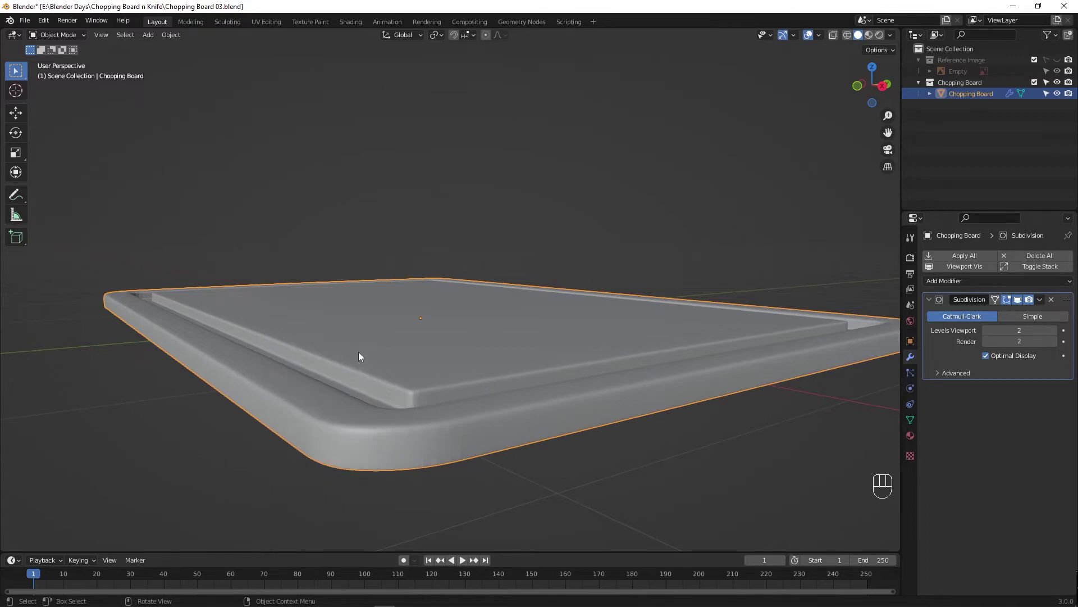
drag(302, 385, 386, 396)
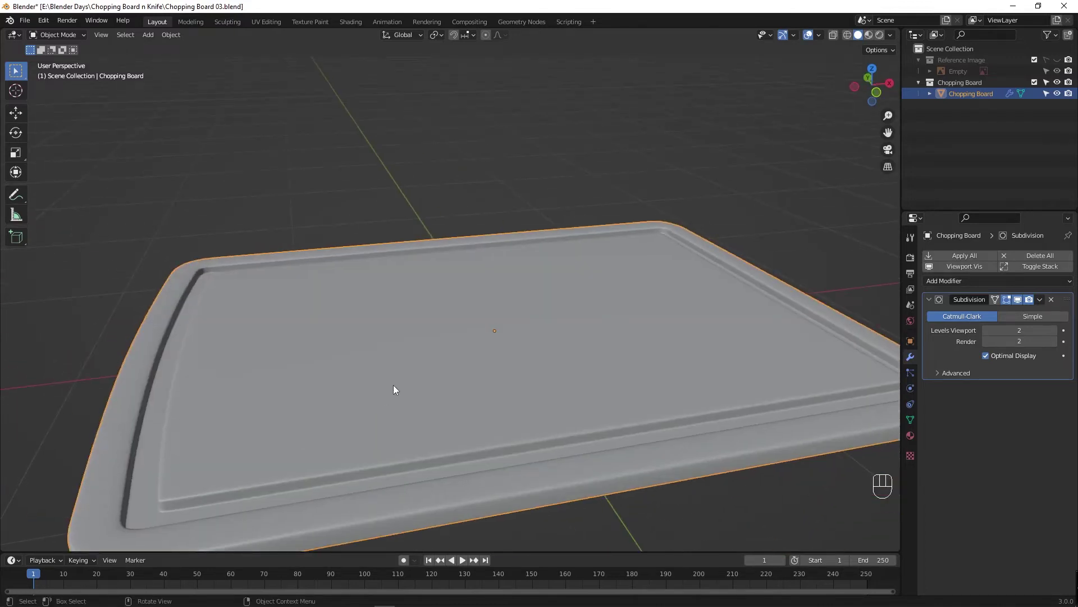
drag(503, 355, 576, 430)
middle_click(613, 384)
drag(356, 367, 362, 357)
drag(362, 356, 255, 272)
drag(255, 271, 623, 177)
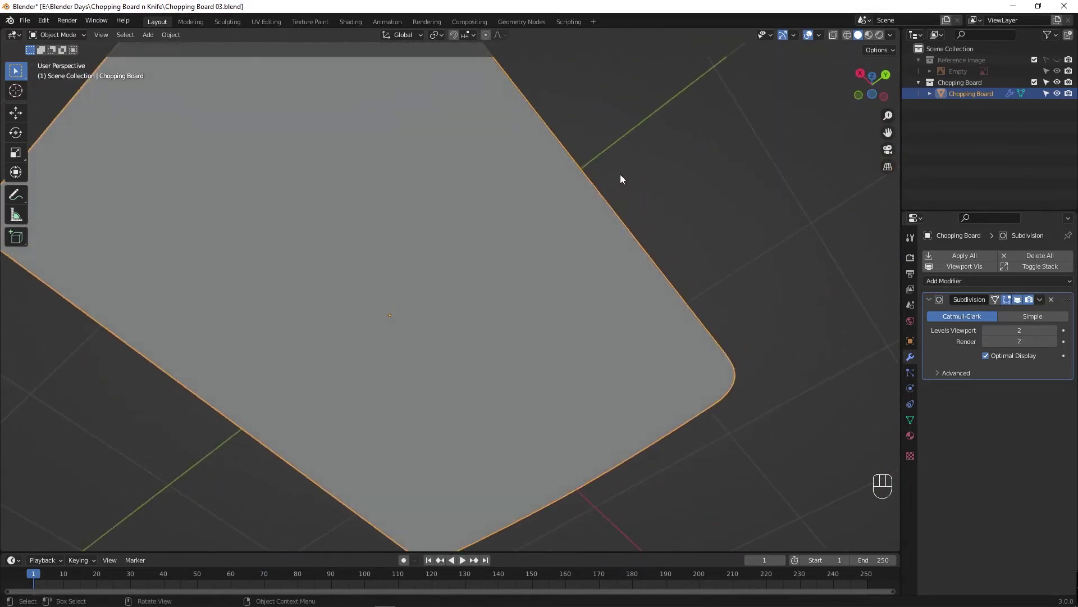
drag(453, 378, 400, 473)
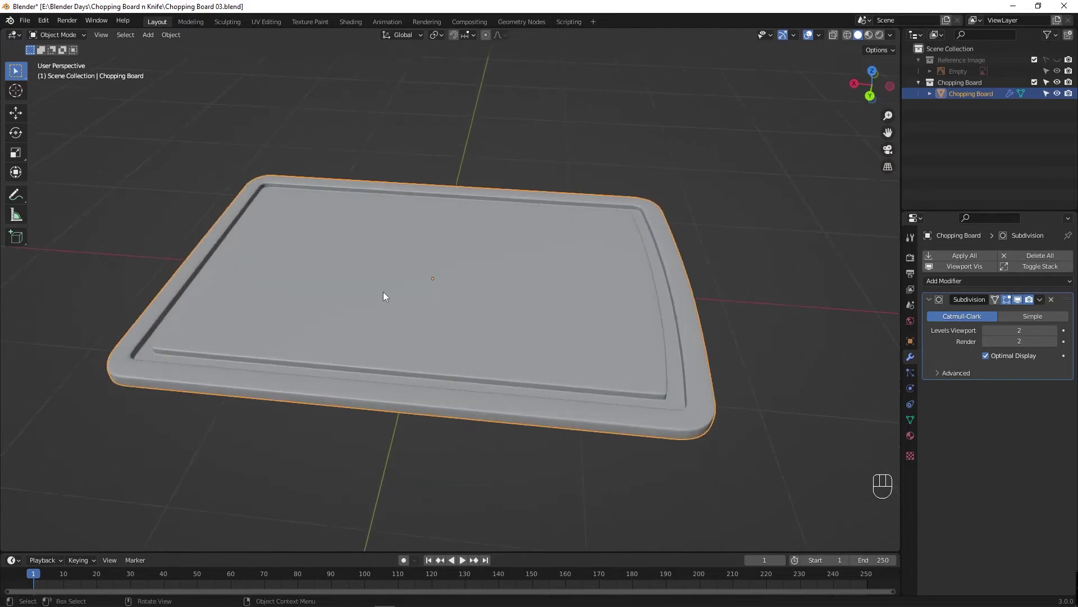
drag(424, 316, 432, 354)
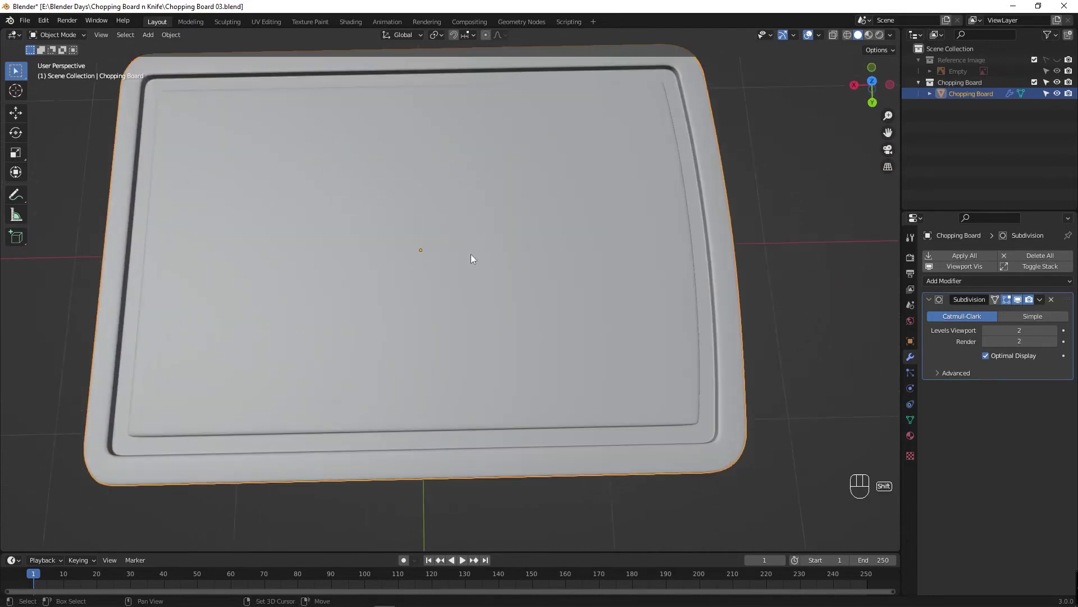
drag(506, 268, 532, 351)
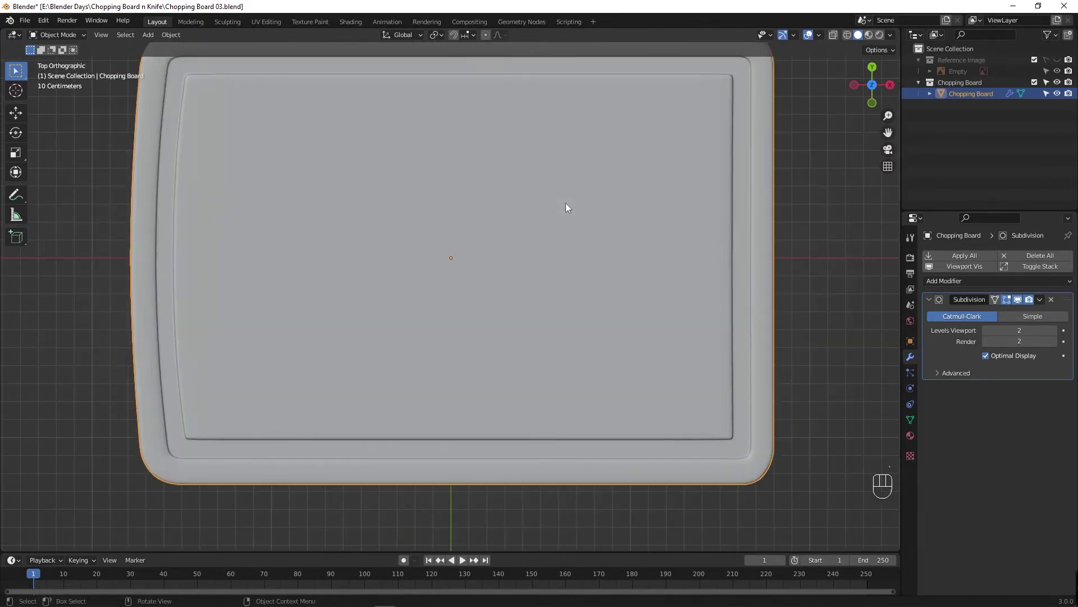
drag(446, 253, 444, 323)
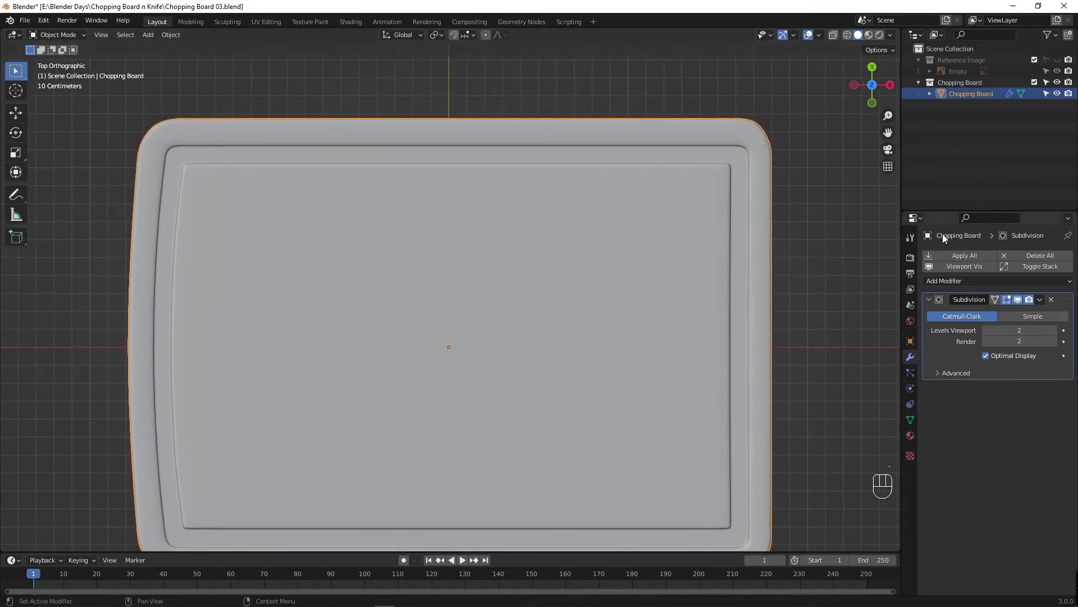
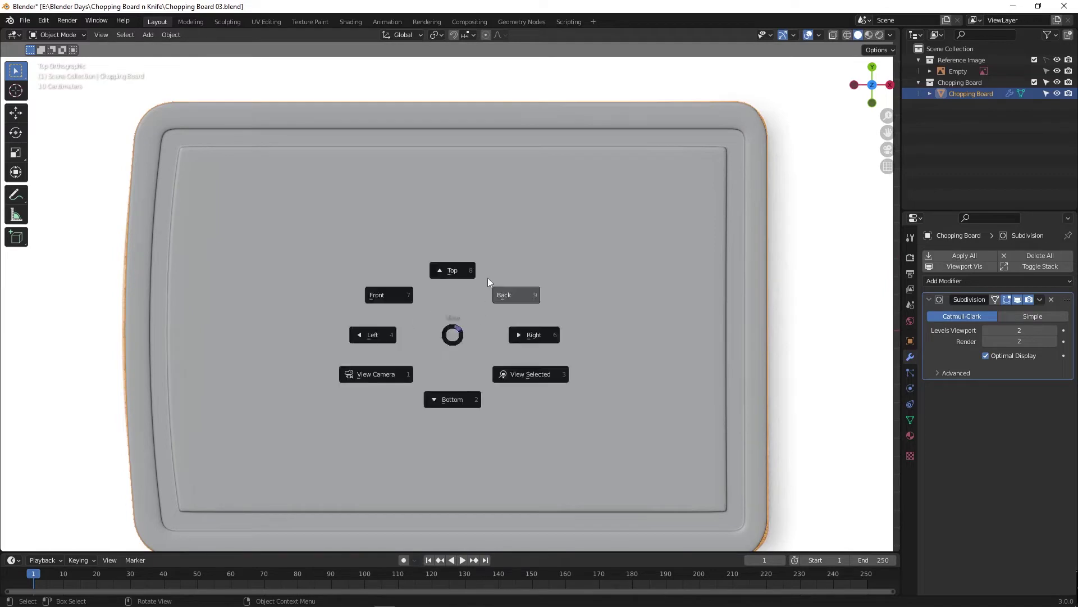
Orbit to a low side view of the board and toggle in and out of Edit Mode to check it.
key(`)
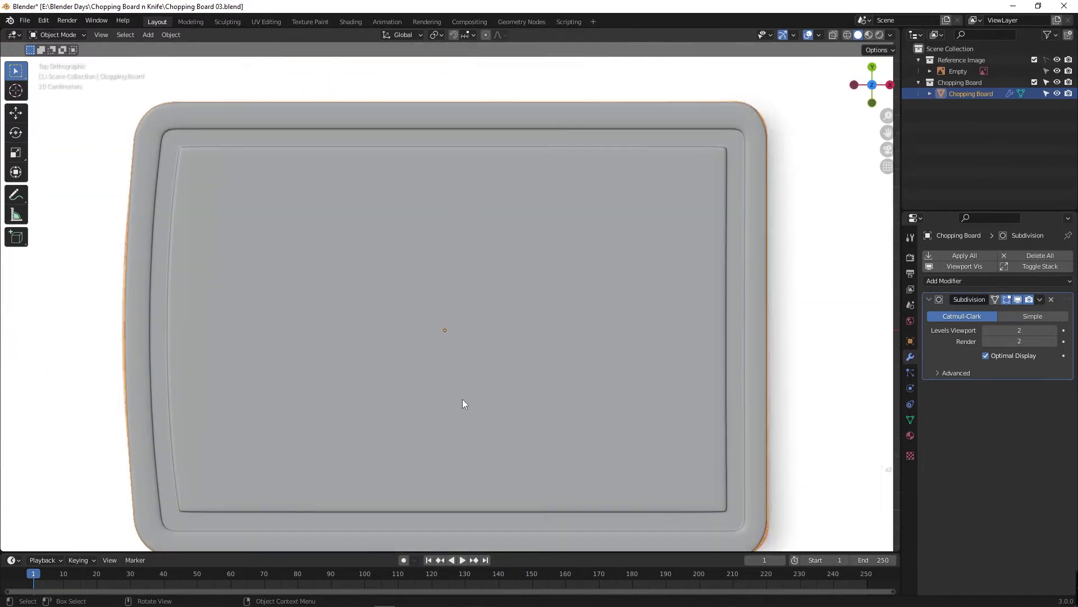
click(435, 373)
middle_click(436, 290)
drag(447, 249, 456, 257)
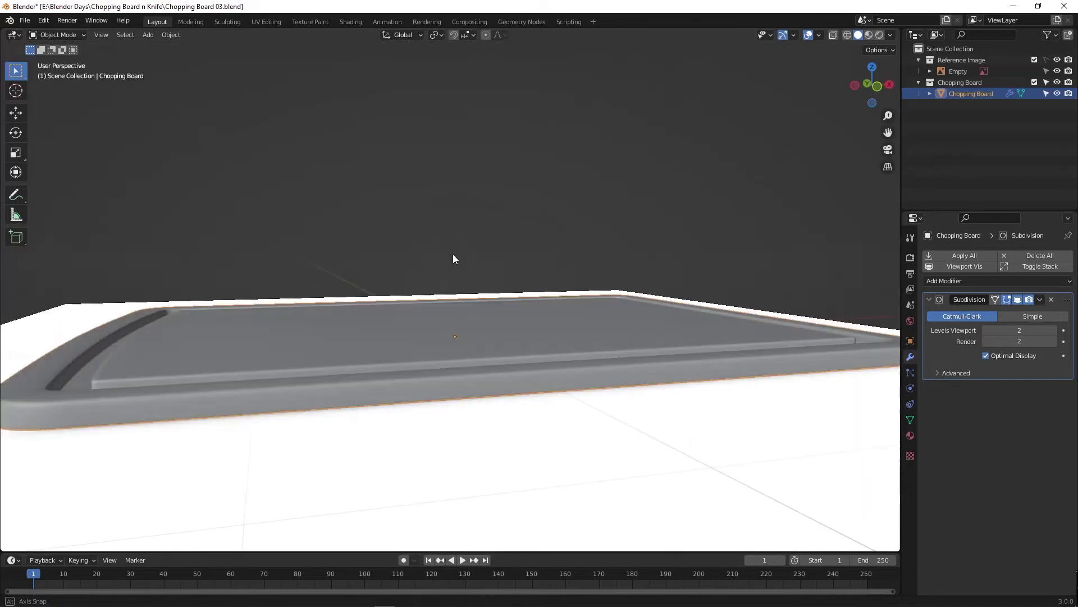
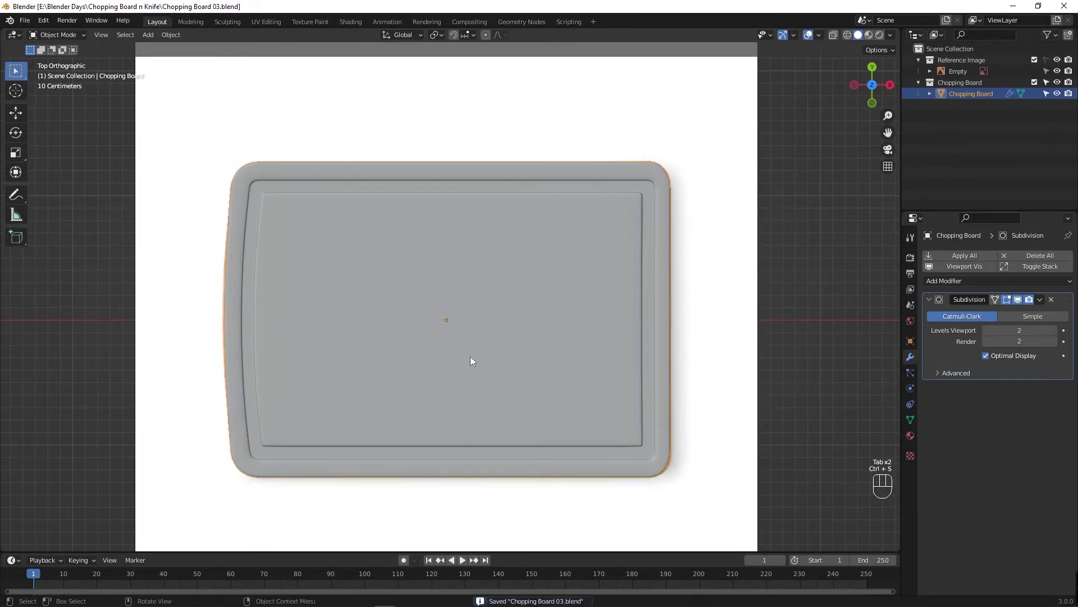
key(Tab)
key(Tab)
key(Tab)
key(Tab)
click(577, 355)
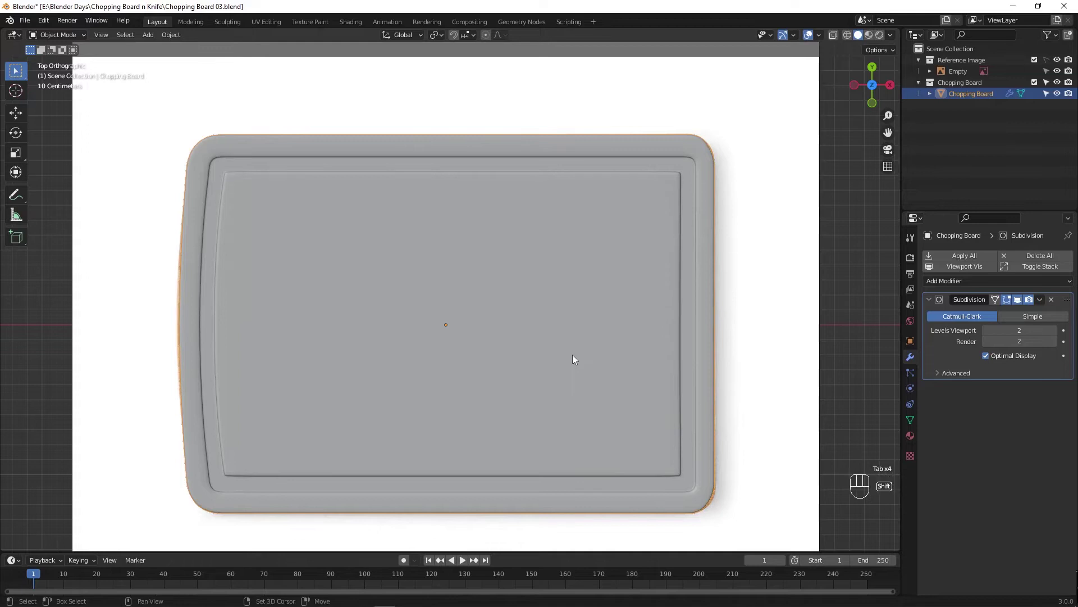
Save Chopping Board 03.blend and hide the Chopping Board in the Outliner so the reference photo shows.
key(shift+h)
drag(386, 342, 535, 234)
drag(615, 236, 658, 237)
drag(693, 240, 738, 242)
drag(848, 237, 433, 266)
key(`)
key(ctrl+s)
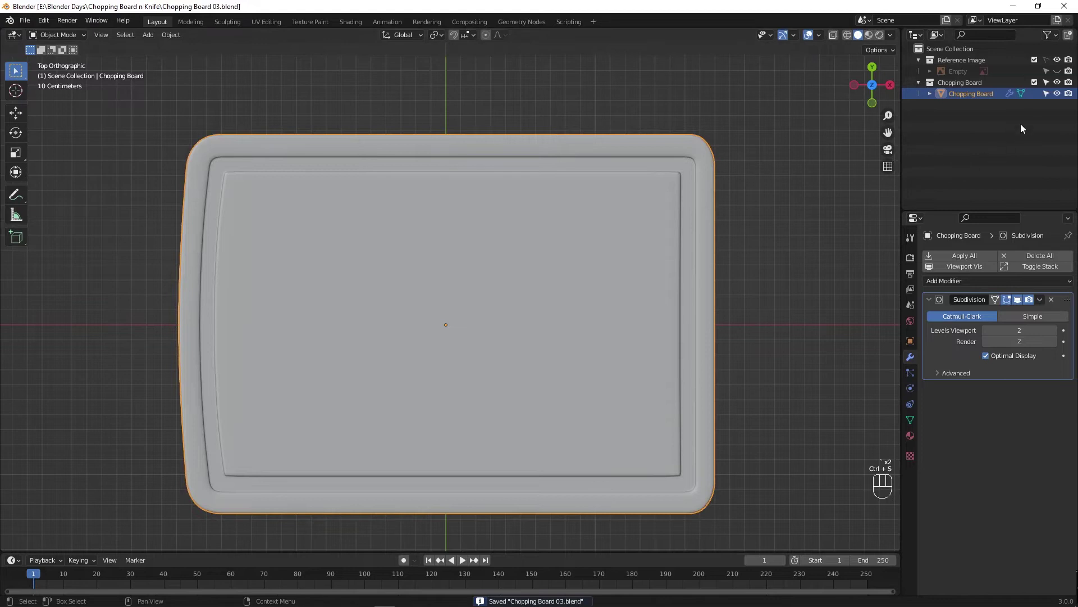
click(1059, 98)
click(1060, 75)
Save the file again with the knife-and-board reference photo filling the viewport.
key(ctrl+s)
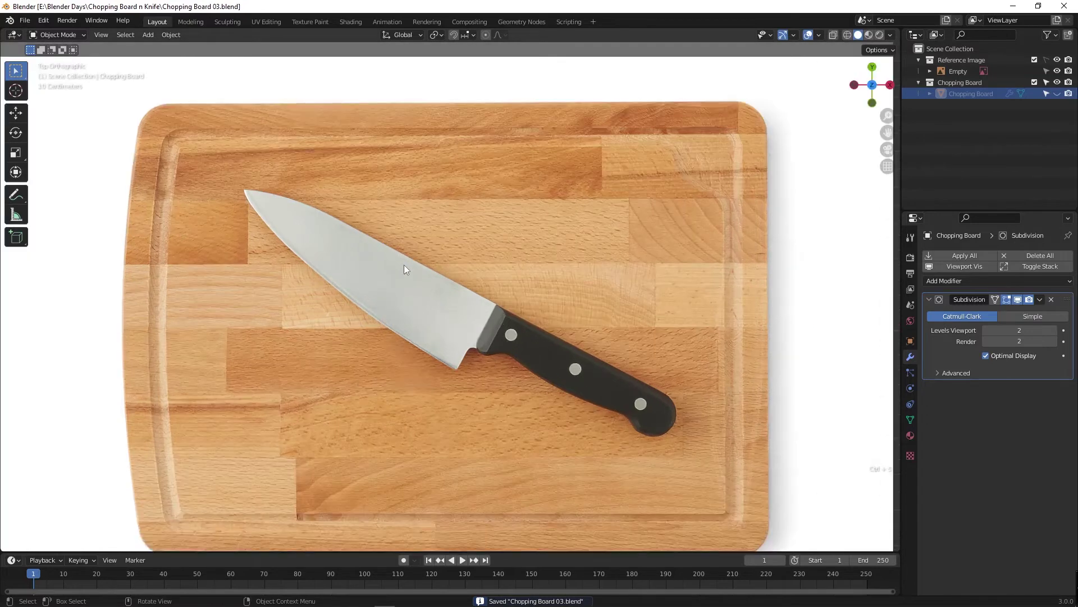
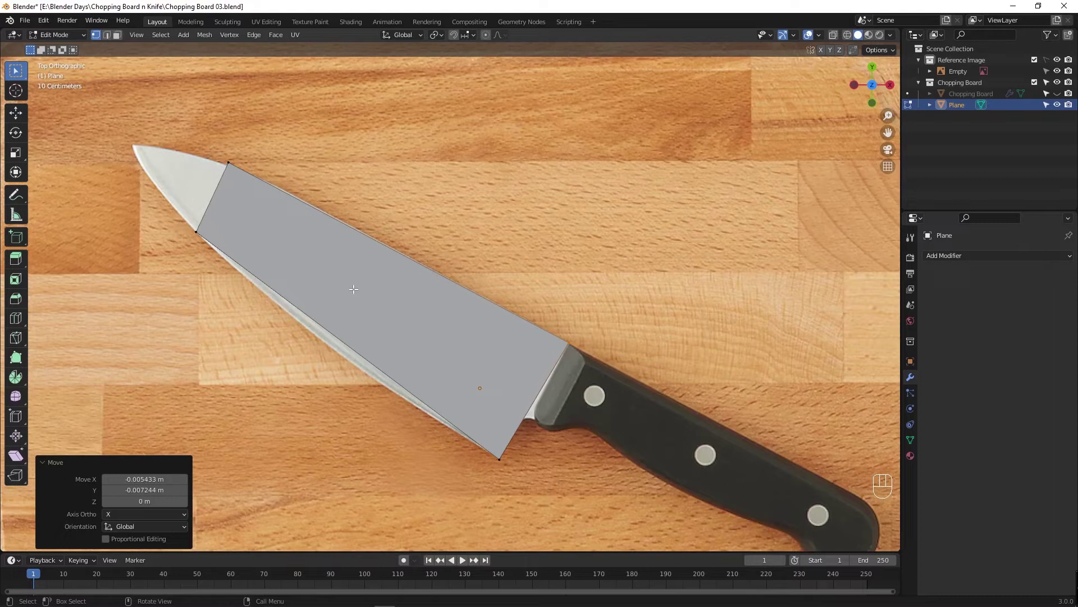
Cut three crosswise edge loops across the blade plane and scale the last to the blade width.
key(ctrl+r)
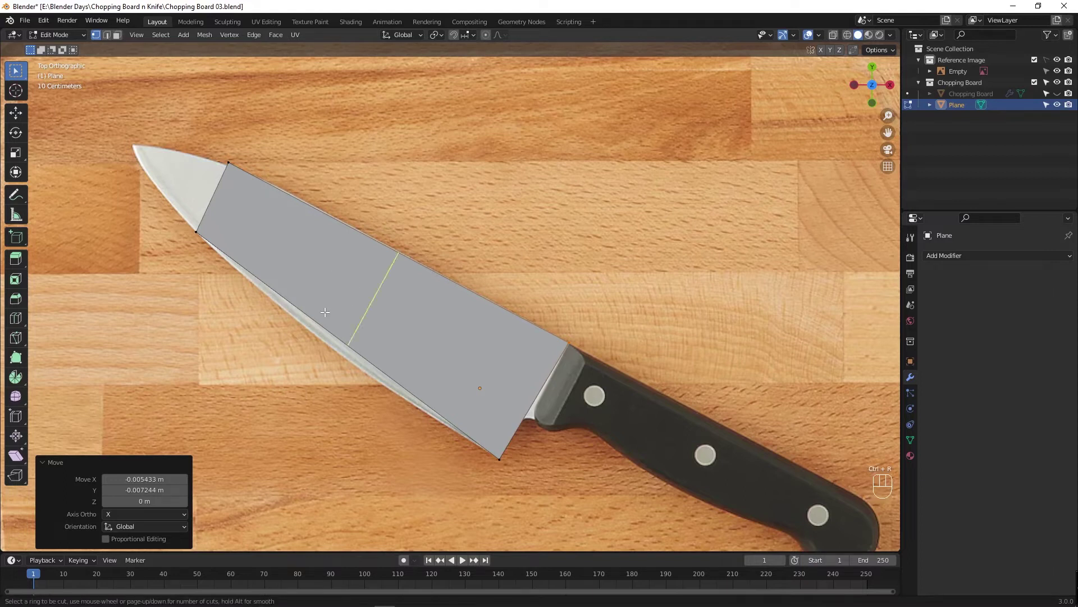
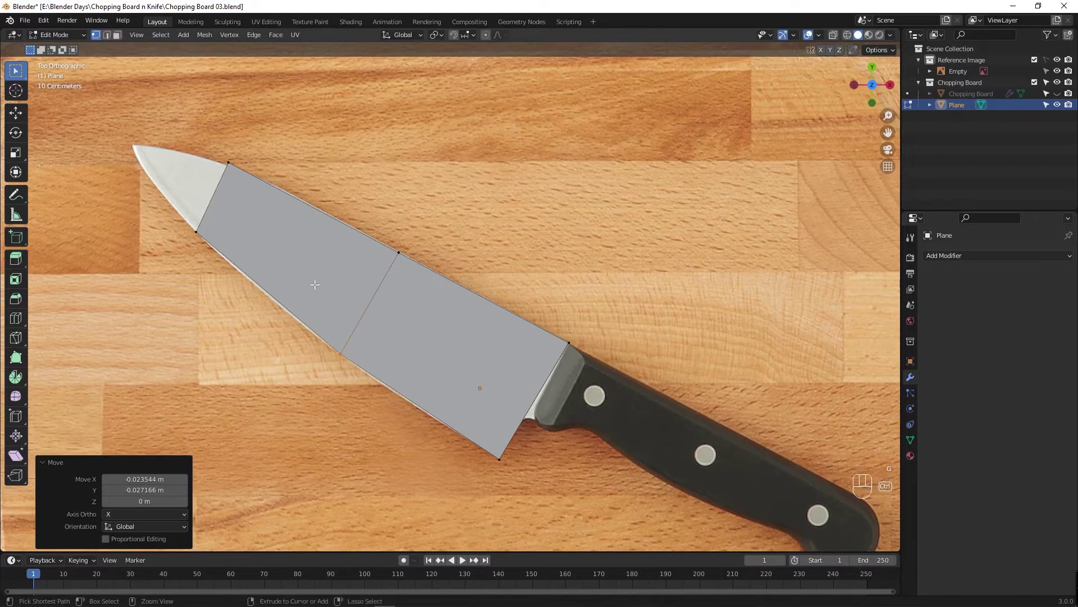
key(ctrl+r)
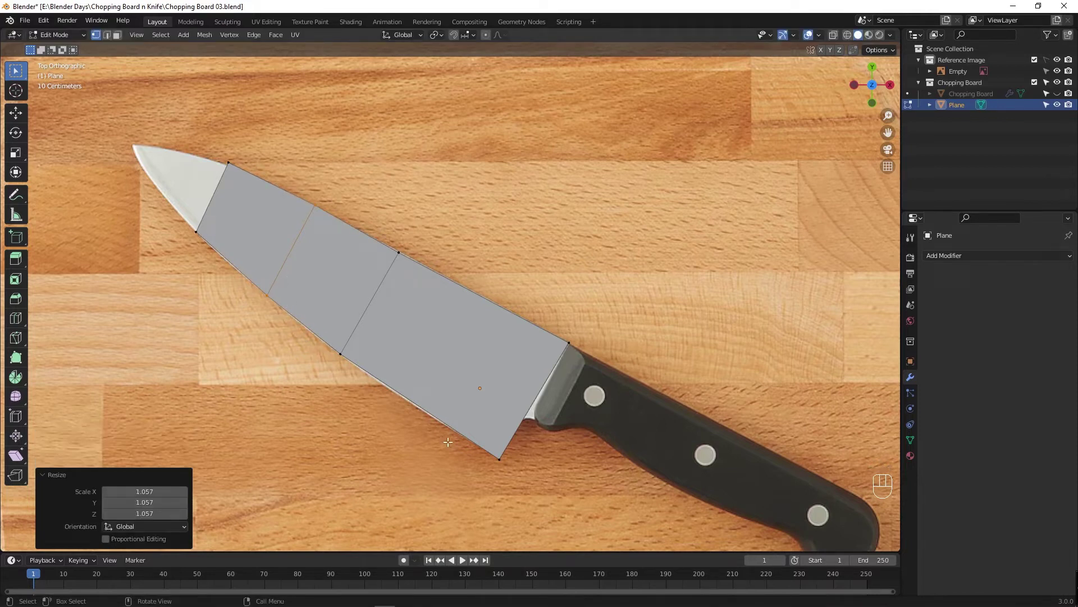
key(ctrl+r)
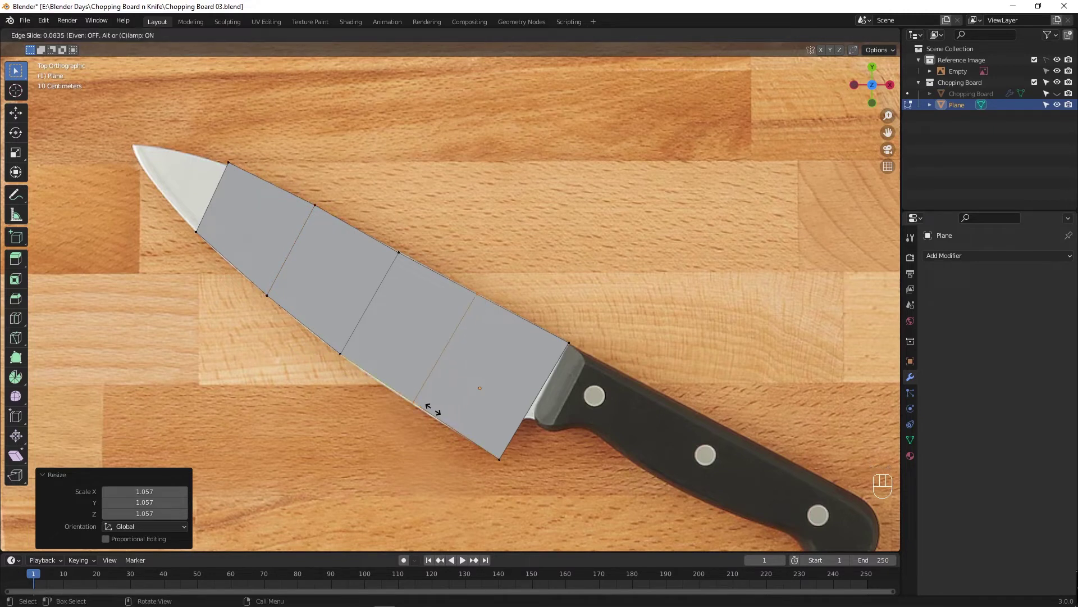
key(s)
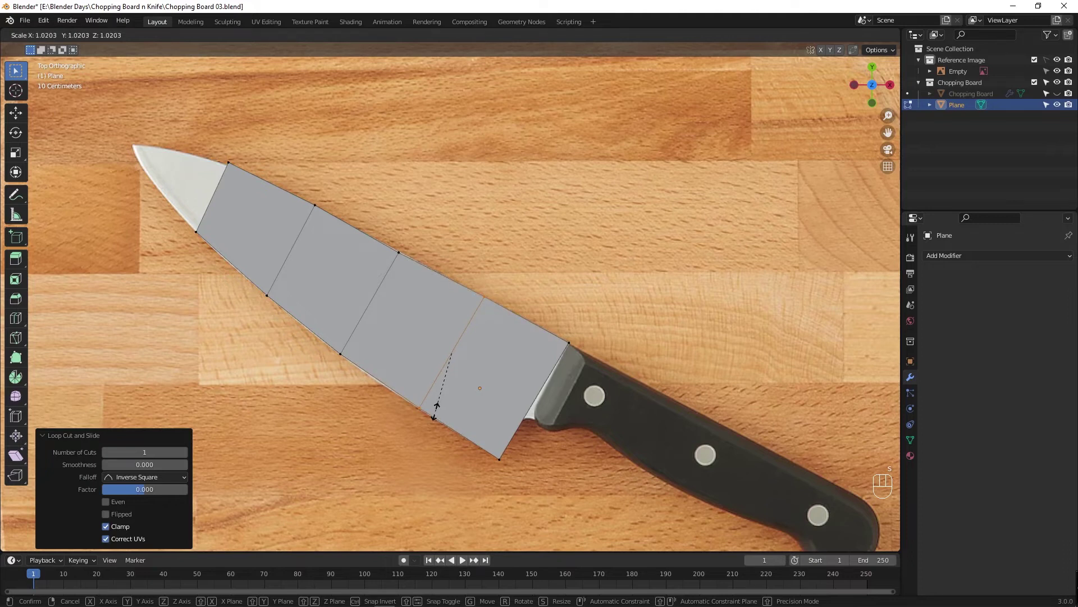
Extrude the plane's end edge toward the blade tip and scale it down into a narrow point.
drag(242, 246, 481, 372)
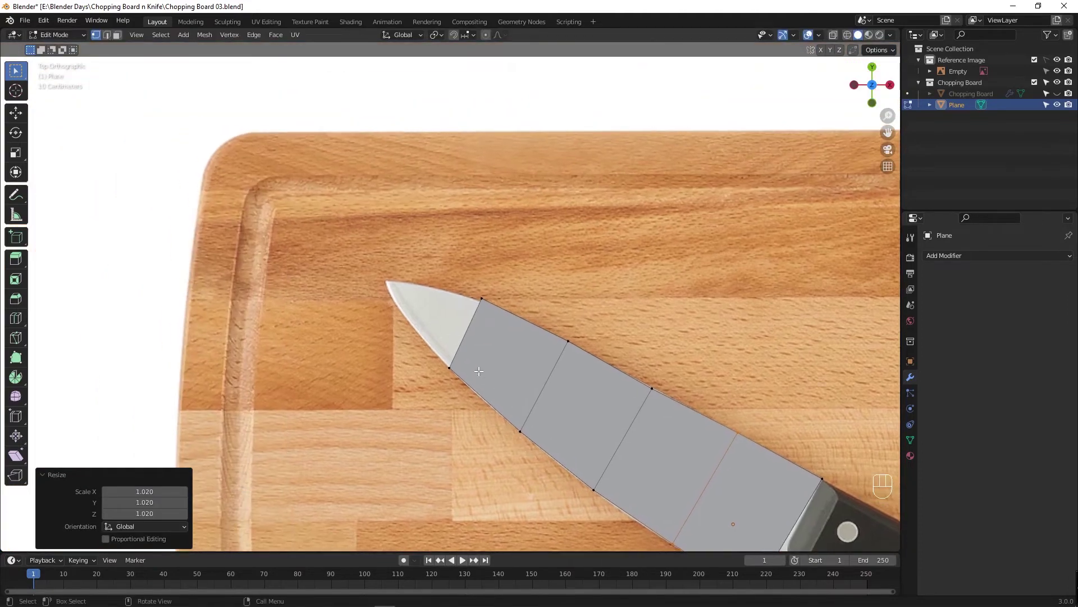
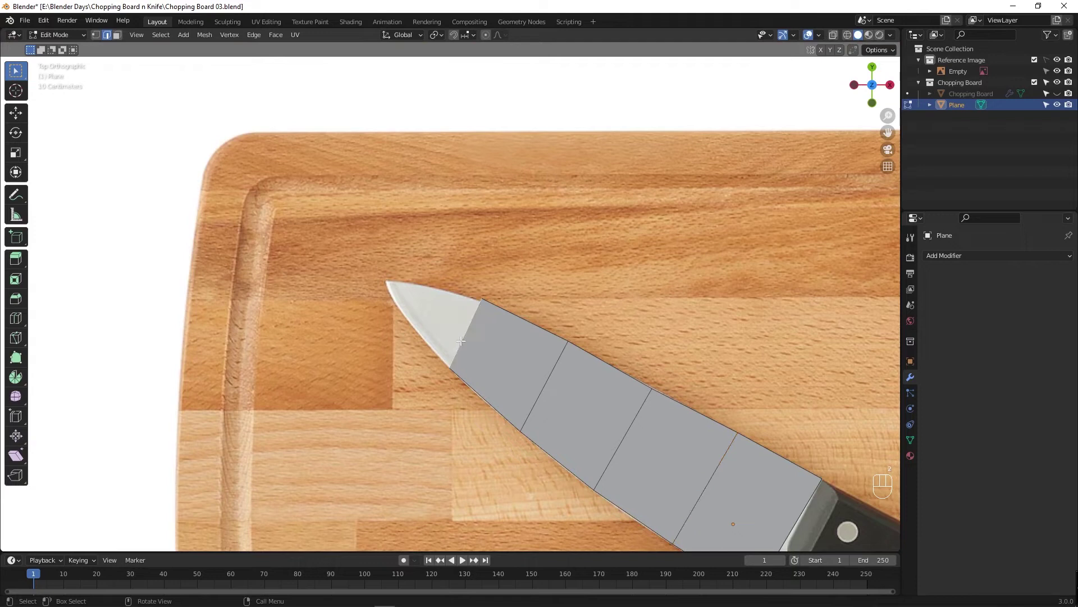
key(e)
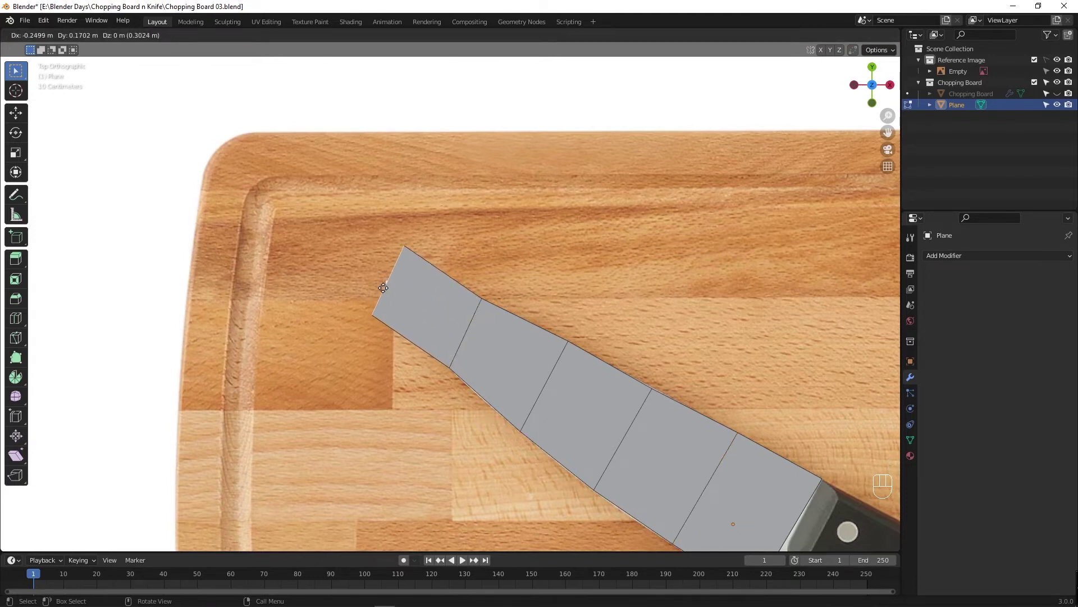
key(s)
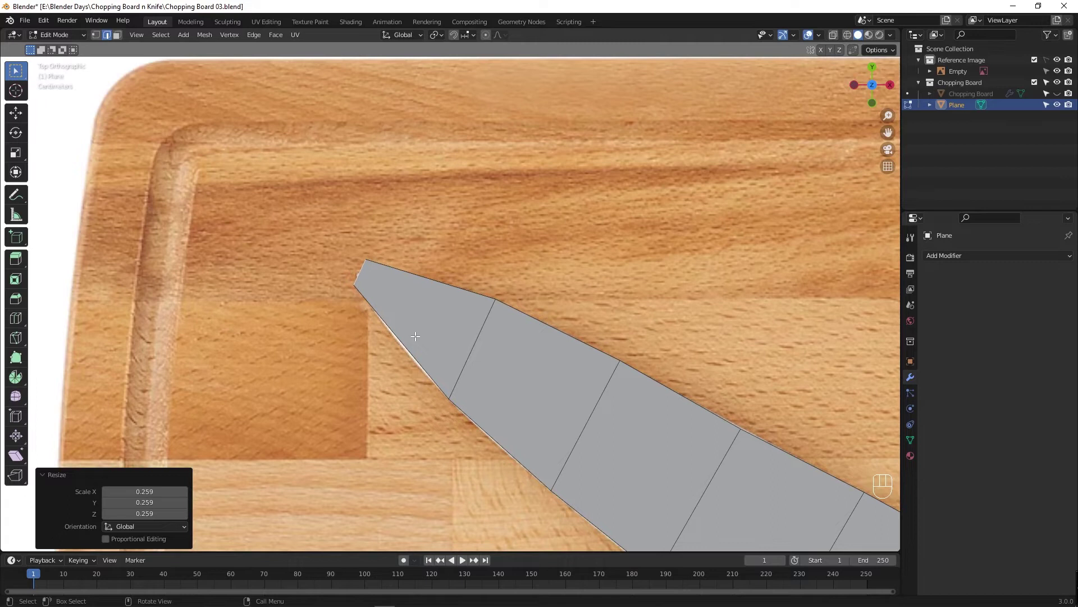
Add two edge loops near the blade tip and move their vertices onto the blade edge.
key(ctrl+r)
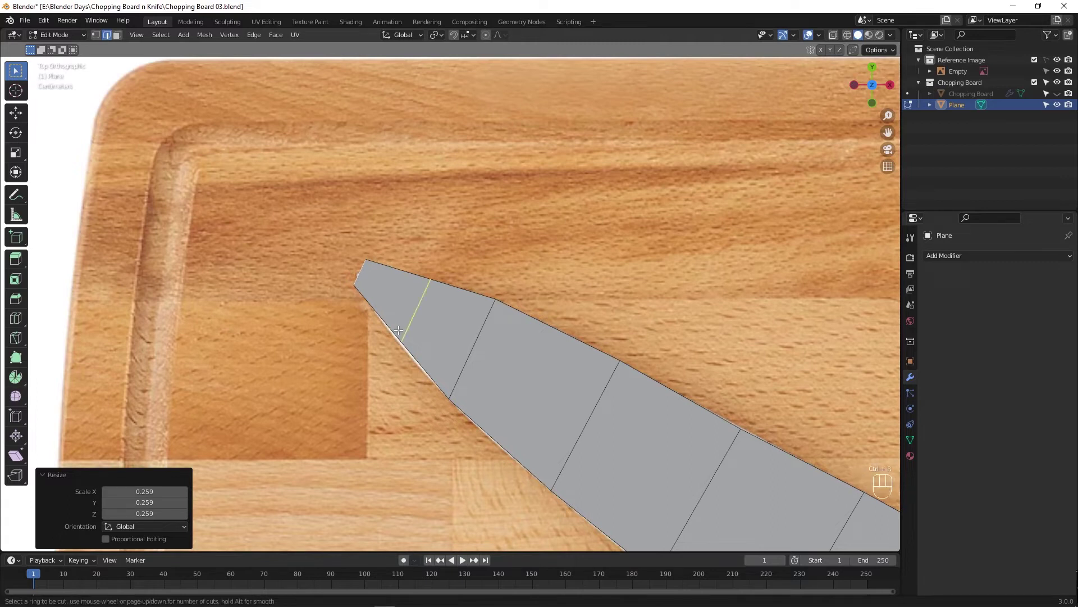
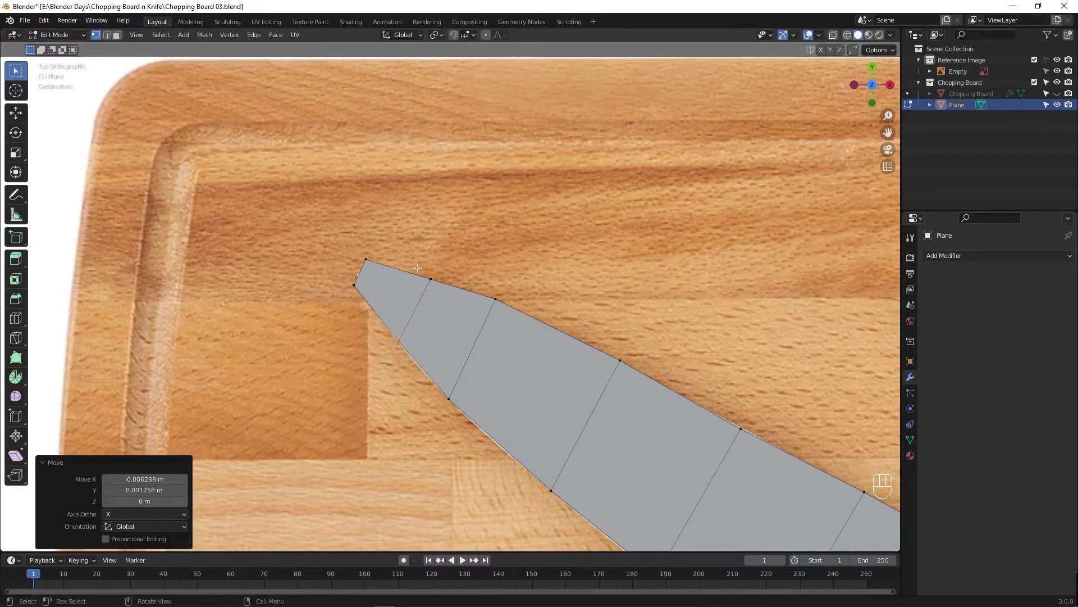
key(g)
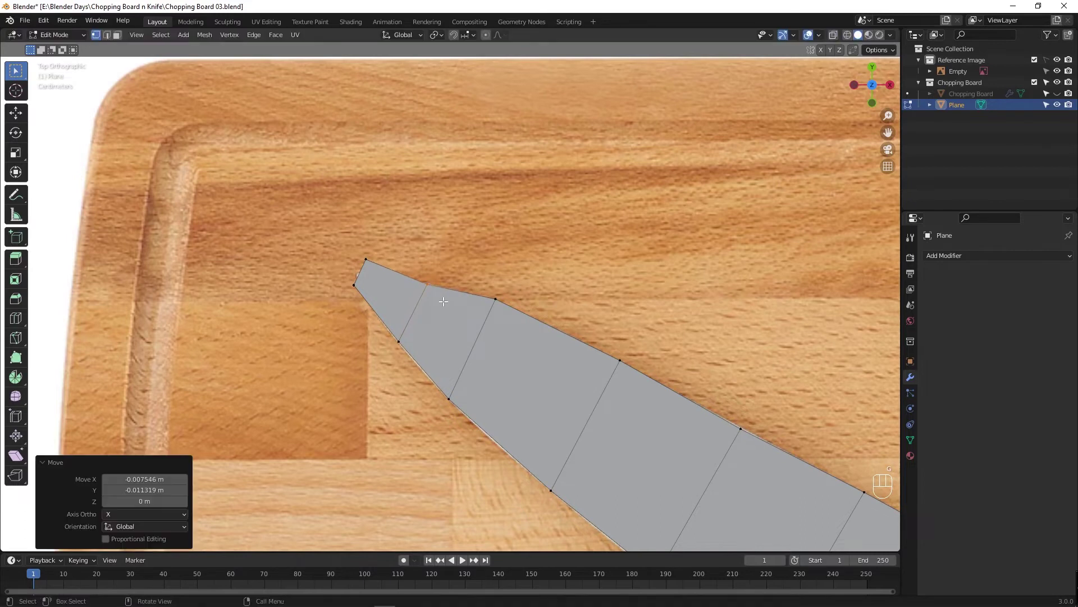
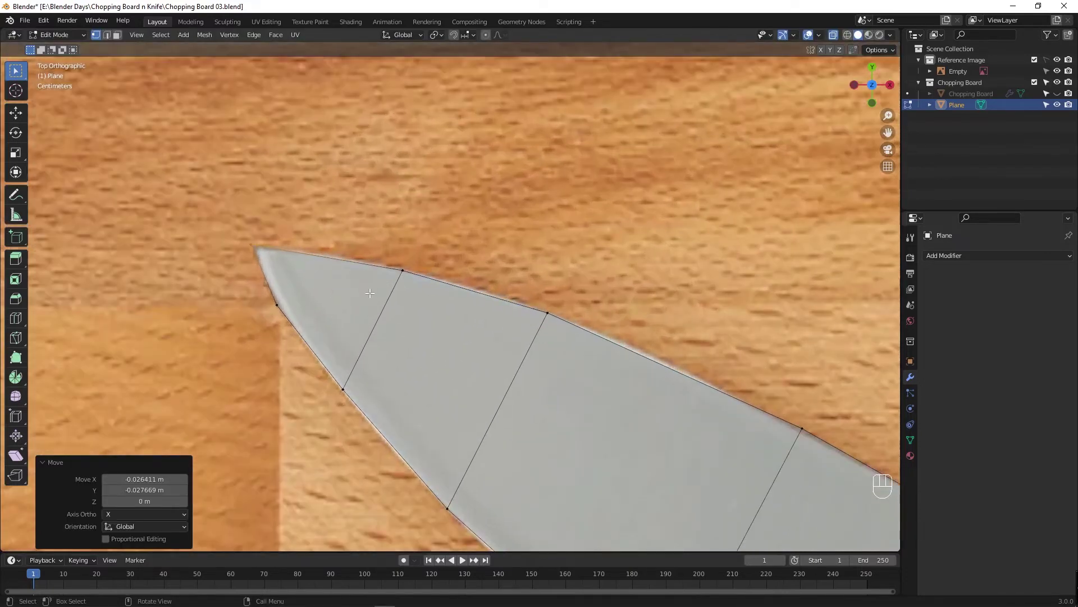
key(ctrl+r)
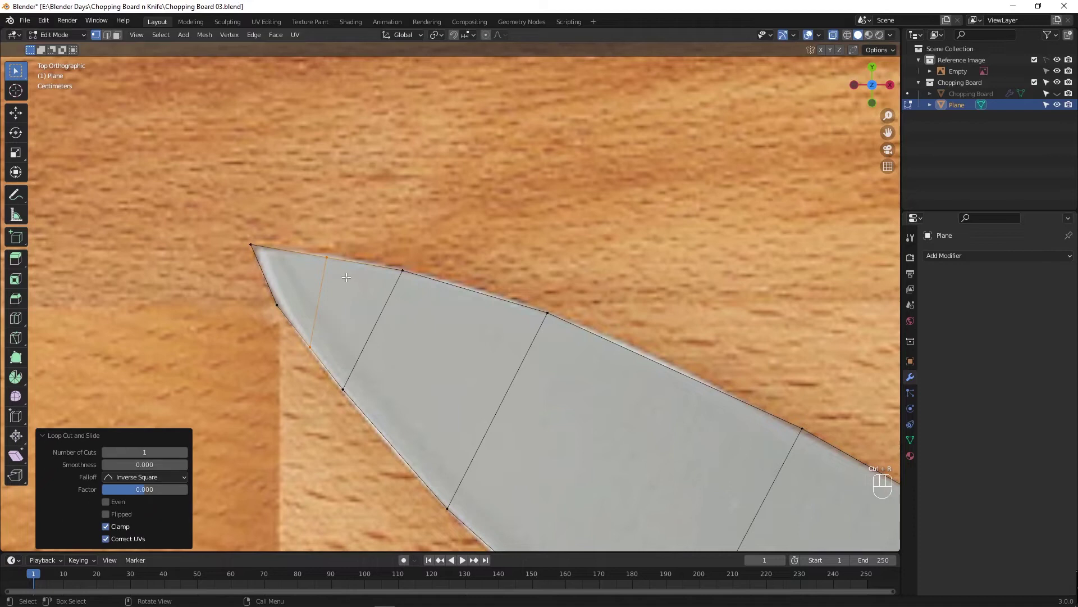
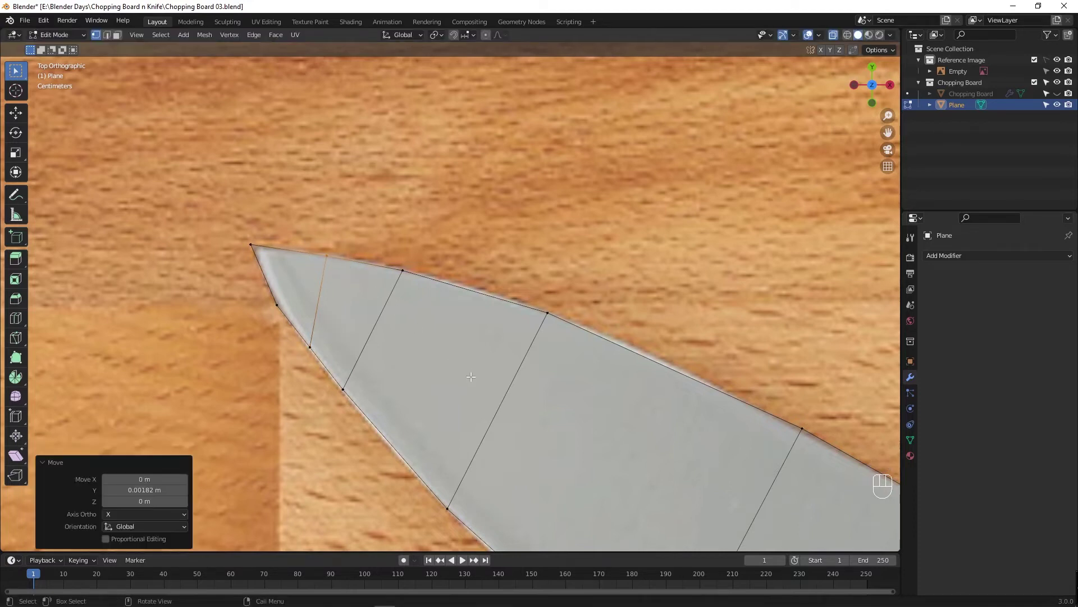
drag(543, 413, 481, 320)
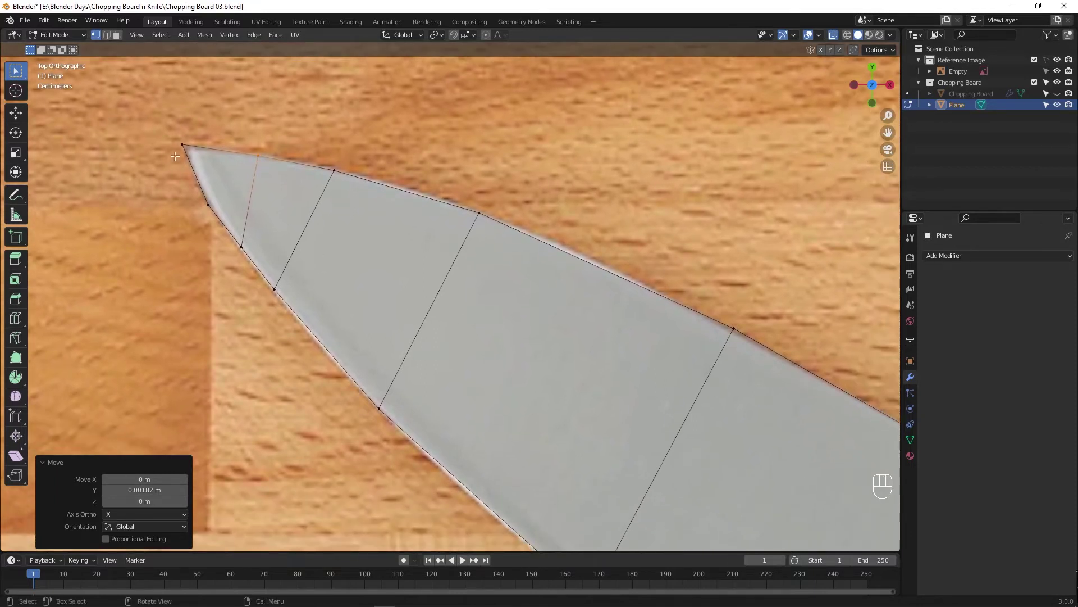
Move the tip vertex so it sits on the reference knife's point.
key(g)
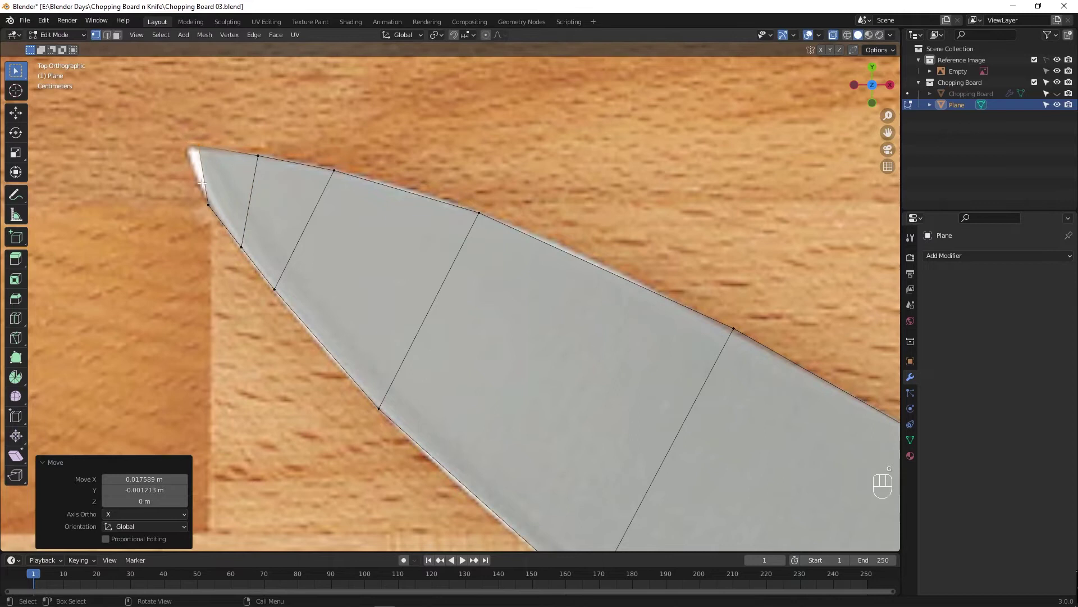
click(214, 205)
key(g)
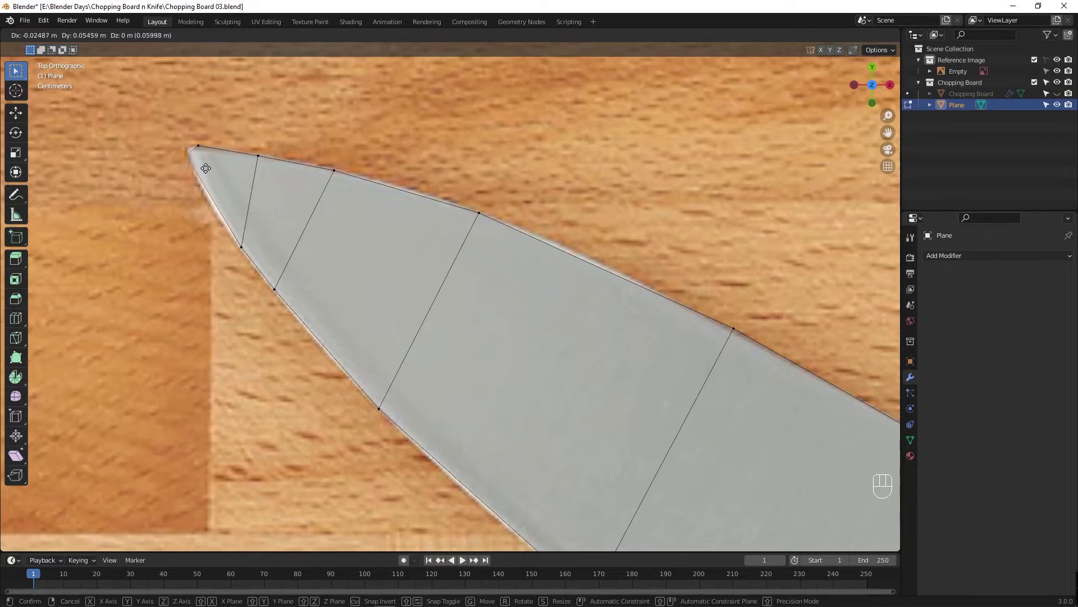
click(207, 145)
key(g)
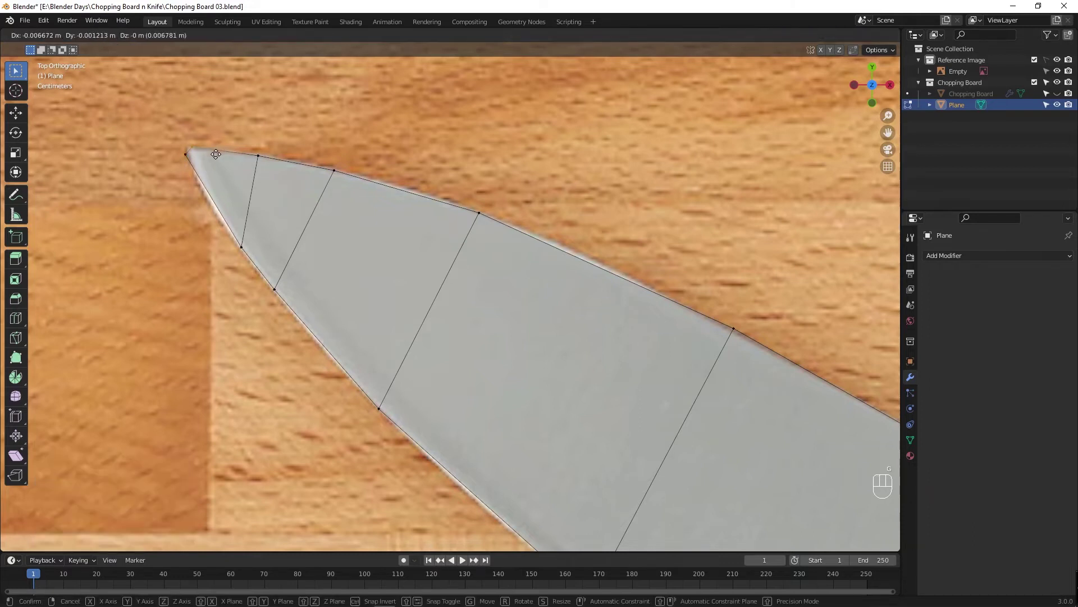
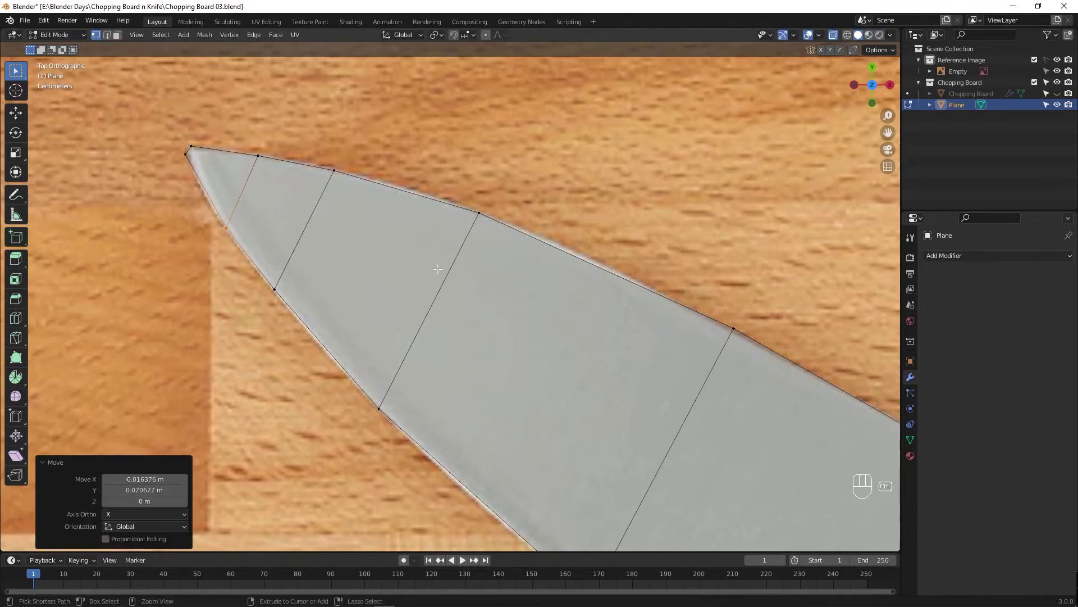
Add two cross-loops near the tip and a loop running along the blade's length.
key(ctrl+r)
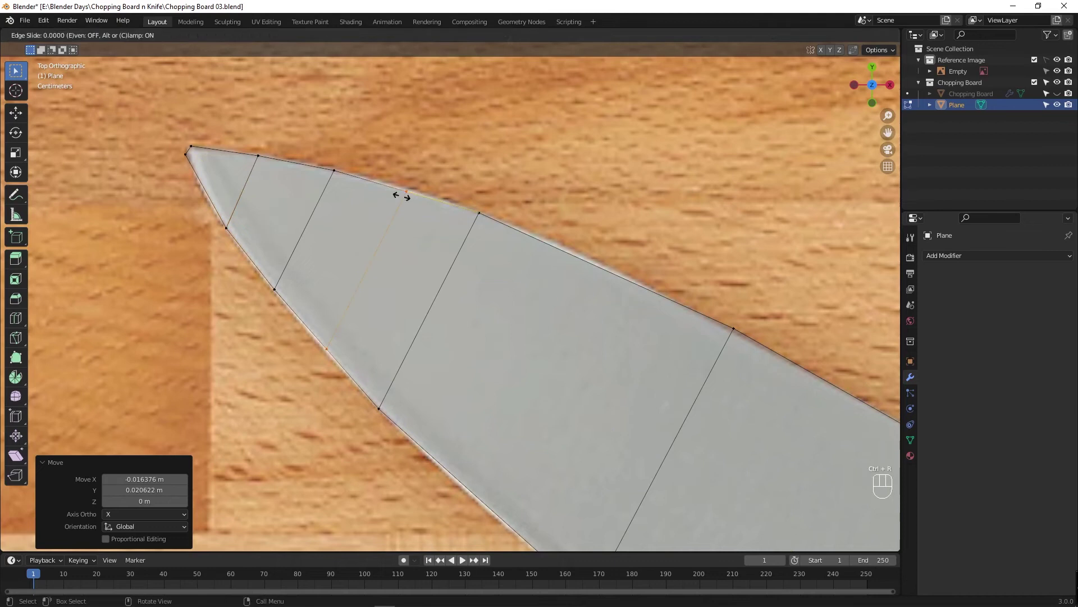
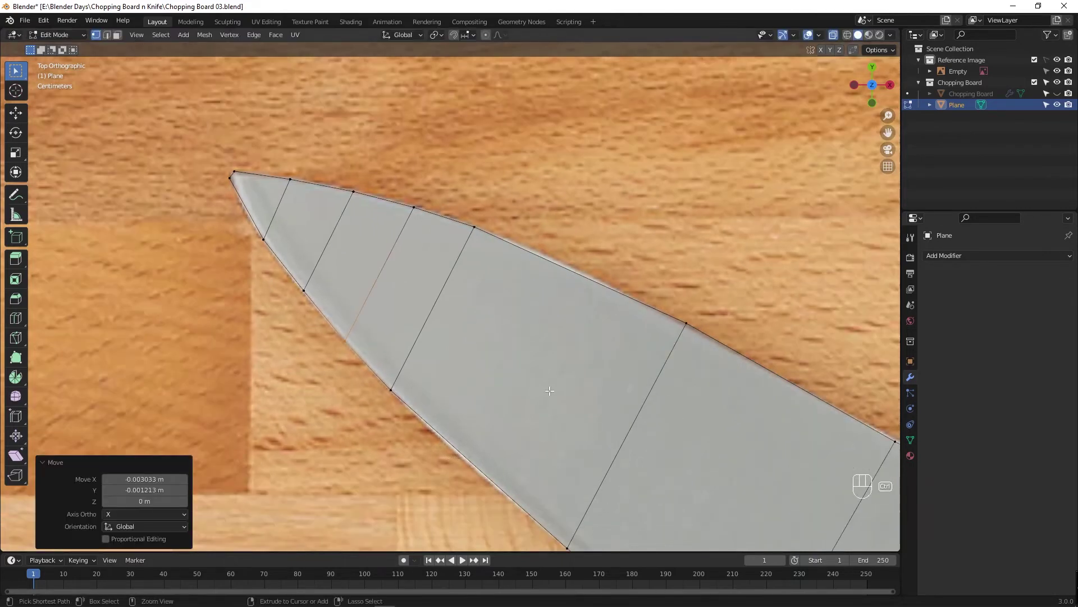
key(ctrl+r)
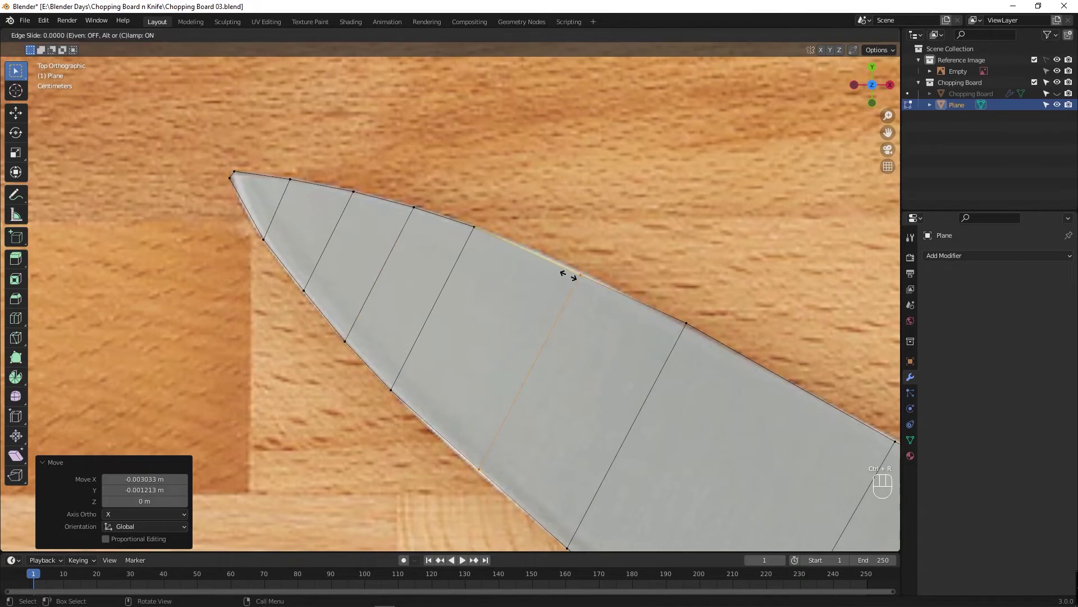
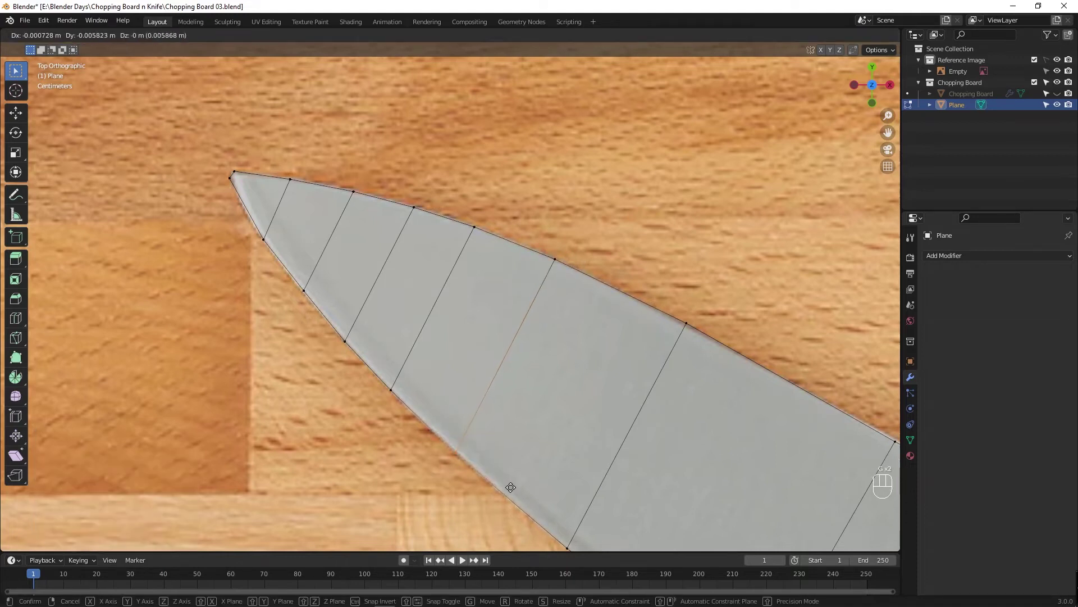
middle_click(555, 290)
drag(670, 437, 604, 362)
click(595, 350)
drag(459, 463, 565, 482)
drag(622, 389, 298, 318)
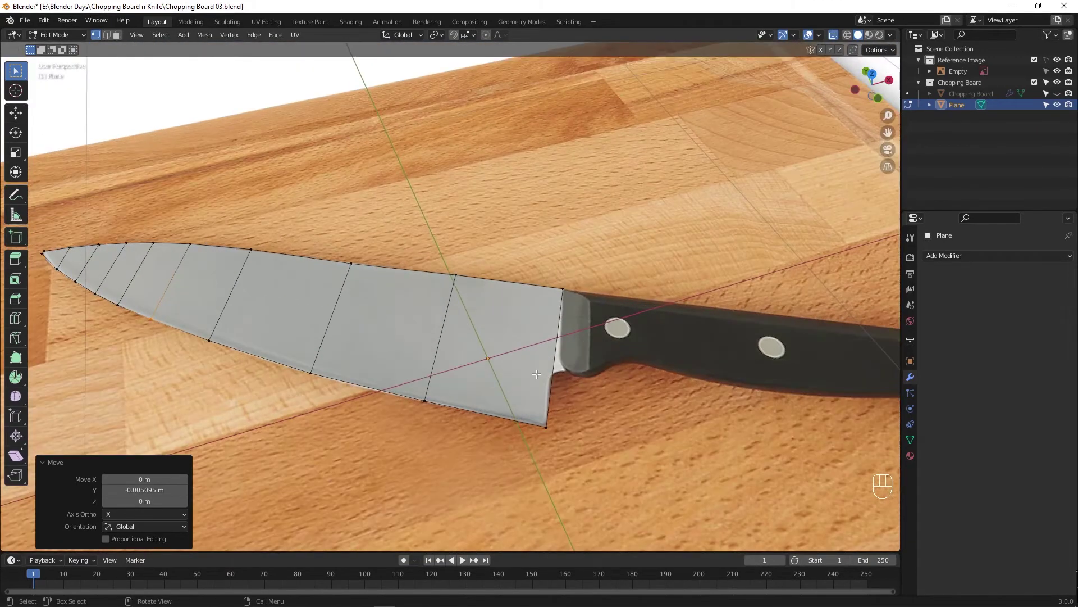
key(ctrl+r)
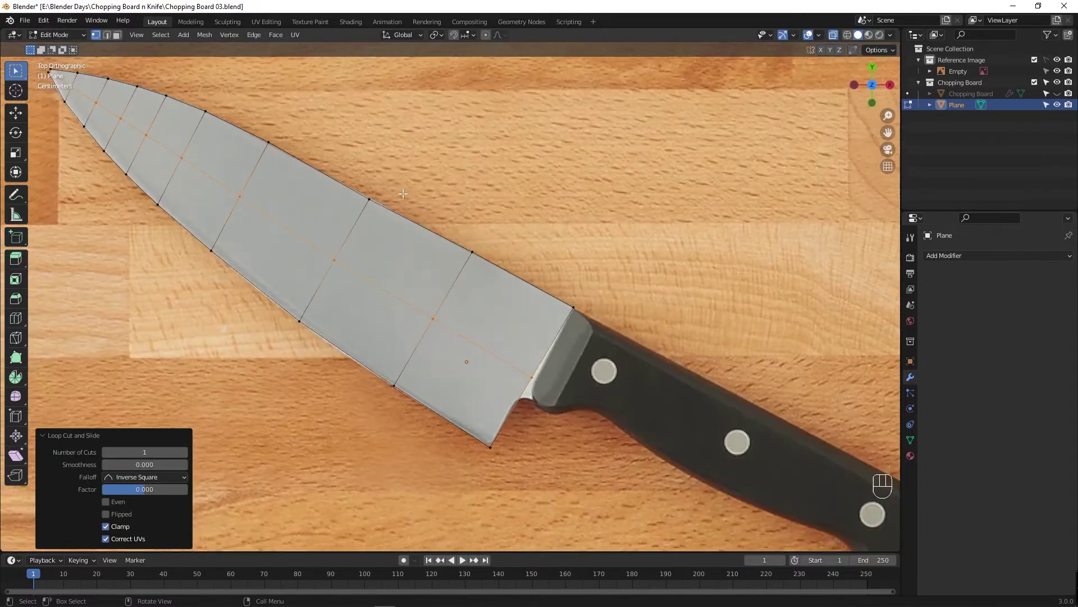
Undo a stray move, then select the tip vertex and move it into place.
key(g)
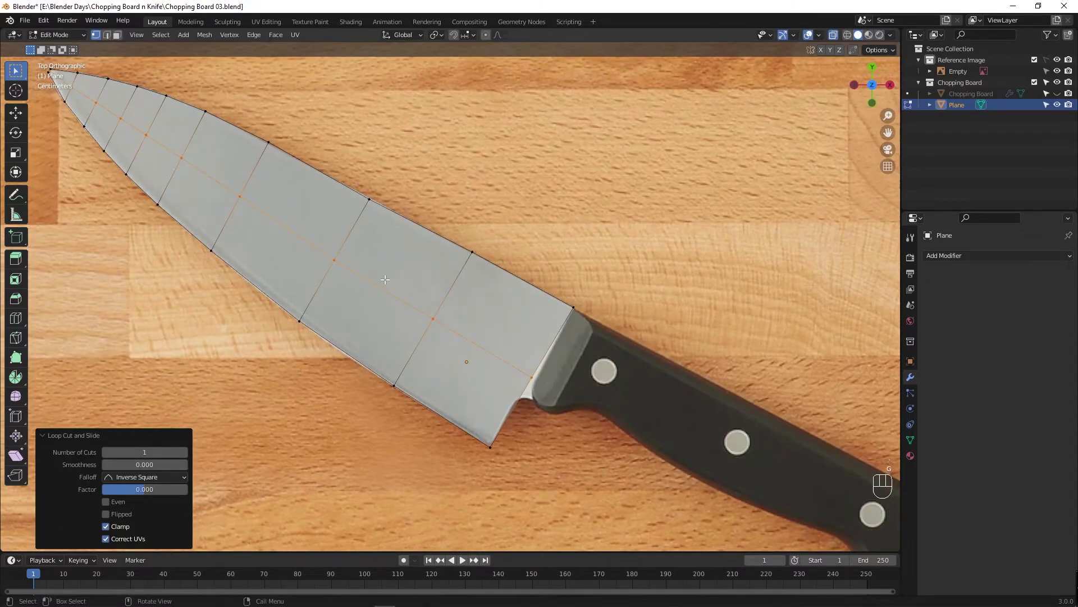
key(ctrl+z)
drag(173, 143, 332, 237)
drag(274, 200, 430, 325)
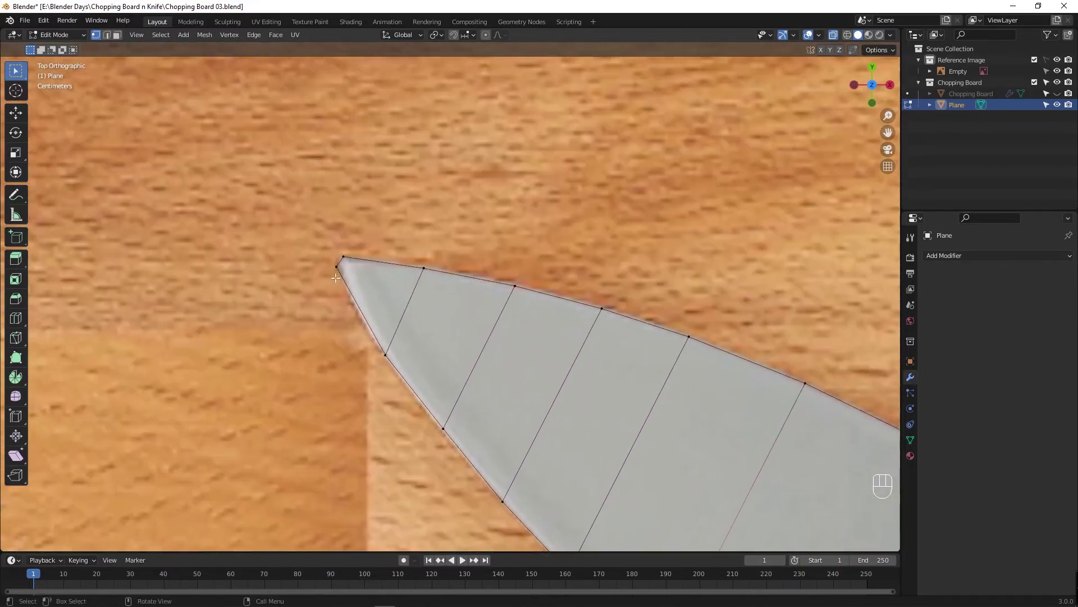
click(340, 272)
key(g)
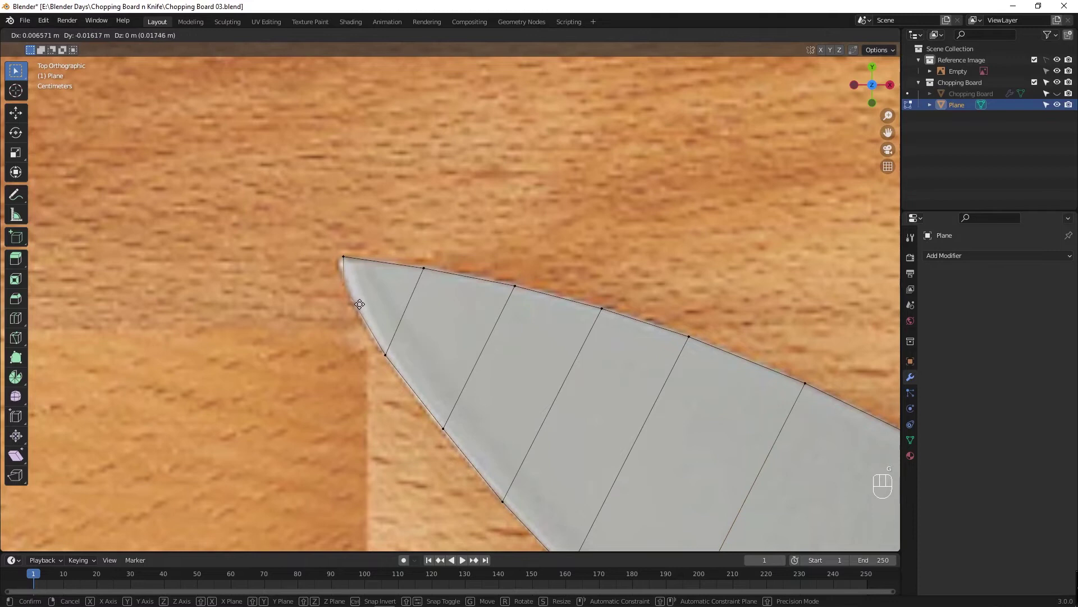
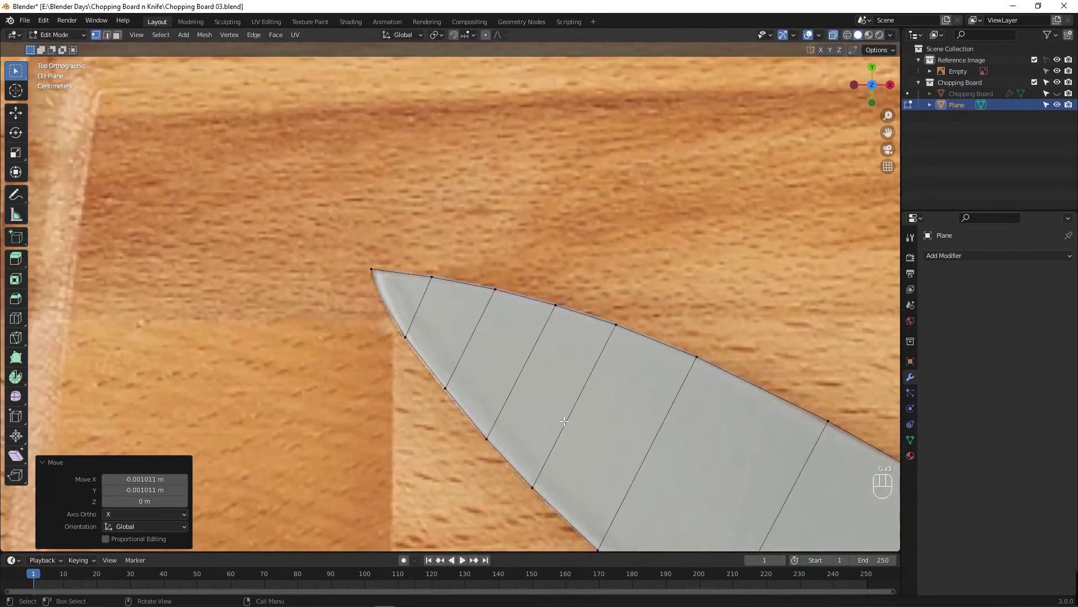
Cut another loop across the blade tip and return to Object Mode.
key(ctrl+r)
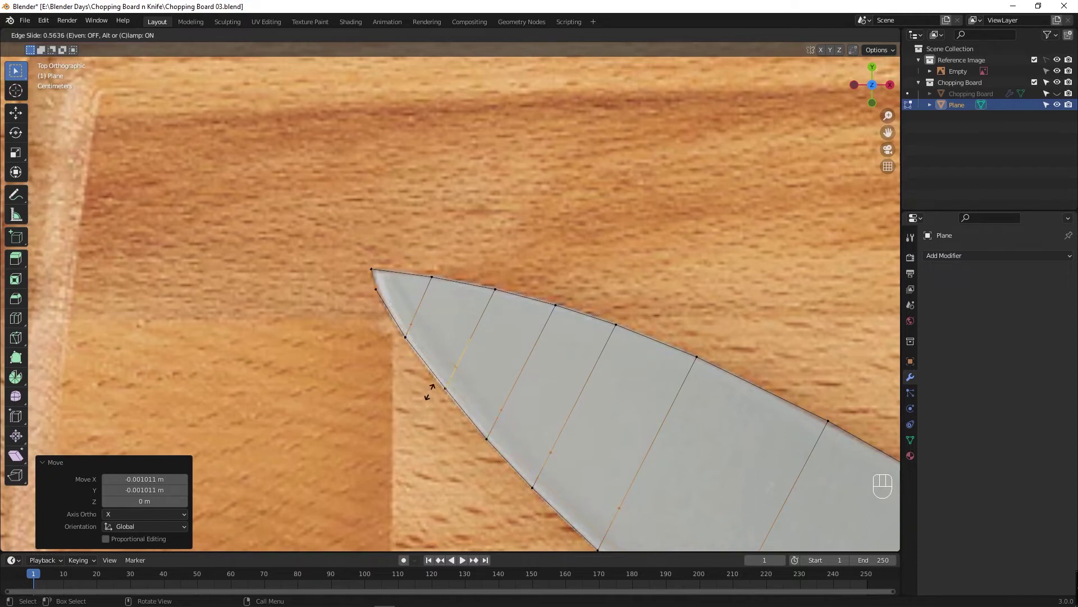
key(ctrl+z)
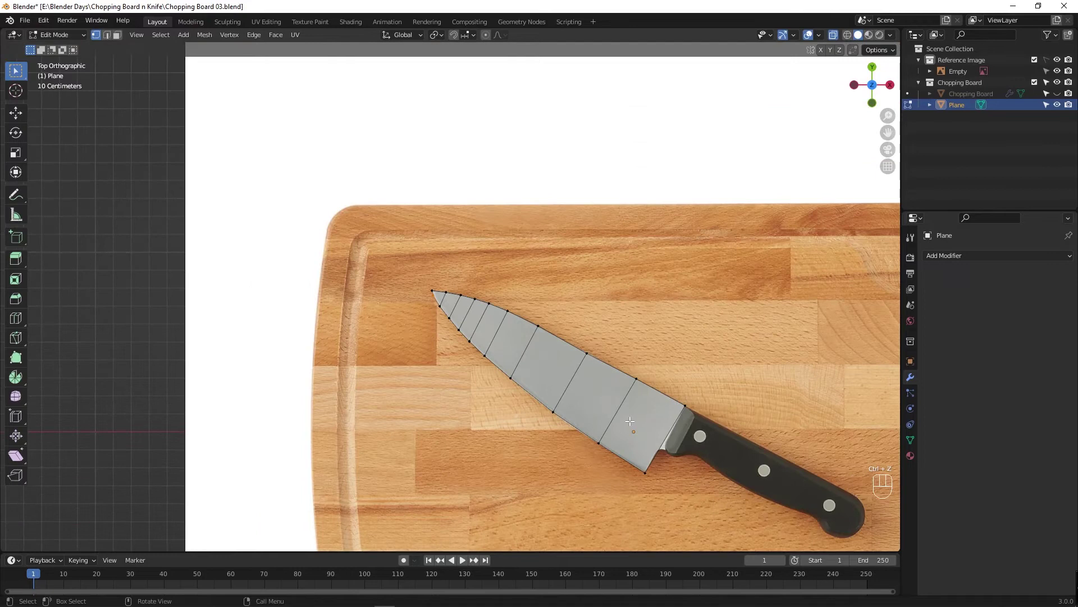
key(Tab)
key(alt+z)
drag(611, 393, 644, 286)
middle_click(645, 271)
middle_click(593, 307)
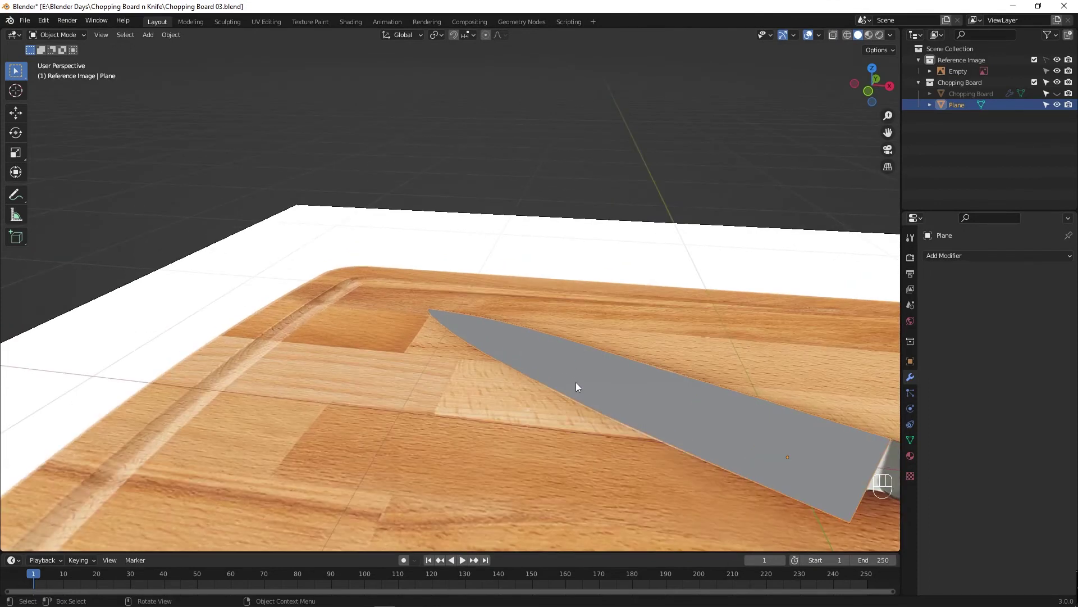
Enter Edit Mode in face select and select the whole blade surface.
key(3)
key(a)
click(600, 379)
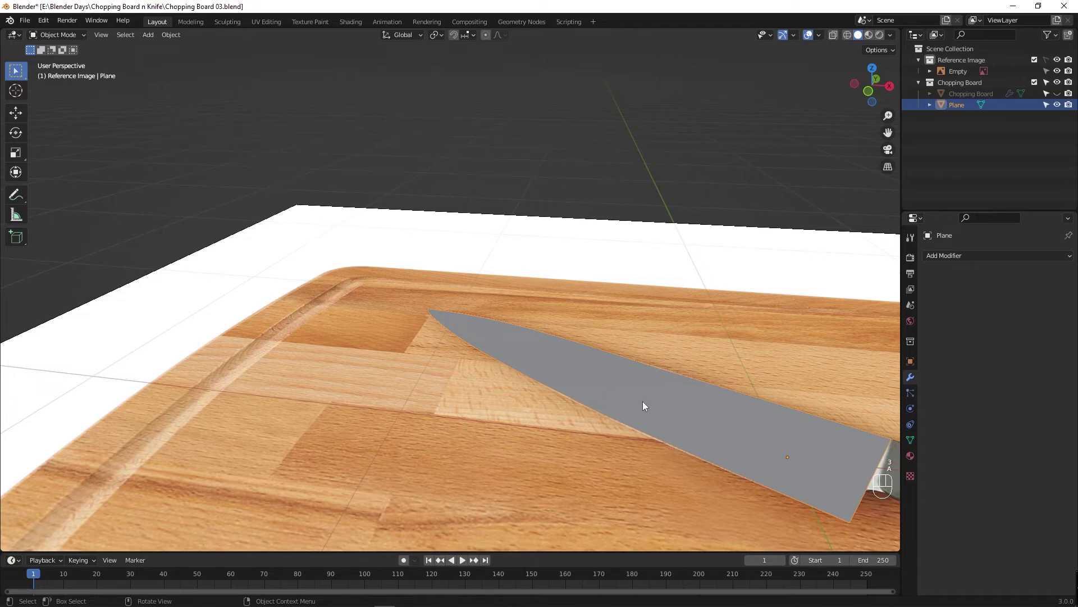
key(Tab)
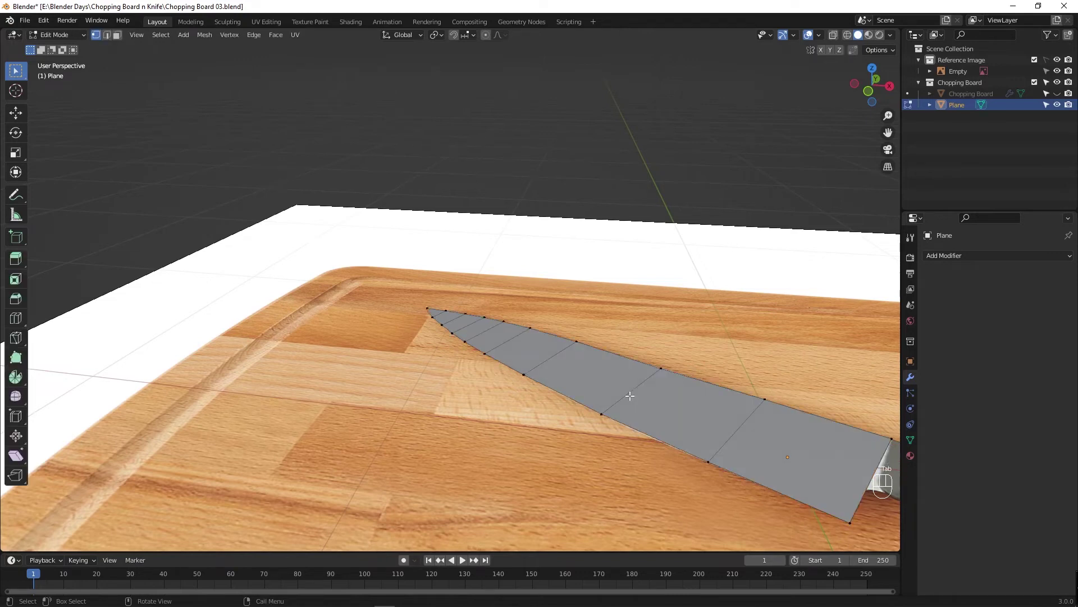
key(3)
key(a)
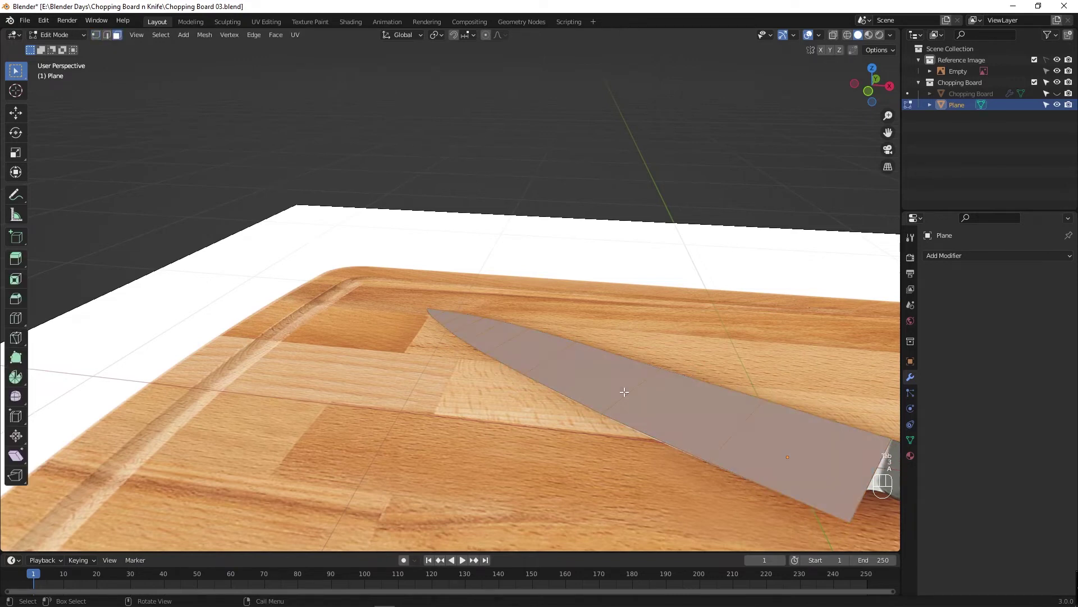
Extrude the blade faces upward to a thickness of 0.03 m.
key(e)
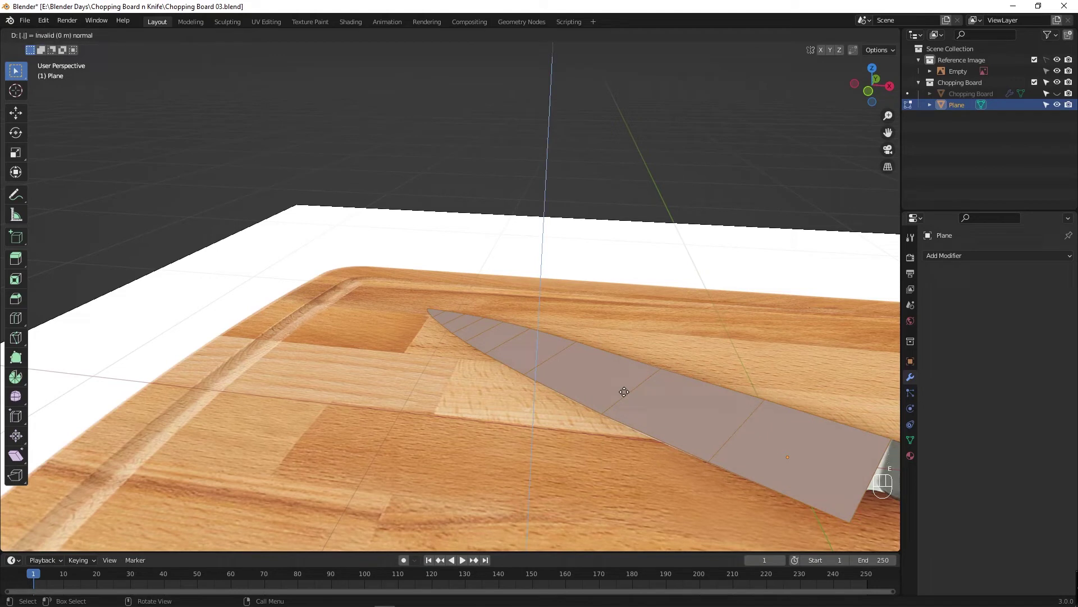
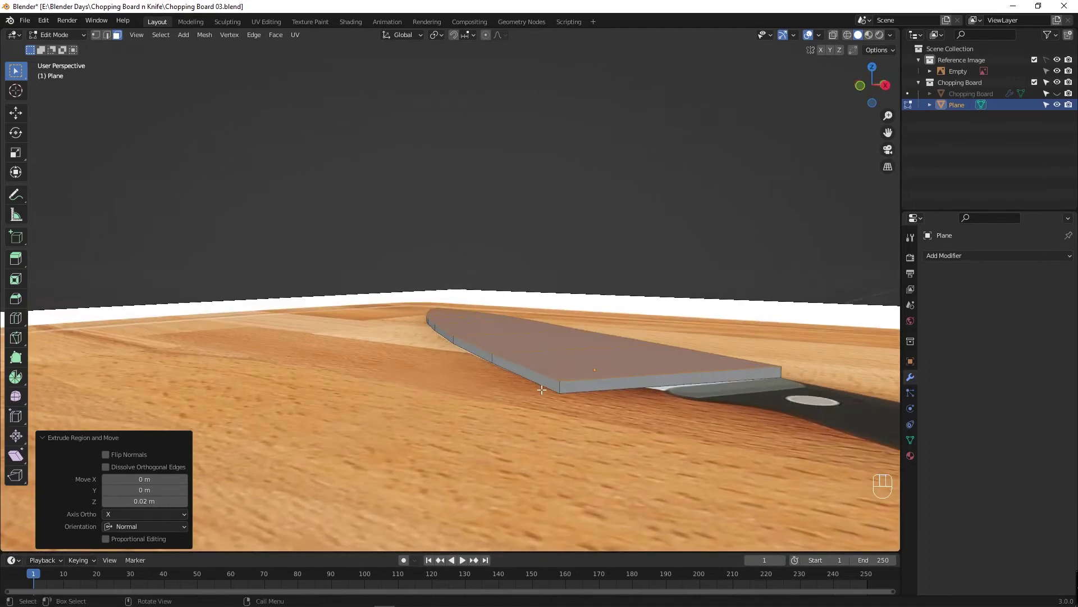
key(ctrl+z)
key(e)
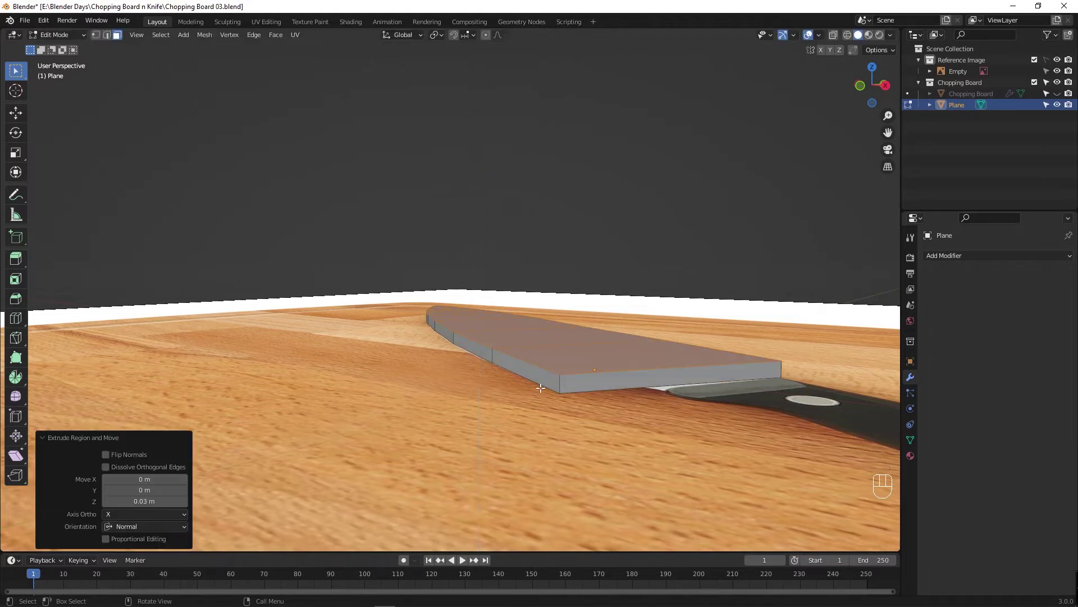
drag(455, 369, 425, 396)
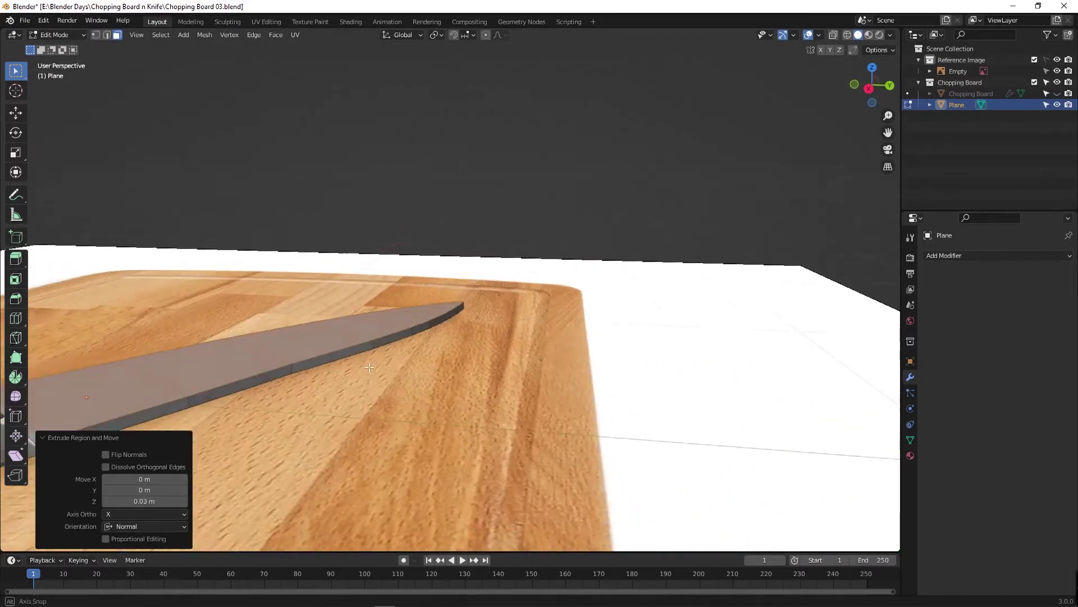
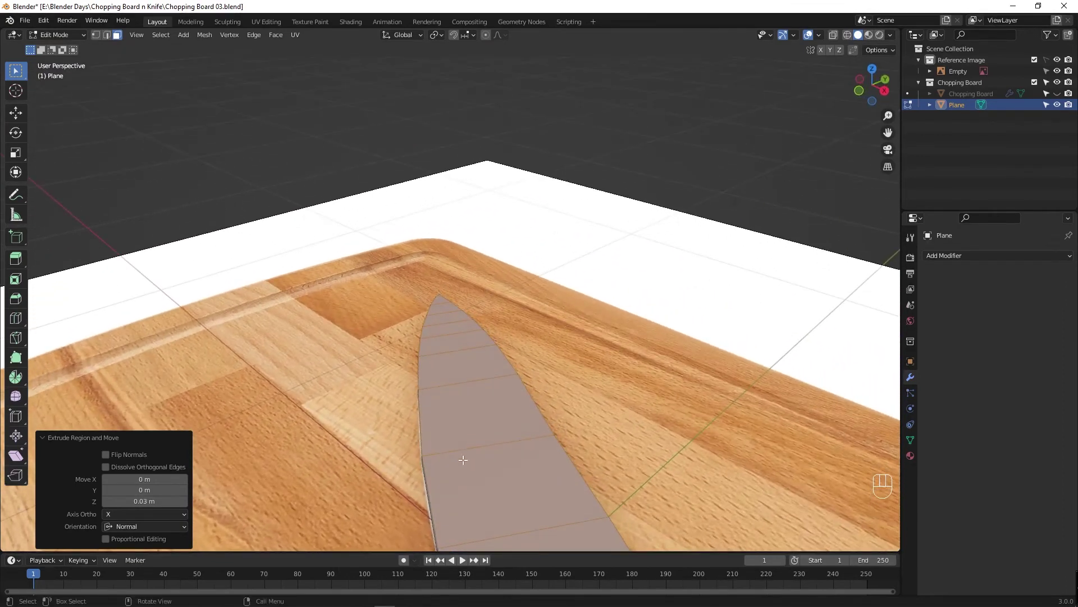
Start a lengthwise loop cut, toggle X-ray and switch to vertex select.
key(ctrl+r)
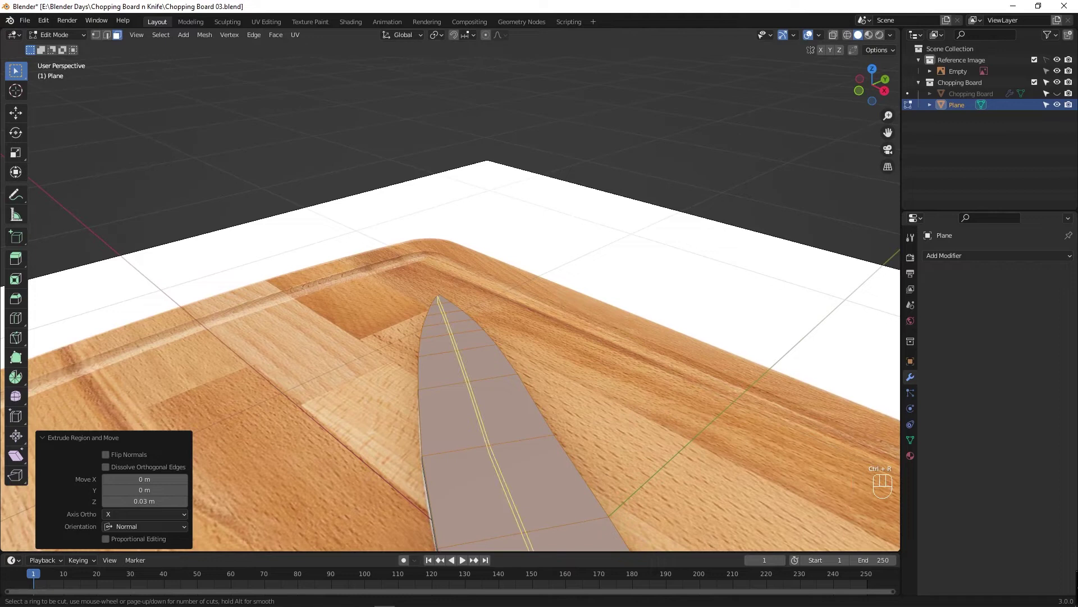
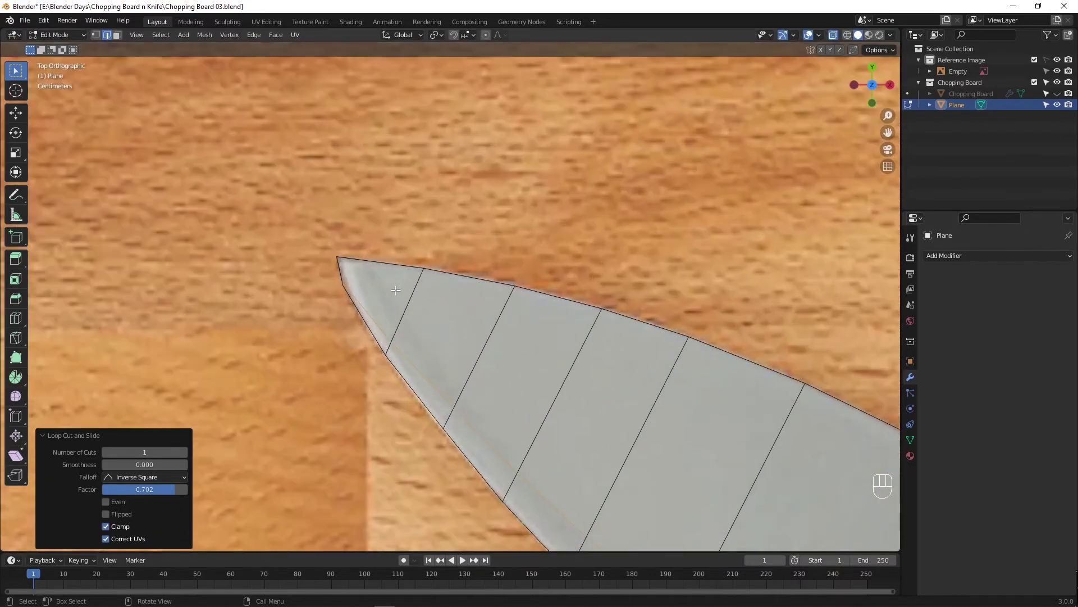
key(alt+z)
key(alt+z)
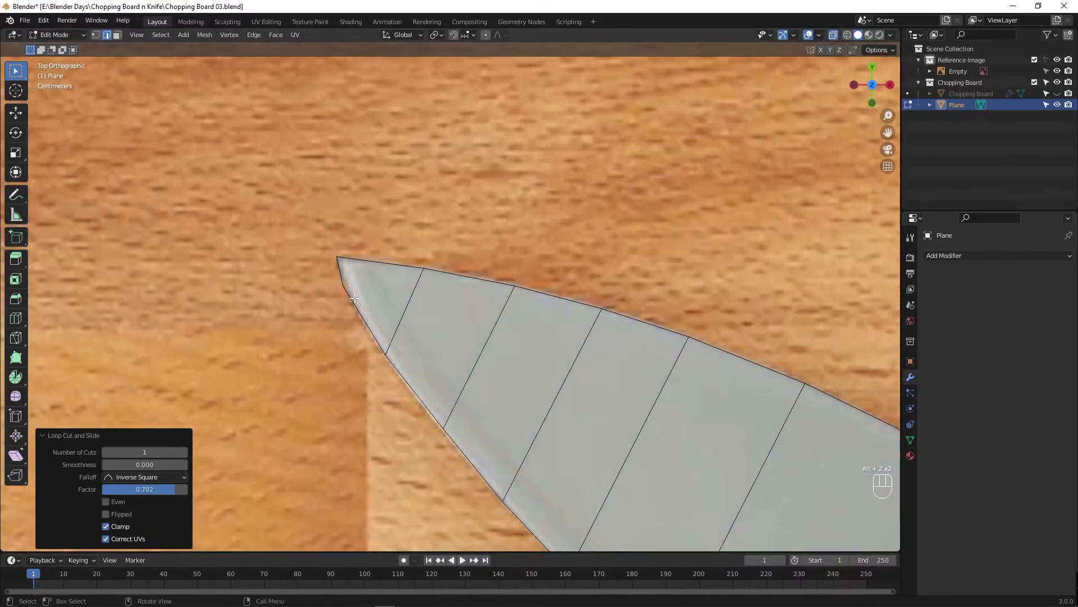
key(1)
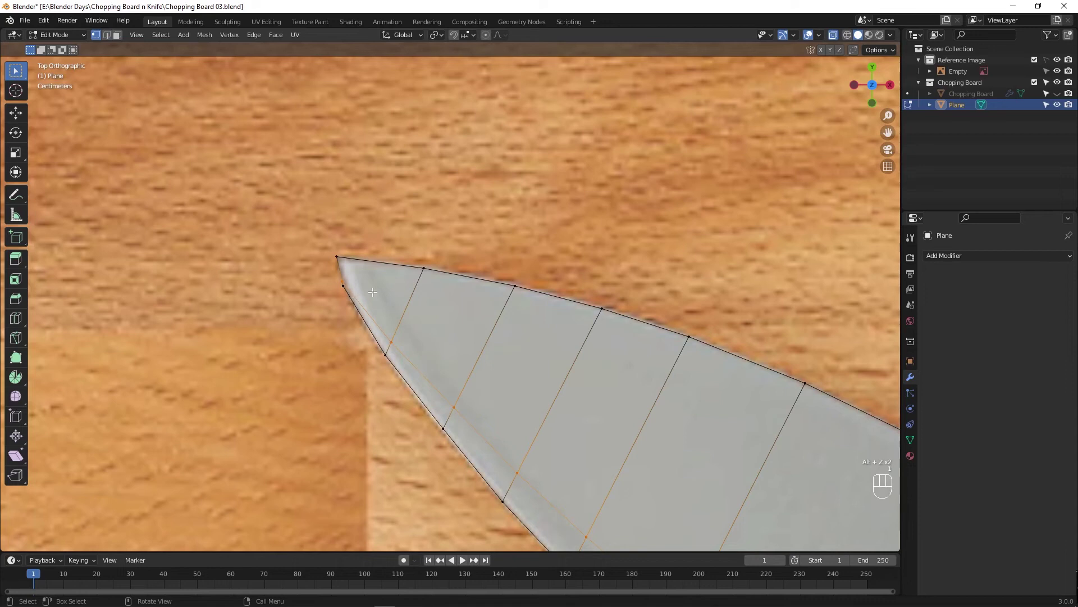
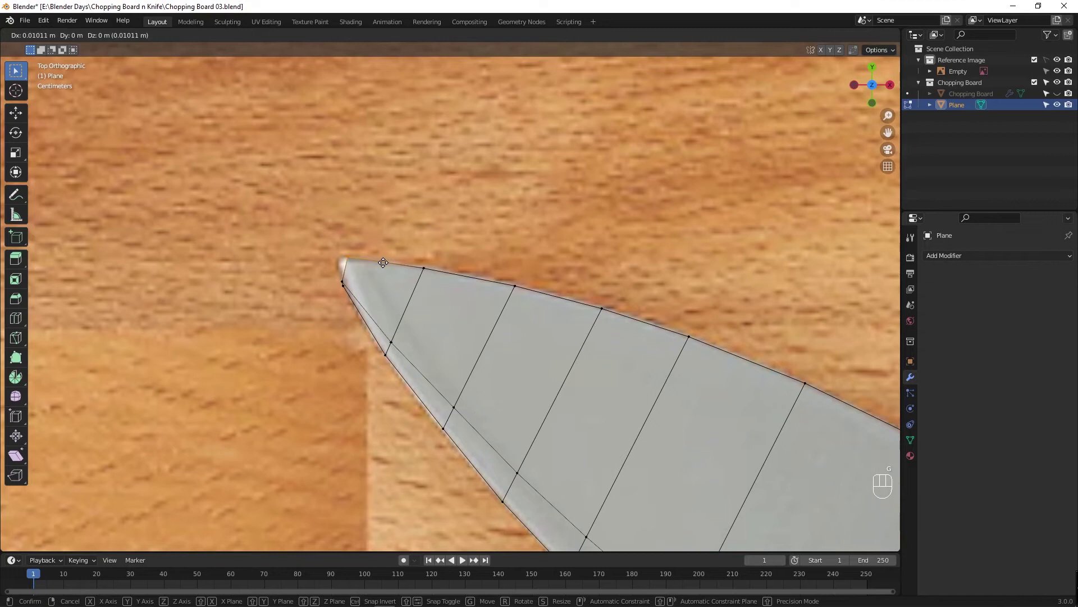
Move the blade's tip vertices onto the reference knife's pointed tip.
click(341, 279)
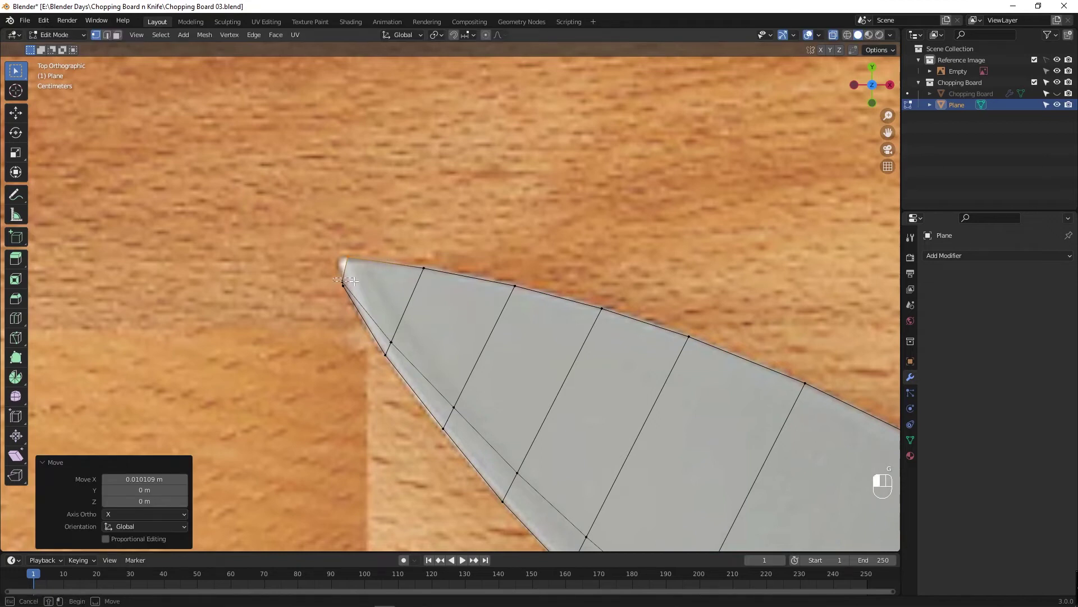
key(g)
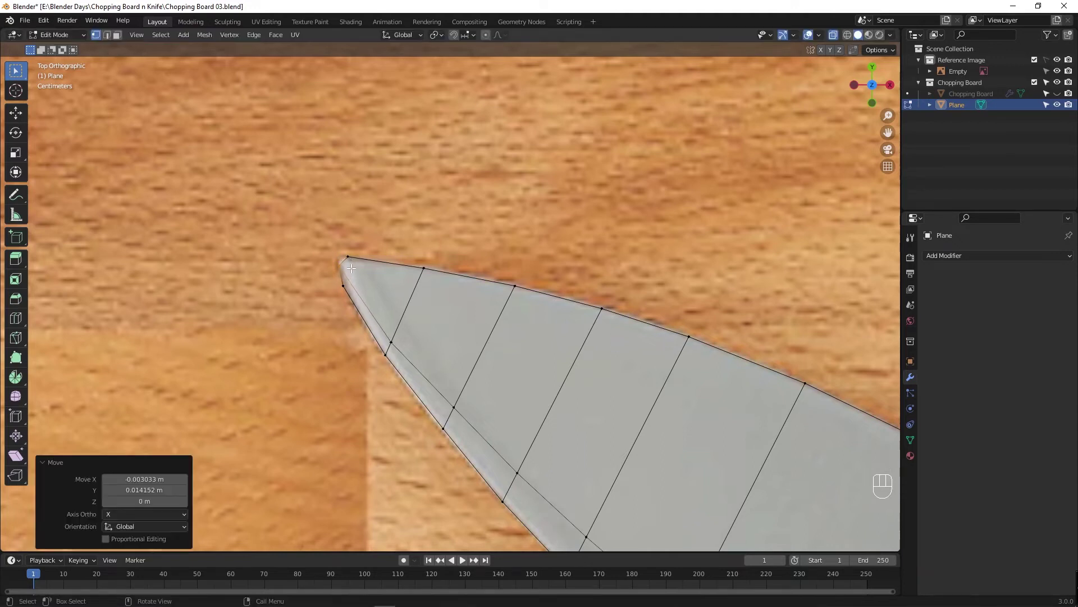
drag(347, 251, 371, 264)
key(g)
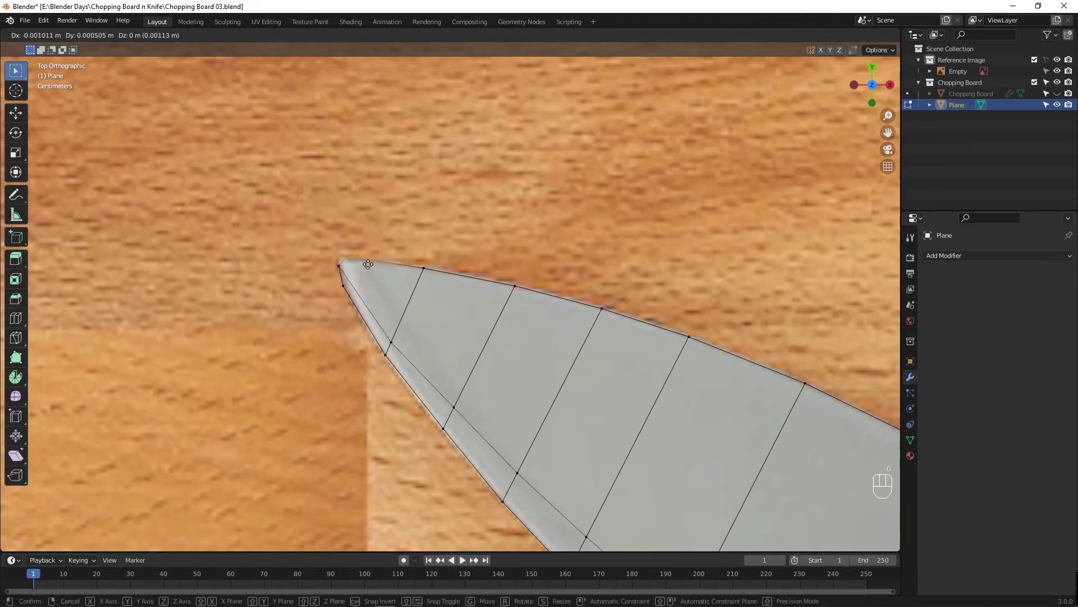
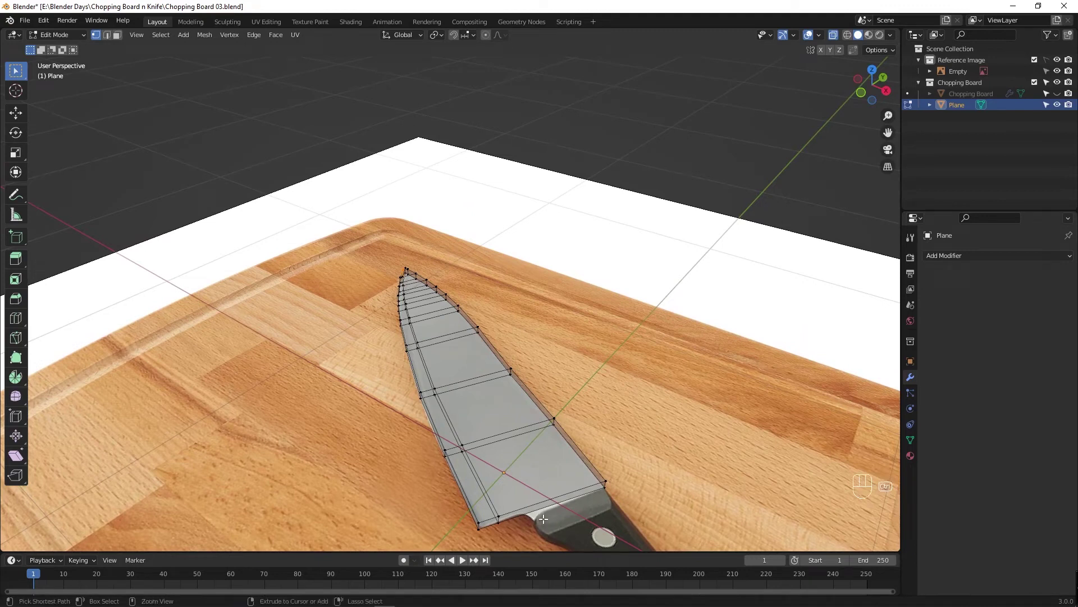
Add an edge loop around the thickened blade from handle to tip, slid to about 0.522.
key(ctrl+r)
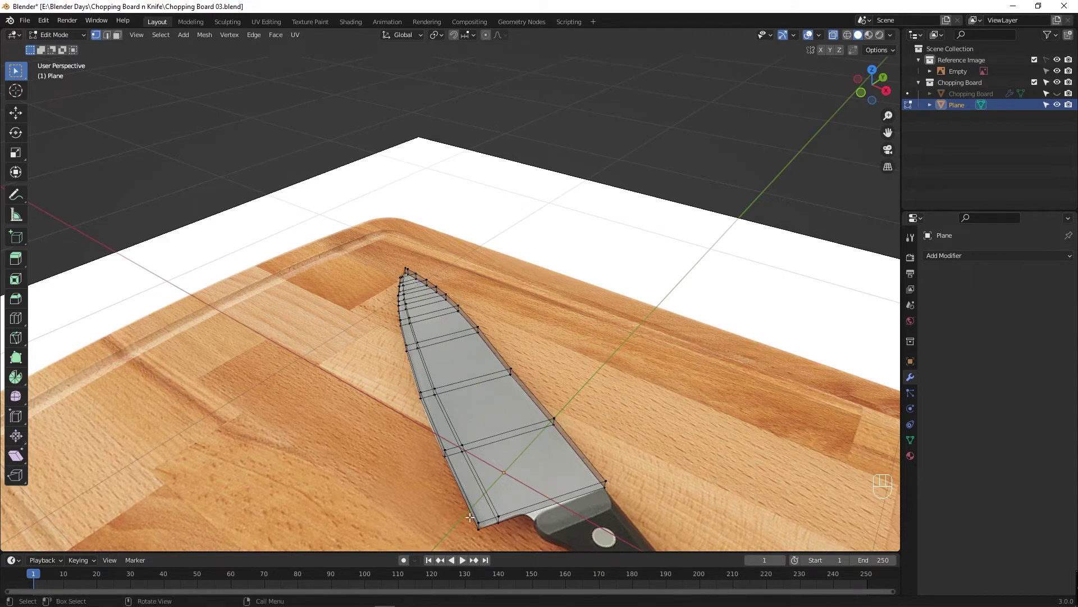
key(Tab)
key(Tab)
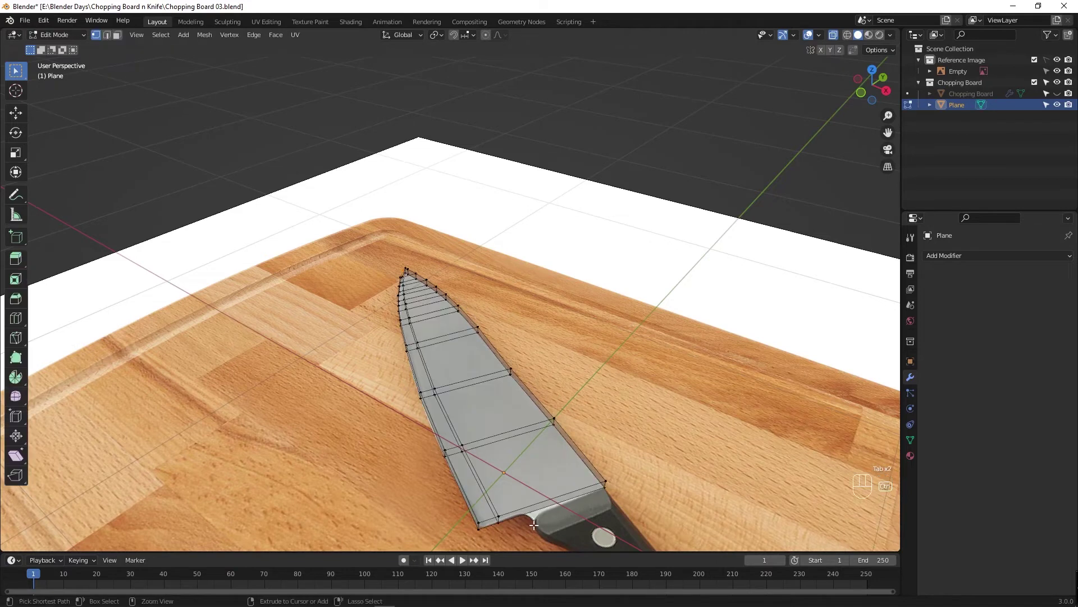
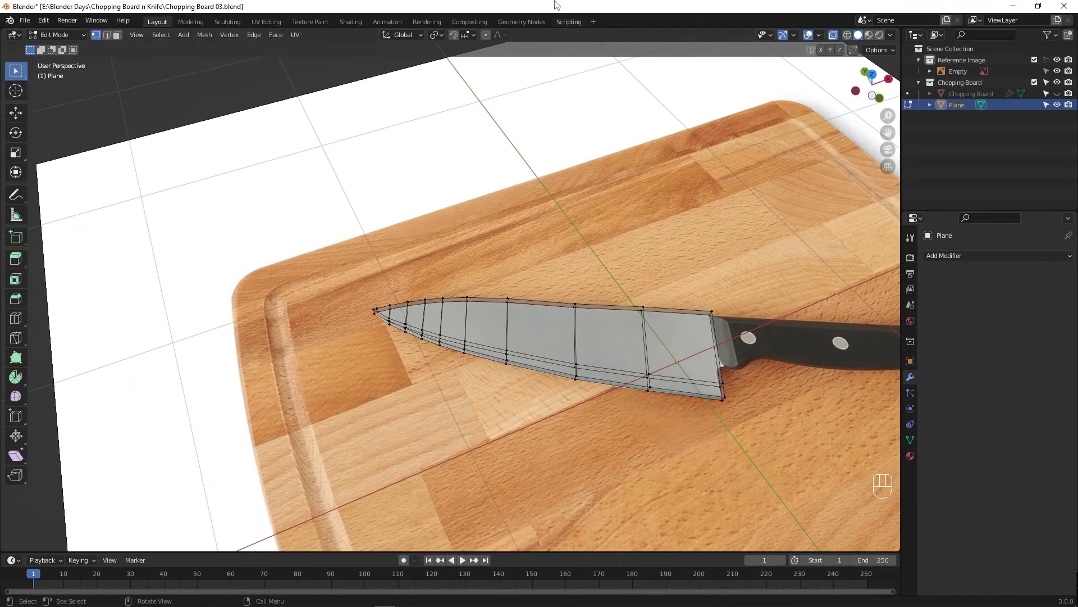
key(alt+z)
drag(579, 337, 417, 341)
drag(477, 349, 382, 331)
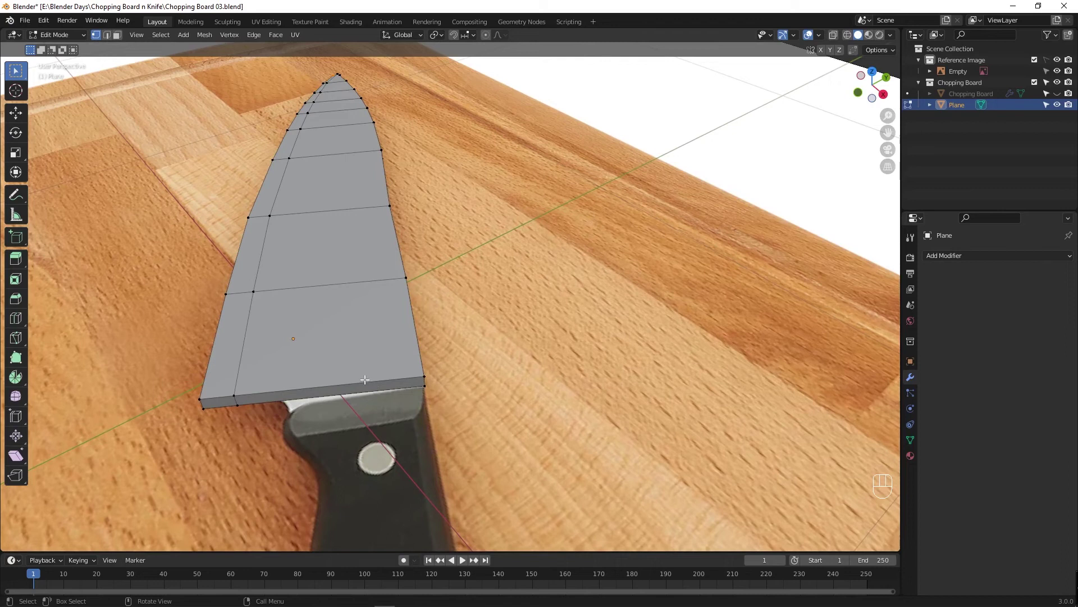
key(ctrl+r)
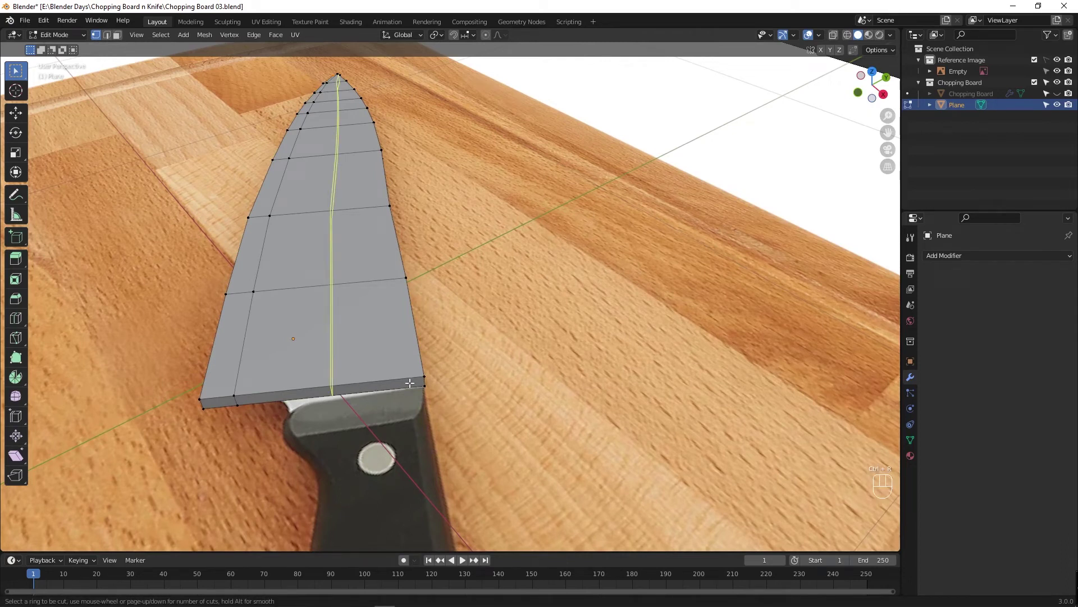
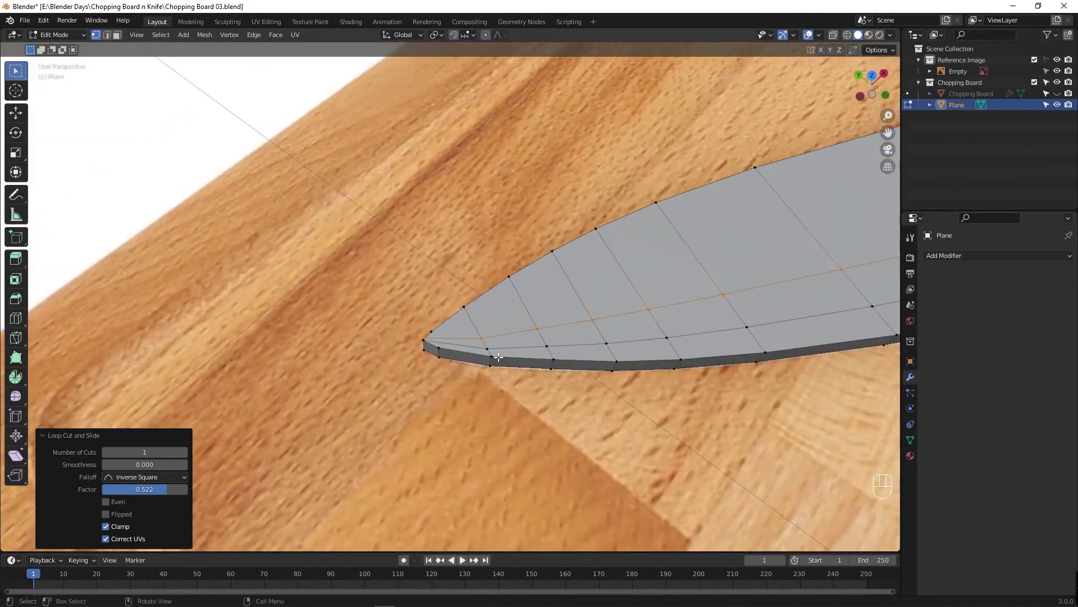
drag(503, 358, 401, 312)
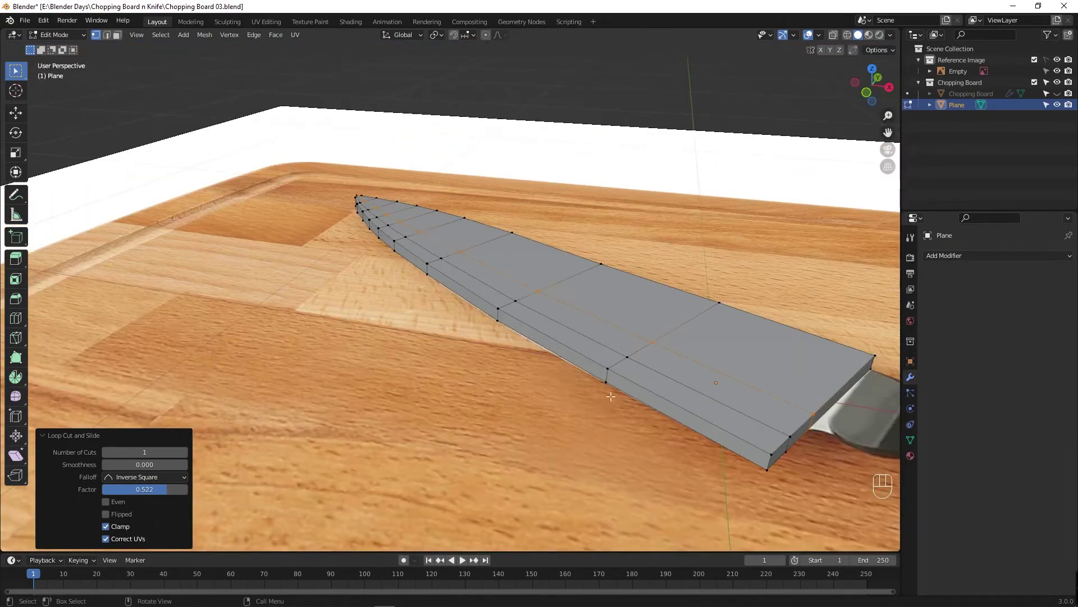
Select the blade's heel faces, extrude them and move them toward the handle.
drag(676, 445, 639, 445)
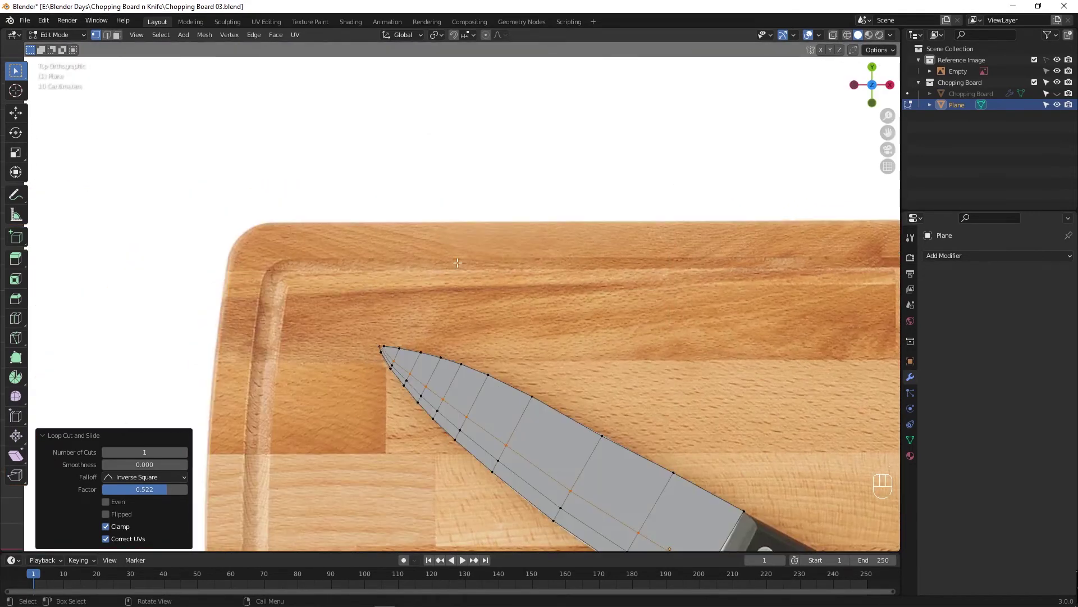
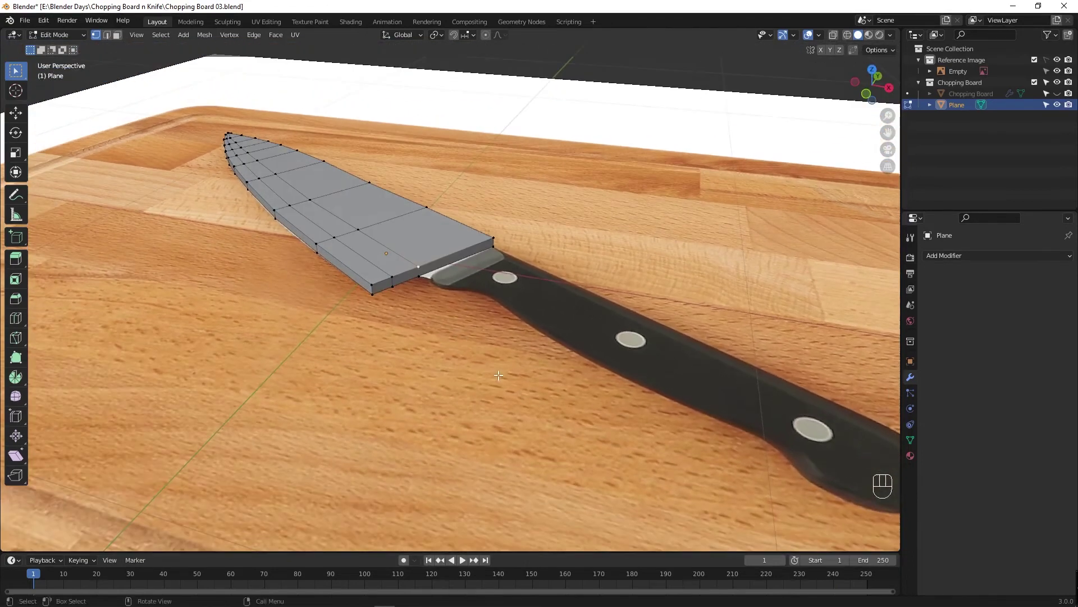
key(3)
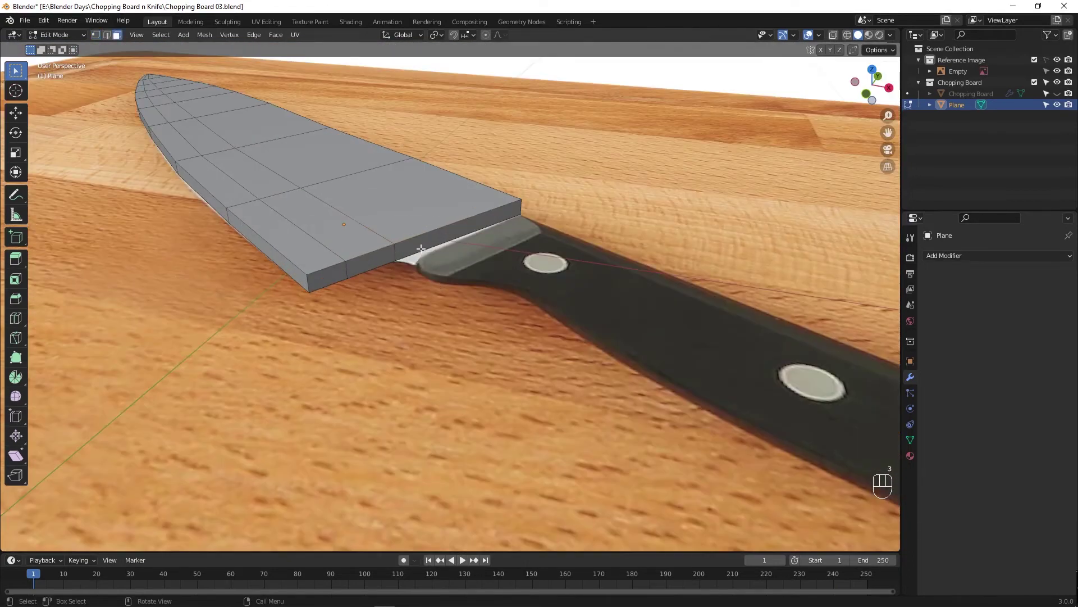
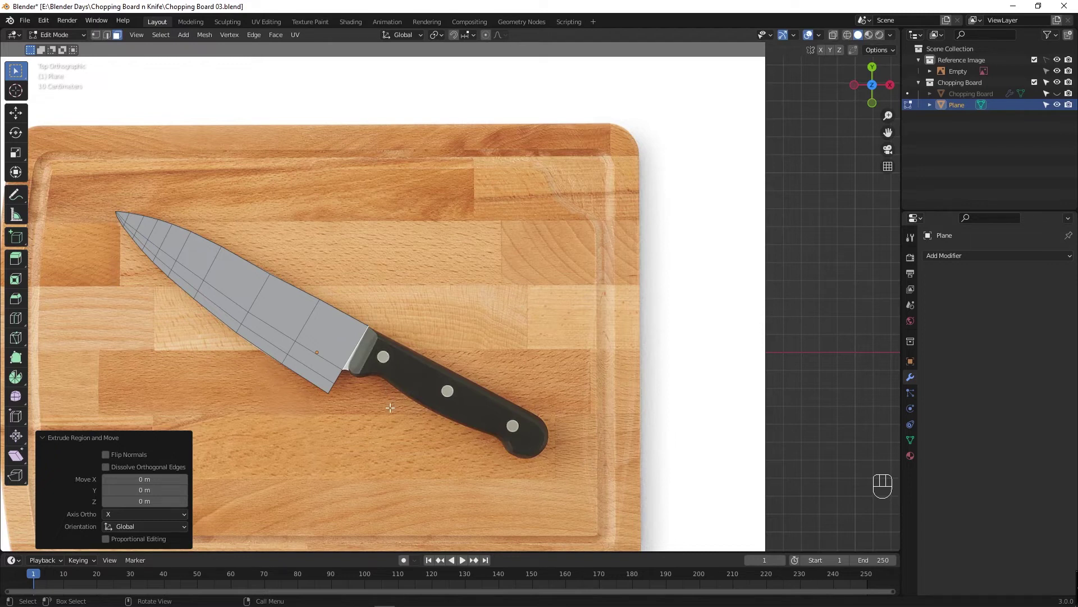
key(g)
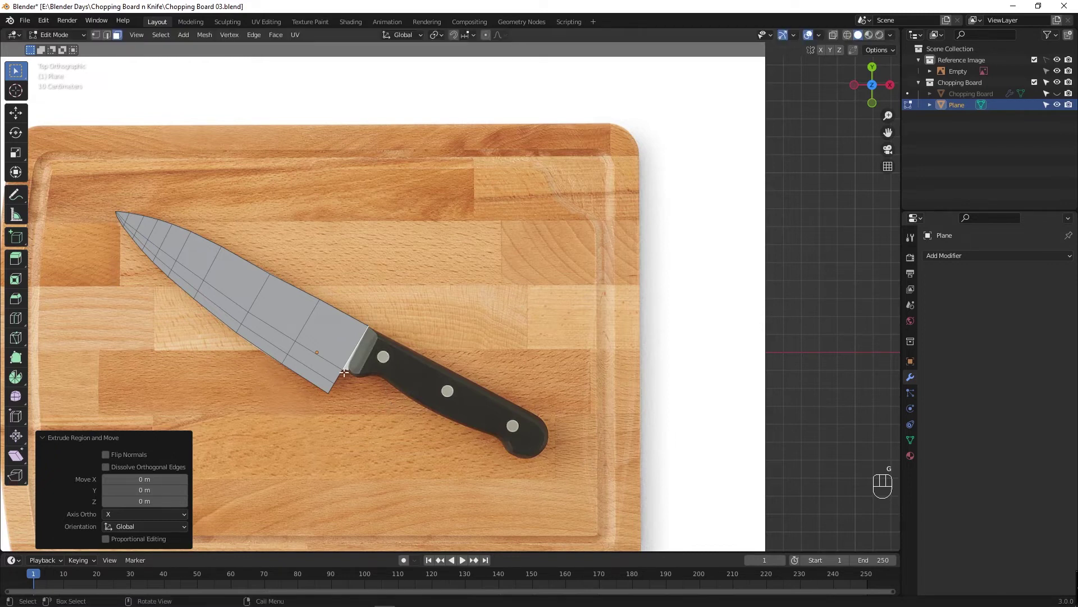
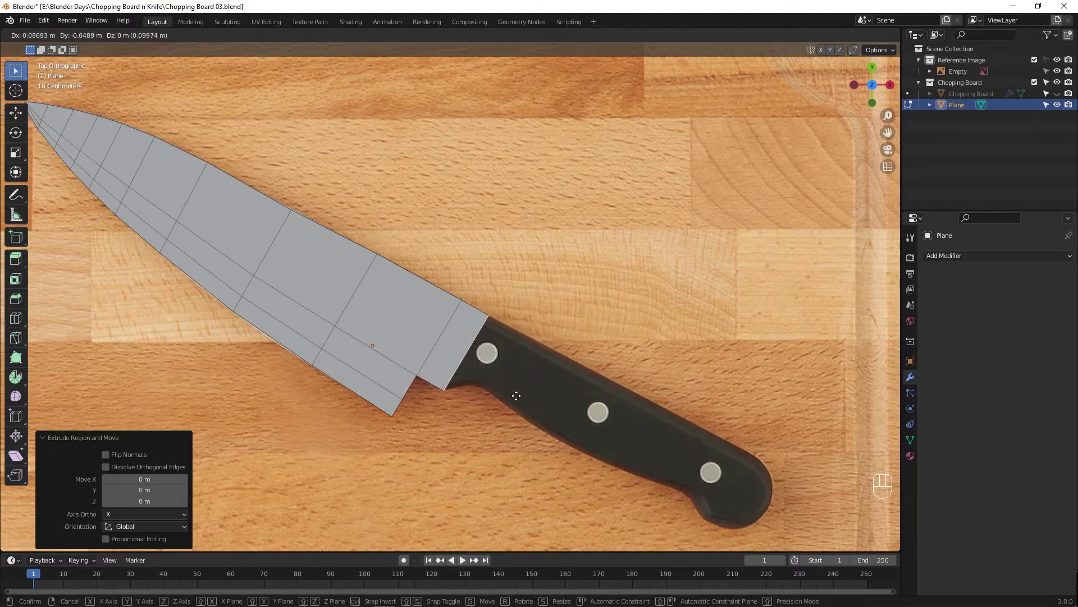
Extrude the heel faces toward the handle, then undo an overly long extra extrusion.
key(e)
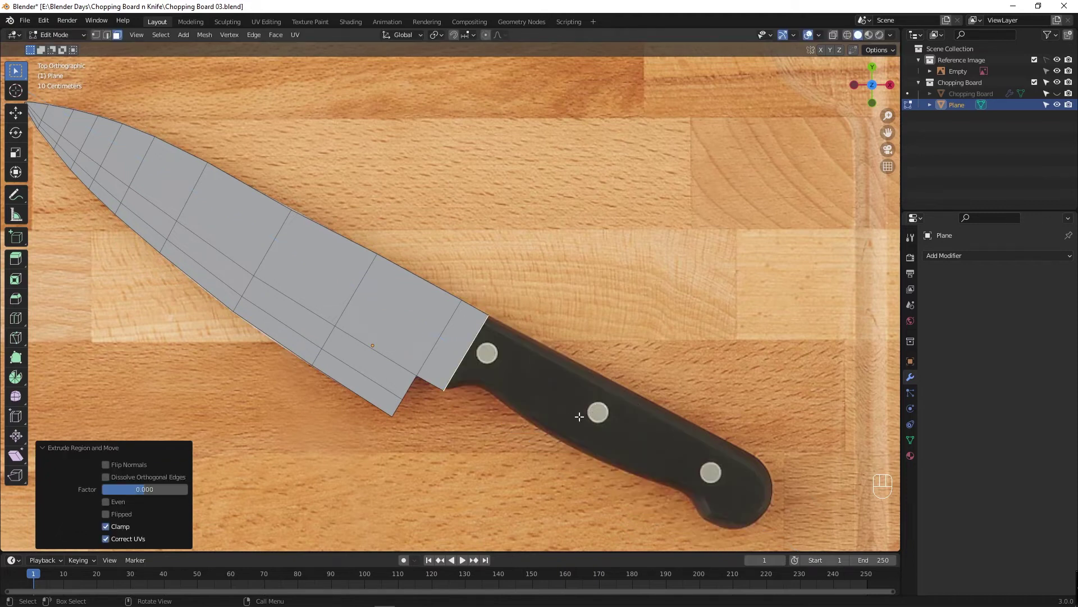
key(e)
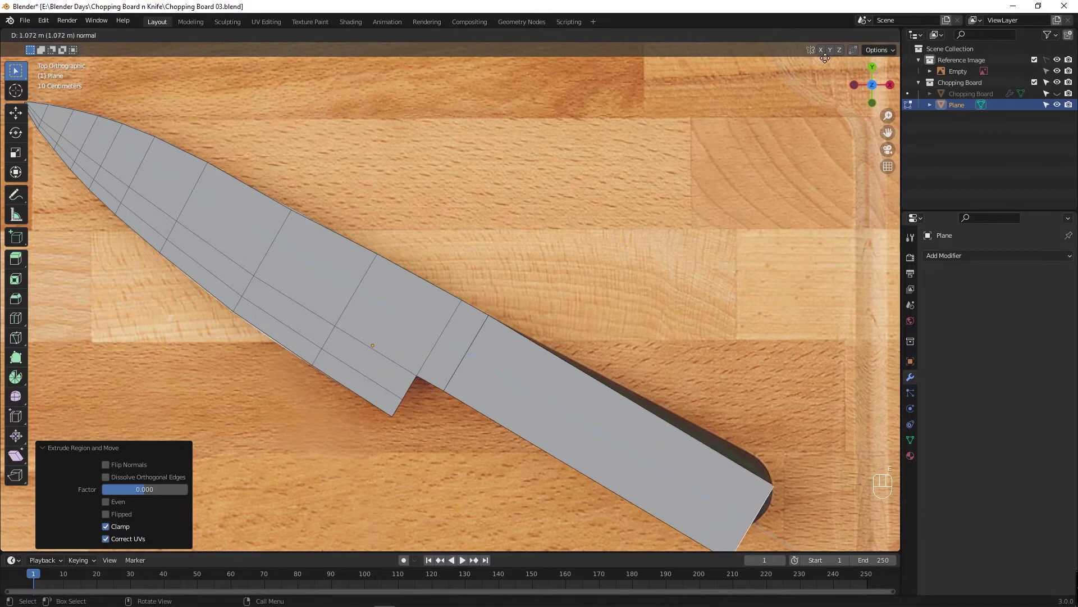
key(g)
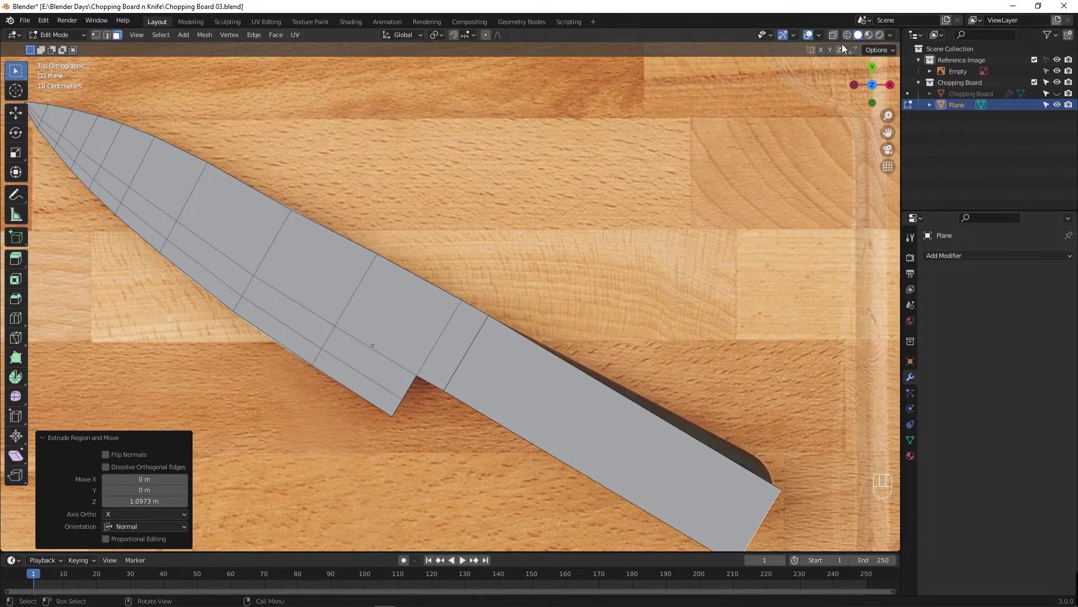
key(ctrl+z)
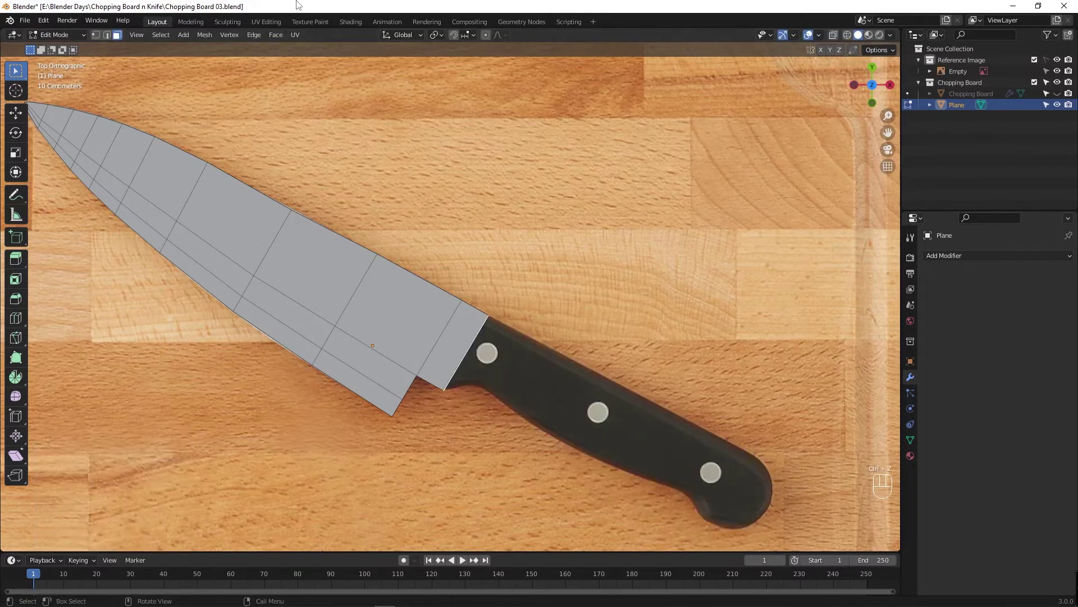
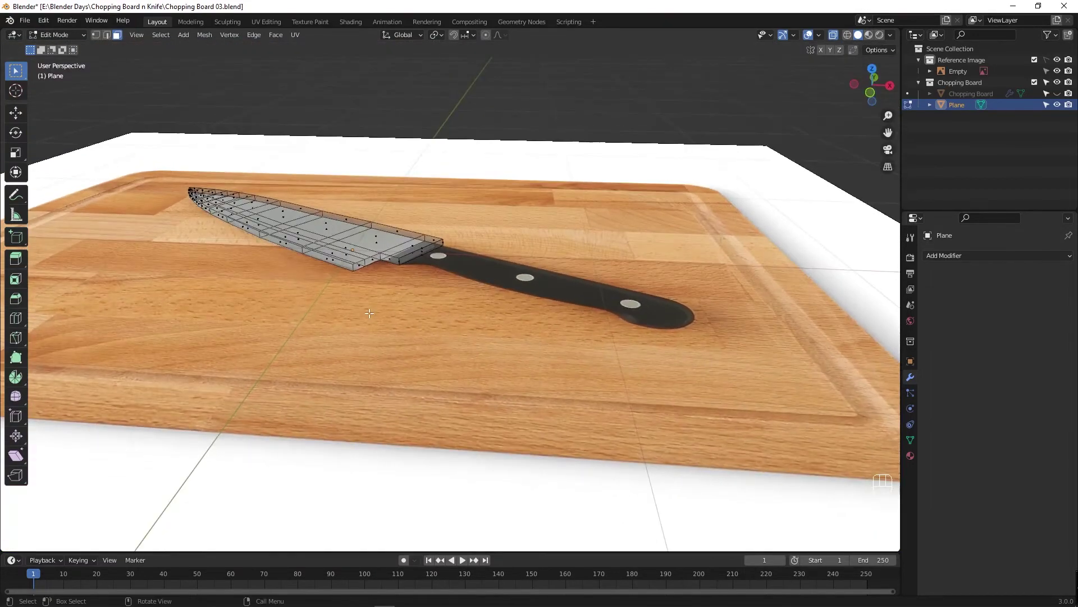
key(Tab)
key(Tab)
middle_click(350, 258)
middle_click(432, 296)
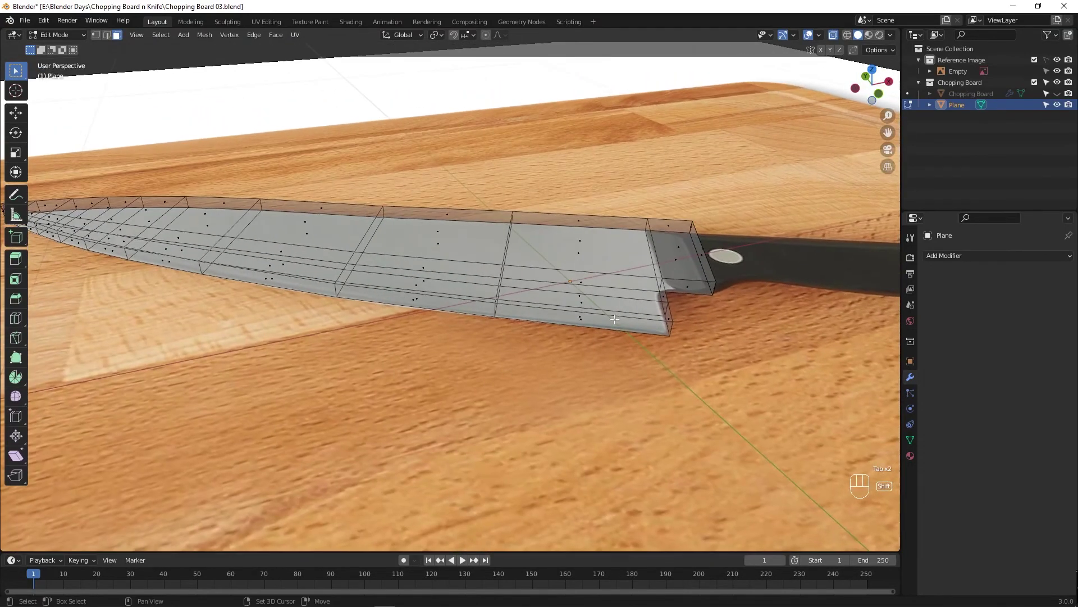
middle_click(650, 370)
key(Tab)
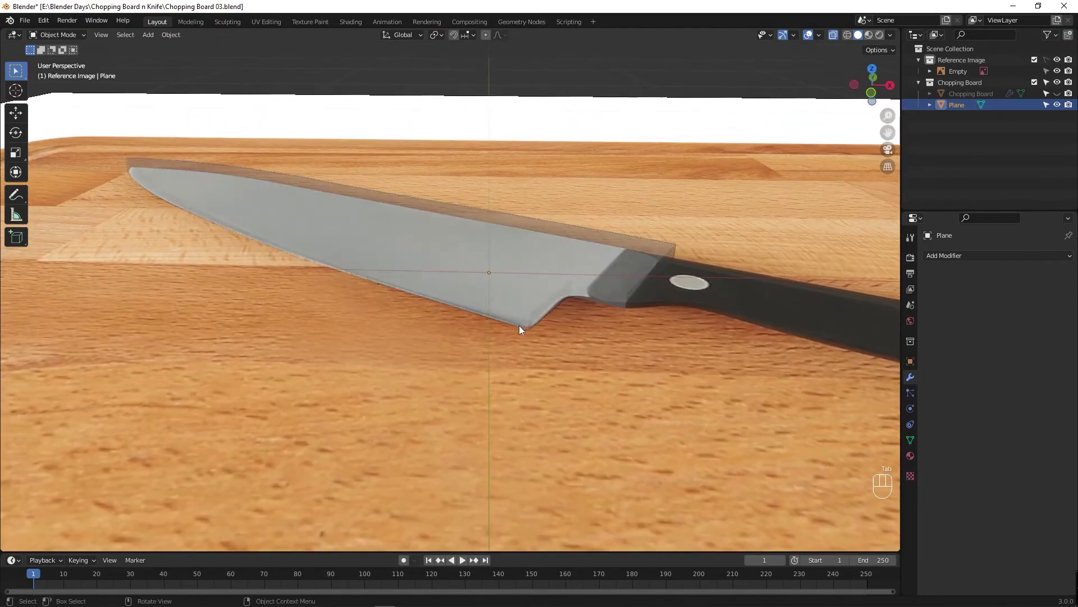
key(Tab)
key(alt+z)
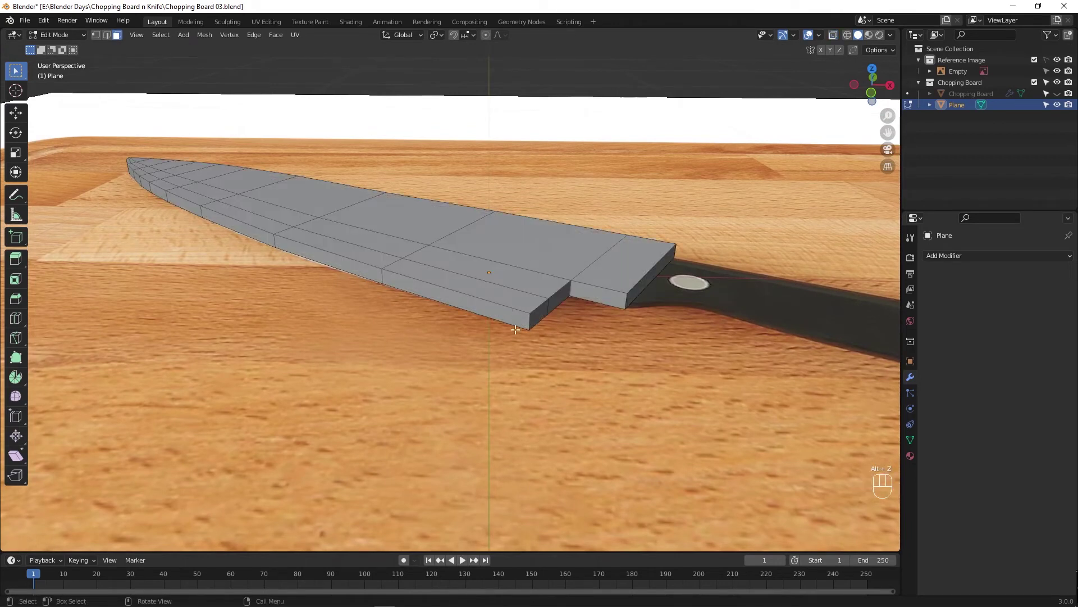
drag(460, 329, 483, 323)
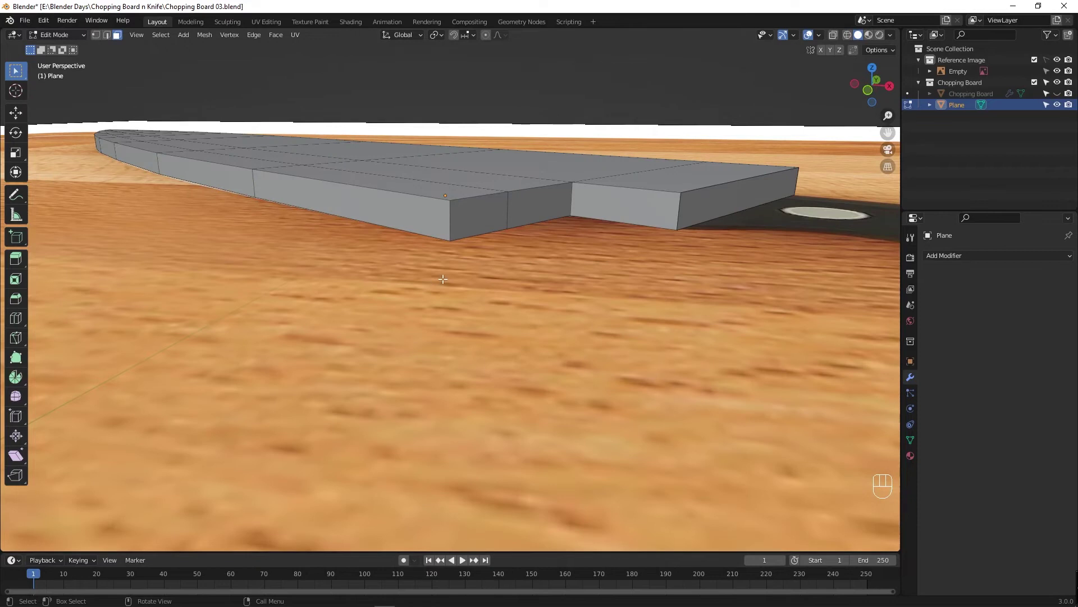
Start a loop around the blade's thickness and merge the first pair of lower-edge vertices.
key(ctrl+r)
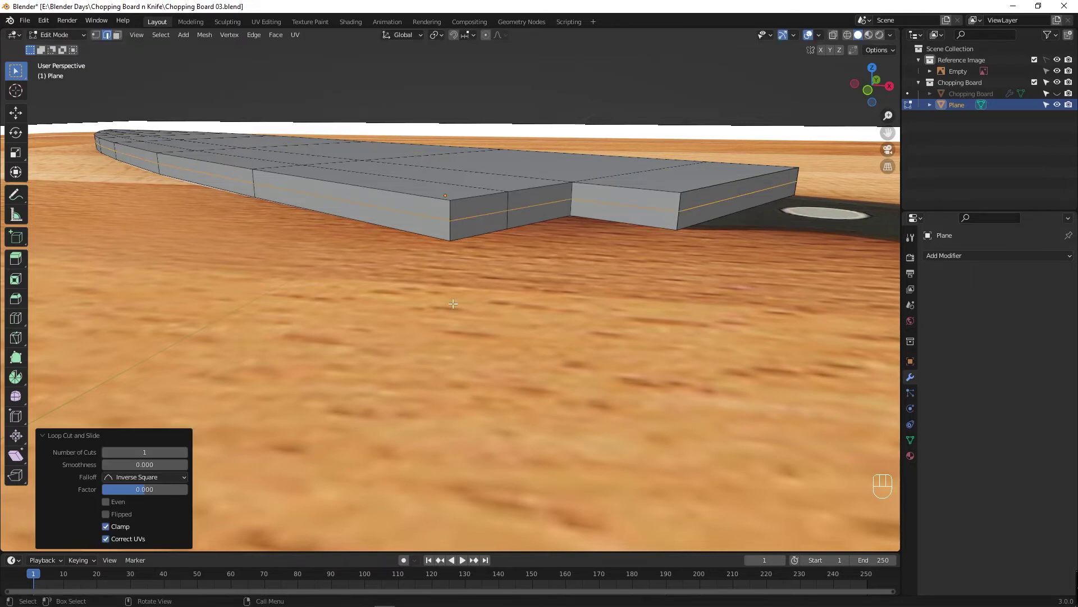
key(1)
drag(452, 201, 458, 229)
click(453, 236)
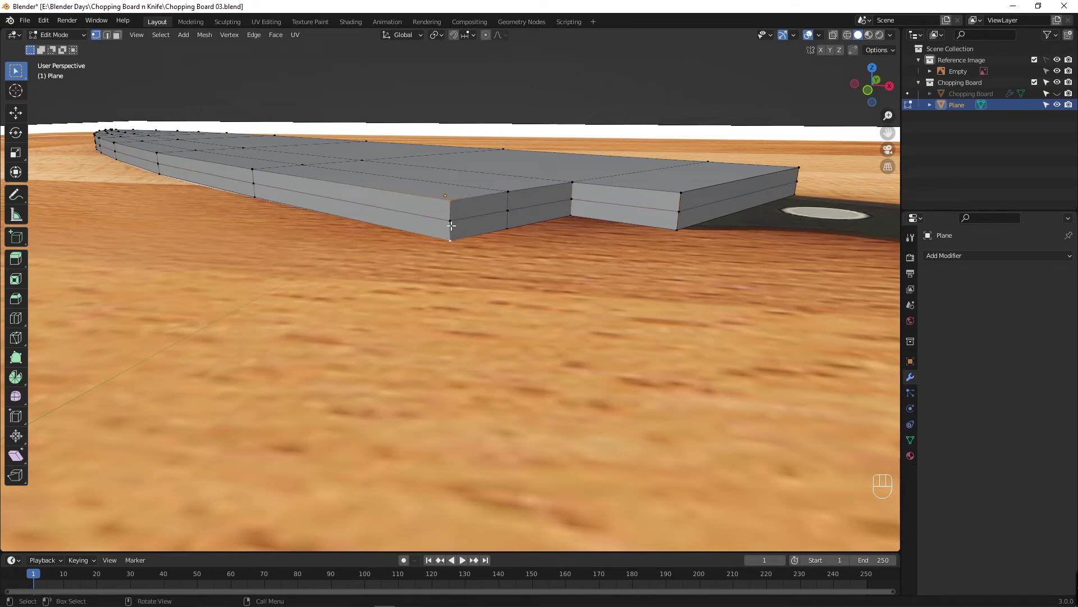
click(455, 230)
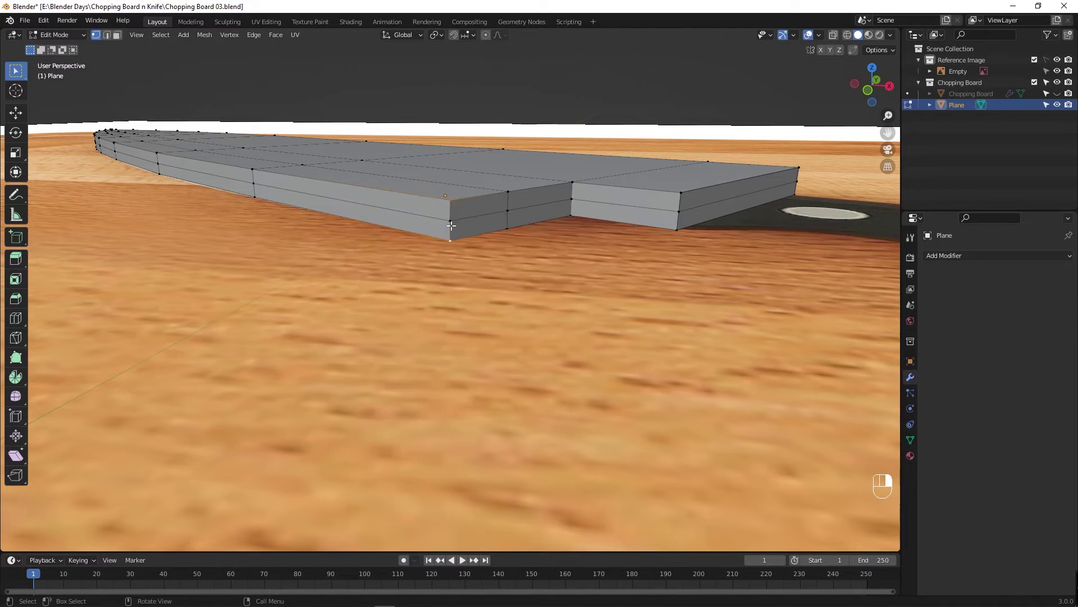
key(m)
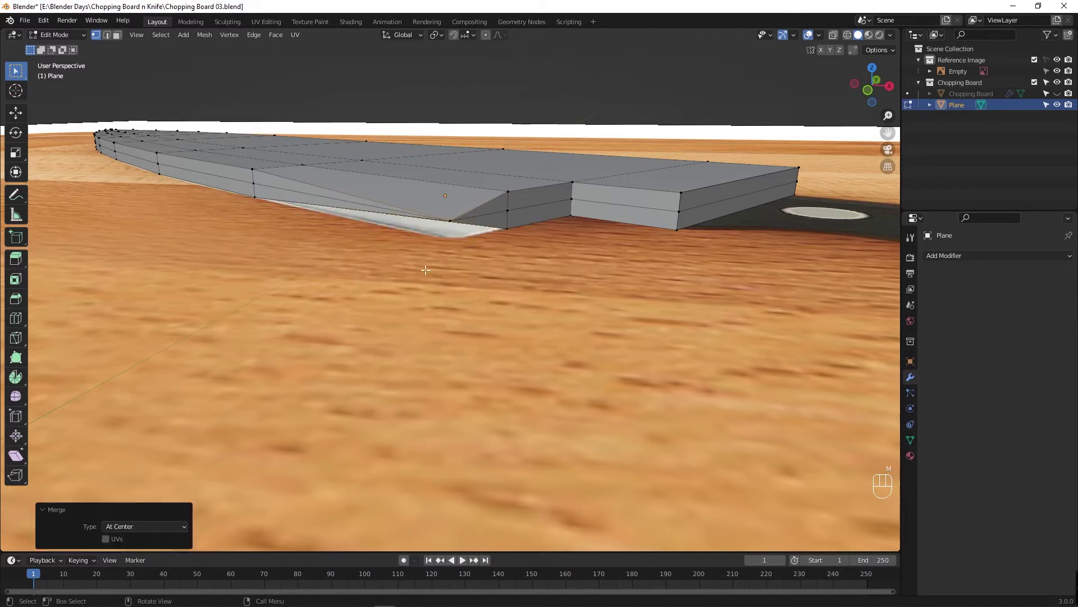
drag(397, 277, 390, 257)
drag(390, 257, 425, 271)
Try merging the next edge vertex, then undo the attempts back to vertex select.
key(ctrl+z)
click(732, 319)
drag(650, 351, 640, 345)
key(m)
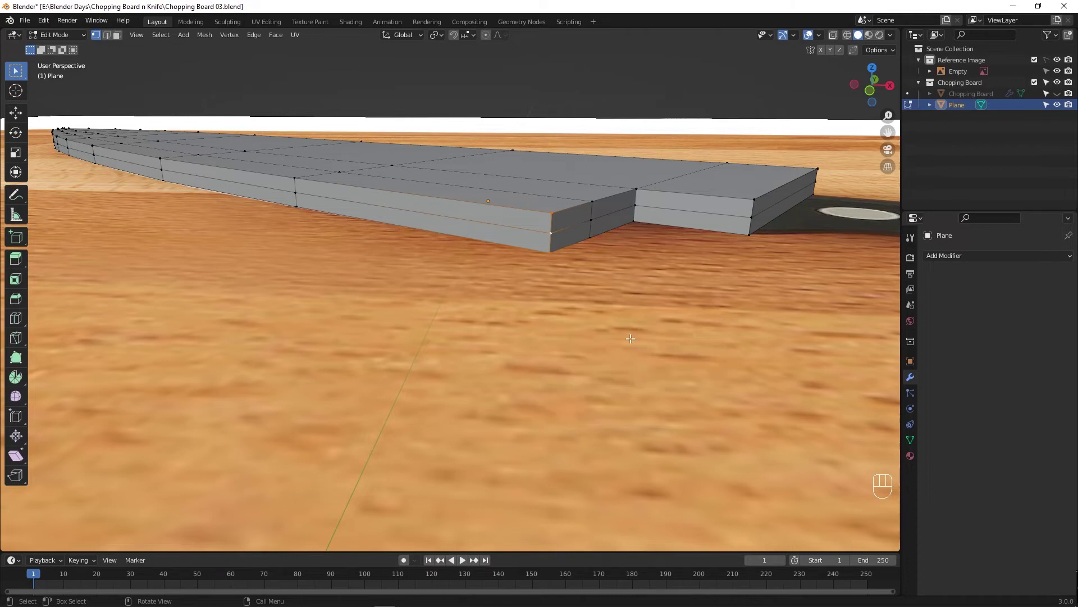
key(ctrl+z)
key(ctrl+z)
key(ctrl+z)
key(ctrl+z)
key(ctrl+z)
key(1)
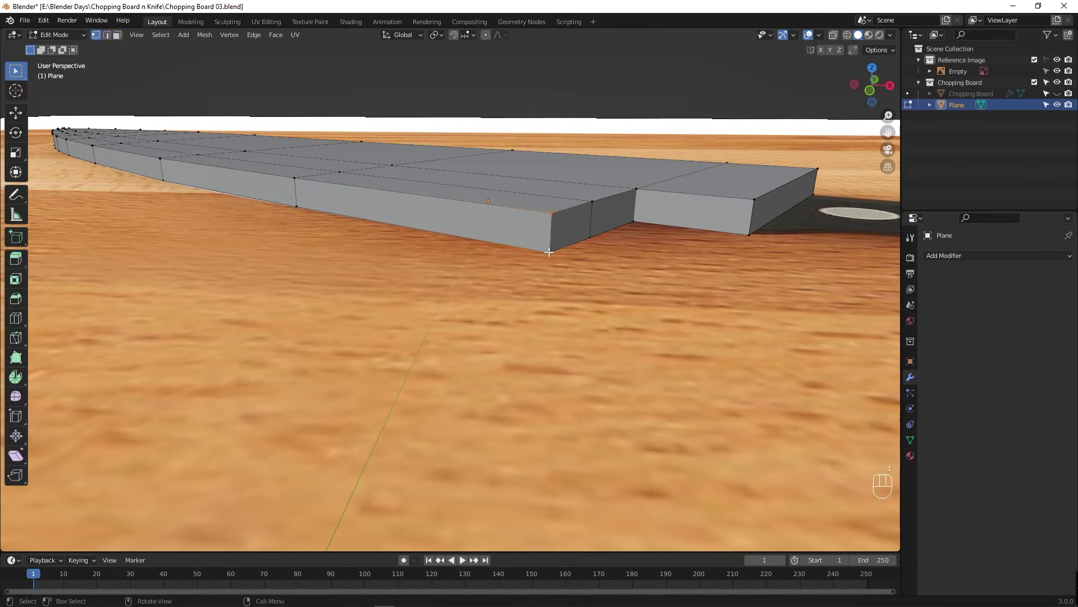
Merge the lower corner vertices and a pair near the tip at their centre.
click(552, 257)
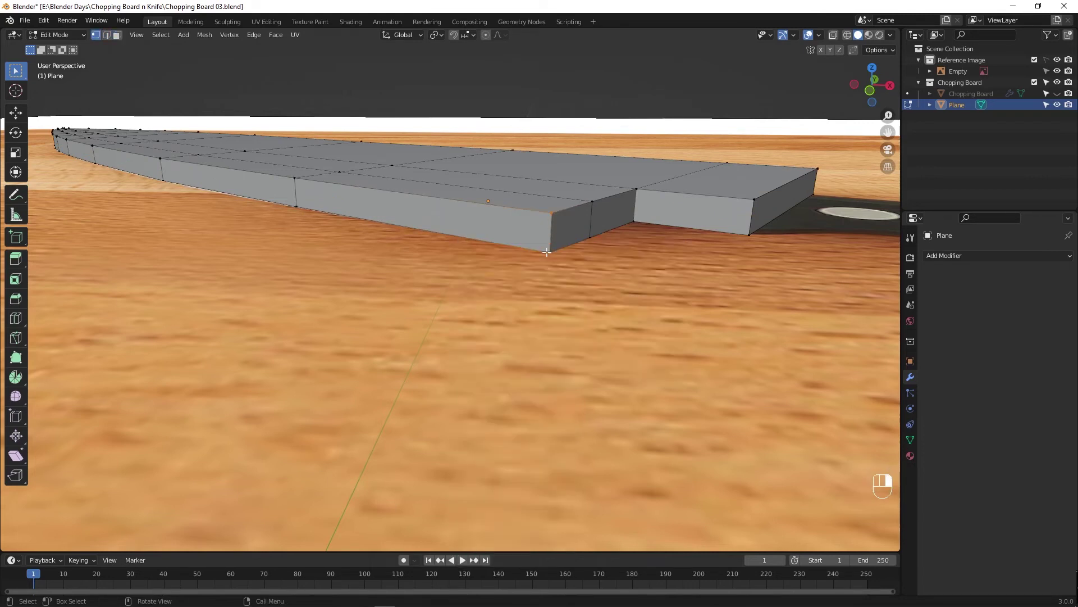
key(m)
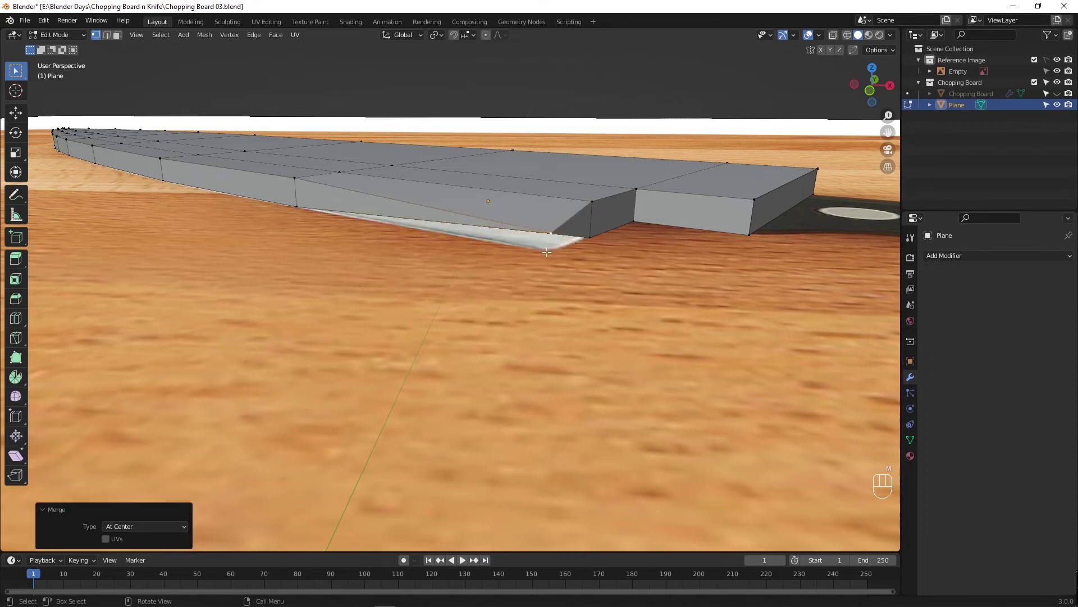
drag(473, 265, 487, 287)
drag(427, 314, 656, 378)
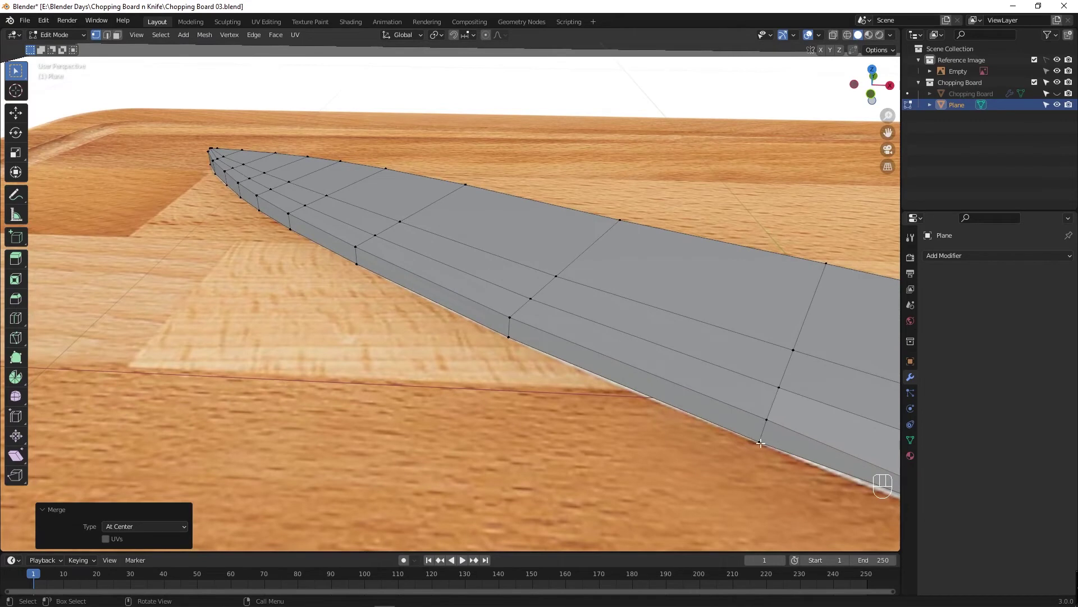
click(762, 441)
click(767, 418)
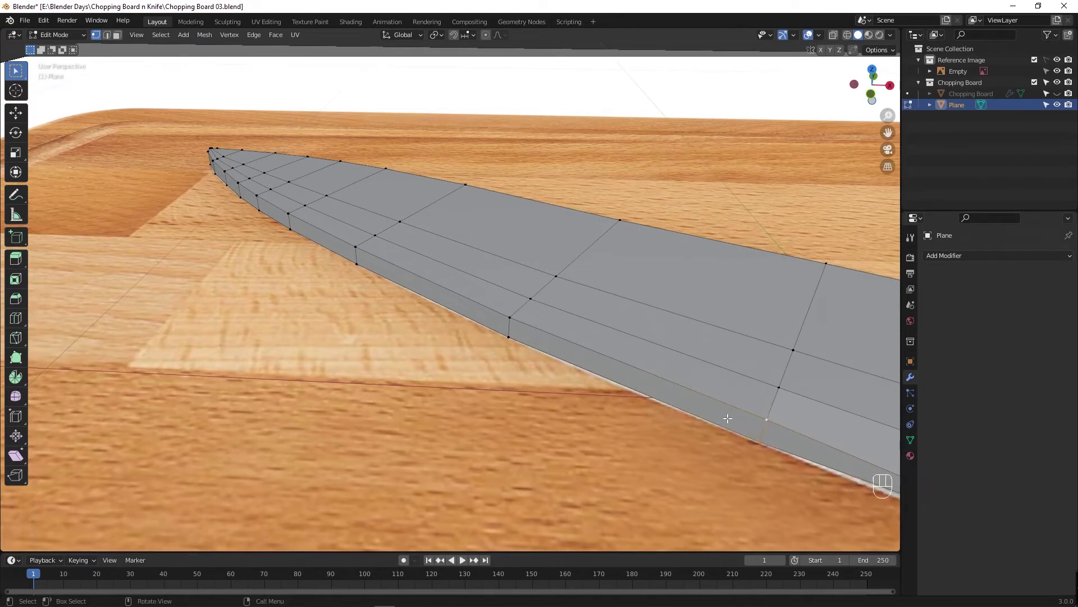
key(m)
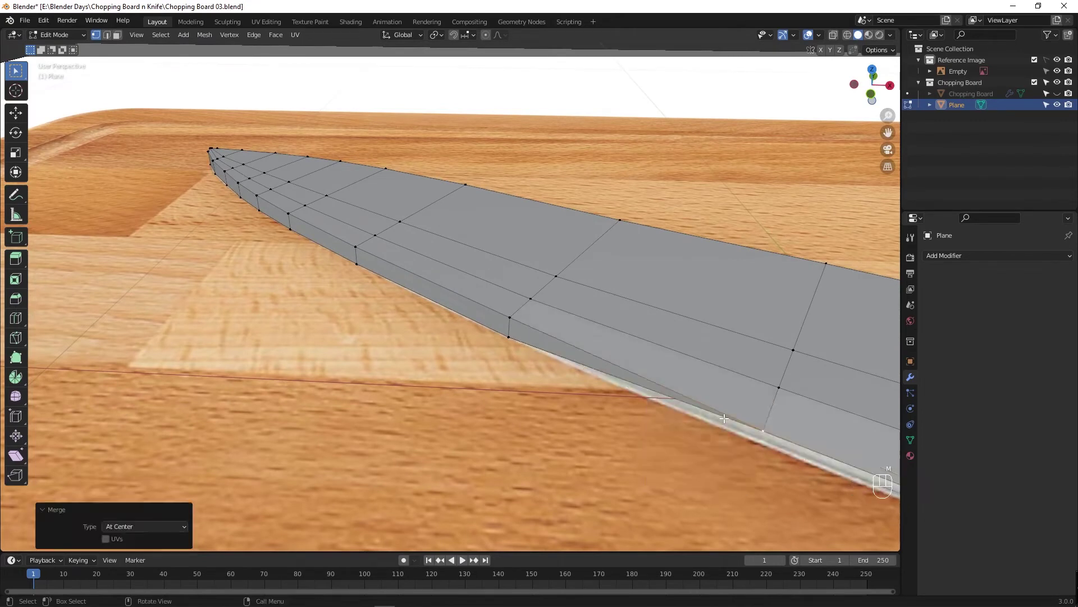
Merge the next pairs of edge vertices toward the blade tip at centre.
click(511, 339)
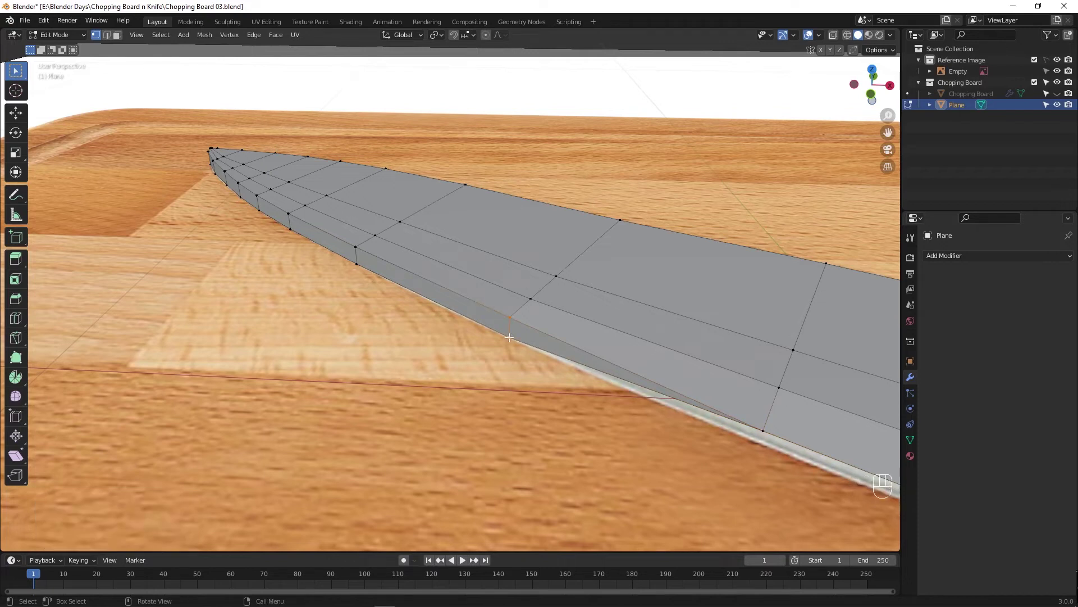
key(m)
drag(398, 316, 457, 304)
click(441, 277)
key(m)
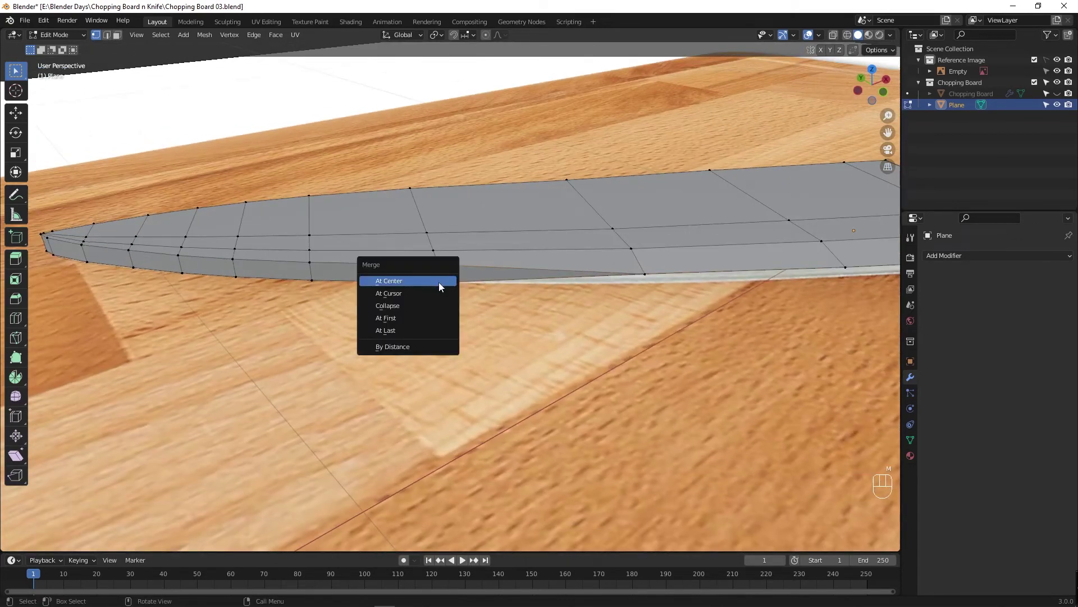
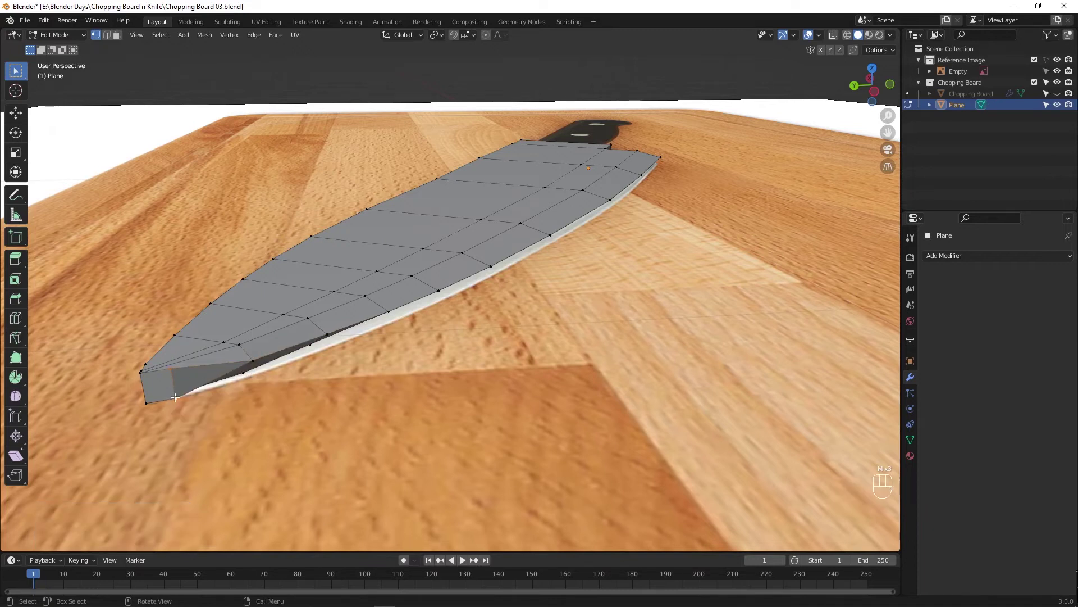
Merge the remaining edge vertex pair at the blade tip at centre.
key(m)
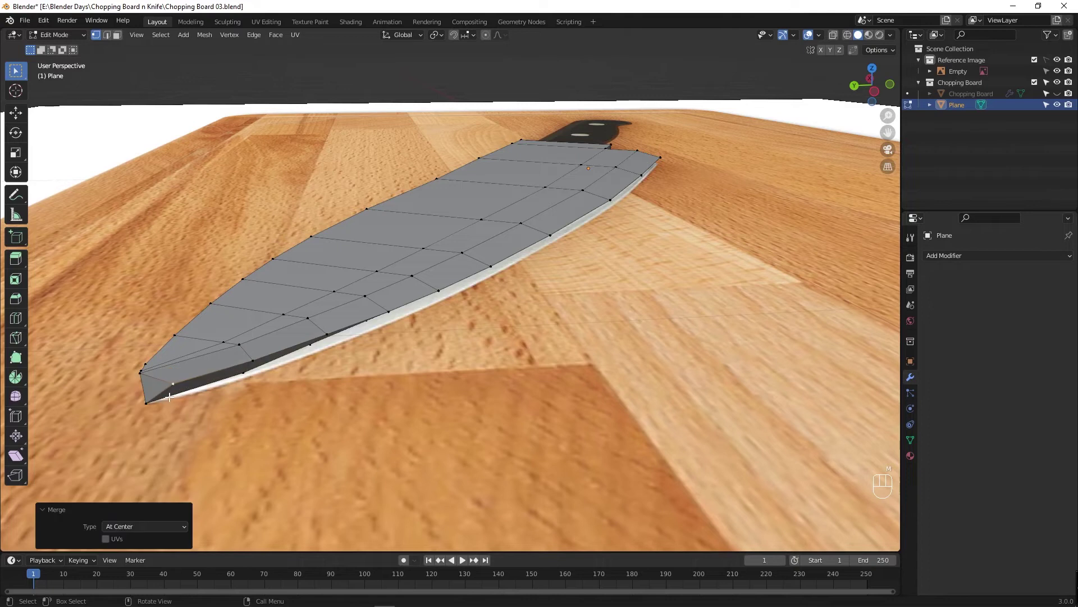
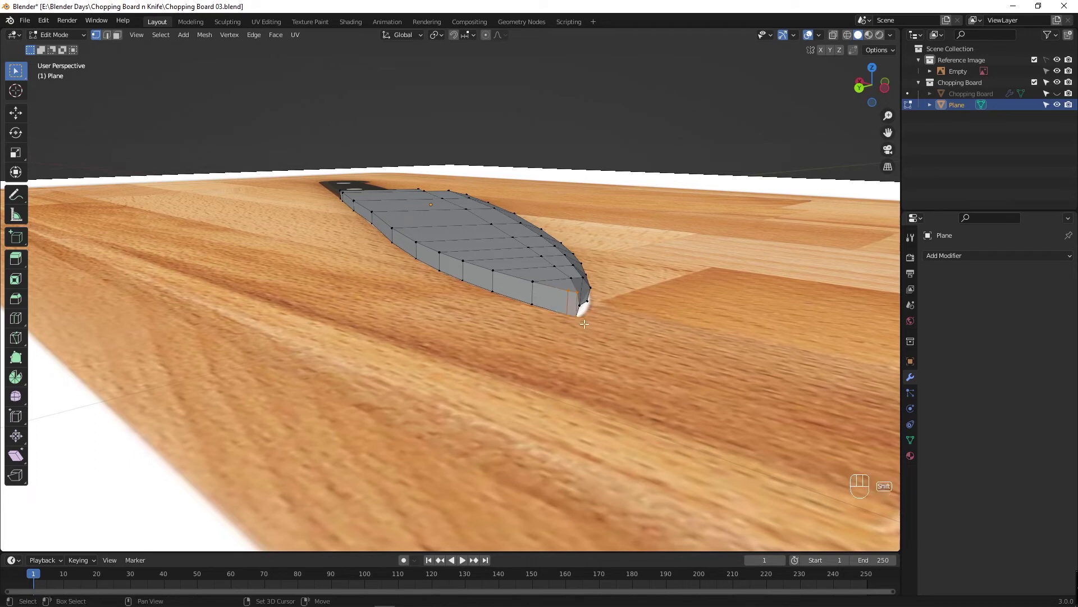
Scale the tip vertices together, undo, then merge them at centre.
key(s)
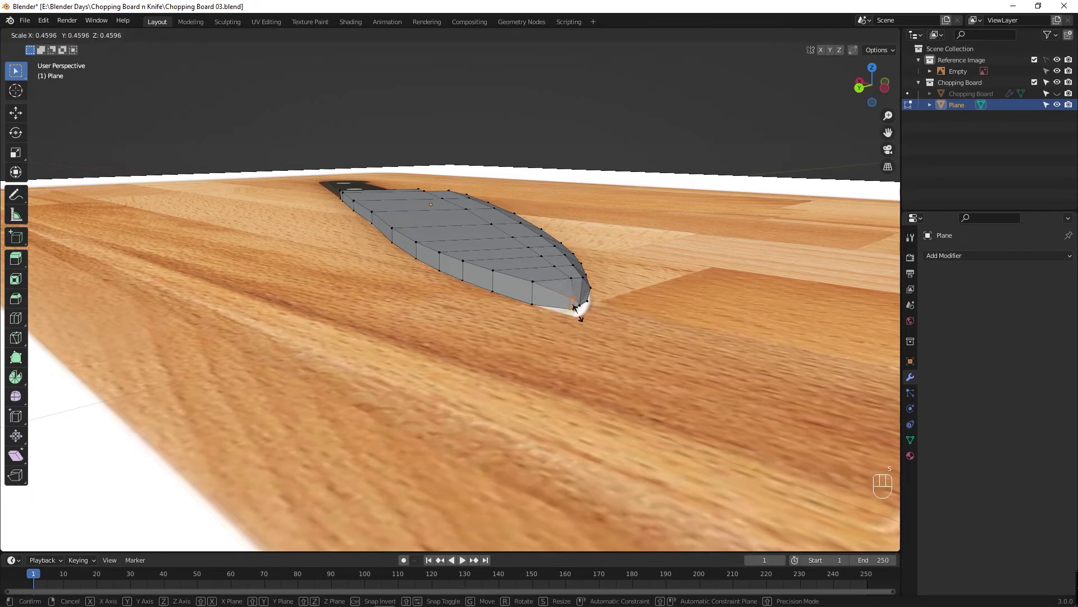
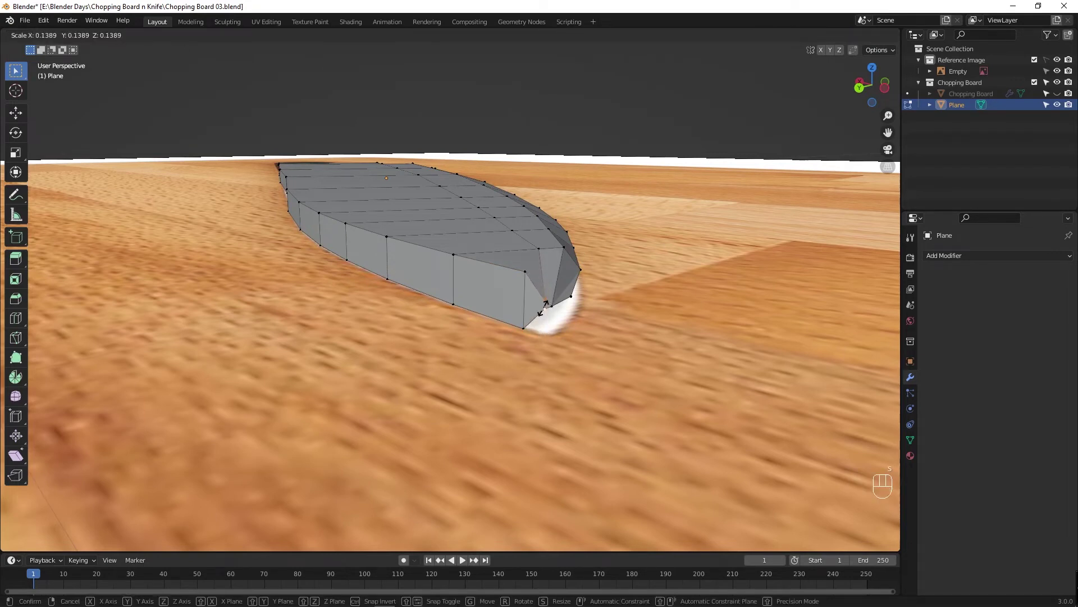
drag(532, 331, 503, 345)
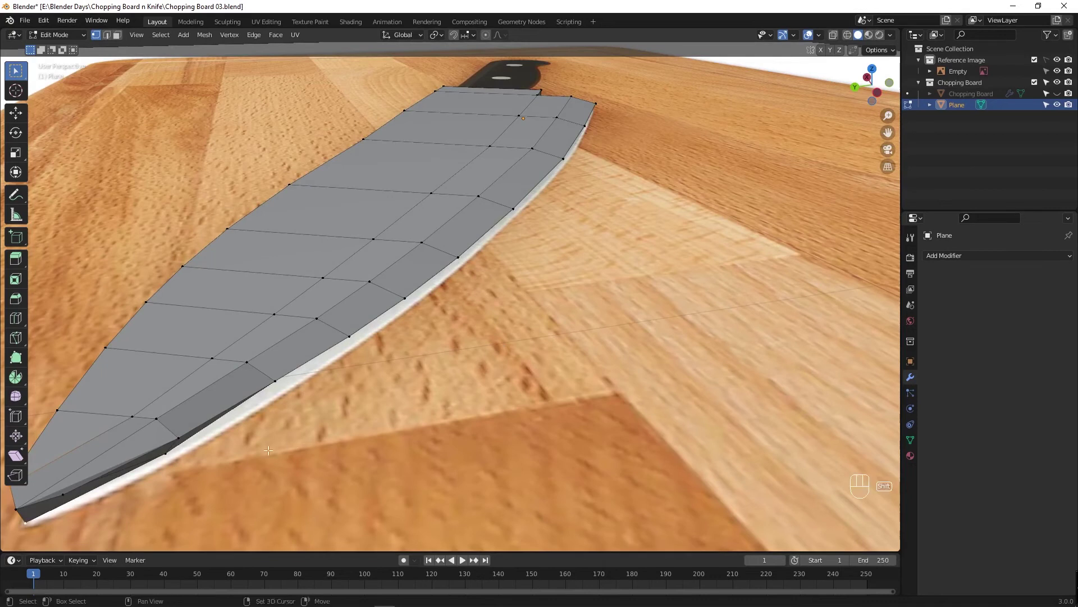
middle_click(290, 435)
key(ctrl+z)
middle_click(497, 439)
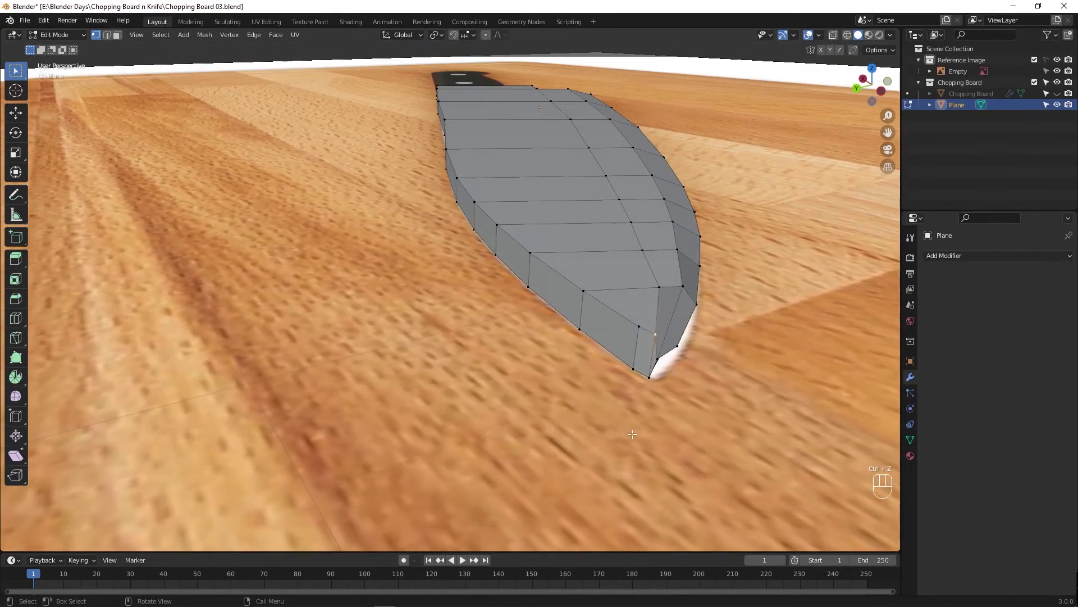
key(m)
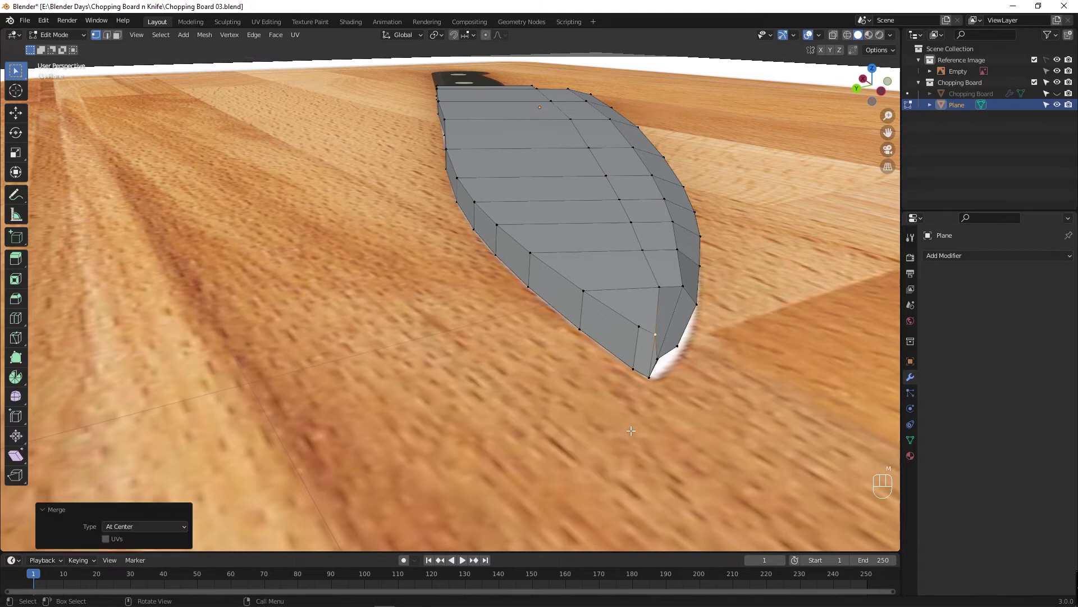
Merge the remaining knife-point vertices and nudge the tip vertex into place.
click(651, 375)
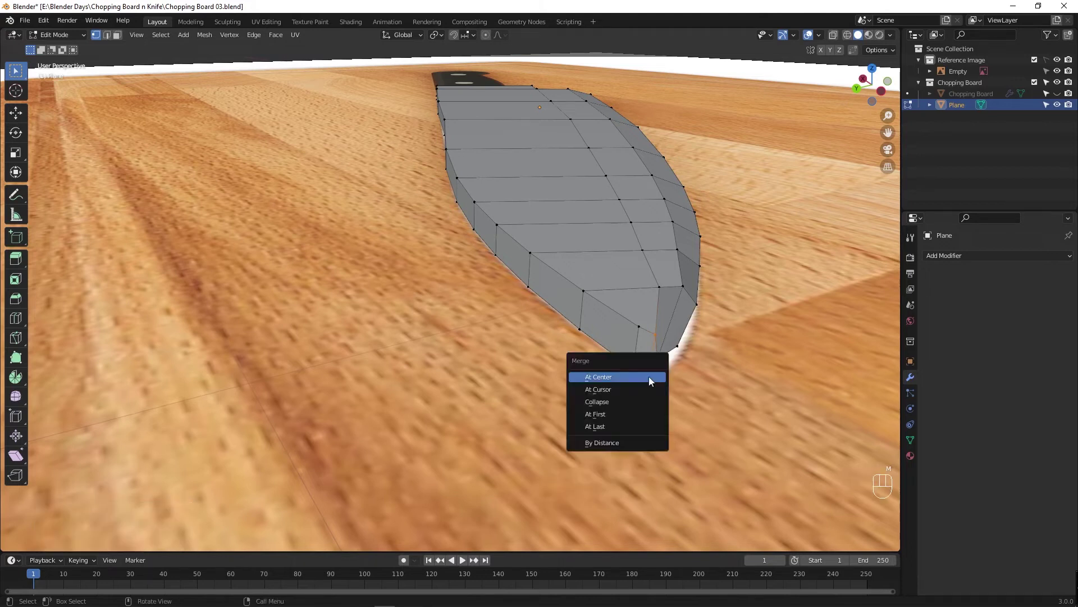
click(640, 328)
key(m)
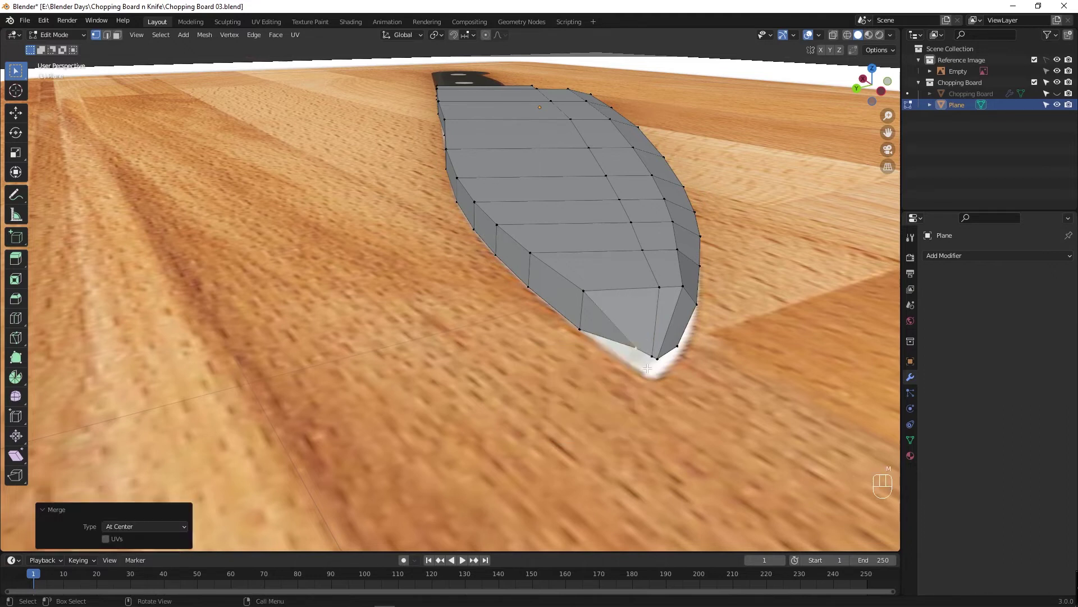
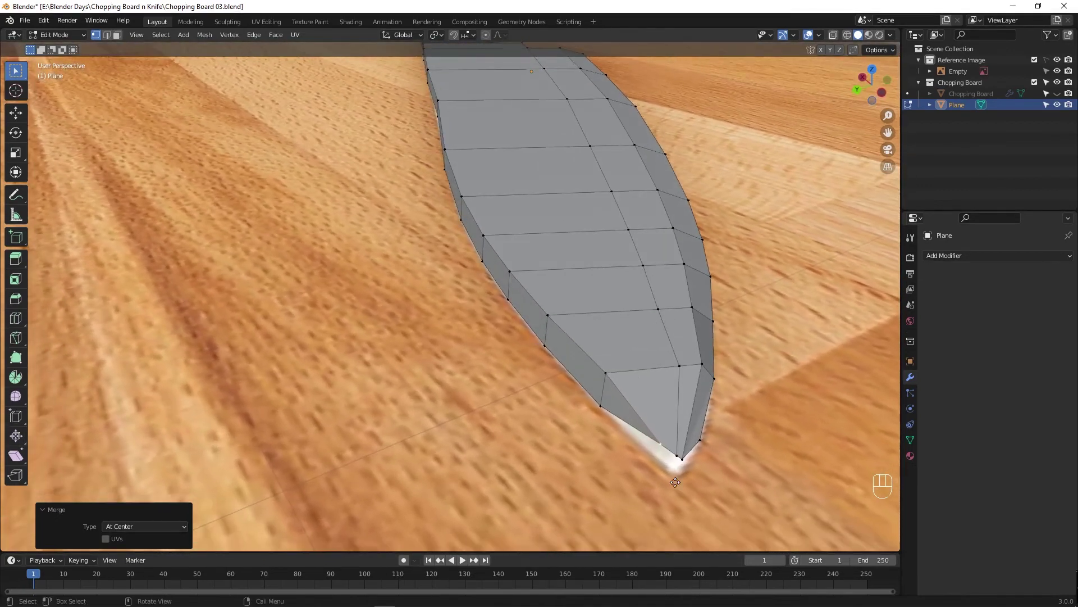
key(g)
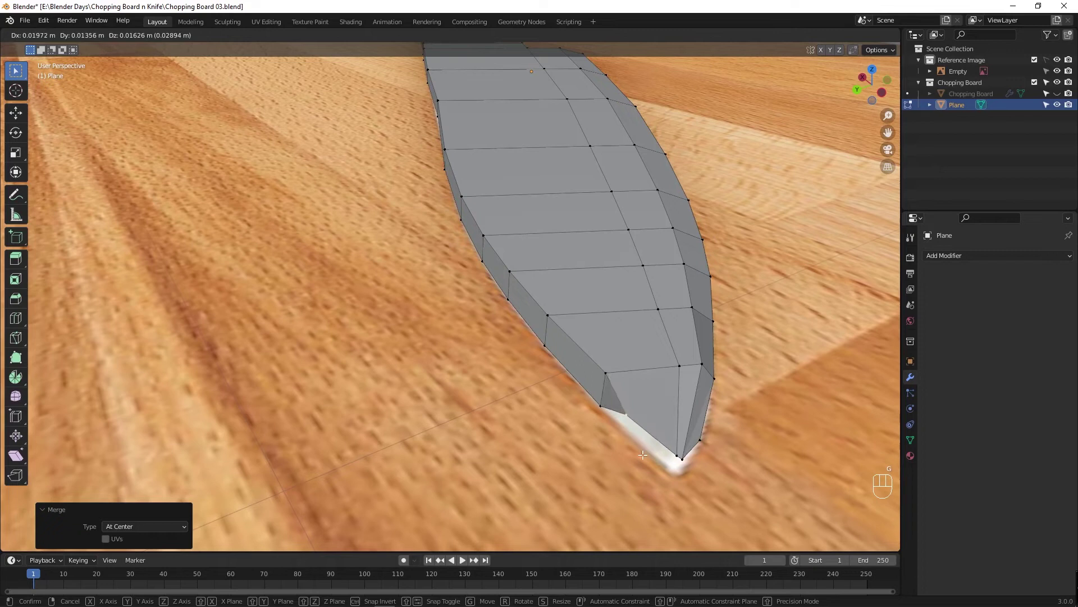
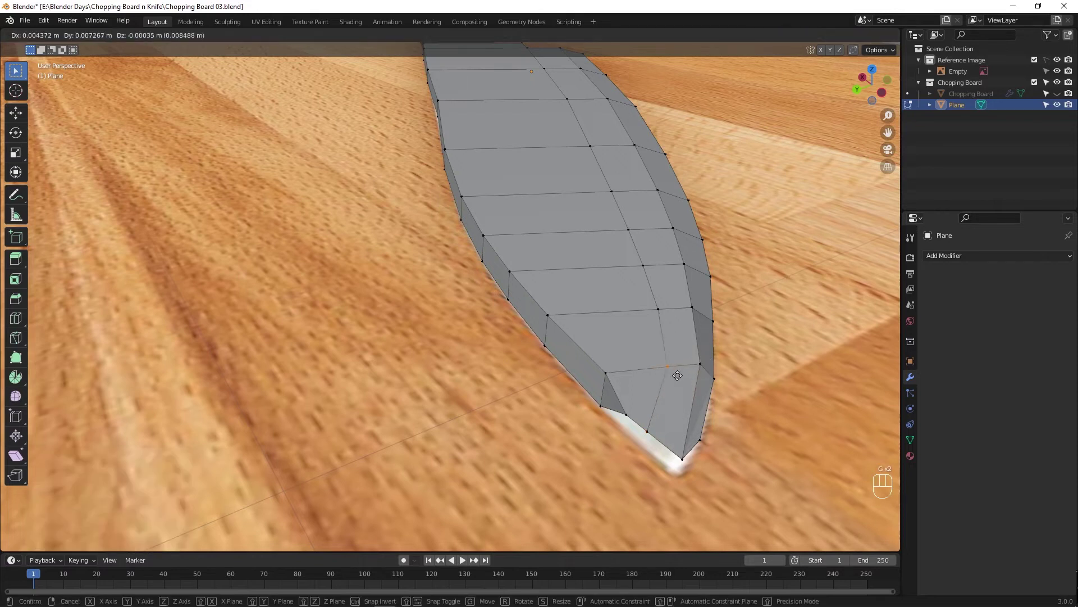
key(g)
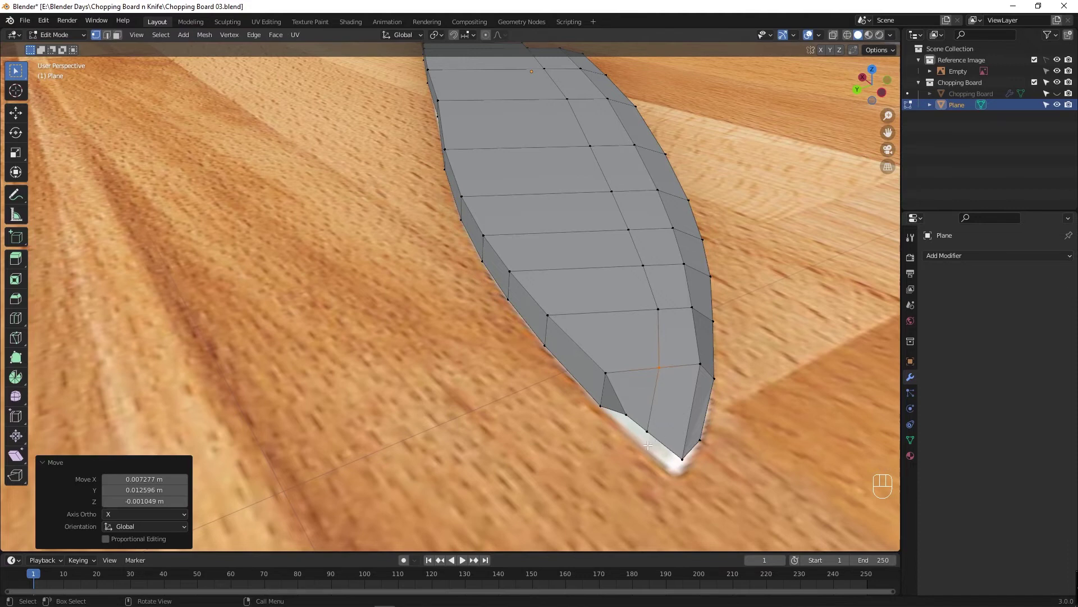
drag(662, 445, 656, 429)
middle_click(653, 328)
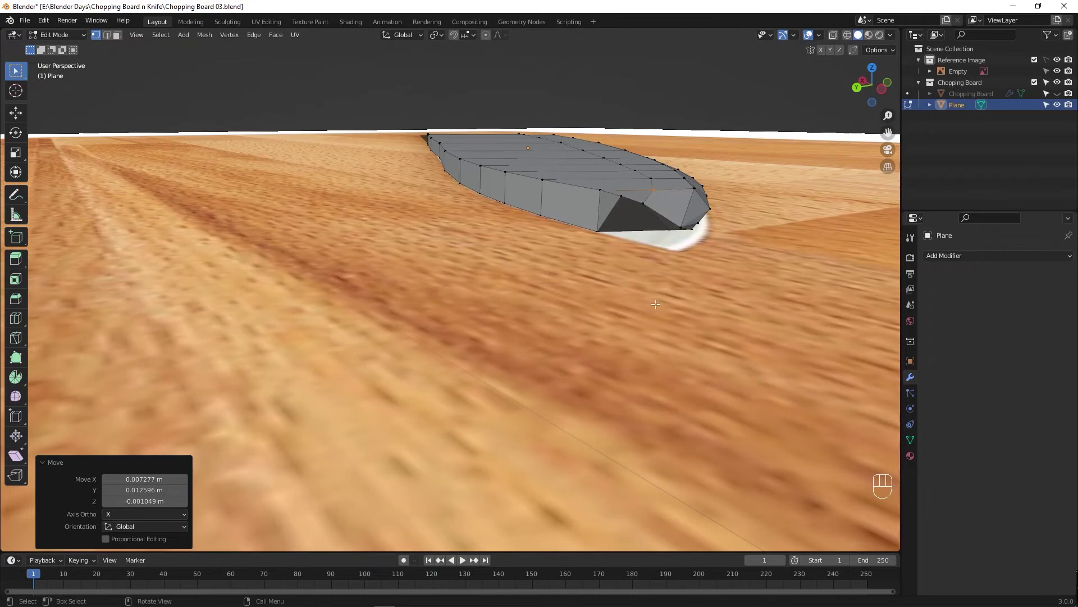
drag(654, 228, 649, 231)
Undo the last several tip edits and look straight down on the blade tip.
key(ctrl+z)
key(ctrl+z)
key(ctrl+z)
key(ctrl+z)
key(ctrl+z)
key(ctrl+z)
key(ctrl+z)
key(ctrl+z)
key(ctrl+z)
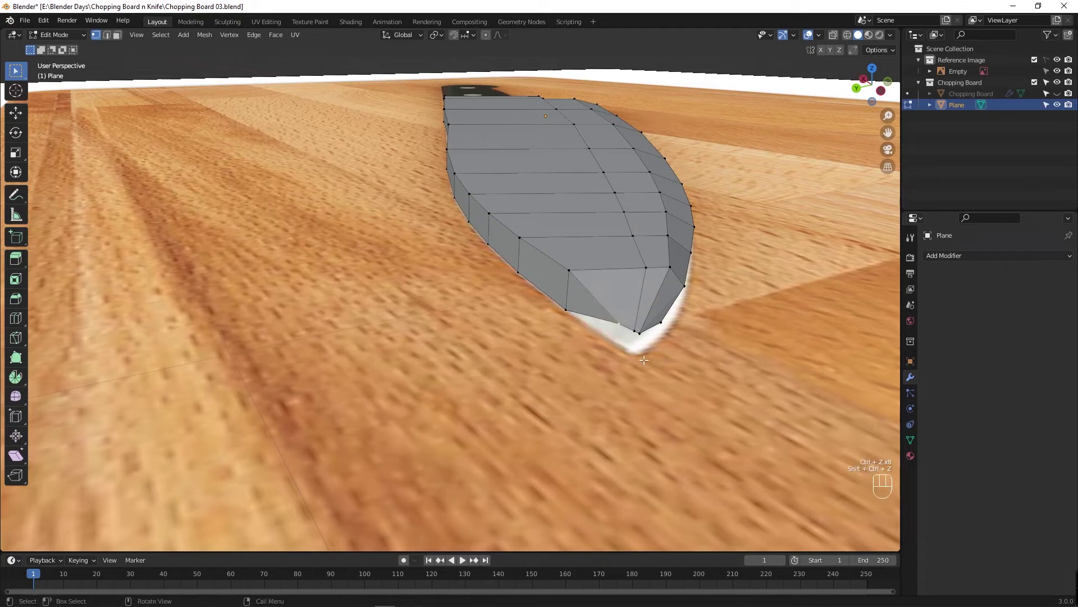
drag(615, 375, 582, 393)
middle_click(222, 223)
Check the whole blade in Object Mode, then undo the earlier tip edits step by step.
key(Tab)
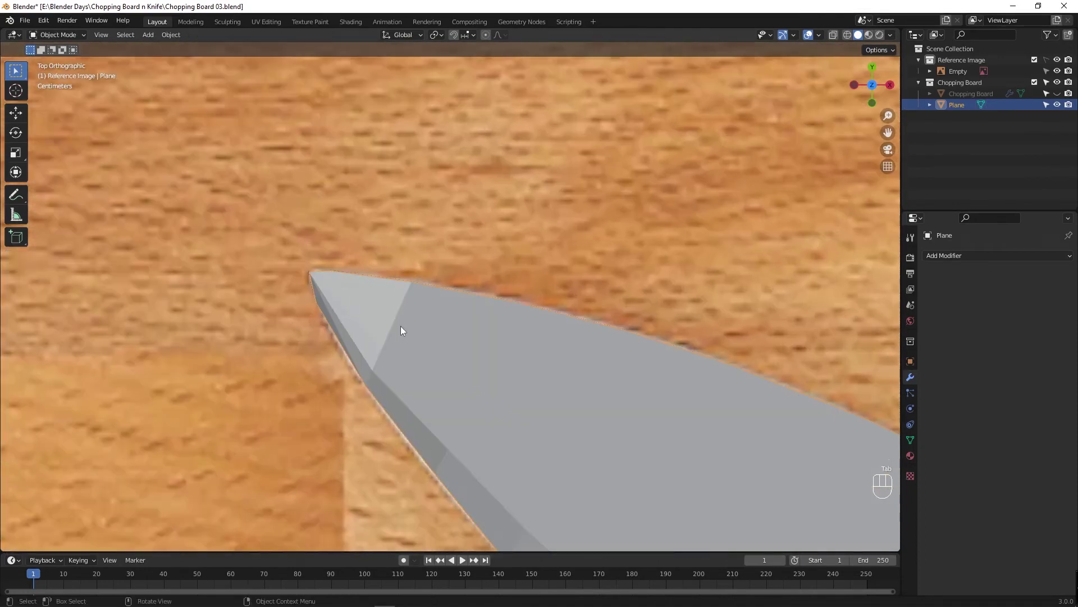
key(Tab)
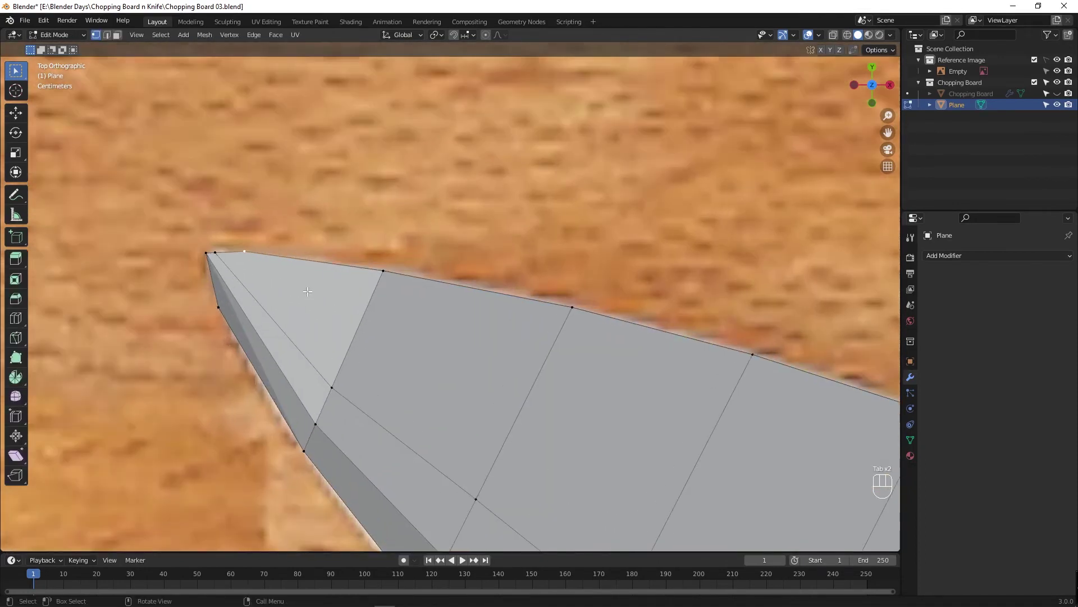
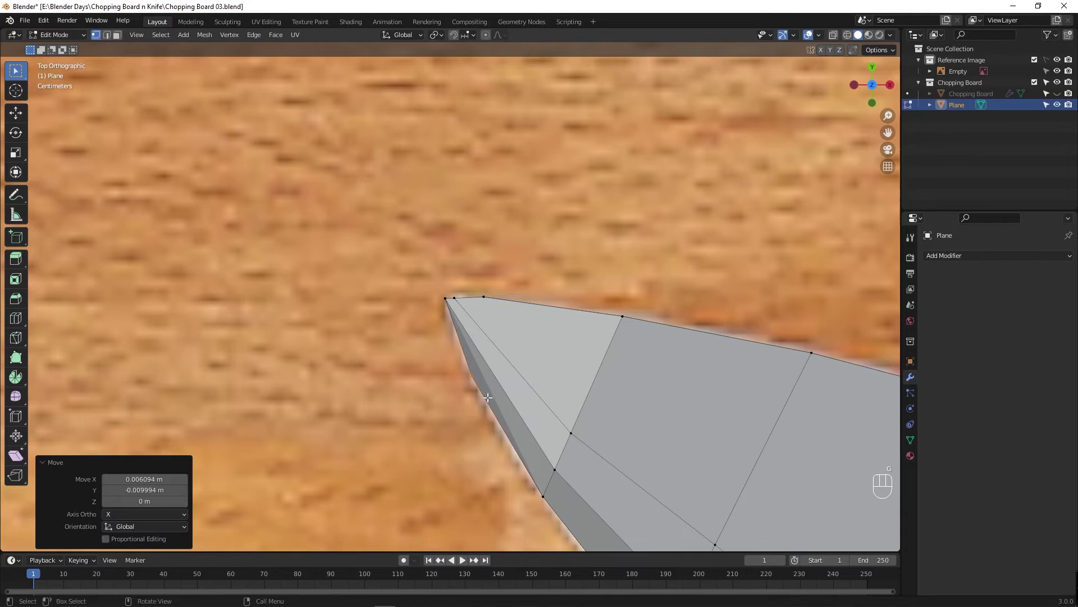
key(ctrl+z)
key(ctrl+z)
key(ctrl+z)
key(ctrl+z)
key(ctrl+z)
key(ctrl+z)
key(ctrl+z)
key(ctrl+z)
key(ctrl+z)
key(ctrl+z)
key(ctrl+z)
key(ctrl+z)
key(ctrl+z)
key(ctrl+z)
key(ctrl+z)
key(ctrl+z)
Move the tip's bottom vertices along Z about 0.013 m and check from Left Orthographic view.
drag(516, 404, 653, 355)
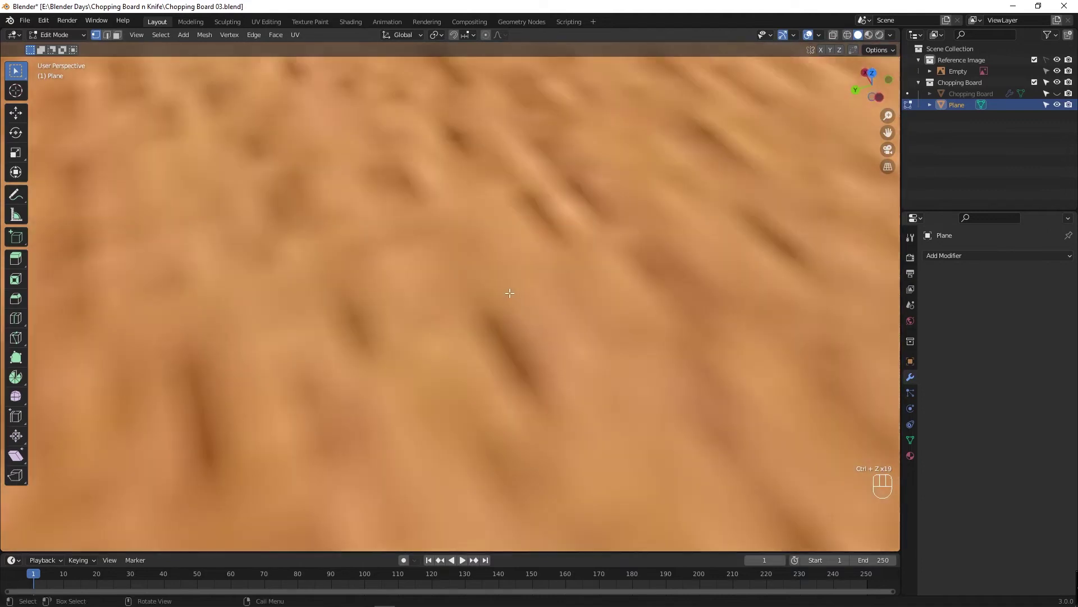
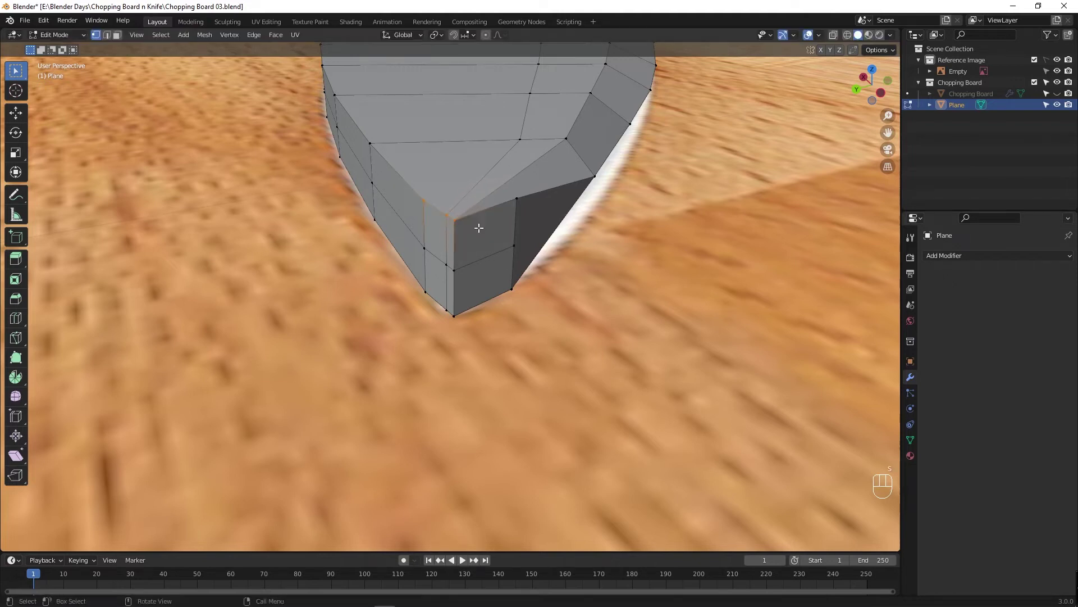
key(g)
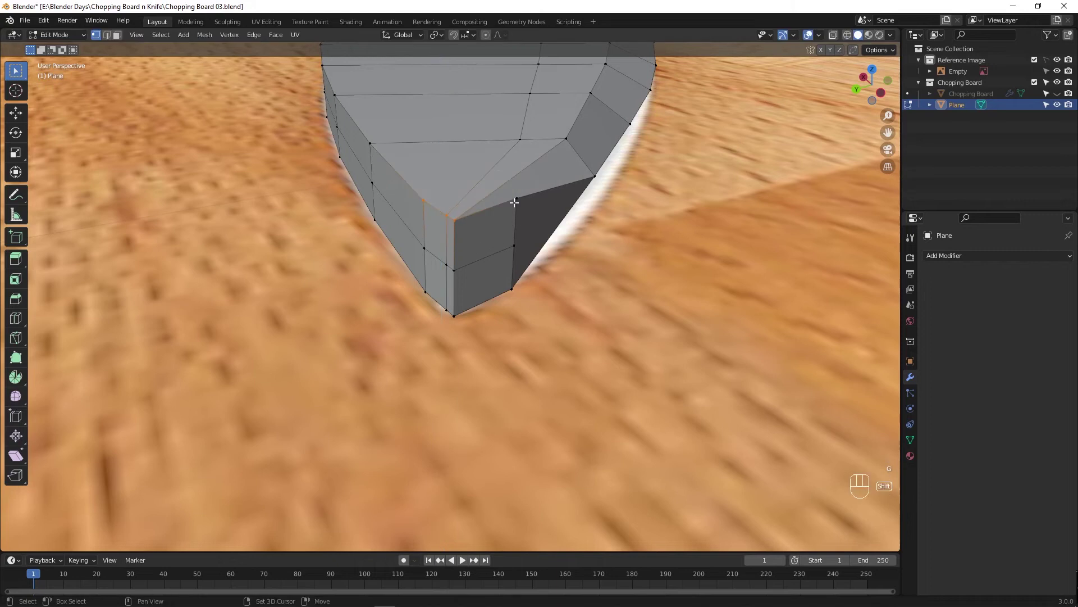
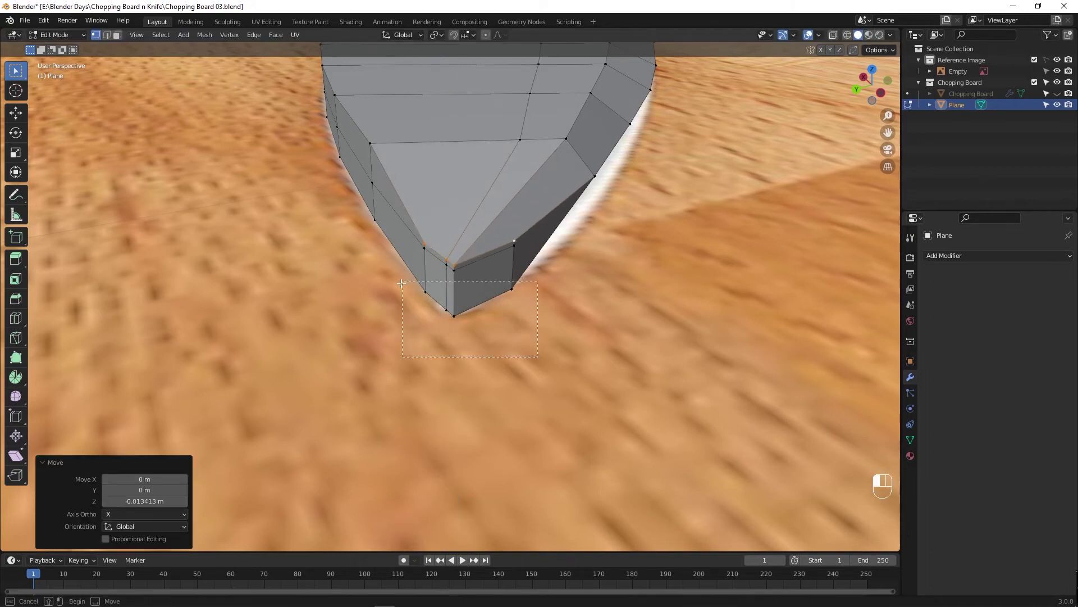
key(g)
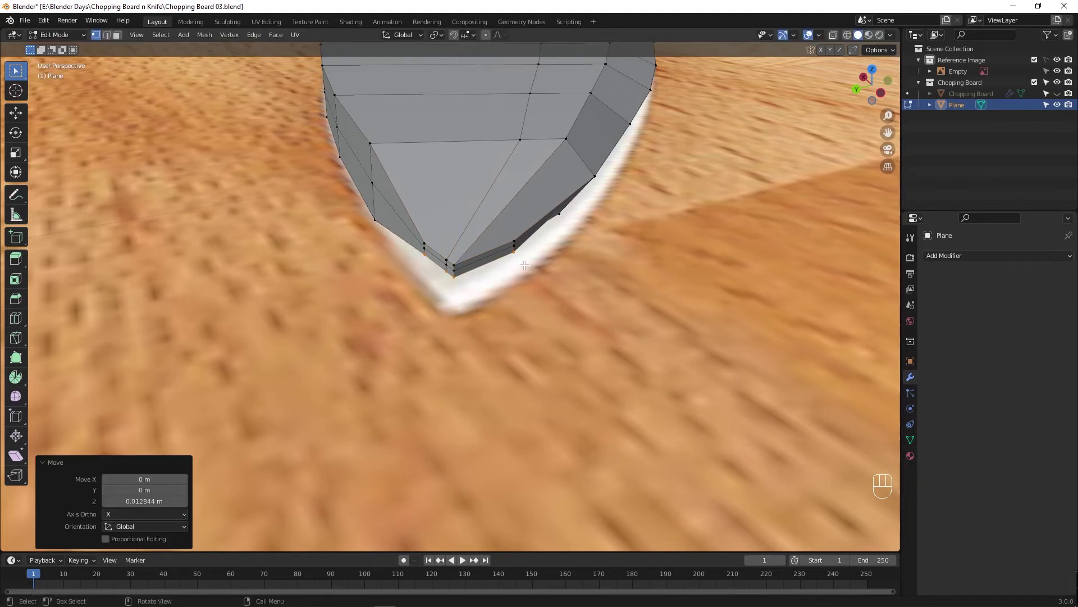
key(`)
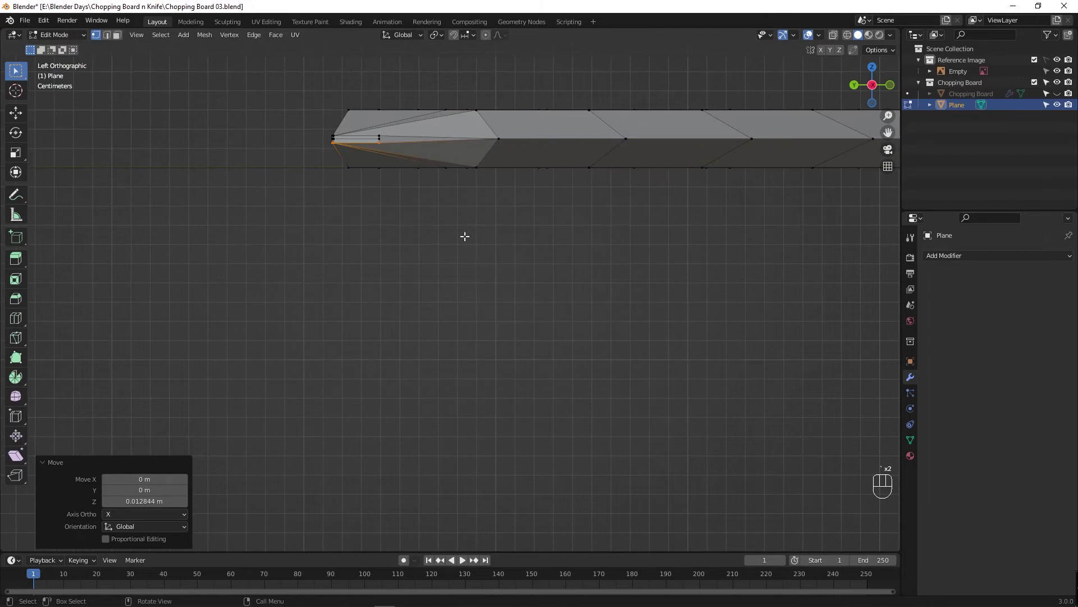
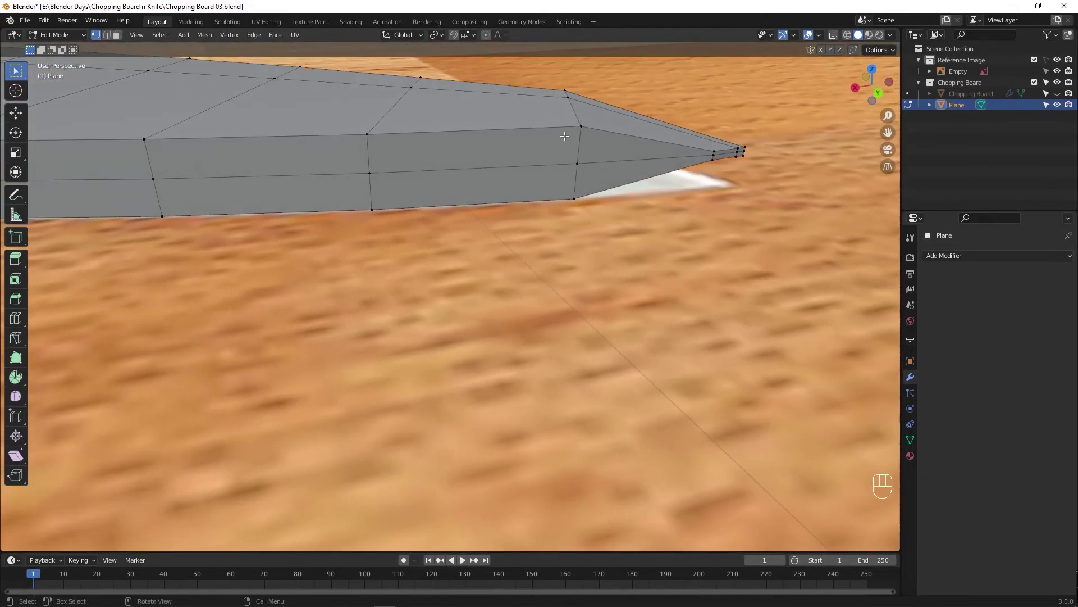
Scale three vertices near the blade tip down to about 0.456 to thin the point.
click(601, 147)
click(570, 160)
click(624, 219)
key(s)
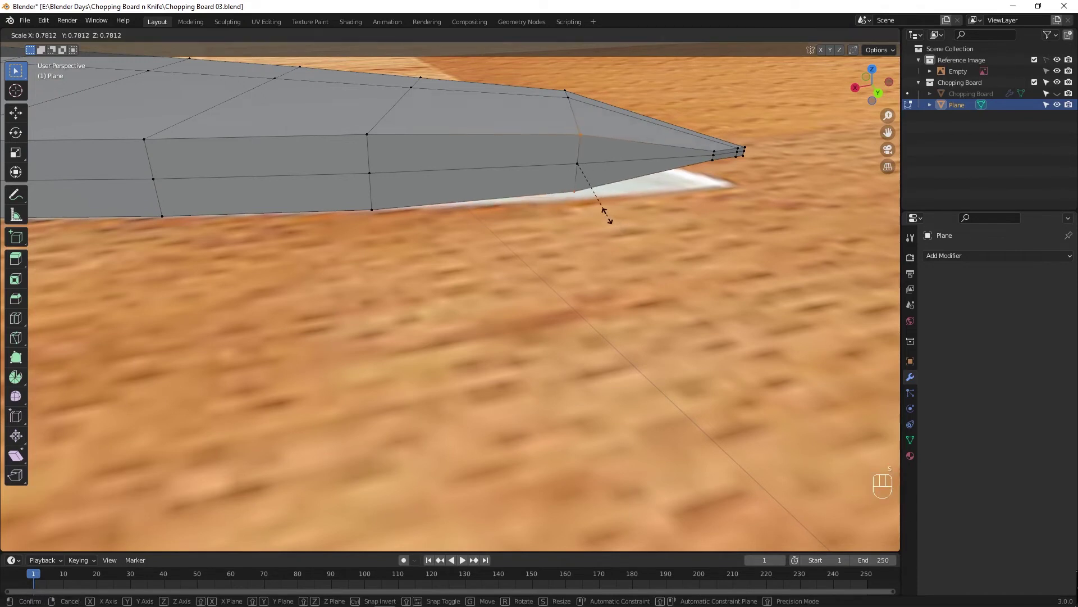
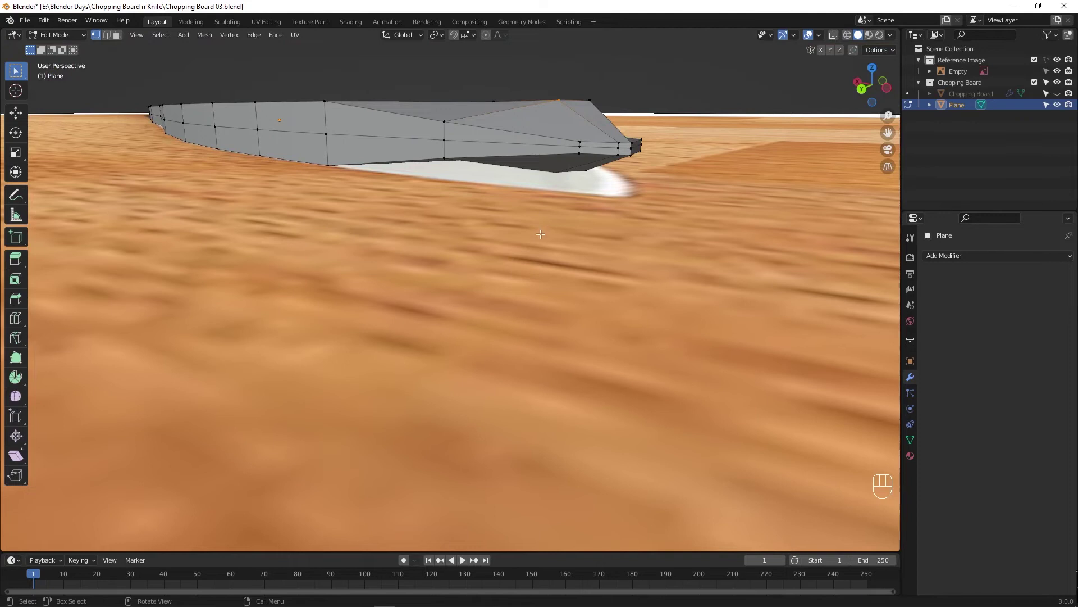
Step back and join two side vertices with a new connecting edge.
key(ctrl+z)
key(ctrl+z)
key(ctrl+z)
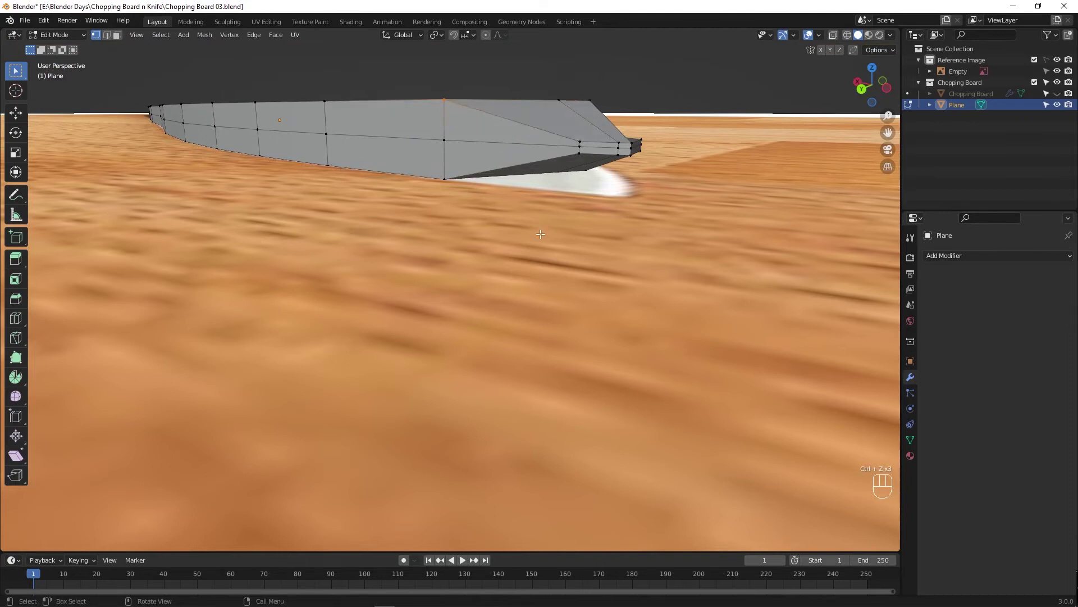
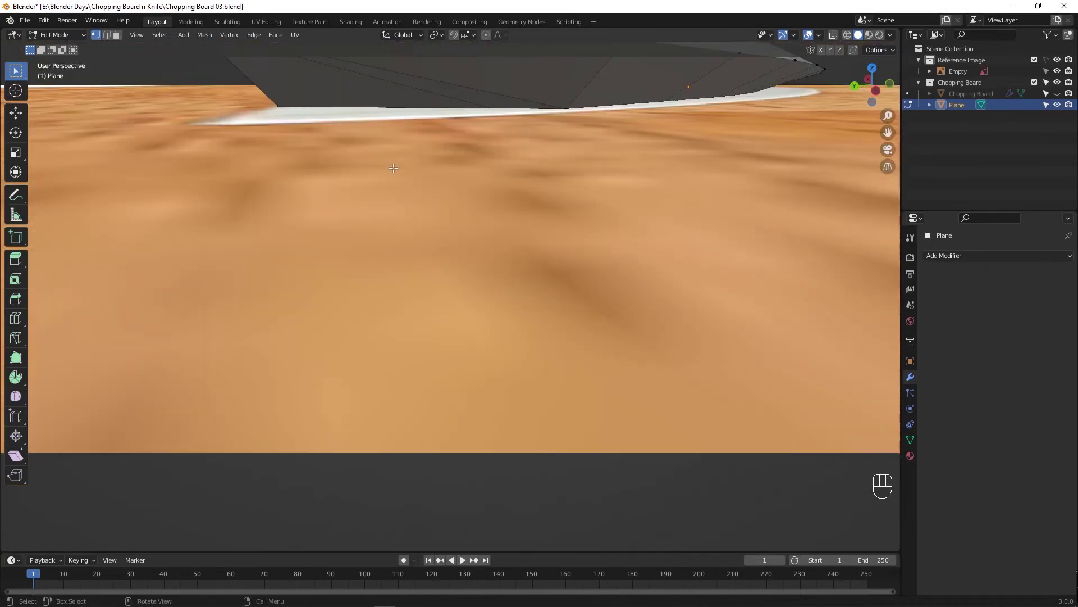
Using X-ray to reach them, merge the tip vertices At Center and nudge them into a clean point.
middle_click(405, 162)
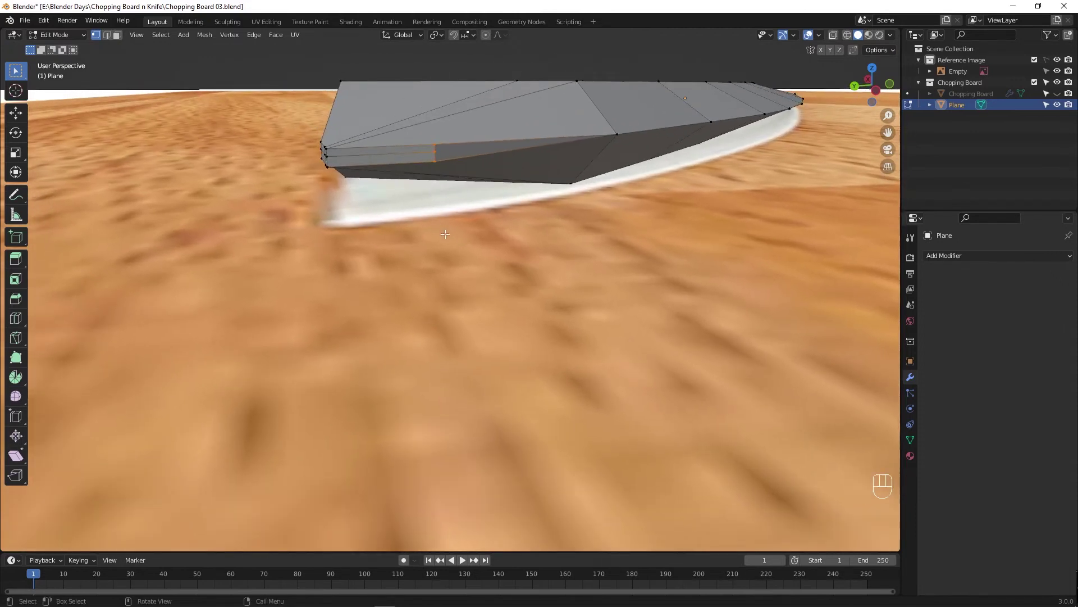
key(alt+z)
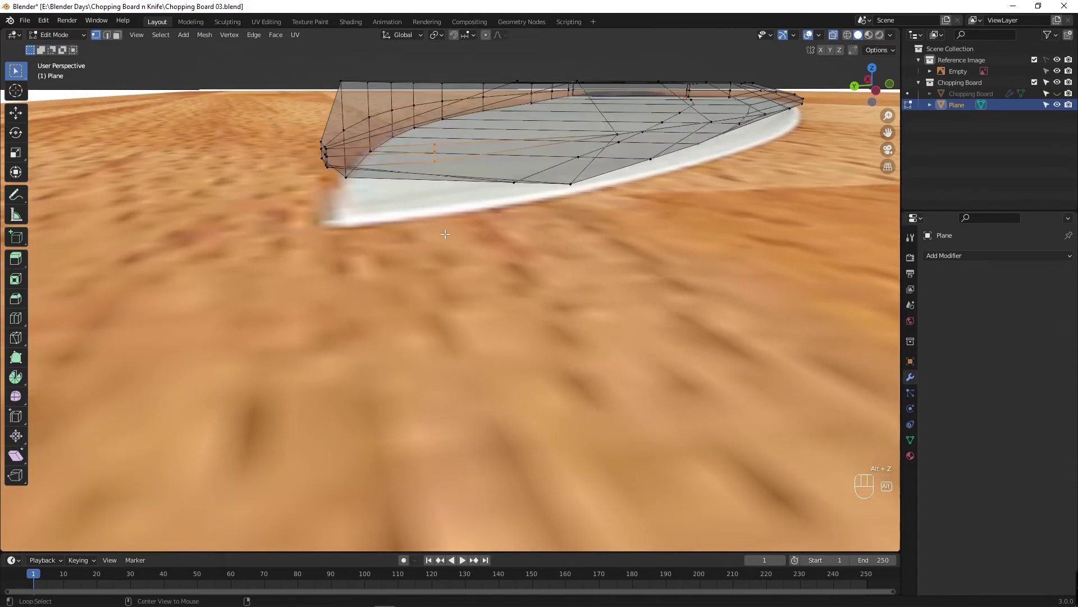
middle_click(458, 233)
key(alt+z)
key(m)
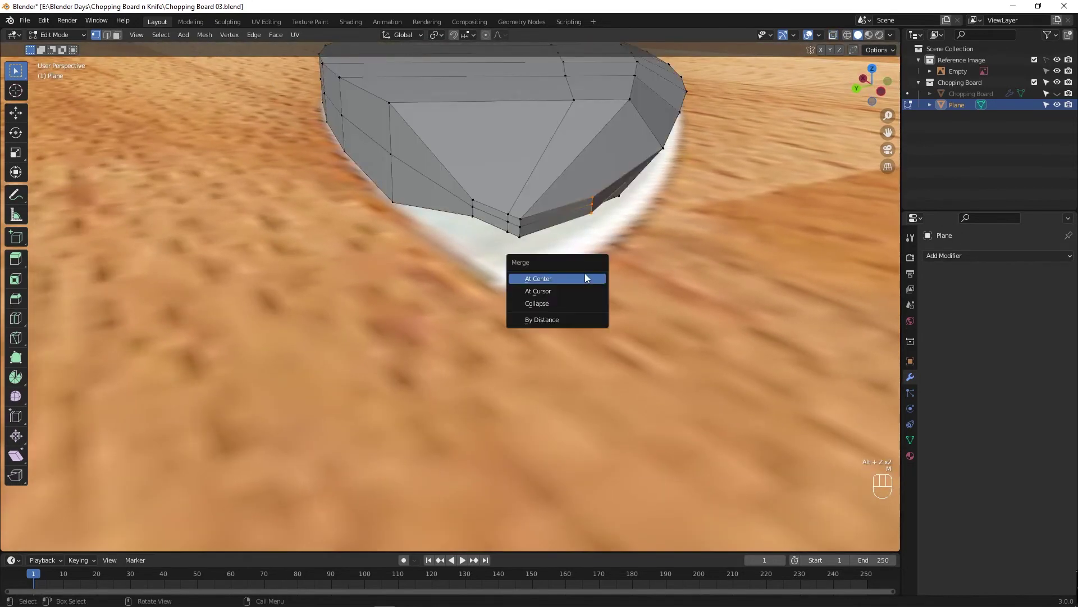
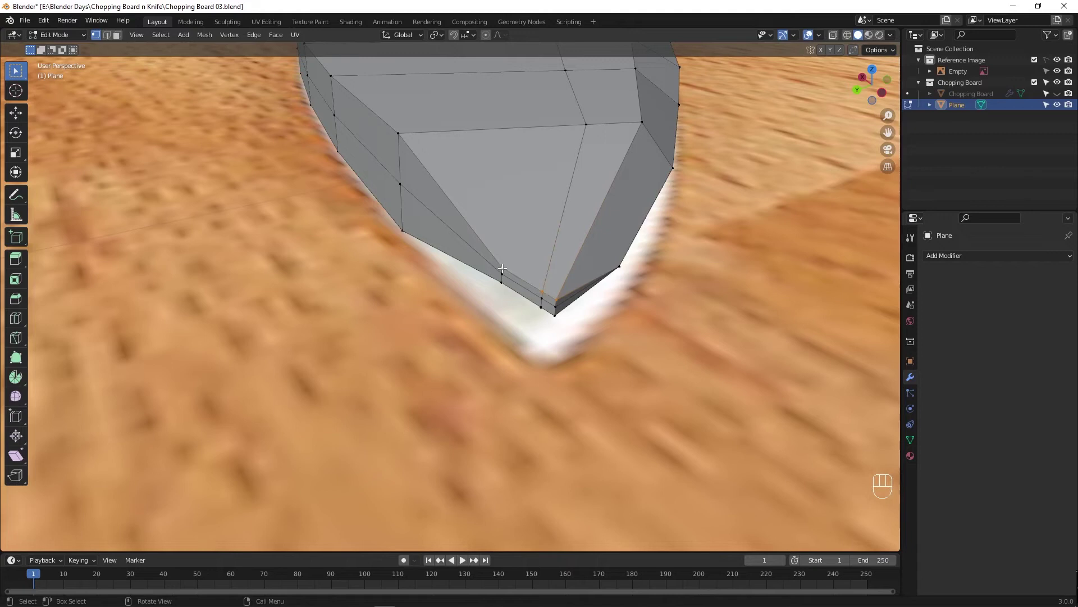
key(g)
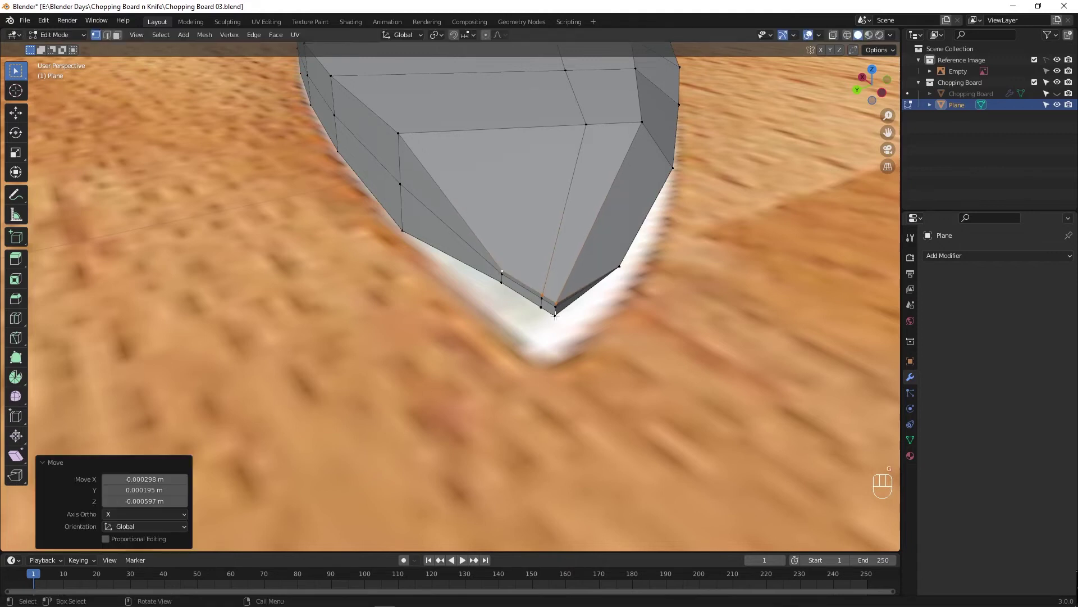
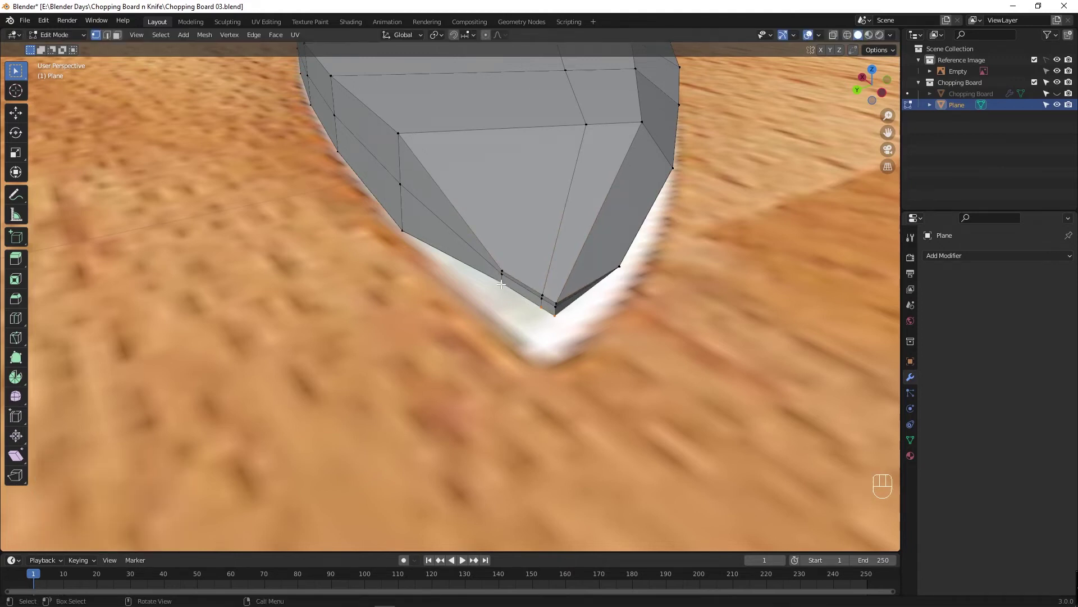
key(g)
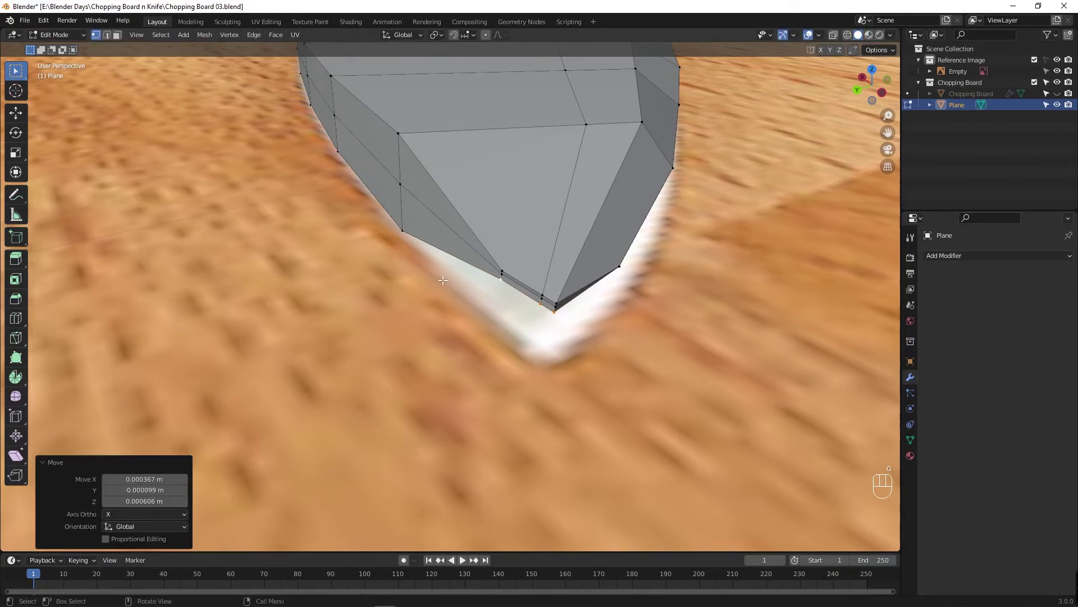
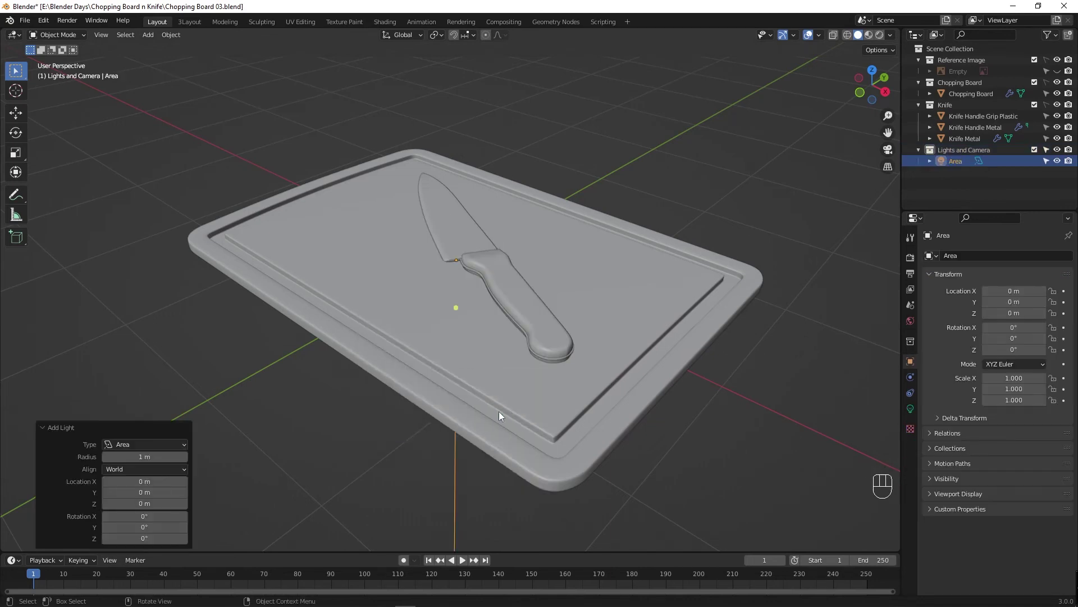
Move the area light straight up along Z to roughly 18.8 m above the board.
key(g)
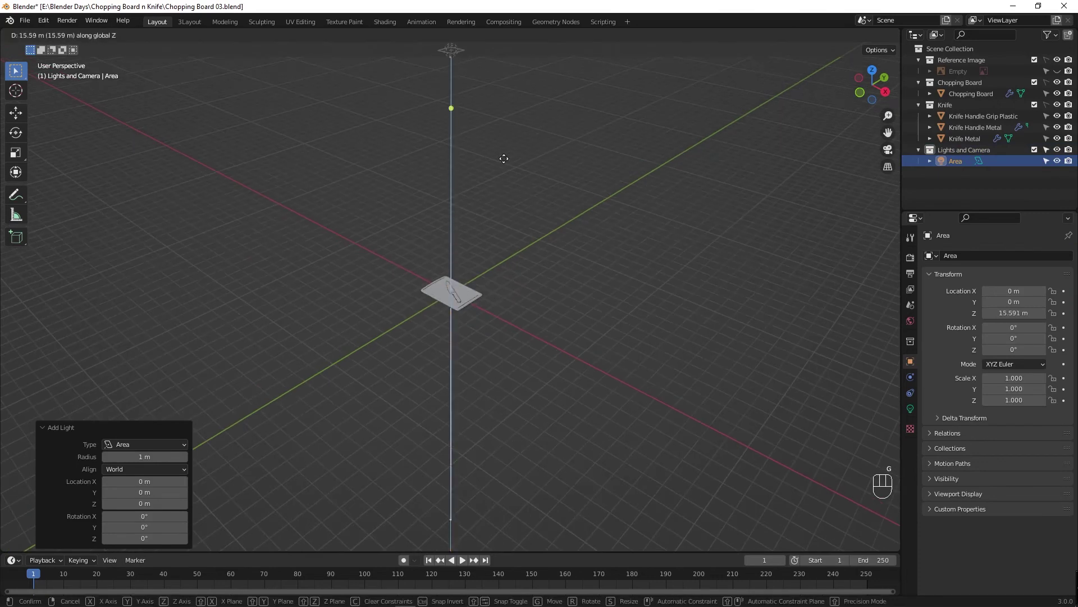
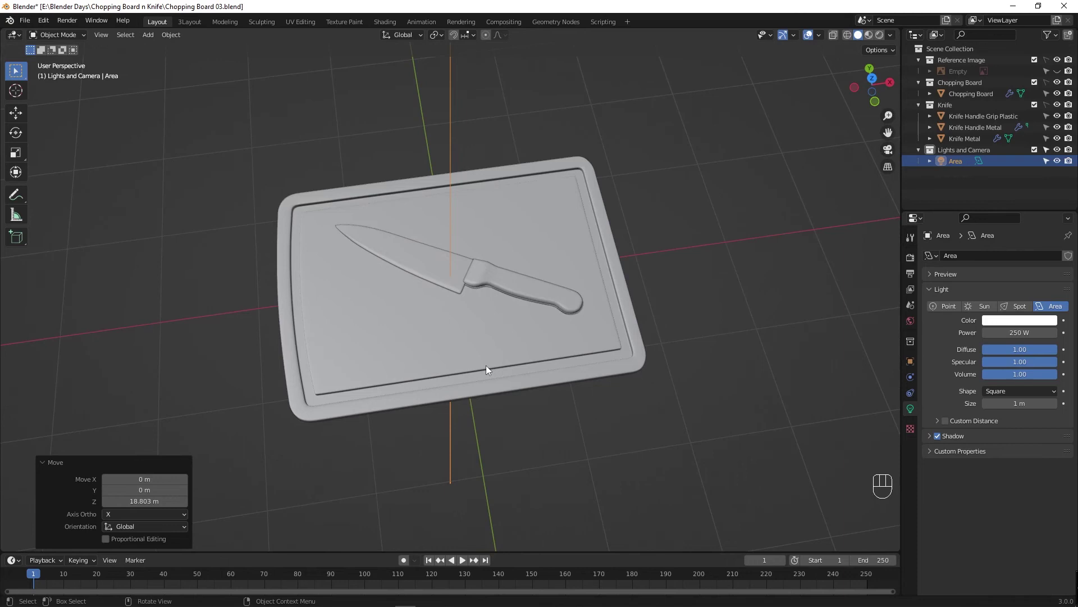
Add a camera, raise it above the board, look through it and enable Lock Camera to View.
key(shift+a)
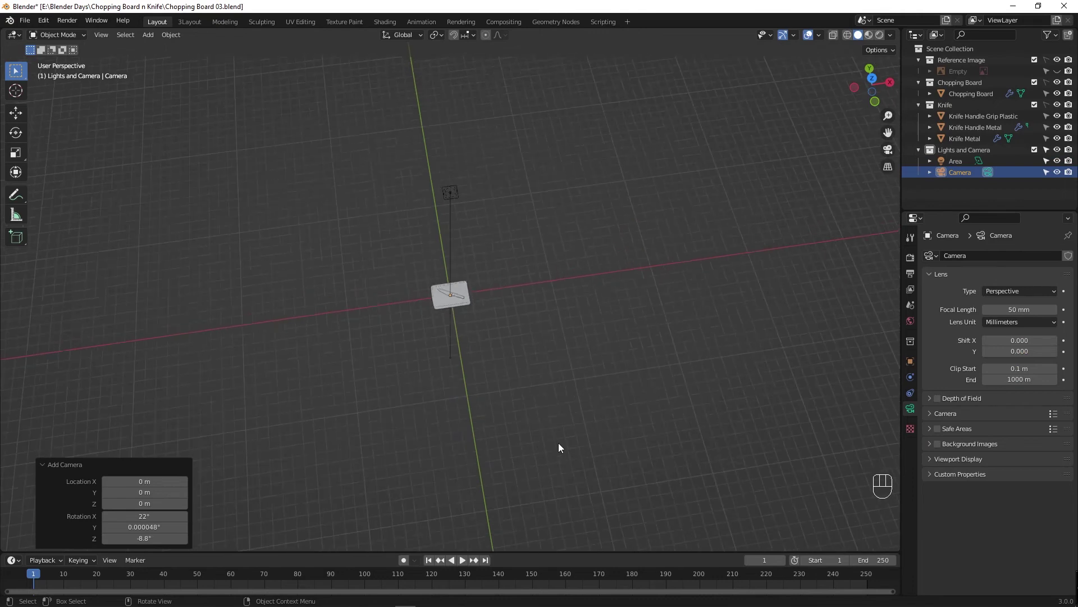
key(g)
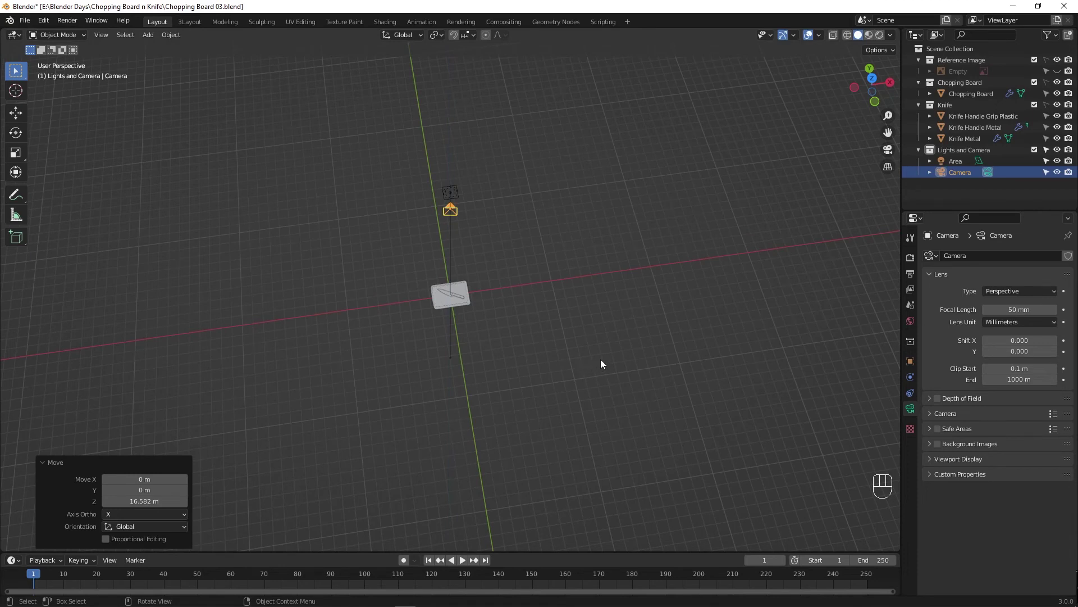
key(KP_0)
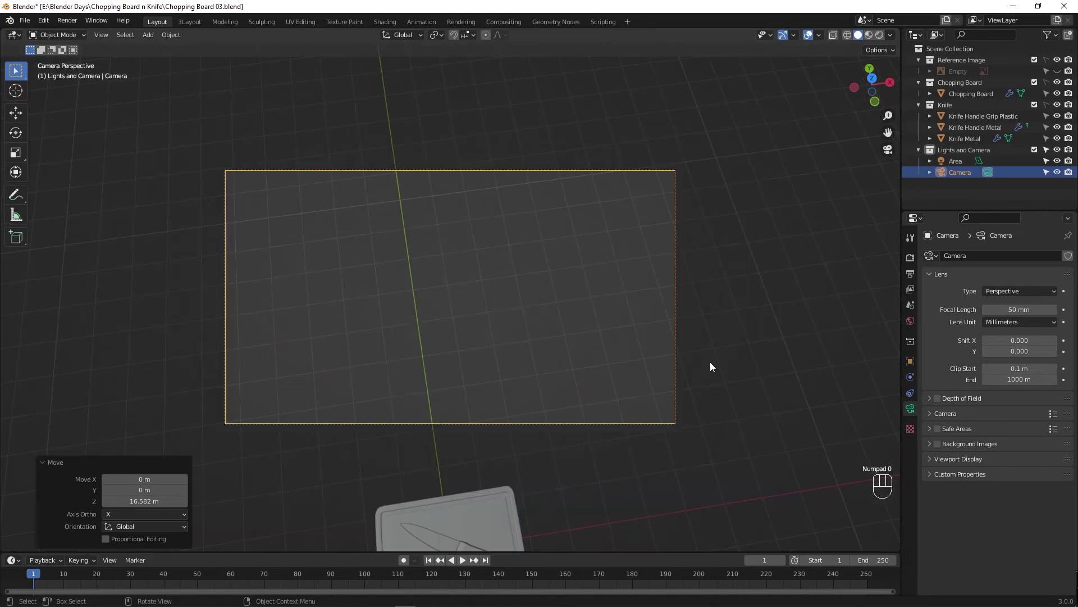
key(n)
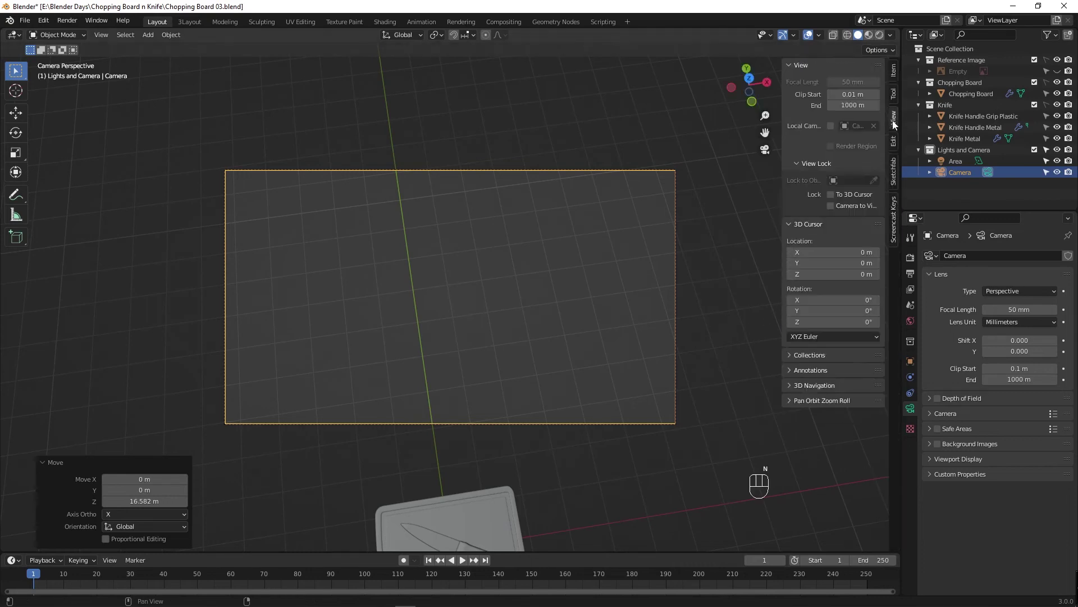
click(834, 211)
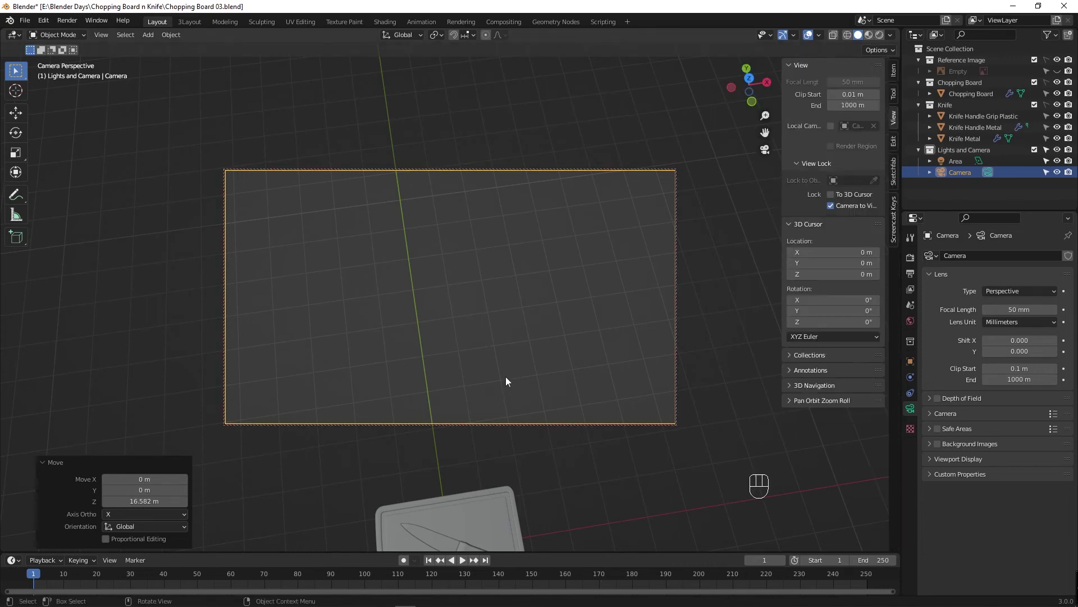
Orbit and pan in camera view until the board and knife sit centred at an angle, then save.
drag(508, 381, 492, 428)
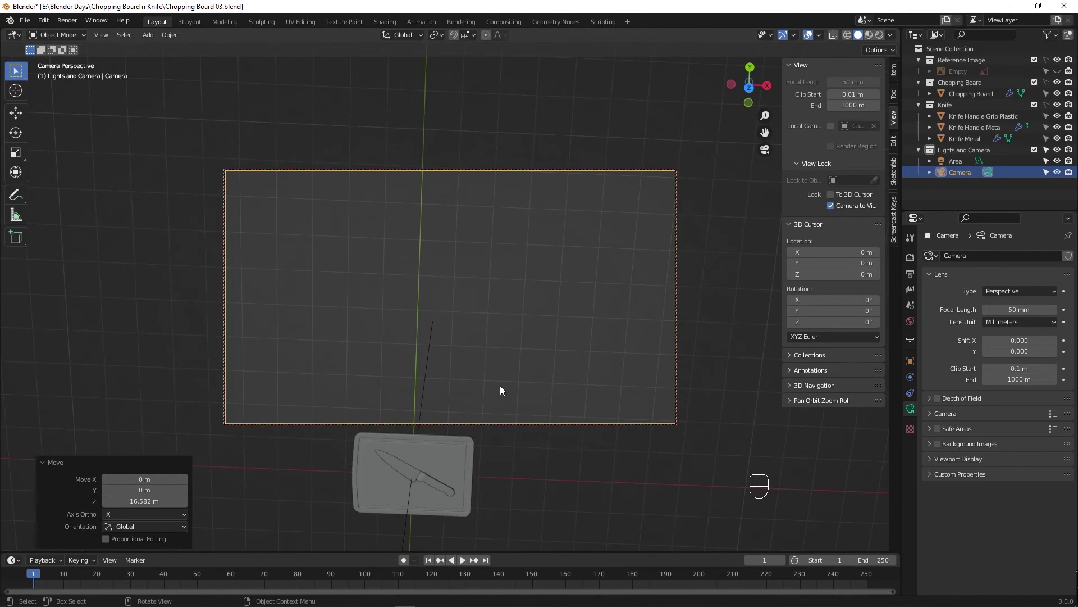
drag(505, 375, 539, 219)
drag(488, 349, 491, 330)
drag(482, 345, 474, 344)
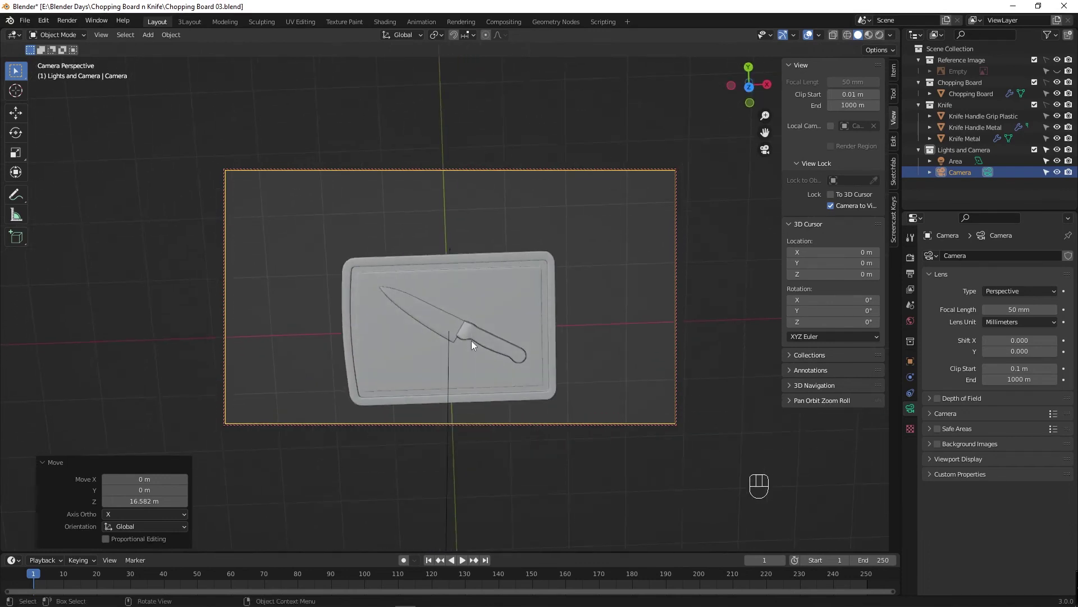
drag(498, 316, 515, 250)
drag(477, 314, 484, 269)
drag(482, 368, 487, 264)
drag(465, 318, 453, 282)
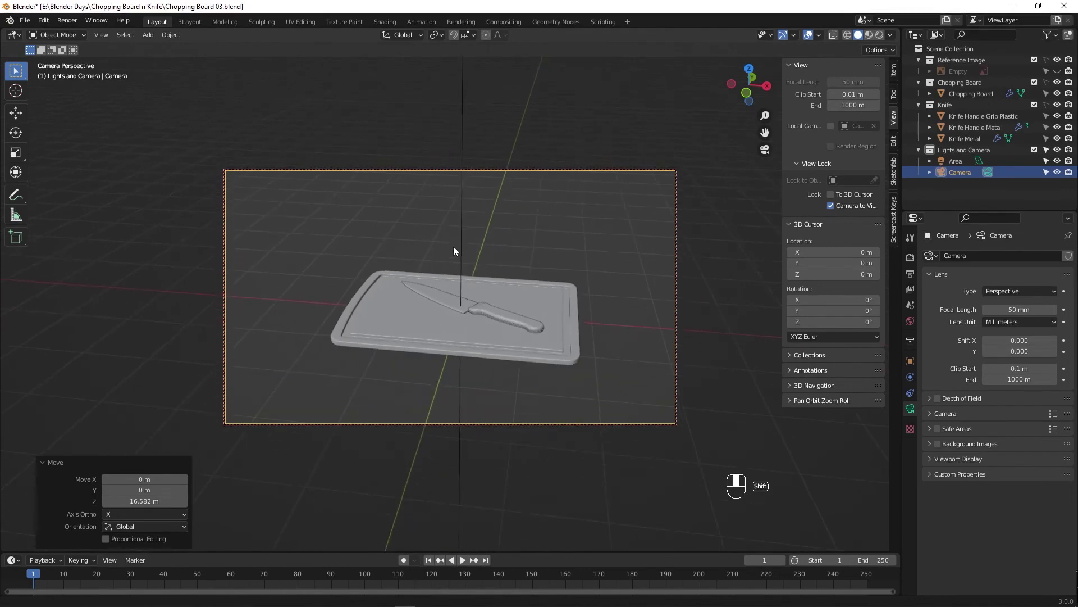
drag(456, 302, 441, 296)
drag(489, 359, 512, 359)
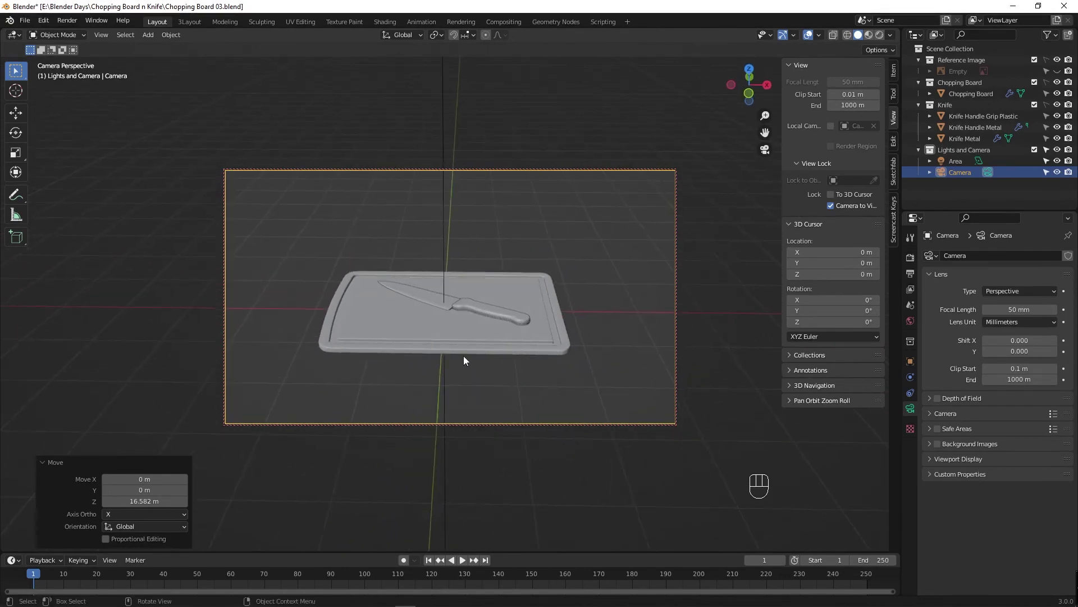
middle_click(467, 359)
middle_click(470, 350)
drag(473, 350, 468, 290)
drag(464, 313, 462, 333)
middle_click(461, 349)
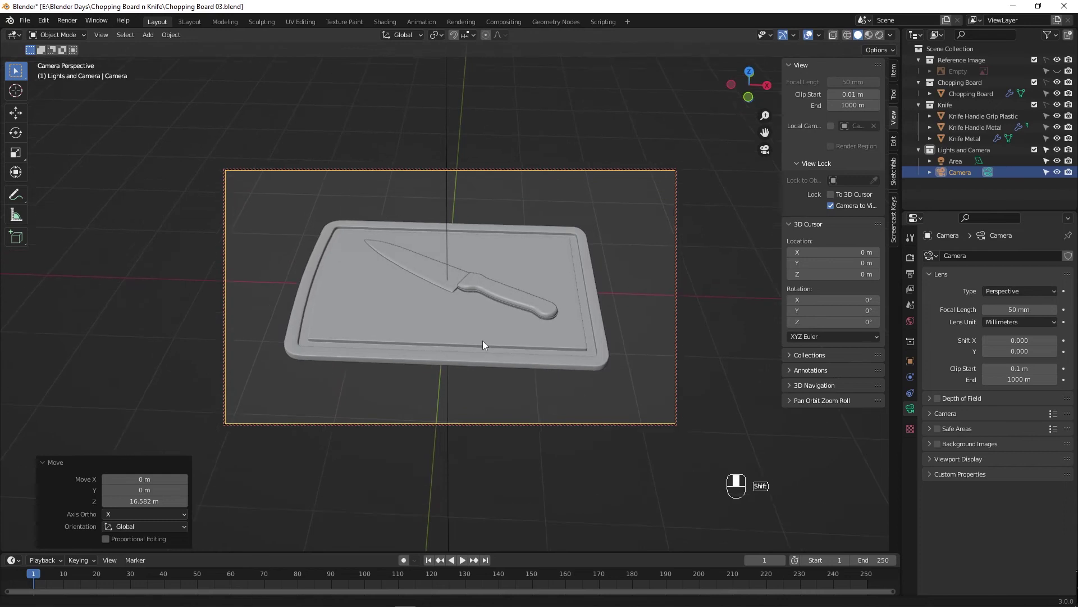
middle_click(469, 352)
middle_click(474, 348)
middle_click(483, 332)
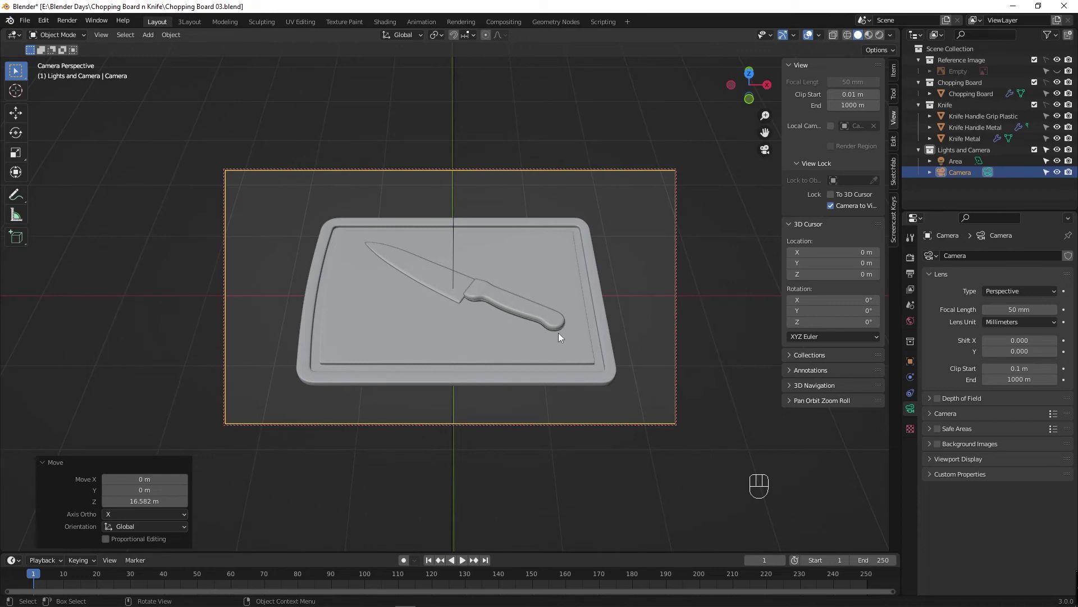
key(ctrl+s)
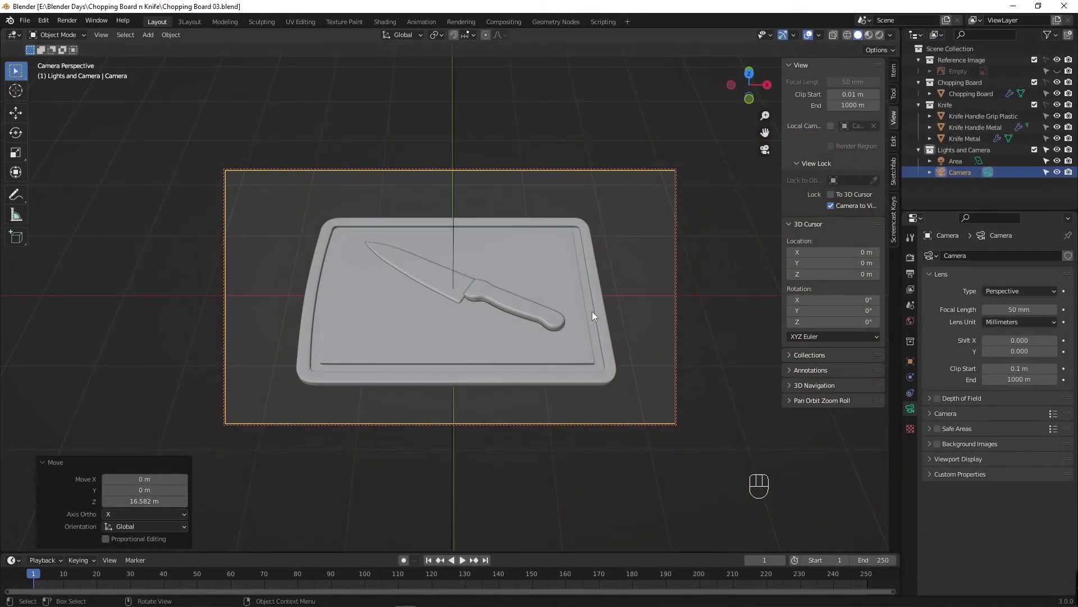
Save the scene and review the textured preview through the camera.
click(534, 309)
key(ctrl+s)
click(160, 27)
key(Tab)
key(Tab)
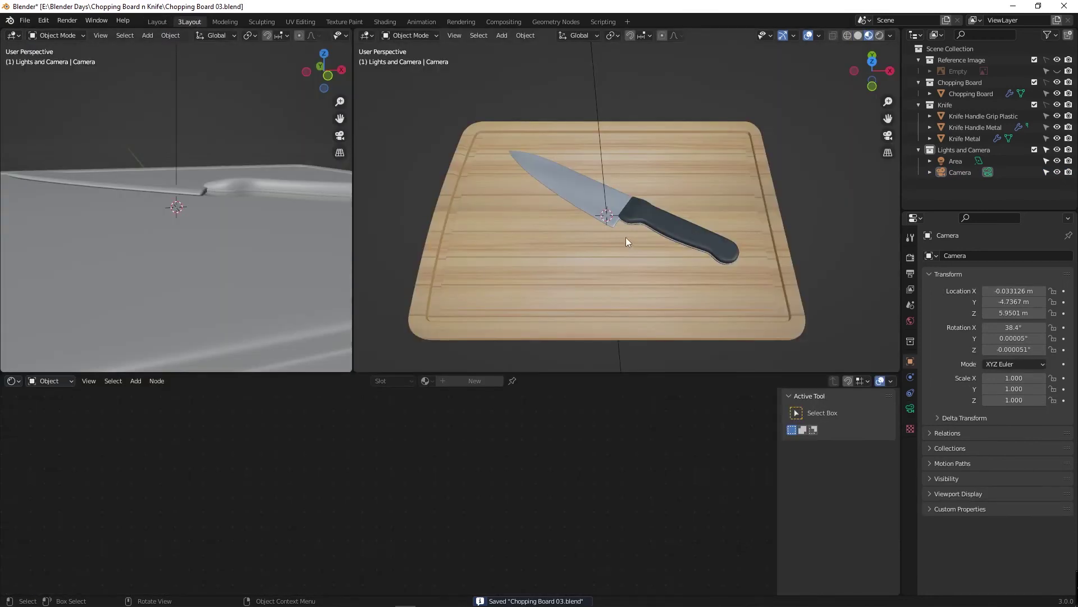
click(164, 28)
key(Tab)
key(KP_0)
key(ctrl+s)
Hide the Lights and Camera collection, look down on the knife handle and make Knife the active collection.
click(1060, 155)
click(488, 245)
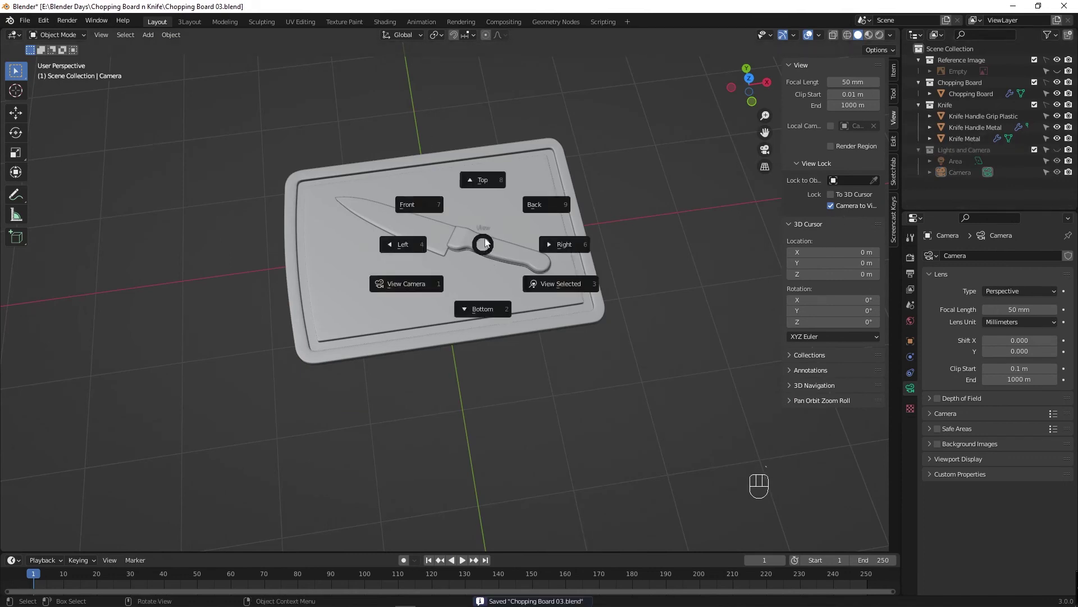
drag(591, 144, 444, 328)
click(442, 281)
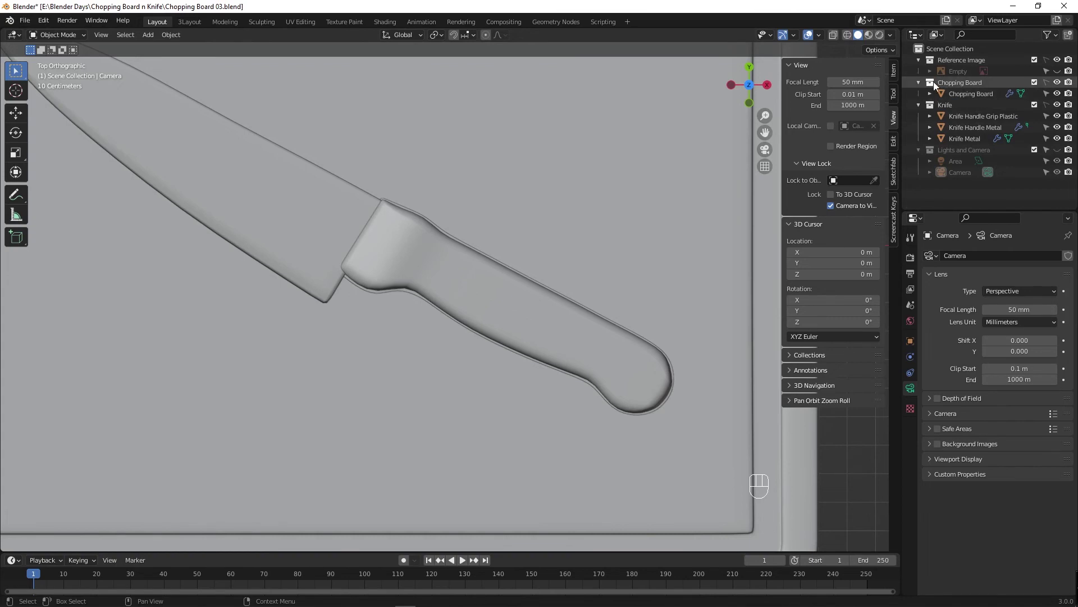
click(934, 108)
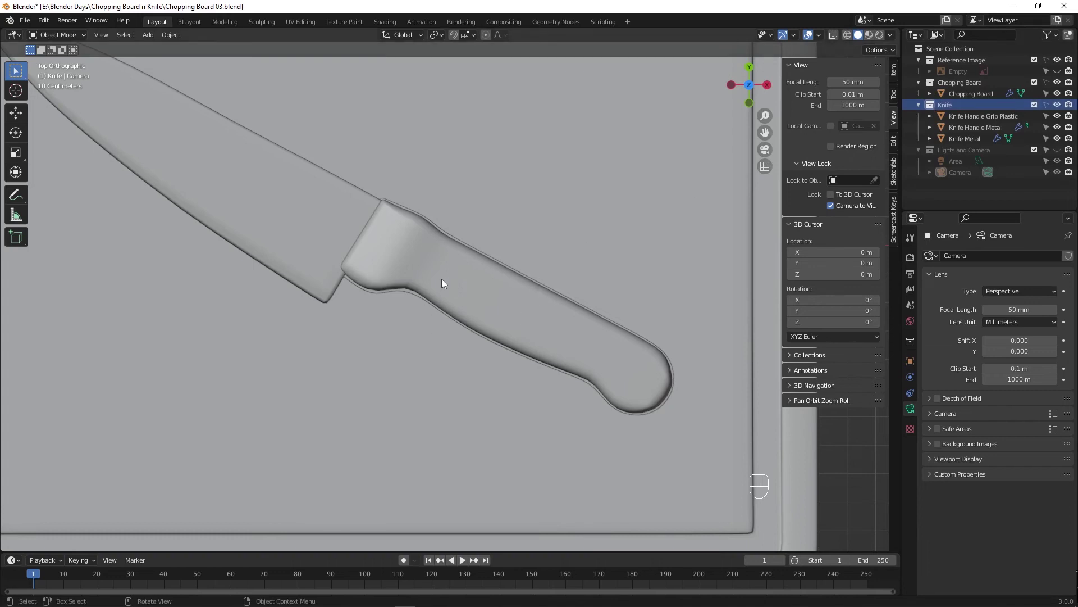
Add a cylinder and rename it Screw Metal in the Knife collection.
key(shift+a)
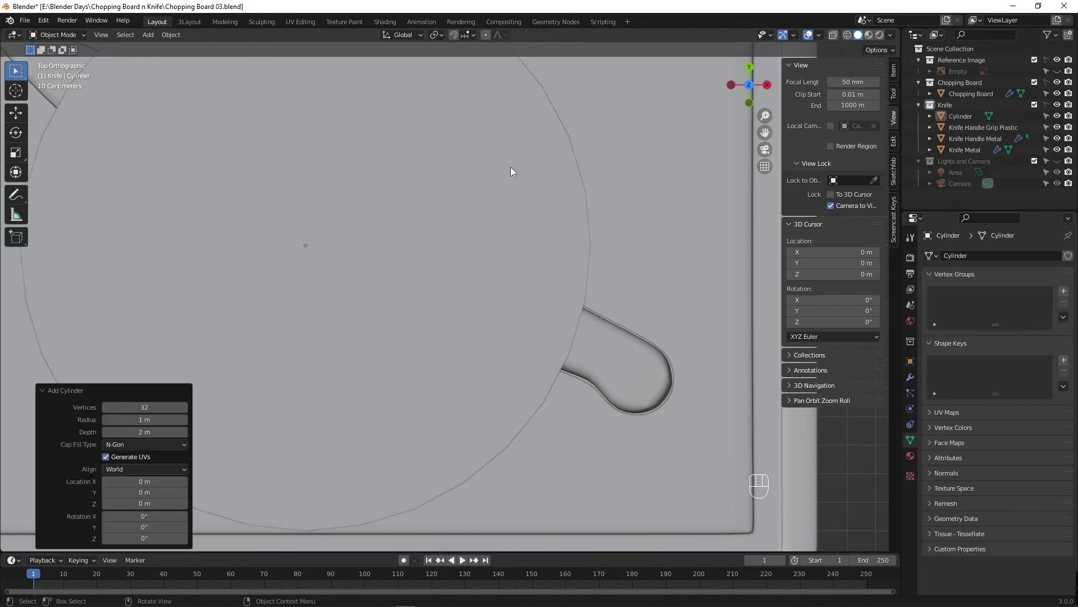
key(s)
drag(496, 172, 390, 188)
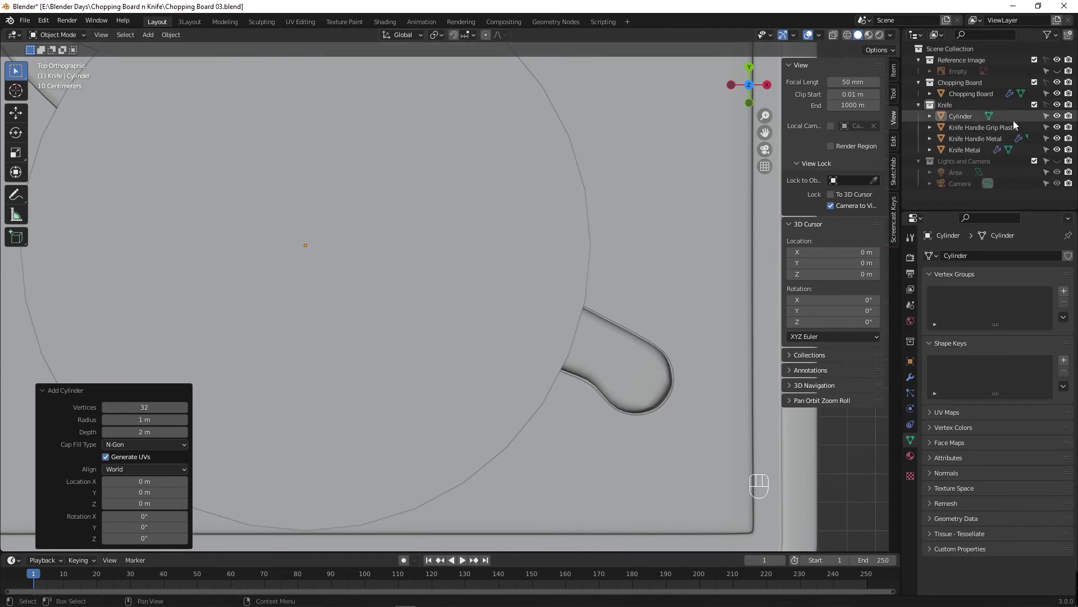
drag(1048, 108, 873, 158)
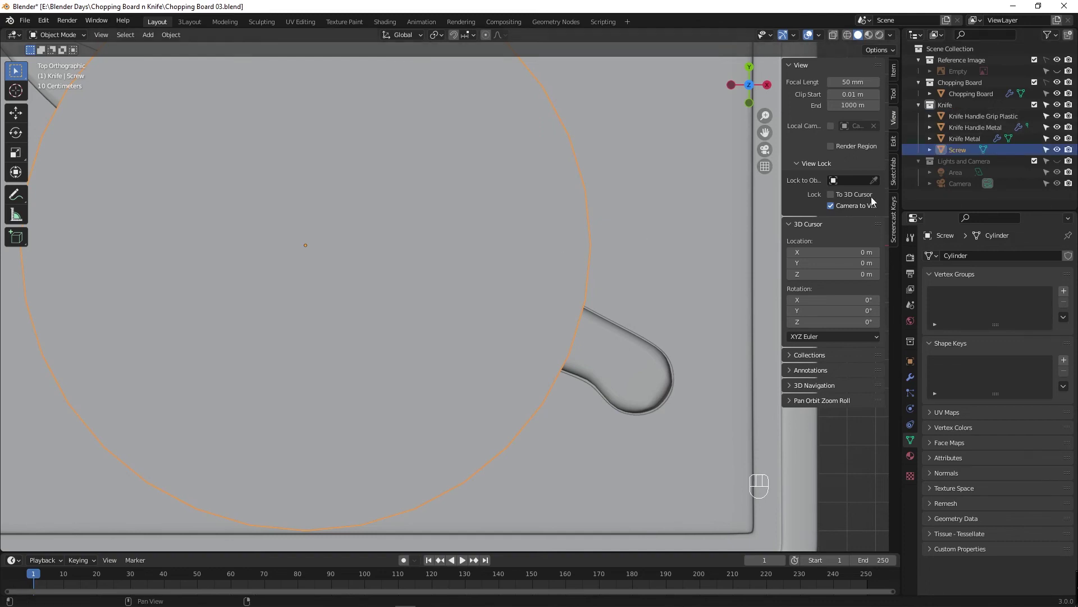
drag(966, 155, 936, 160)
Shrink the cylinder and move it onto the knife handle, viewed from the side.
key(s)
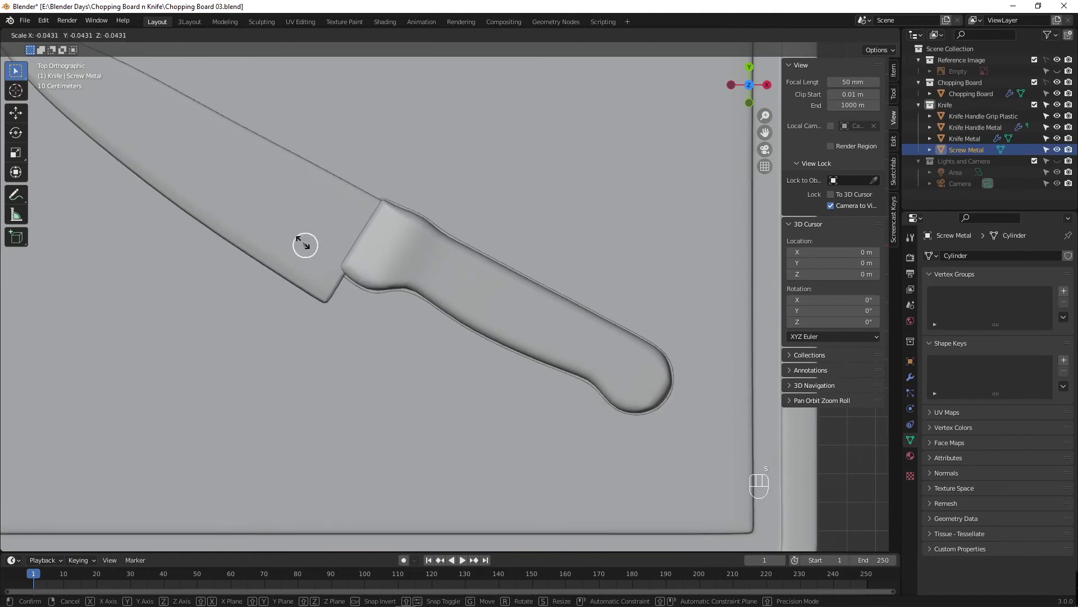
key(g)
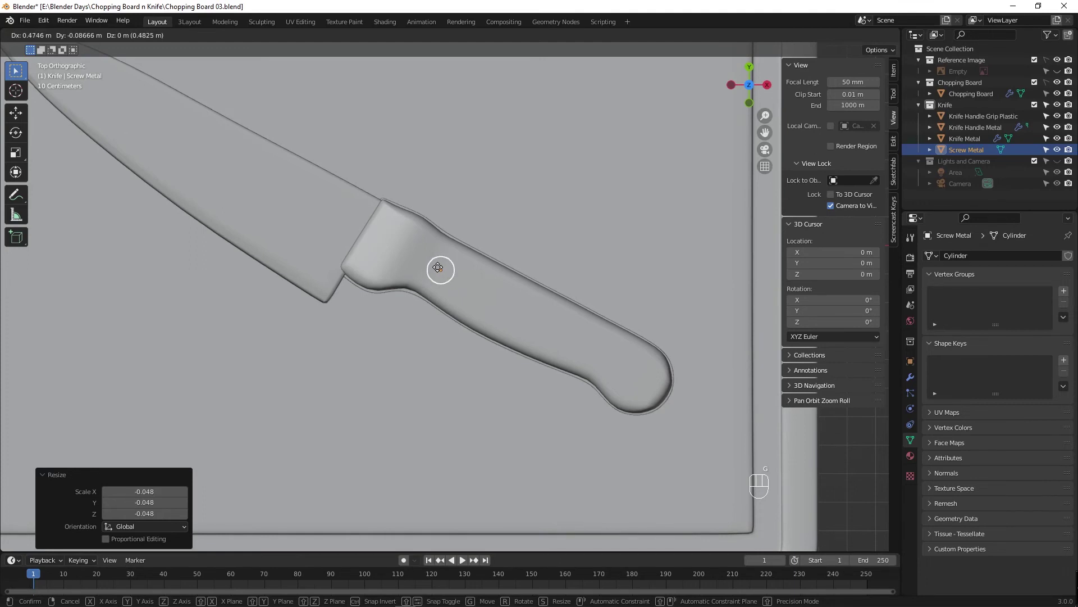
key(s)
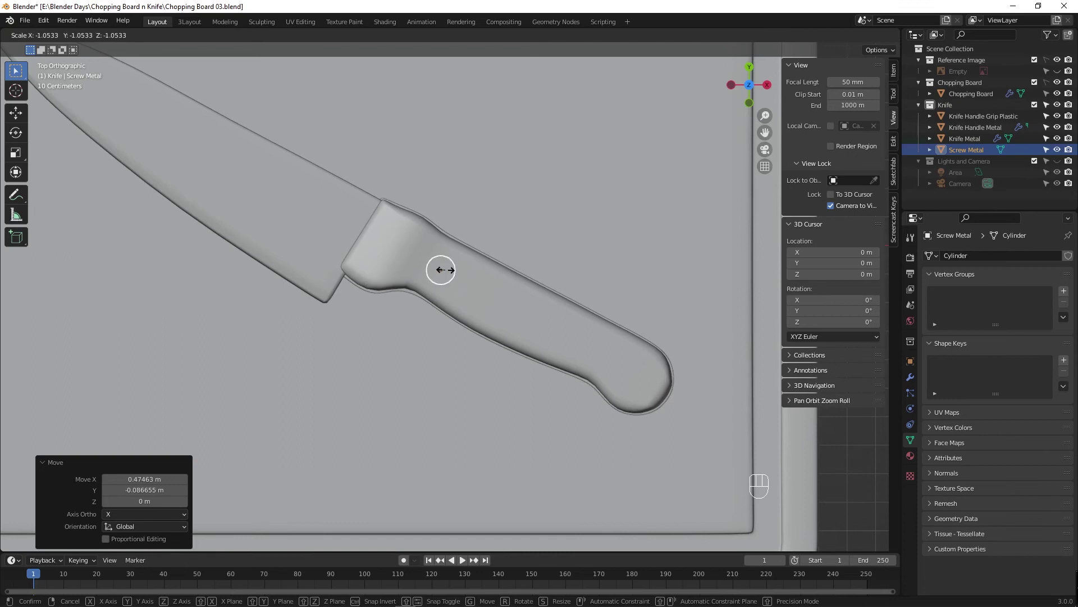
key(s)
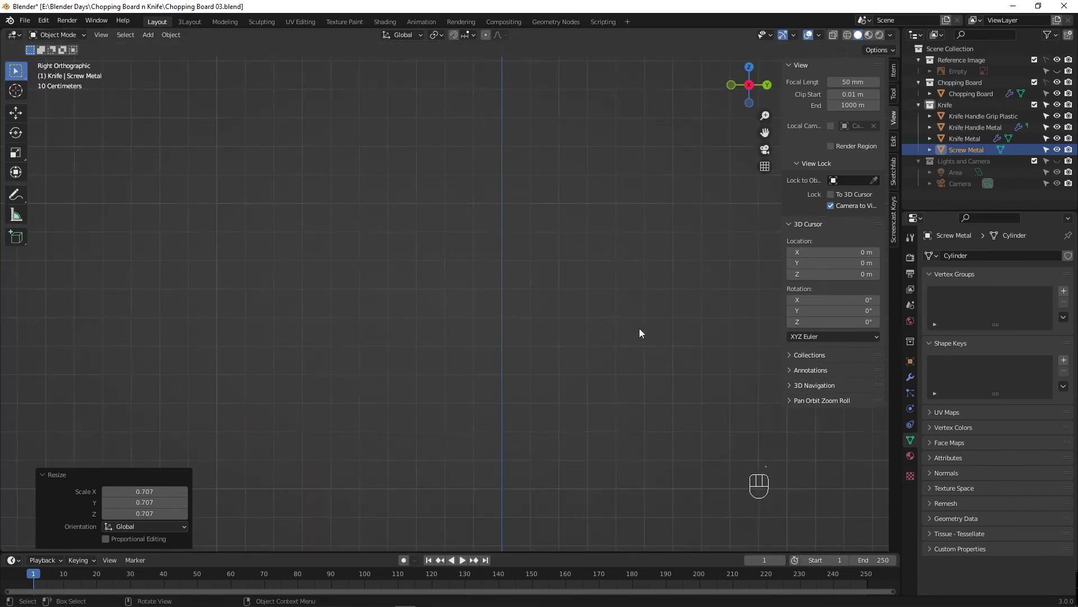
drag(462, 479, 488, 413)
drag(534, 440, 447, 393)
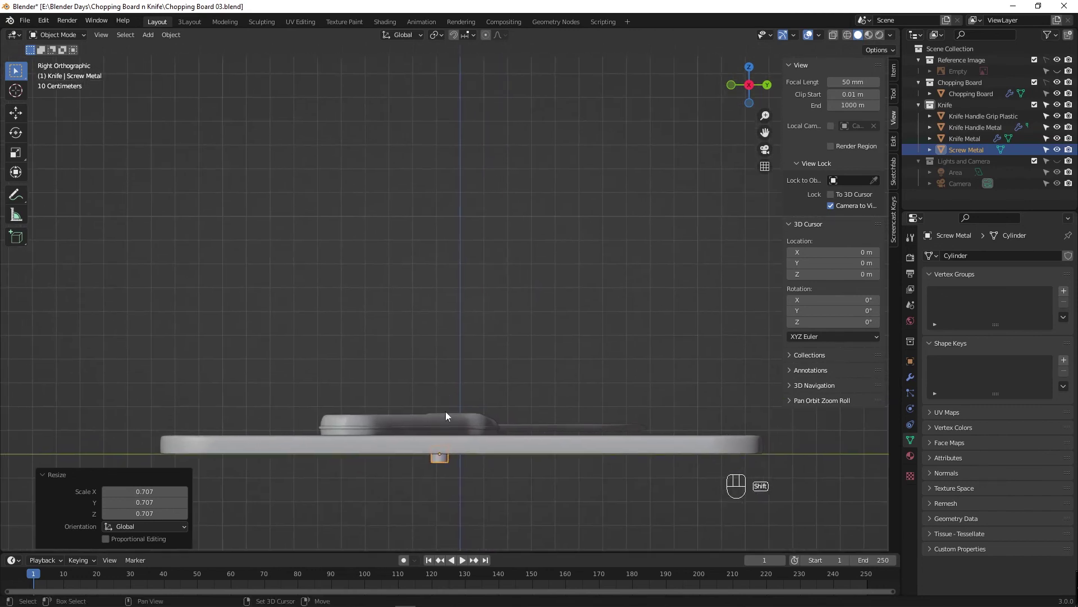
With X-ray on, set the screw's height into the handle with G Z and S Z like a rivet.
key(alt+z)
key(g)
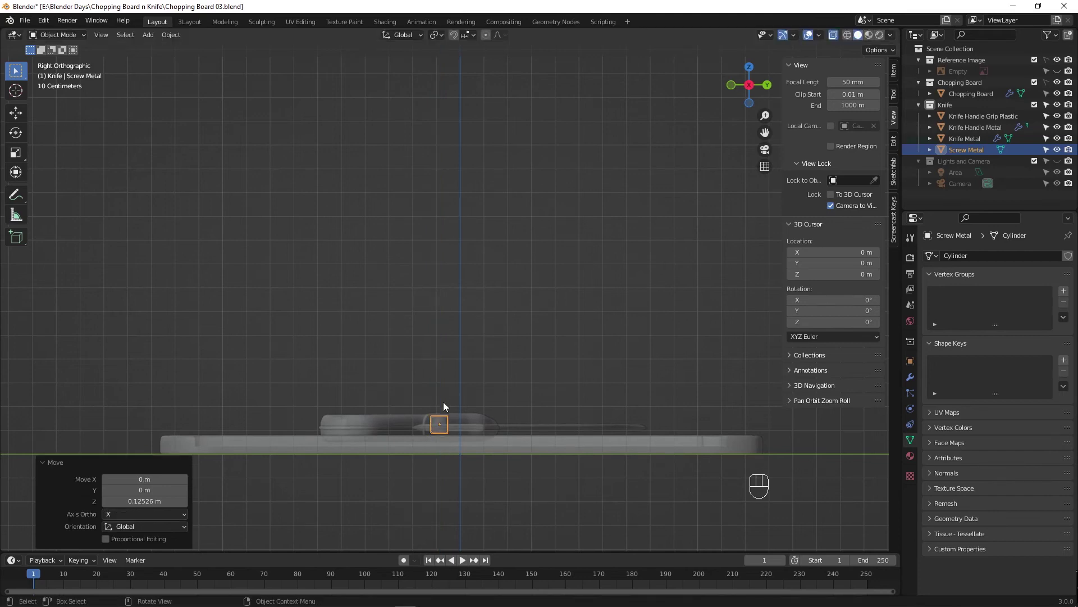
drag(459, 451, 500, 429)
key(s)
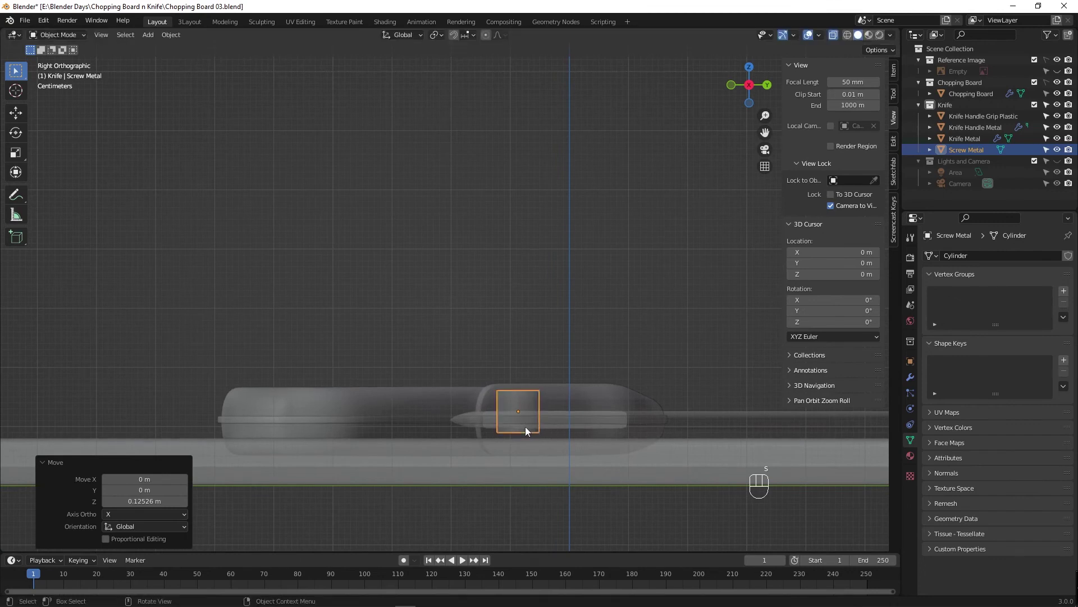
key(s)
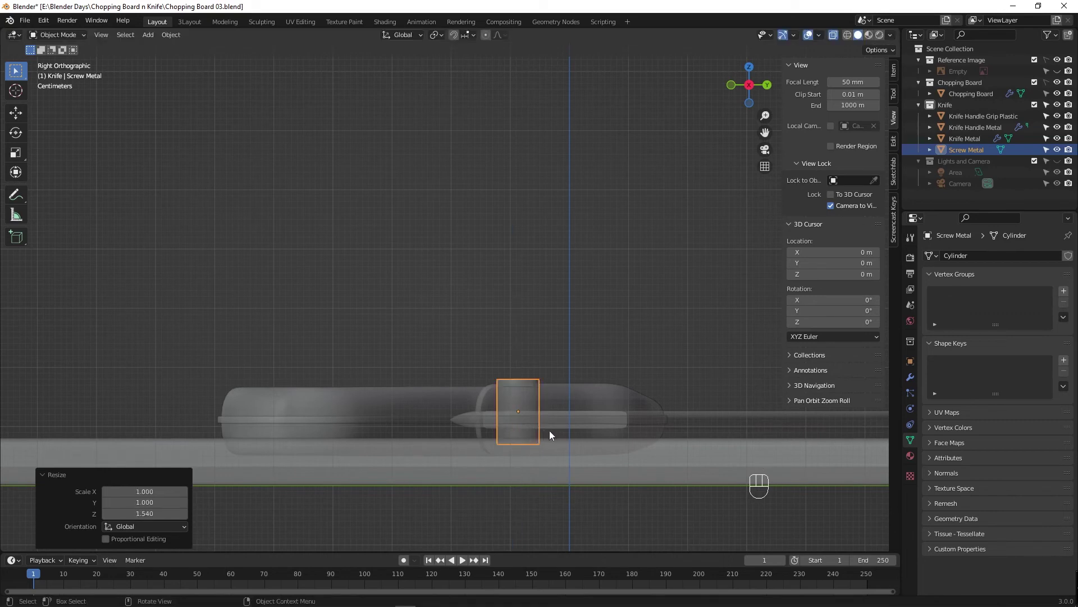
click(1058, 83)
key(alt+z)
key(g)
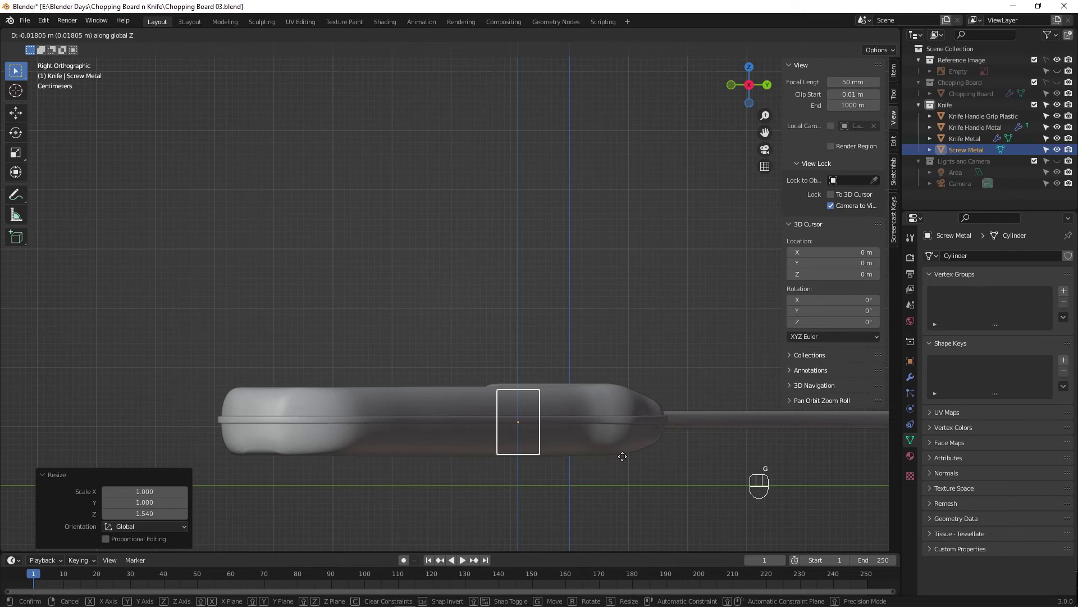
key(s)
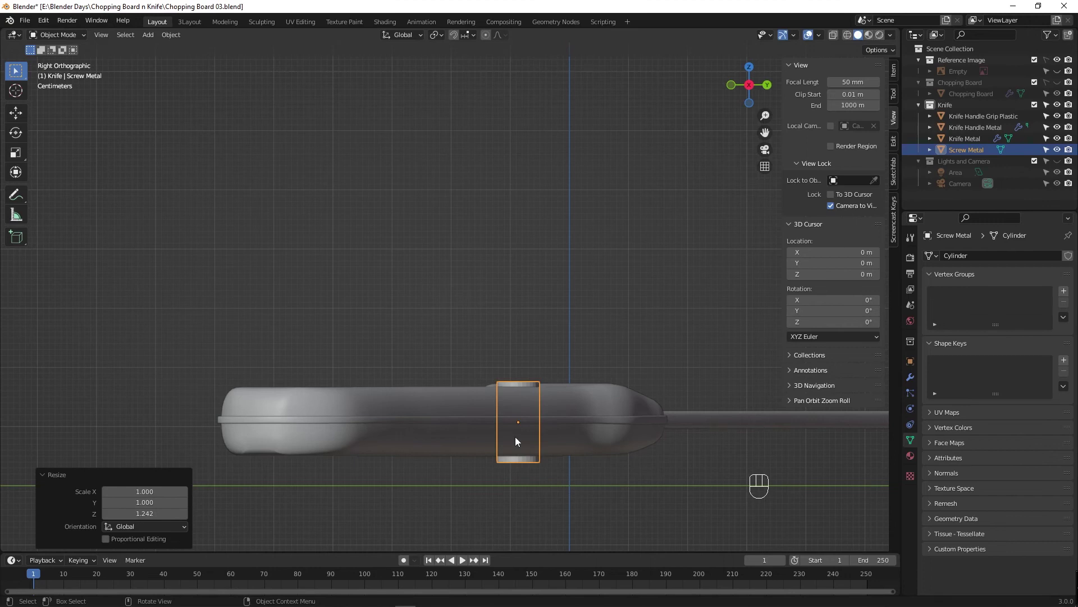
drag(498, 405, 639, 496)
key(Tab)
key(Tab)
In edge select, pick the screw's top rim and start a one-segment bevel about 0.131 m wide.
key(Tab)
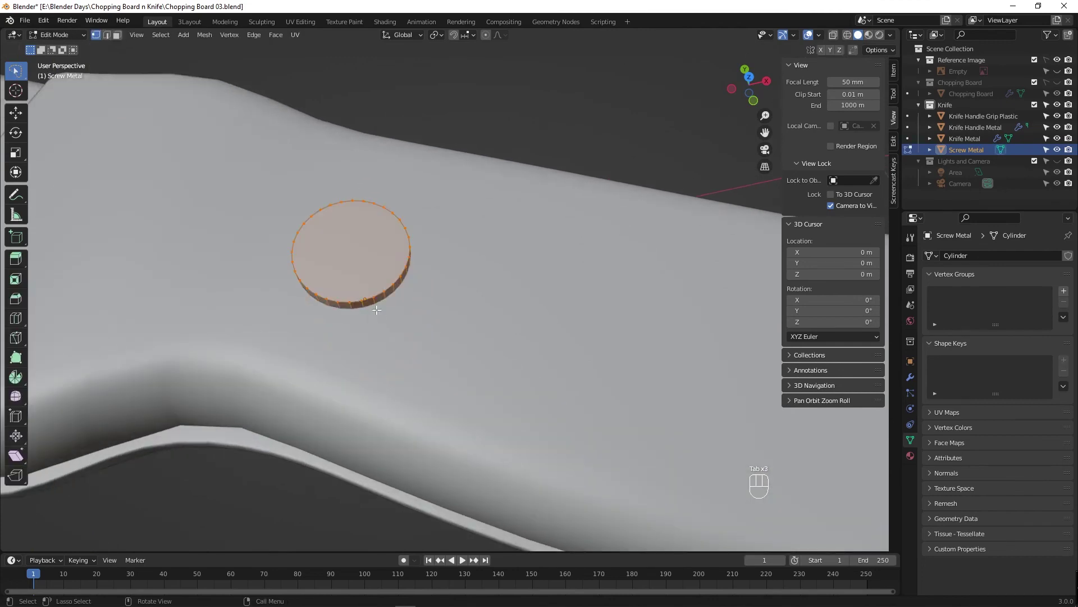
key(Tab)
drag(327, 305, 329, 269)
drag(433, 385, 508, 359)
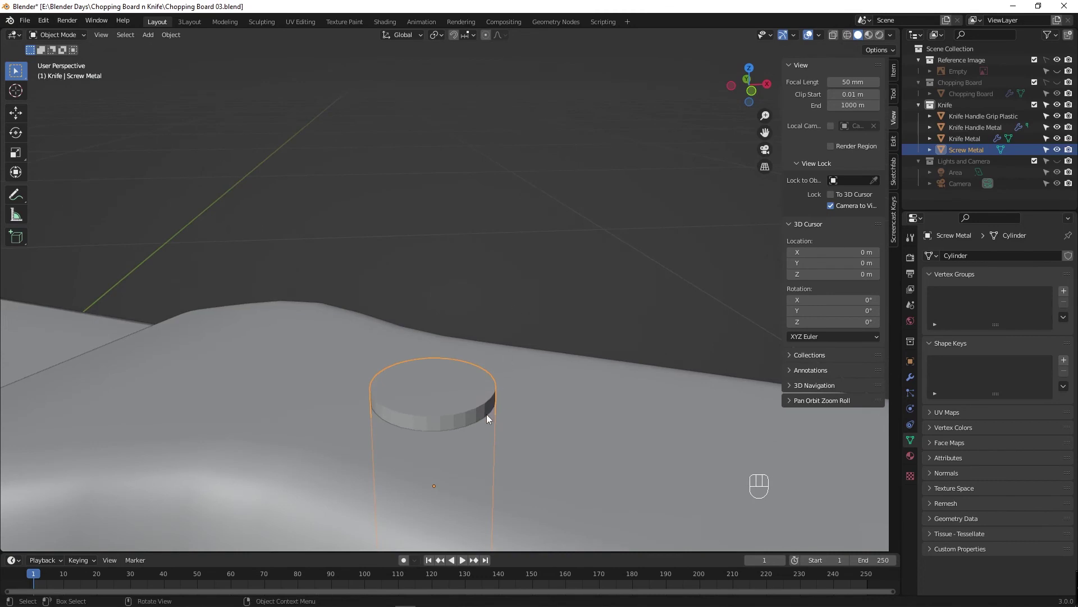
key(Tab)
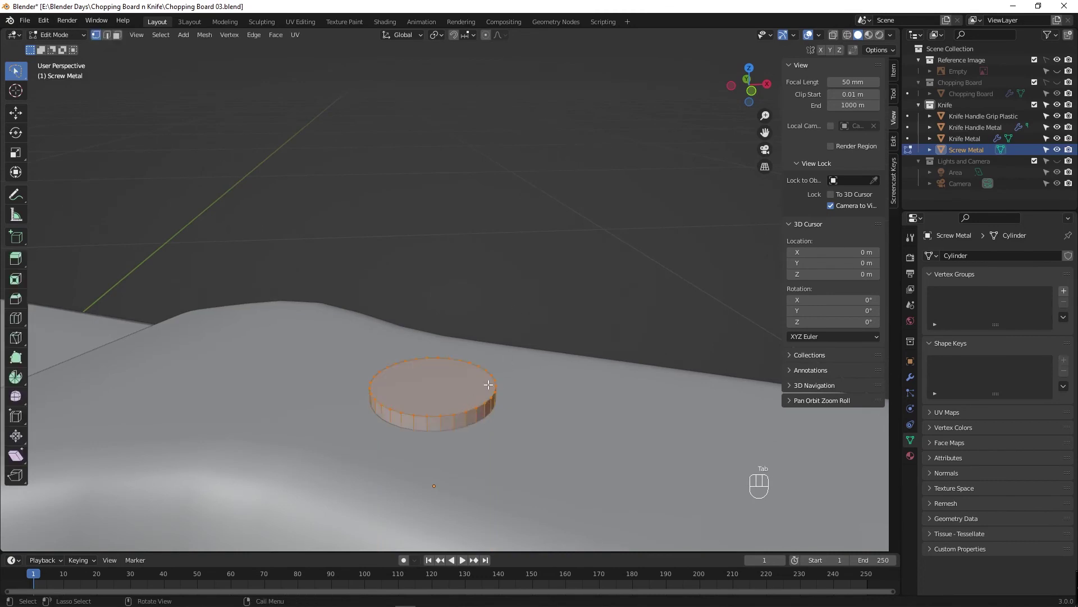
text(2)
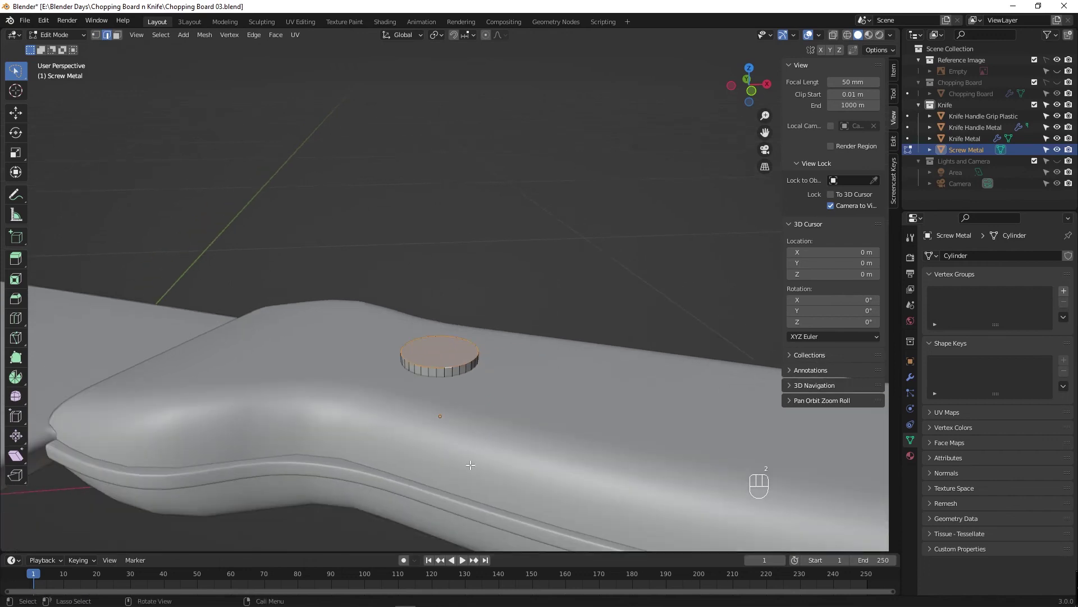
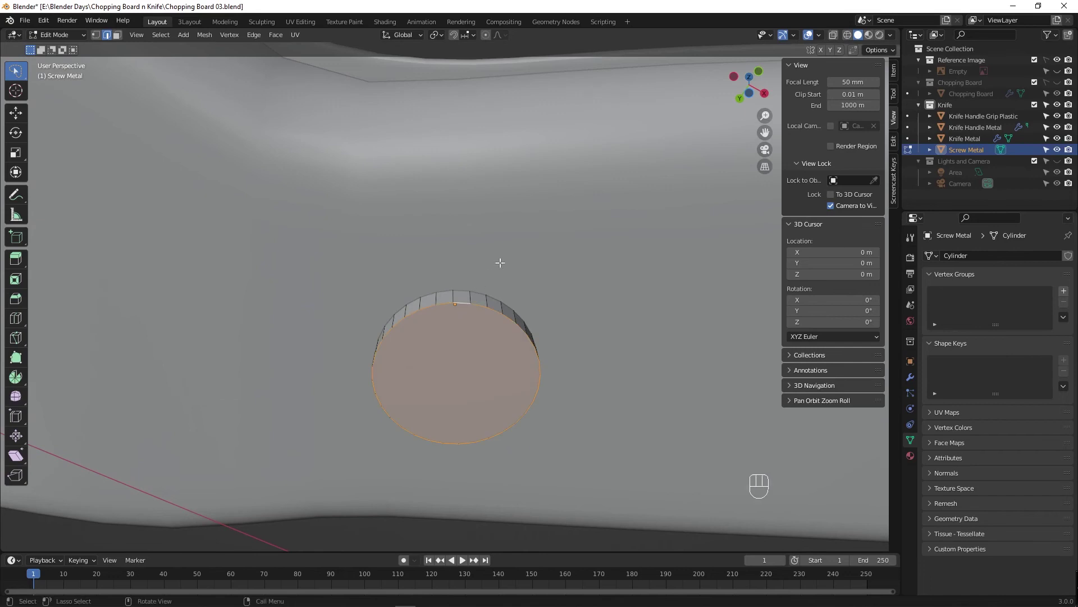
drag(526, 251, 509, 356)
drag(516, 297, 509, 356)
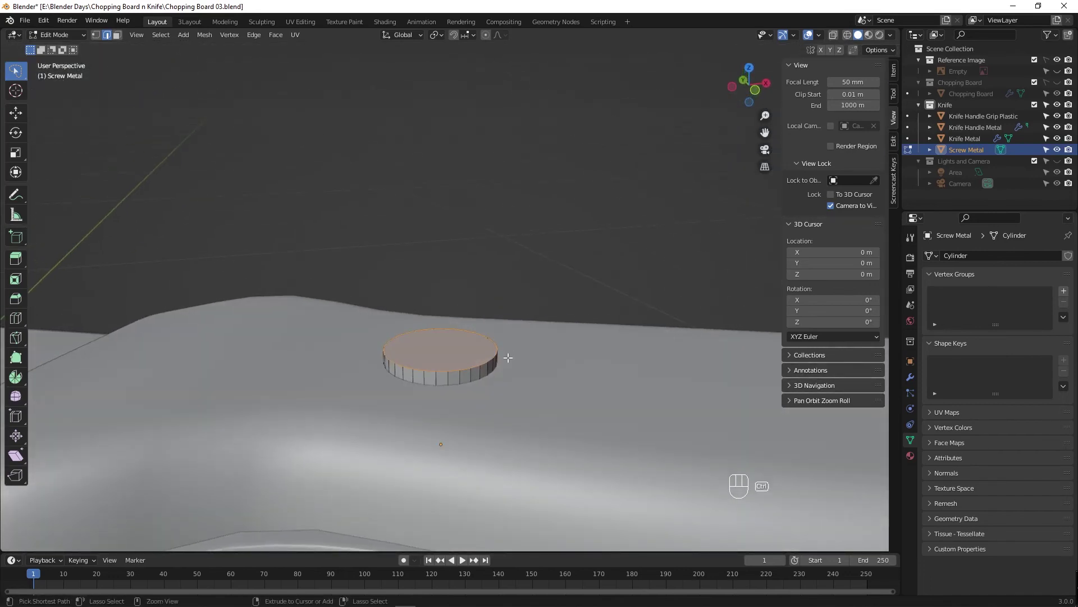
key(ctrl+b)
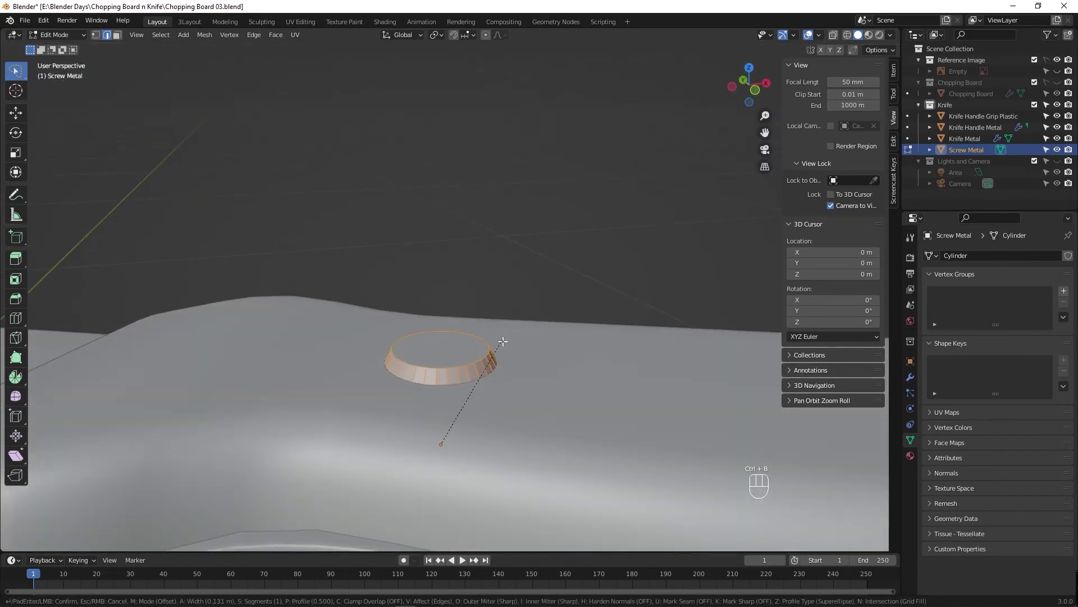
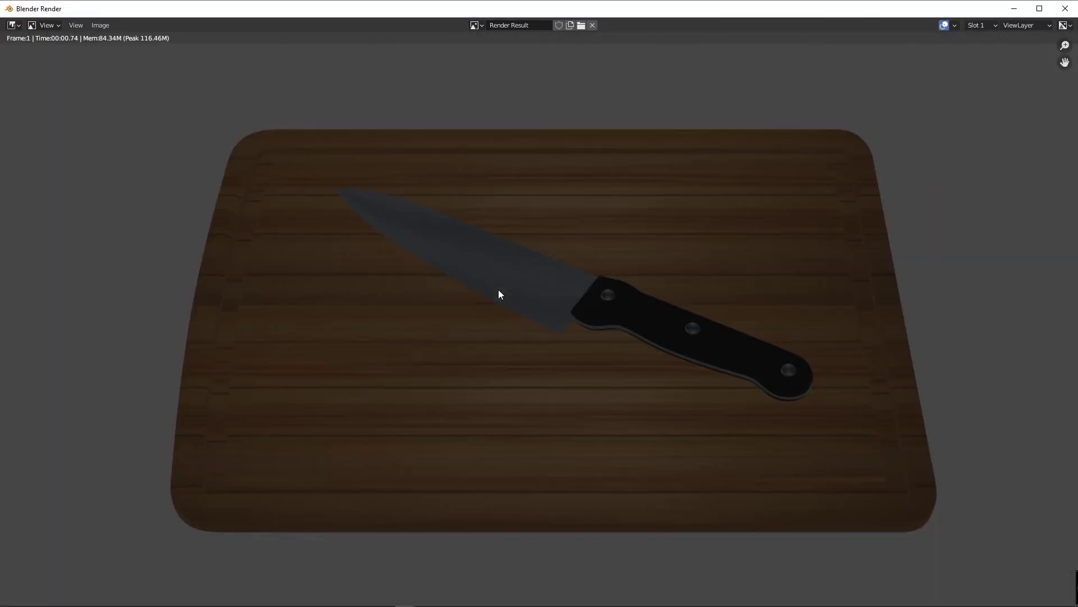
Render a test, then add a point light placed at the board's upper right and raised above it.
key(F12)
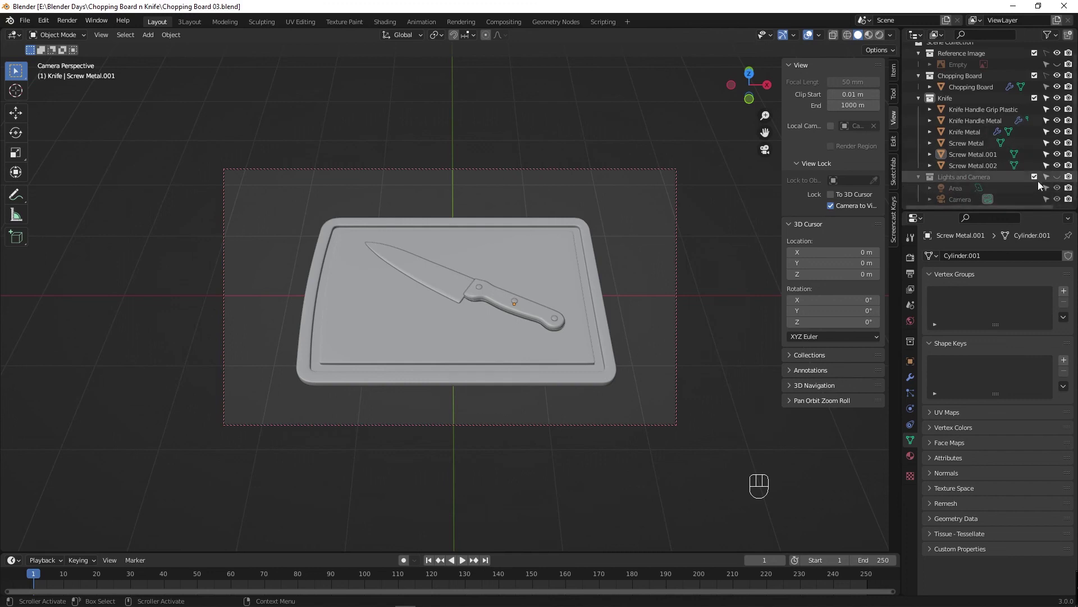
click(1061, 179)
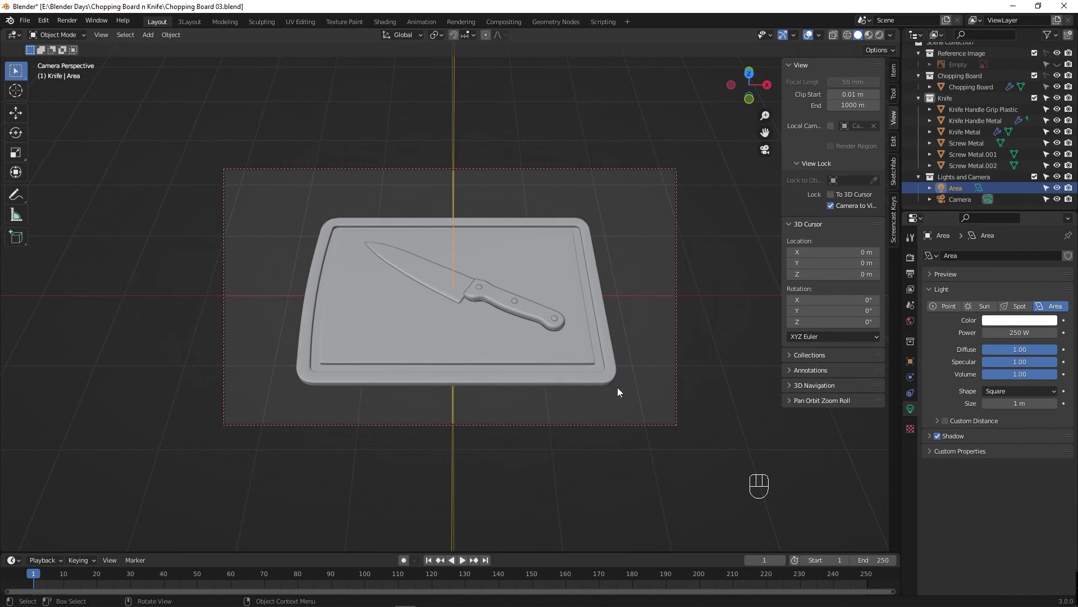
key(shift+a)
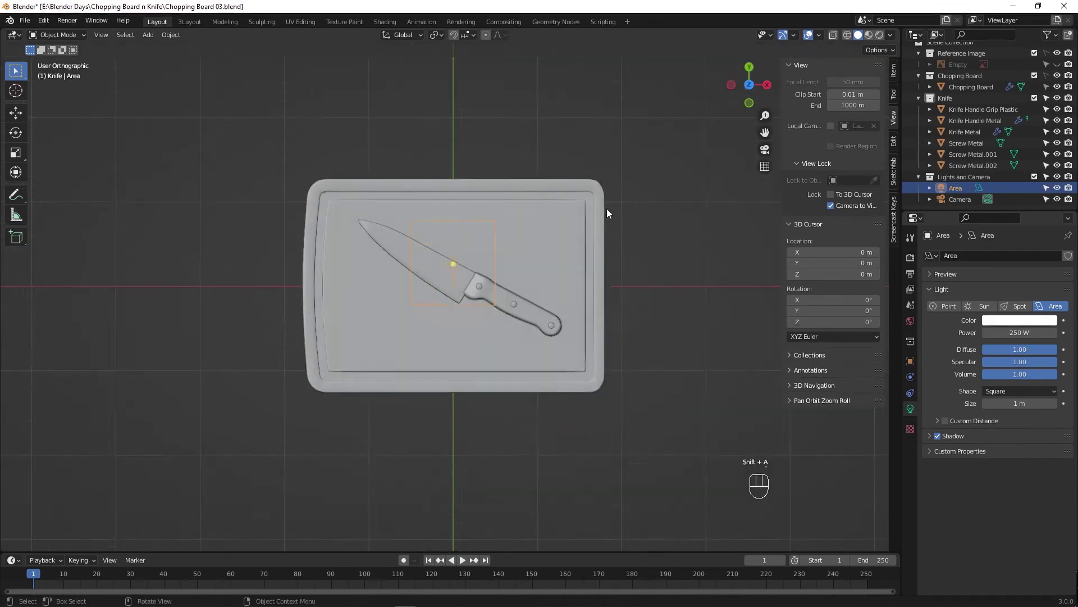
key(shift+a)
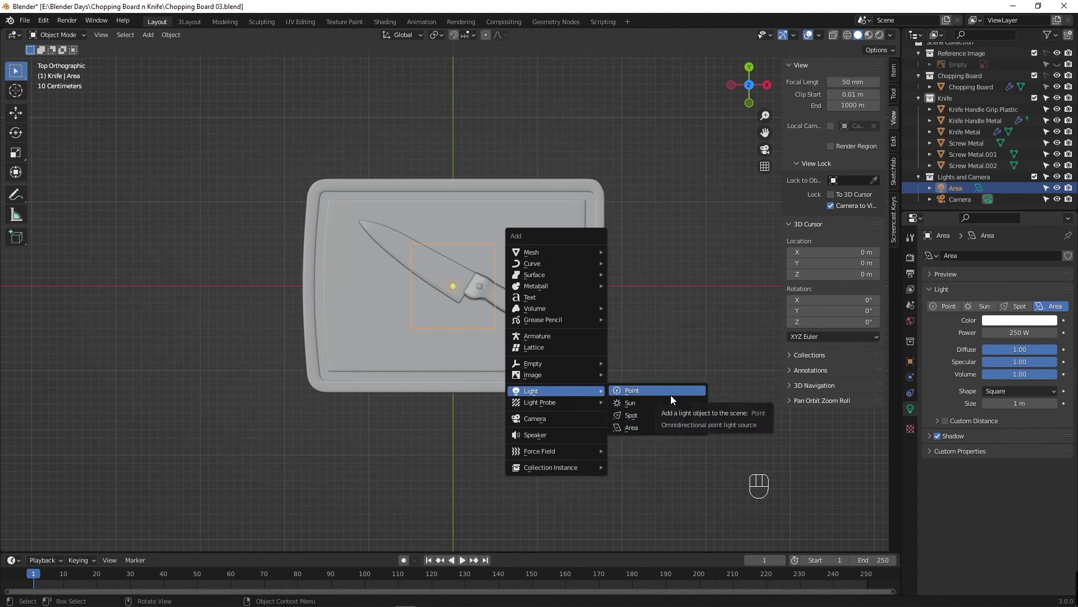
key(g)
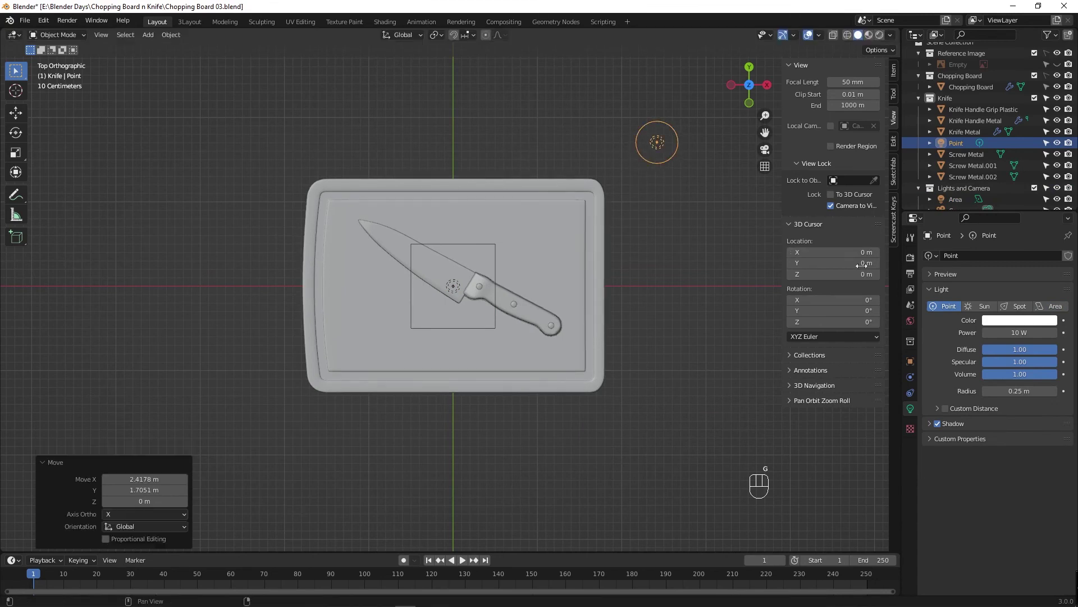
drag(592, 361, 601, 246)
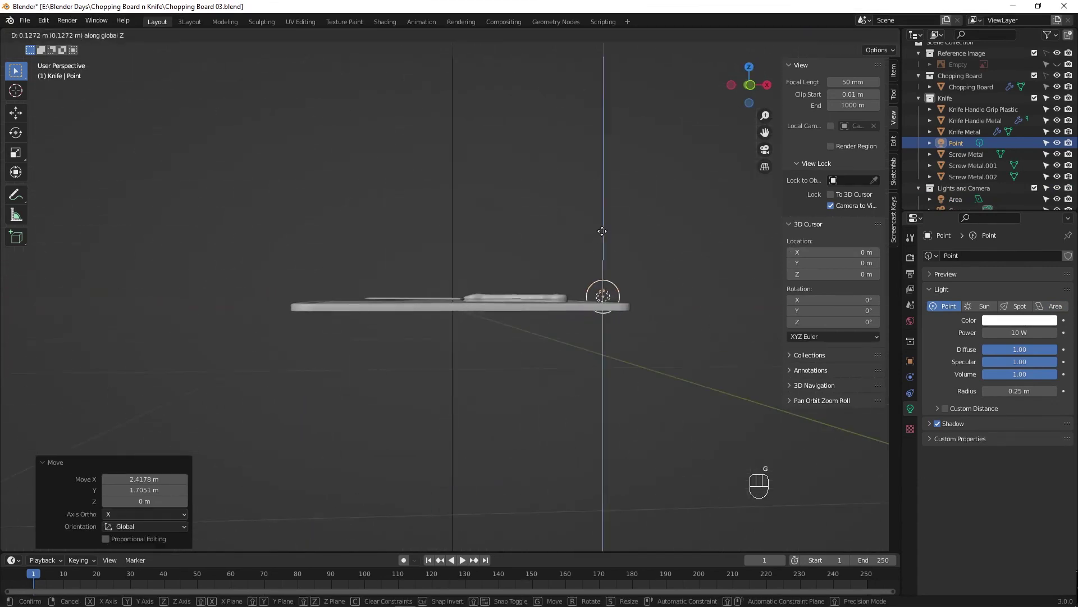
key(g)
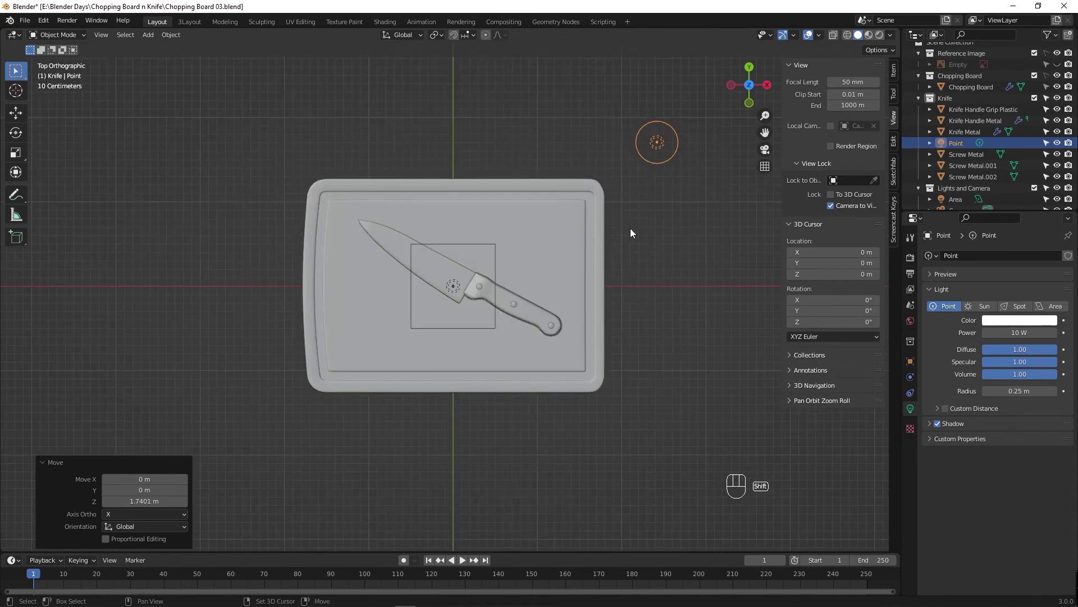
Duplicate the point light to the left side and move both into the Lights and Camera collection.
key(shift+d)
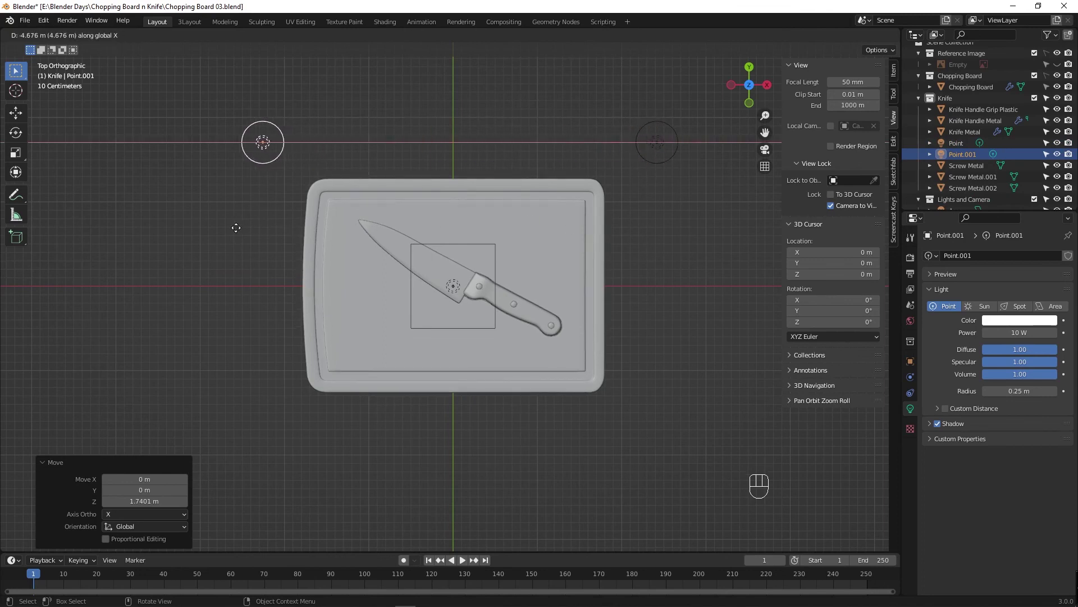
click(974, 151)
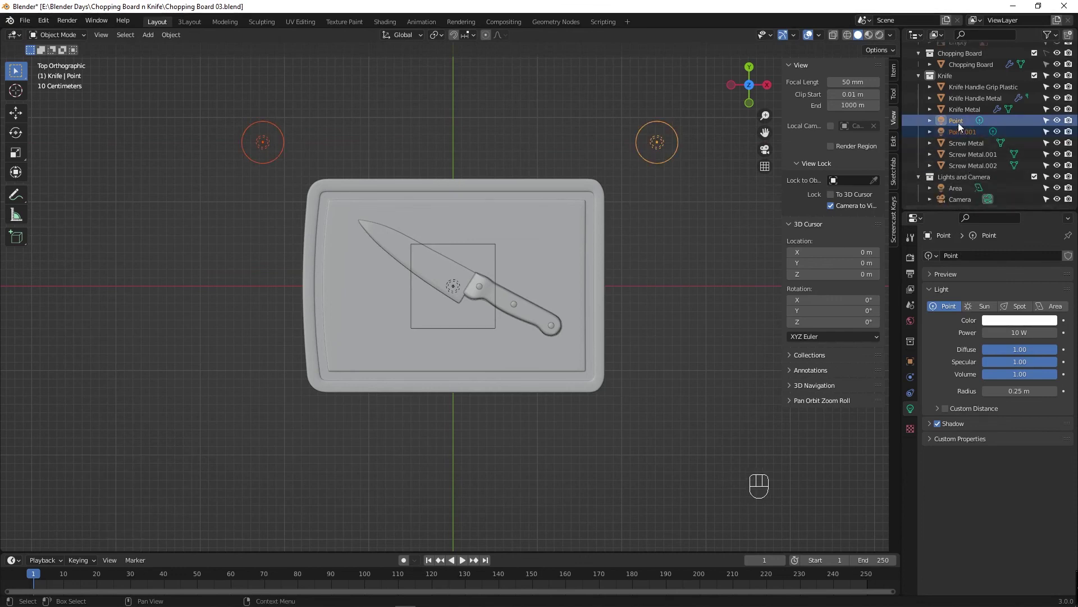
drag(962, 145, 962, 186)
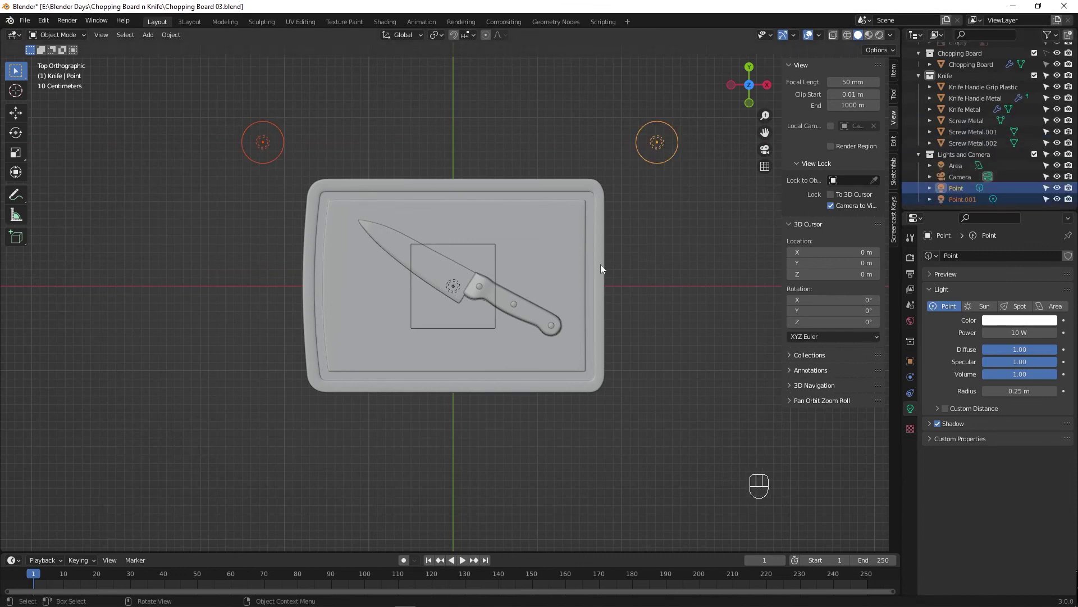
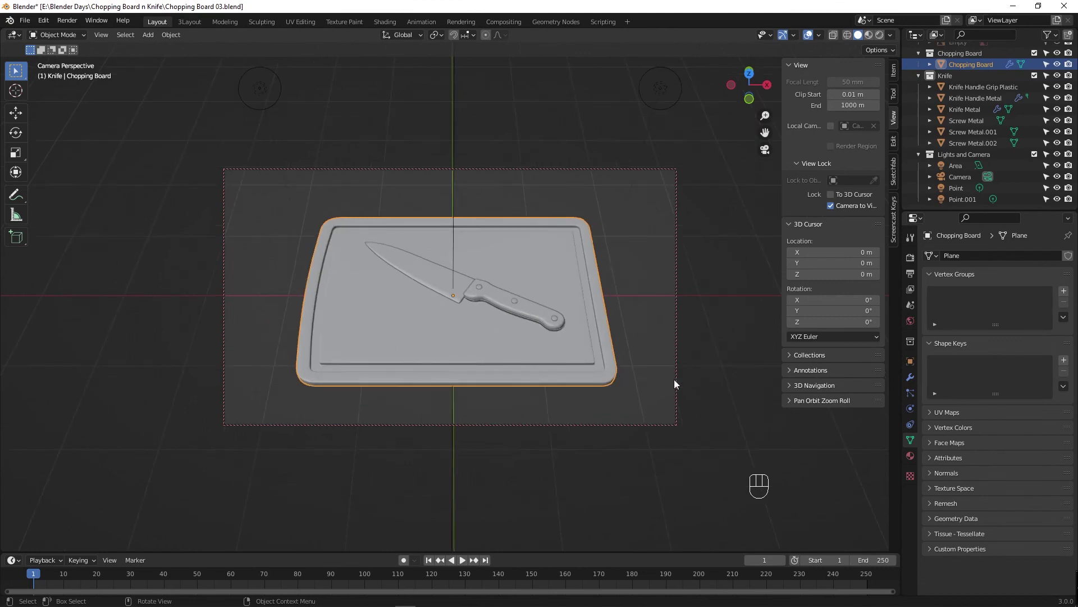
Raise the right-hand Point light's Power from 60 W to 600 W.
click(966, 190)
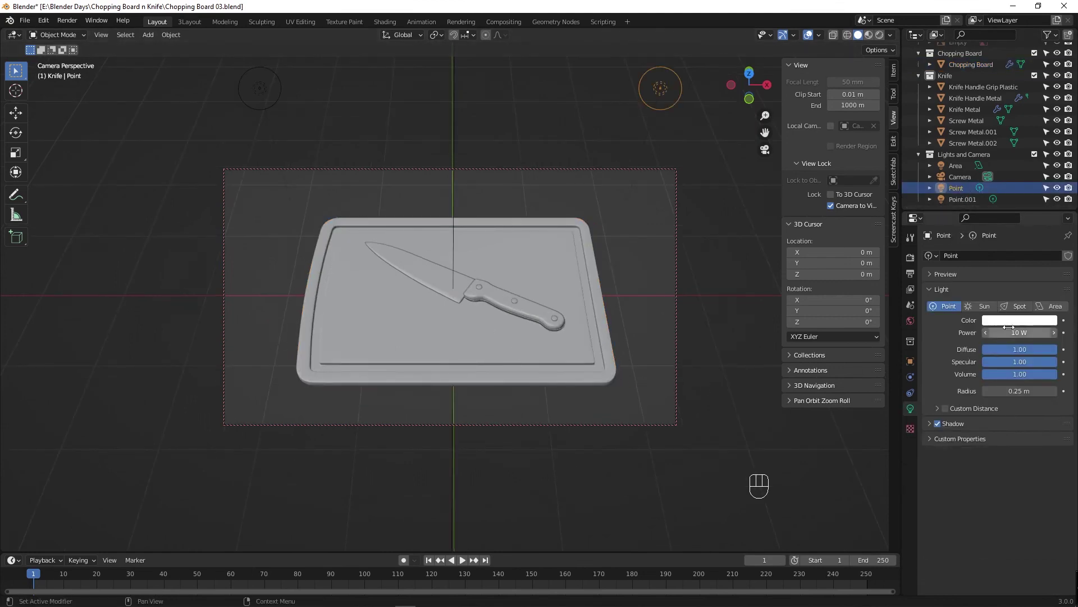
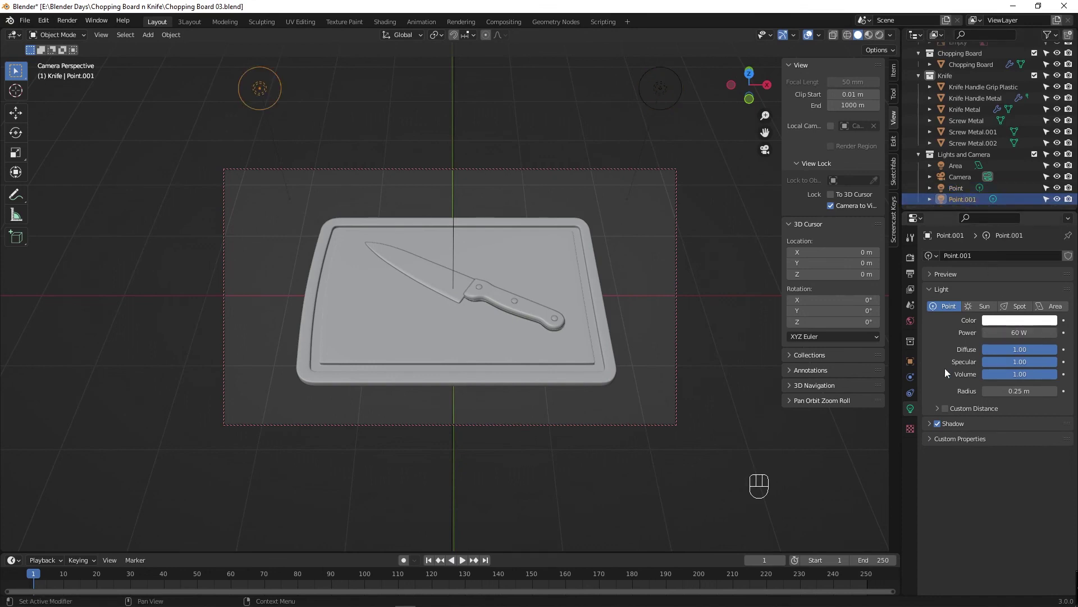
click(945, 367)
click(523, 359)
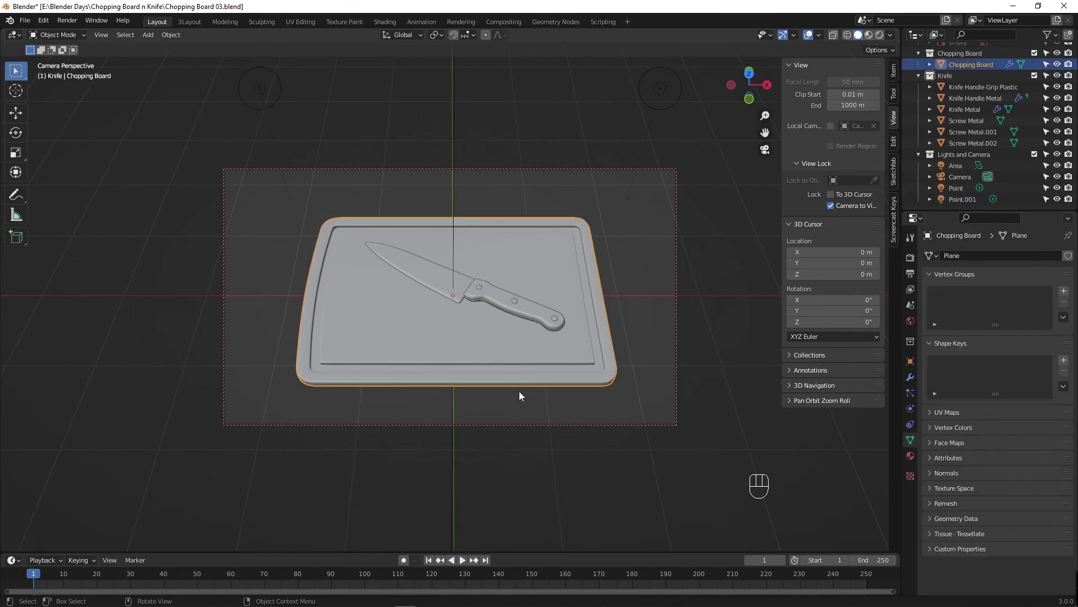
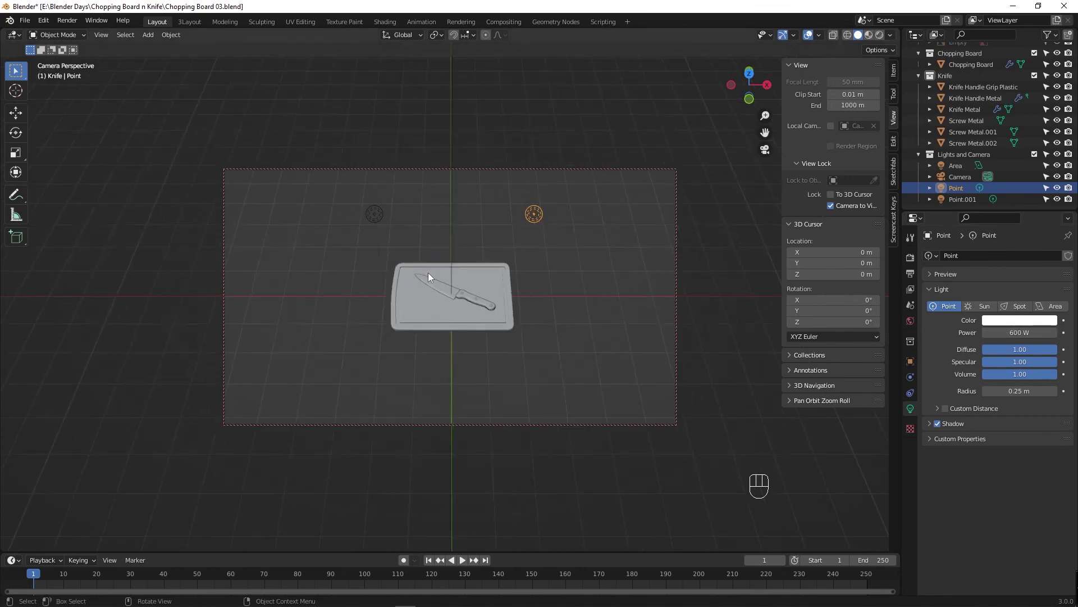
drag(445, 286, 447, 321)
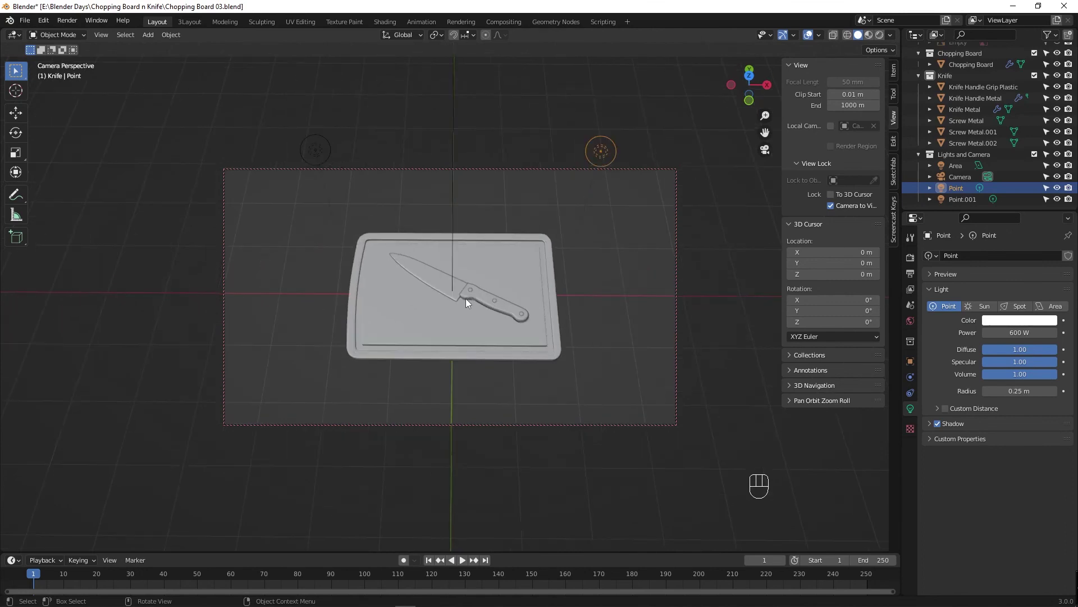
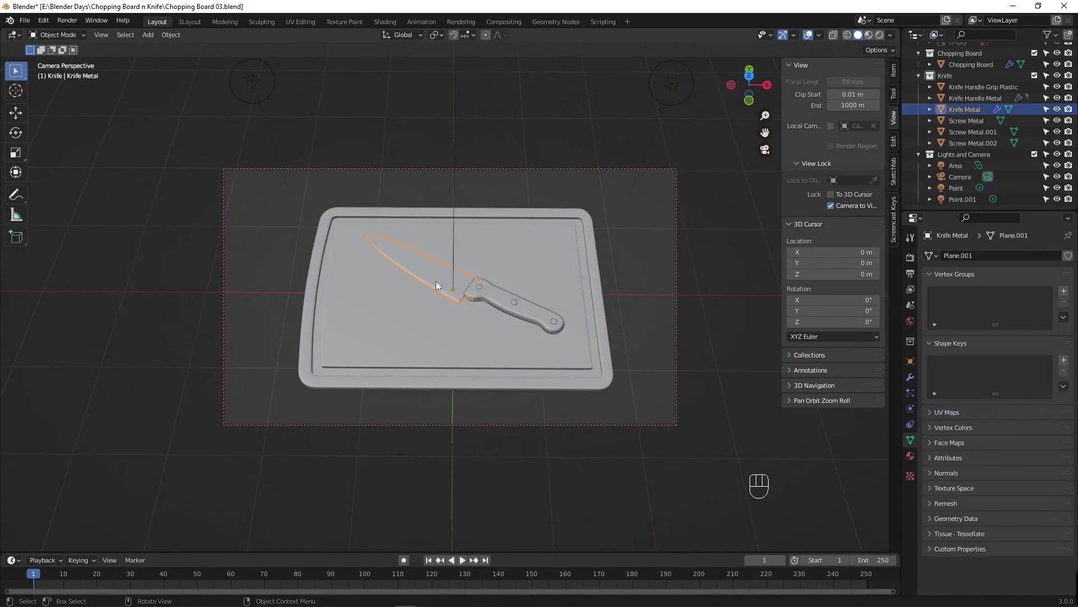
Review the Knife Metal material on the rendered board and knife, then save Chopping Board 03.blend.
click(914, 463)
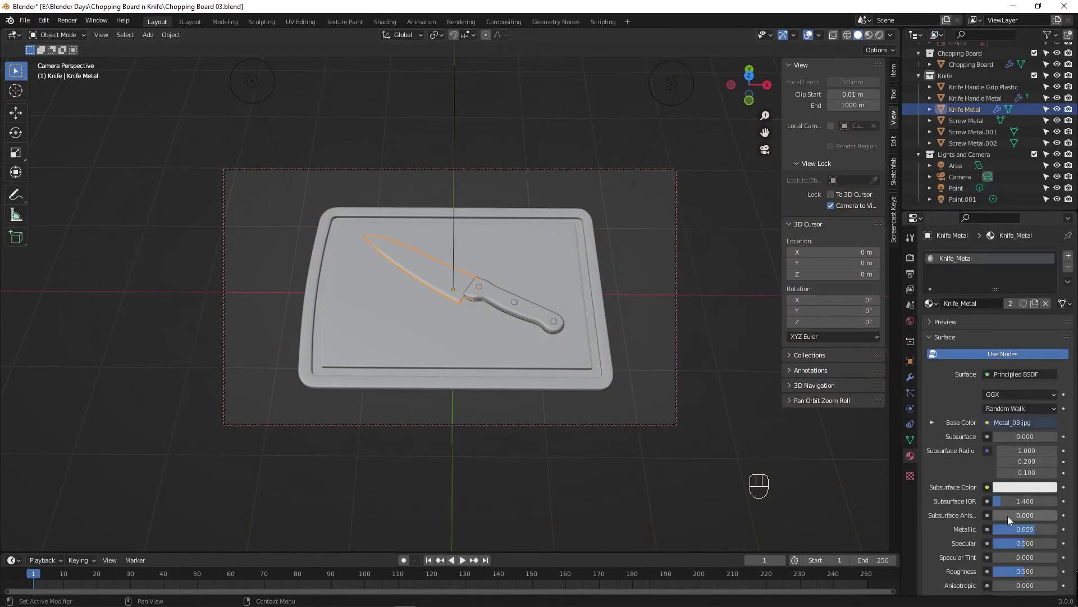
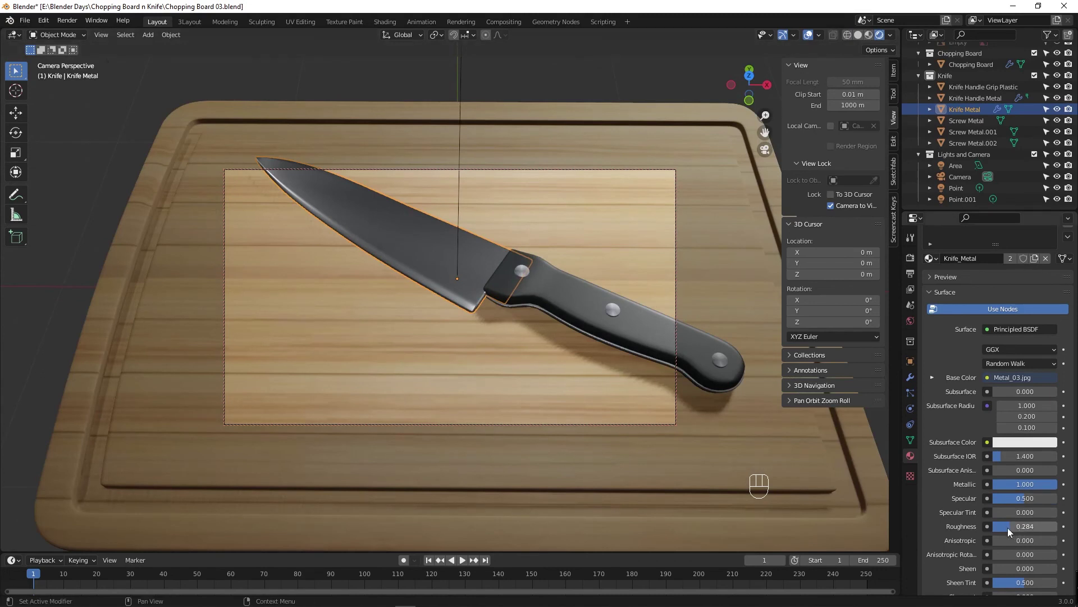
drag(1010, 531, 1026, 531)
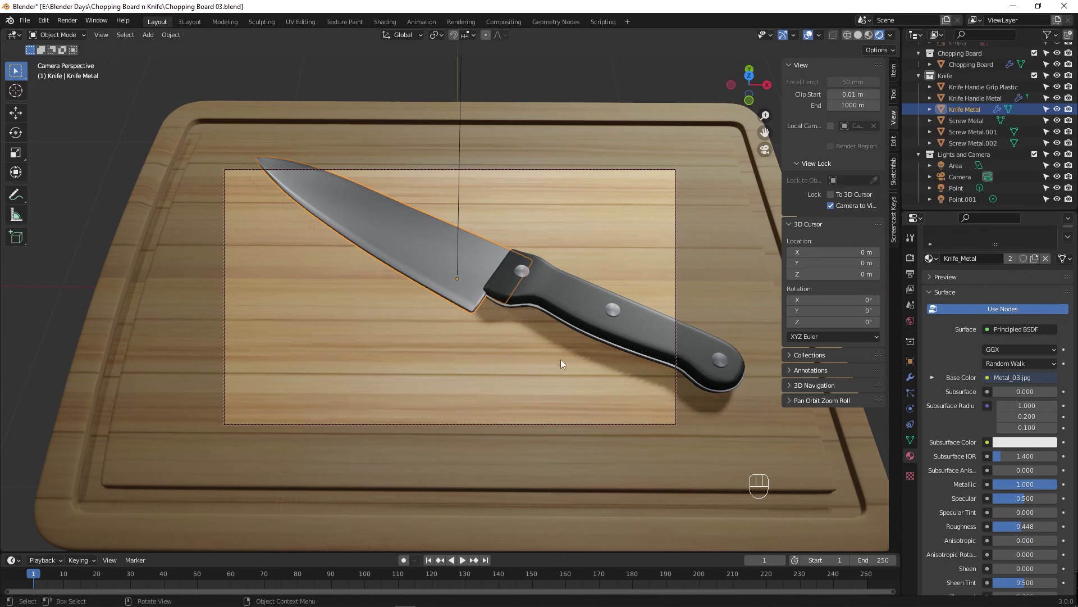
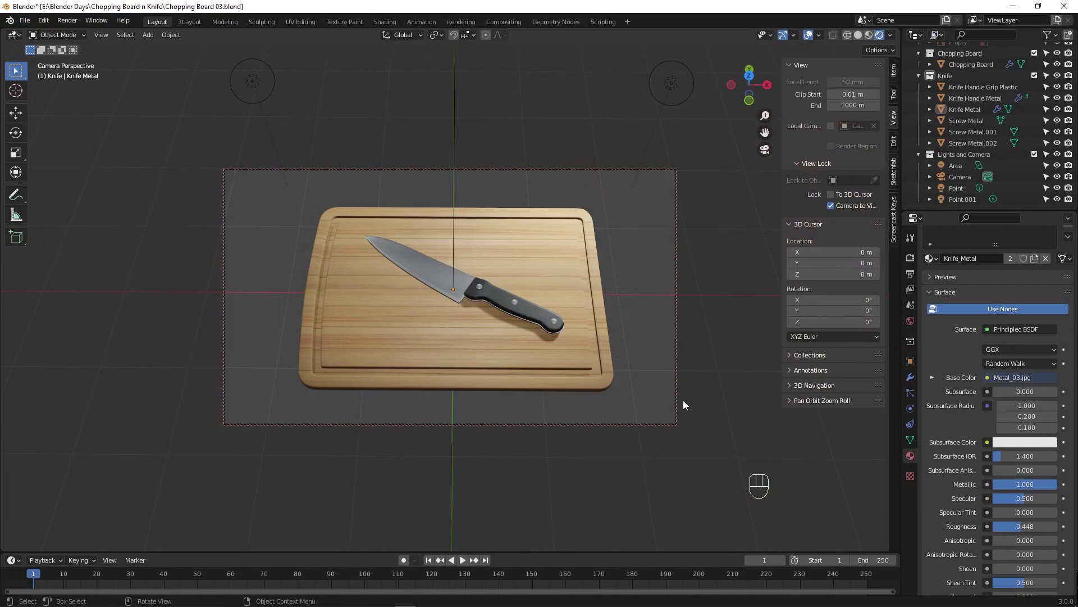
key(ctrl+s)
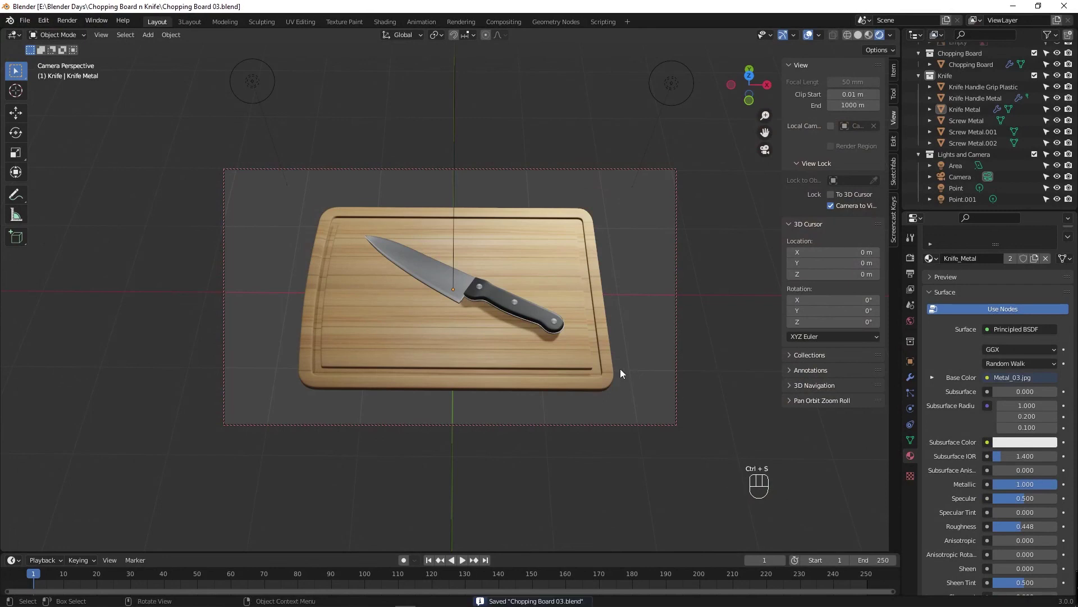